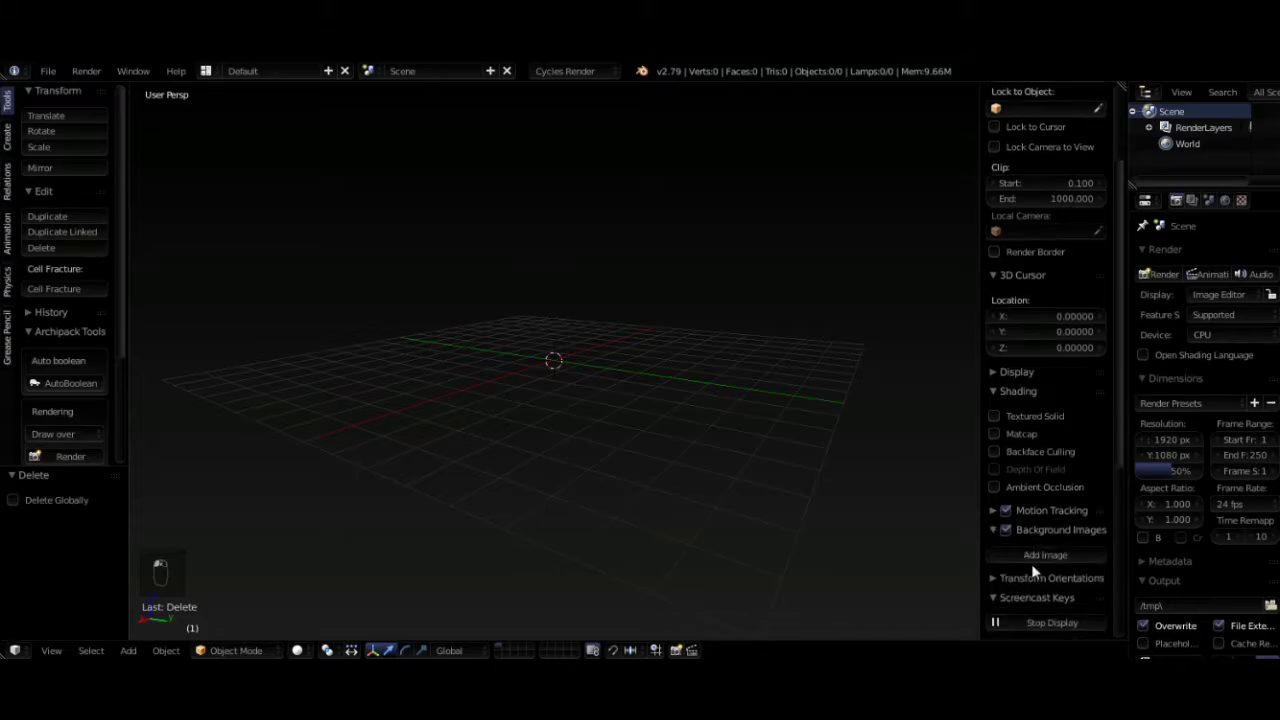
- Load the LEGO minifigure reference PNG as a background image via the N panel
left_click_drag(1046, 536, 661, 400)
key("n")
key("n")
key("n")
key("n")
key("n")
key("n")
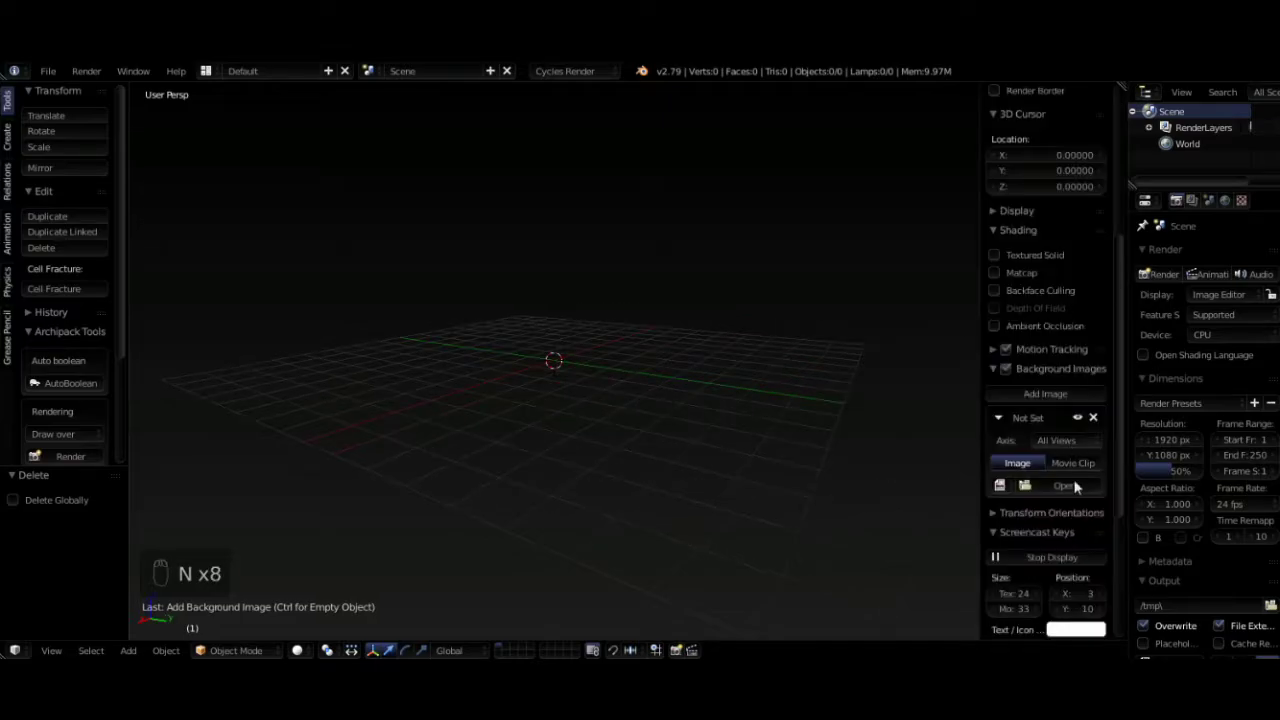
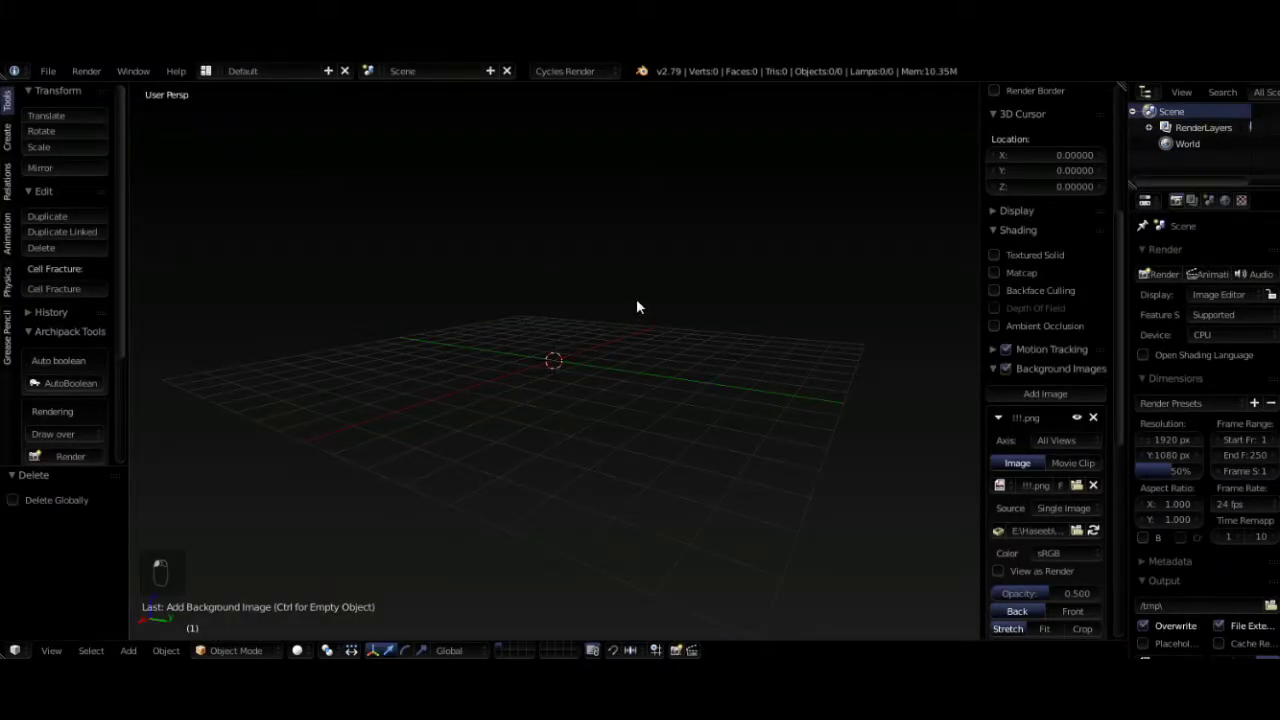
- Switch the viewport to a front orthographic view of the reference
key("KP_5")
key("KP_1")
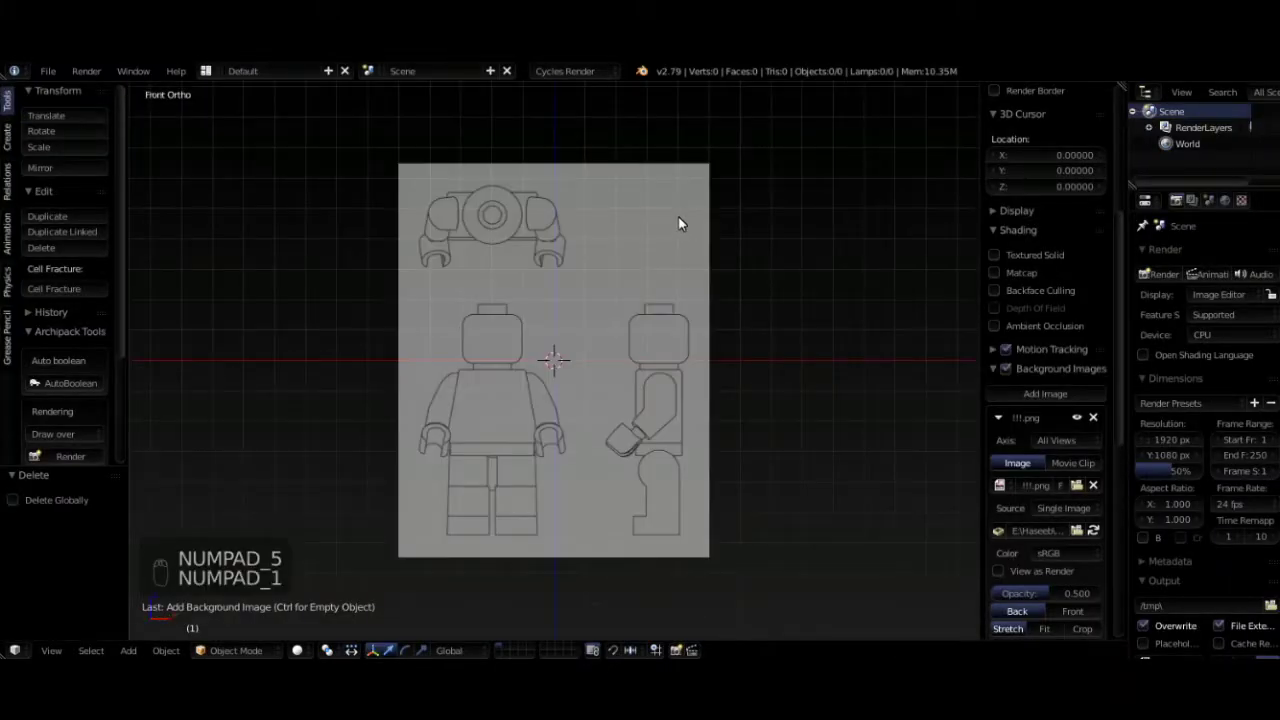
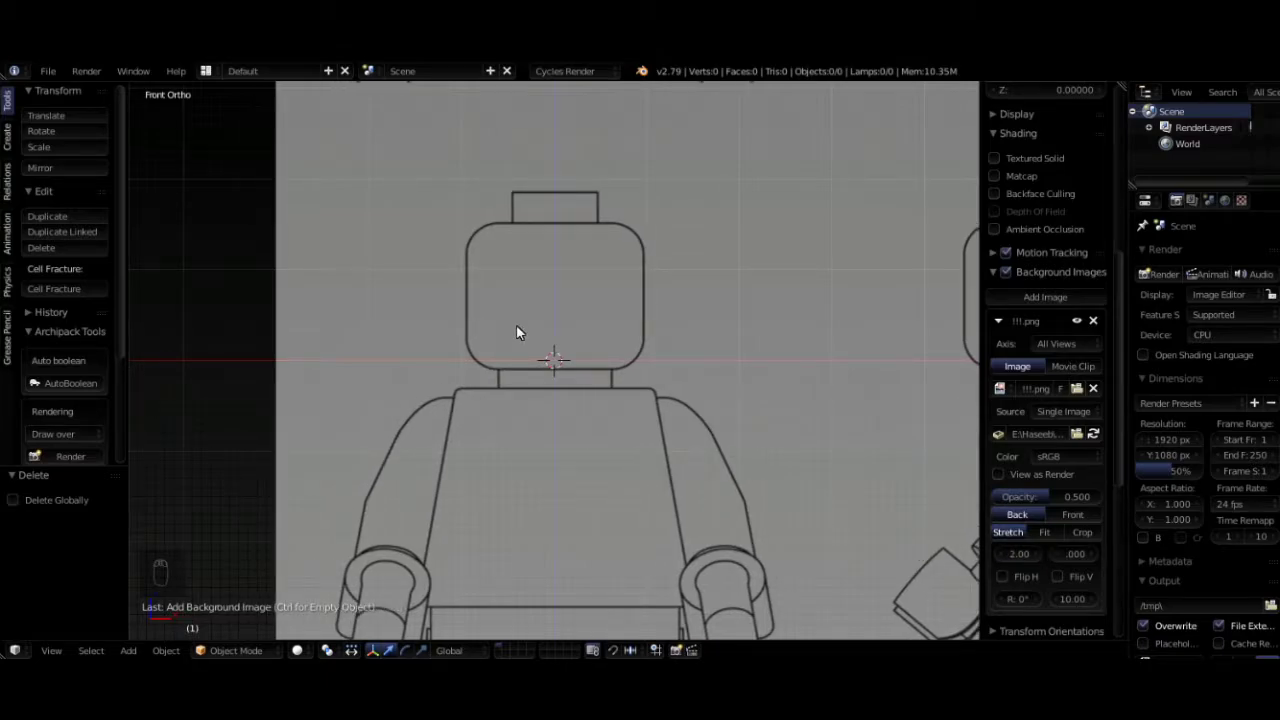
- Set the first background image to the Front axis and check the right side view
middle_click(1021, 273)
left_click_drag(1011, 273, 1074, 575)
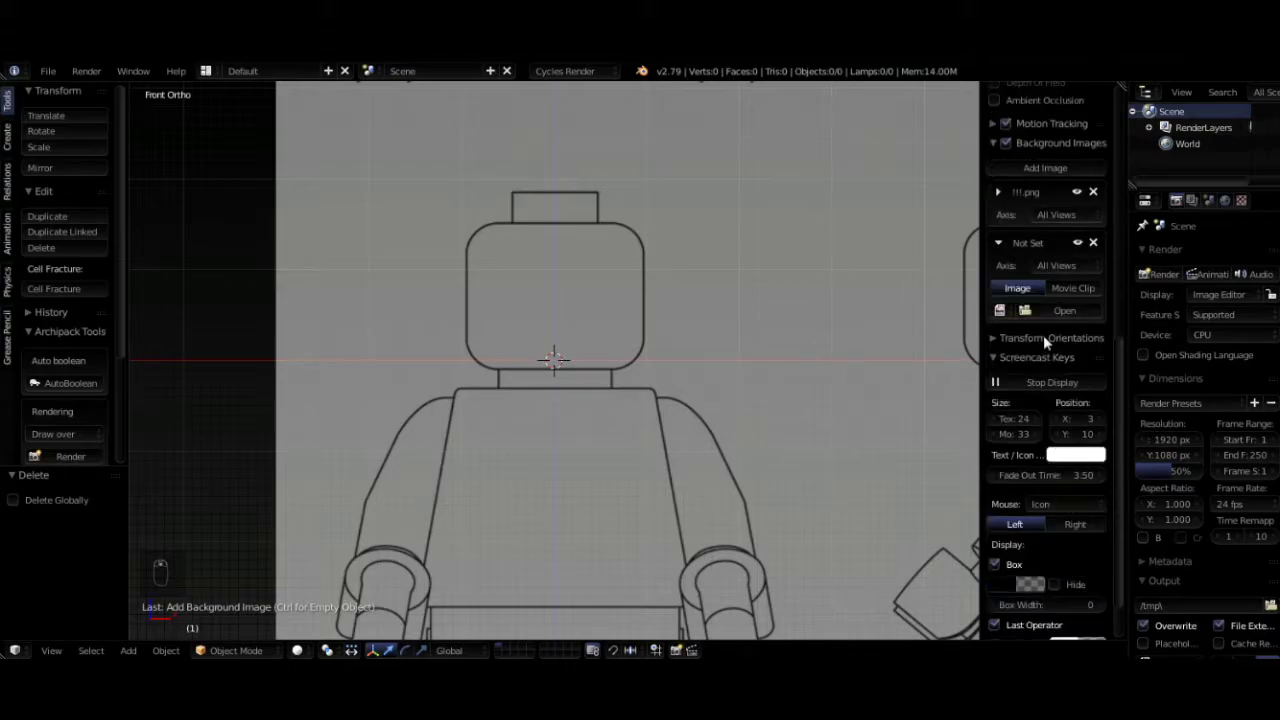
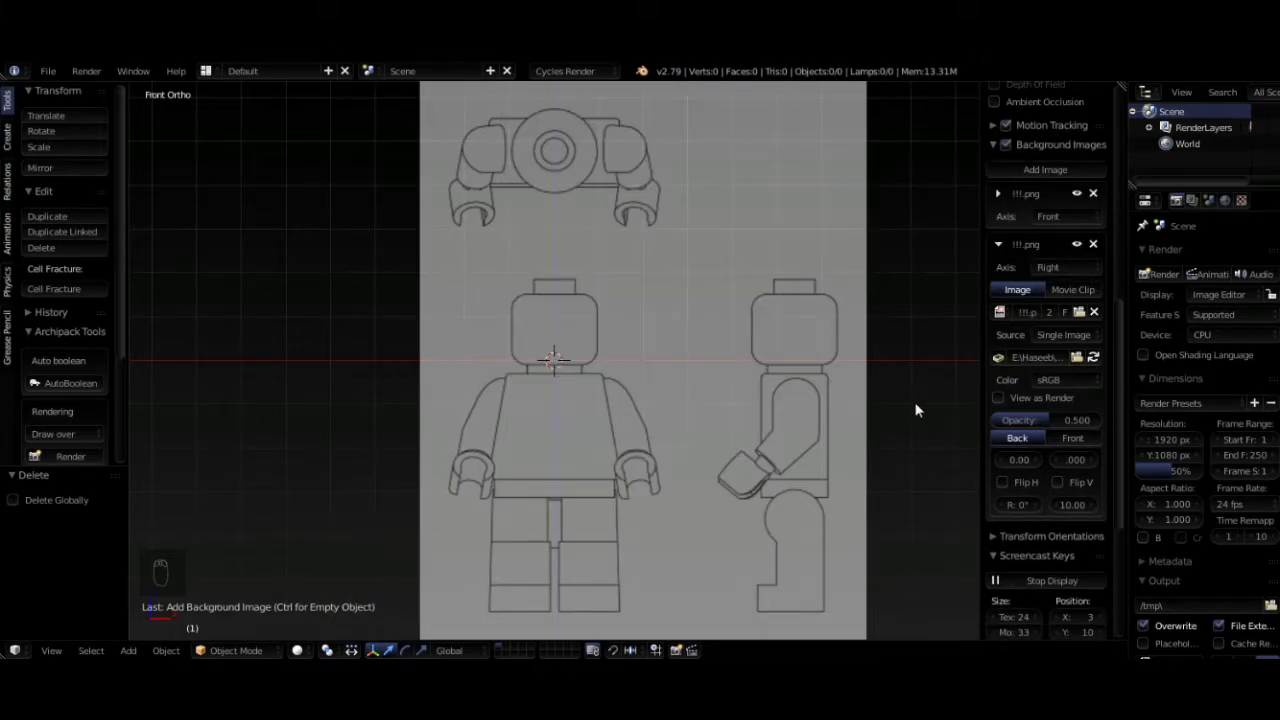
key("KP_3")
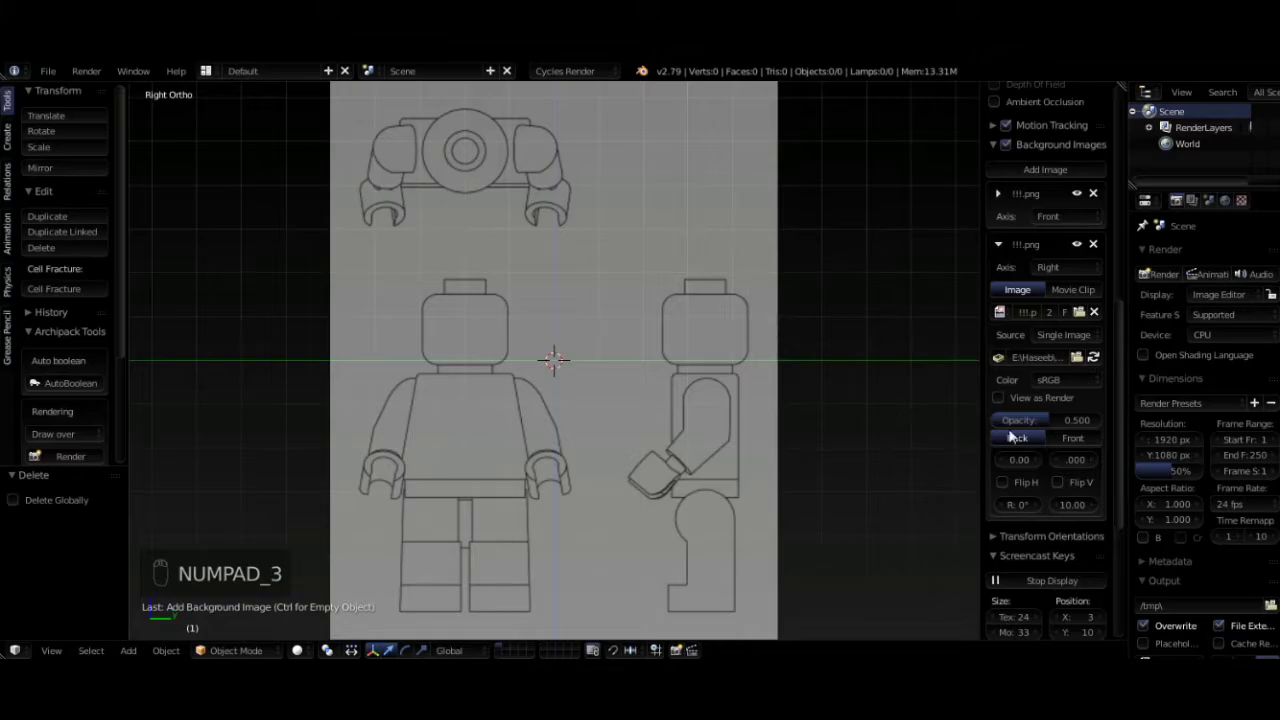
- Add a second reference image on the Right axis with its offset reset
left_click_drag(1006, 470, 659, 347)
left_click_drag(659, 347, 738, 254)
key("n")
middle_click(672, 242)
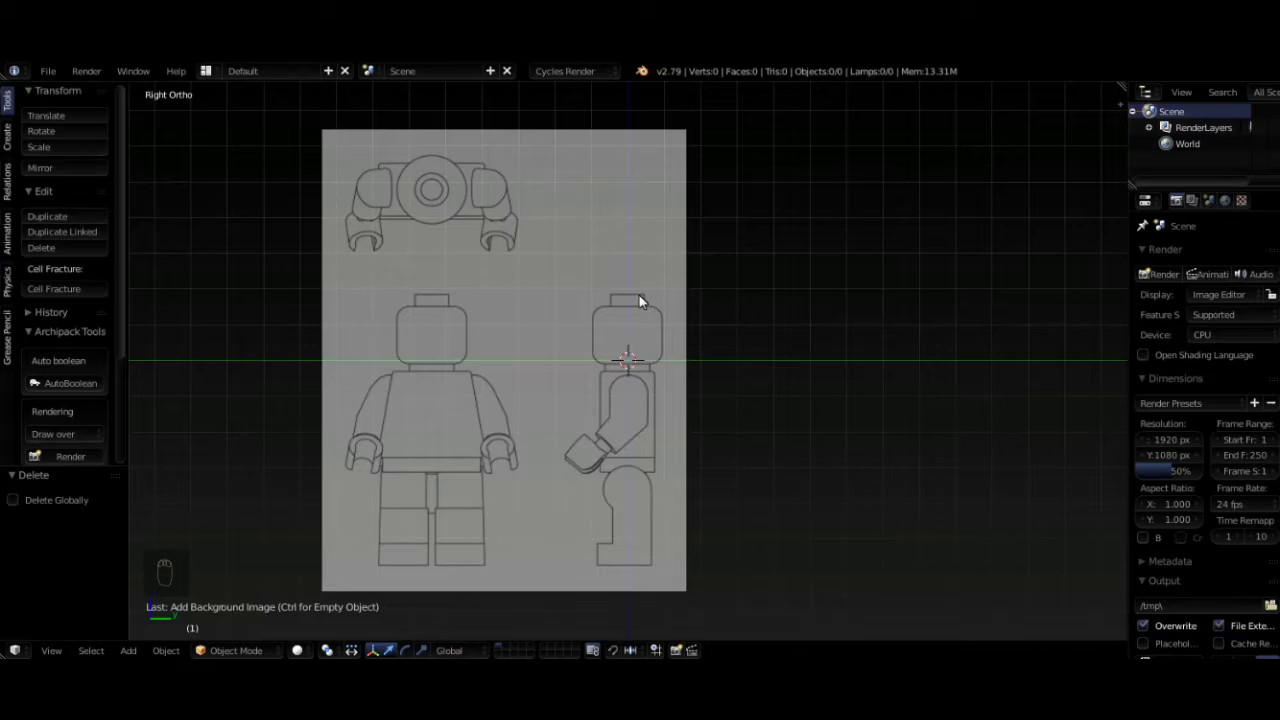
- Add a cylinder and move it up the Z axis to the head, roughly scaled down
key("shift+a")
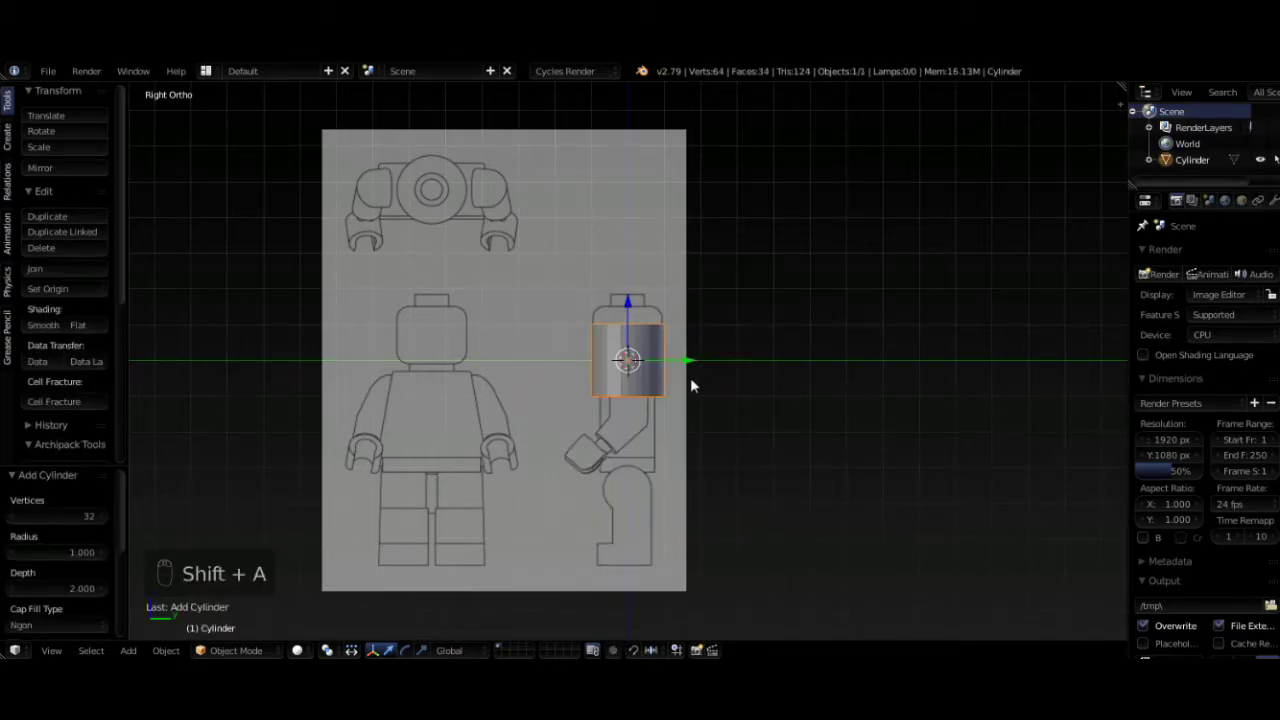
key("g")
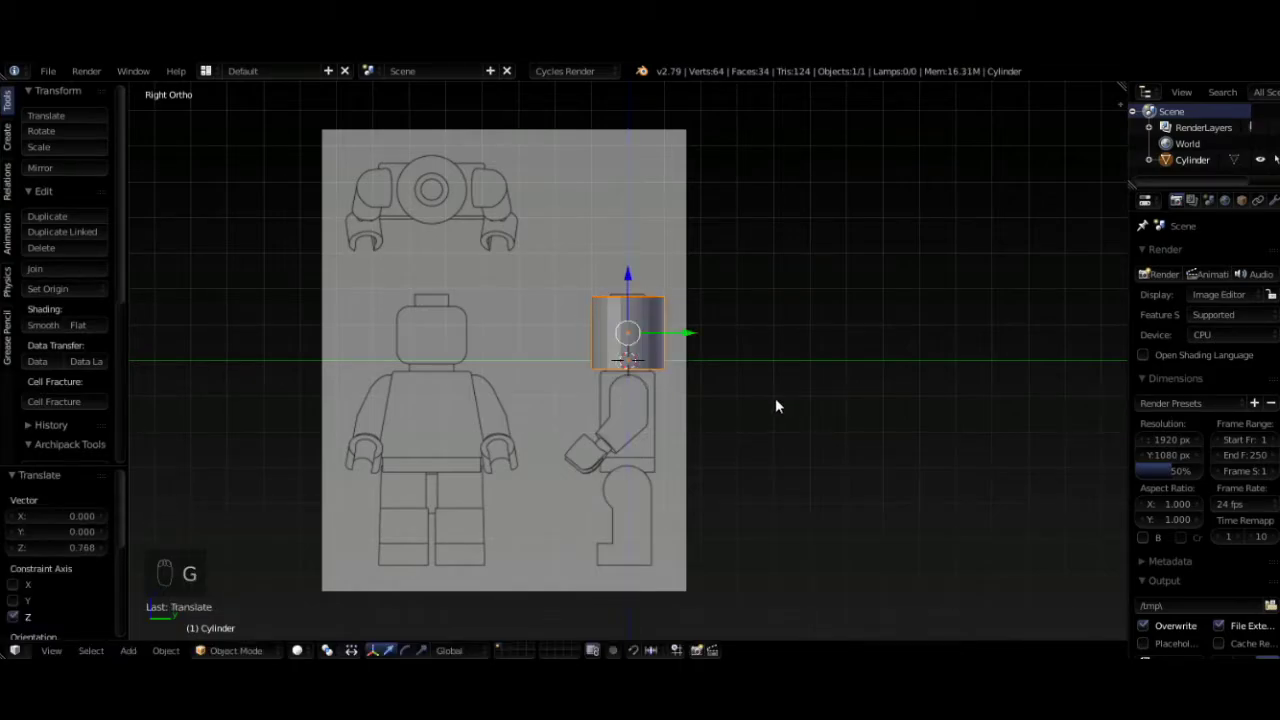
key("z")
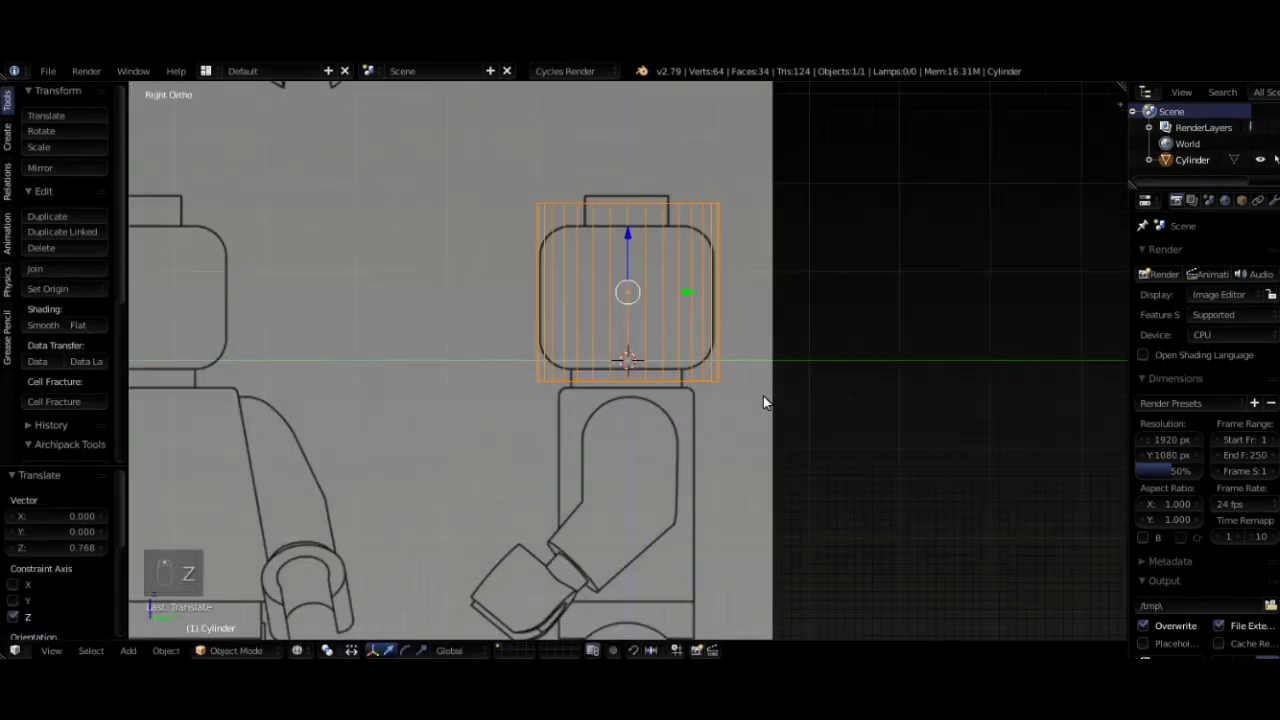
key("s")
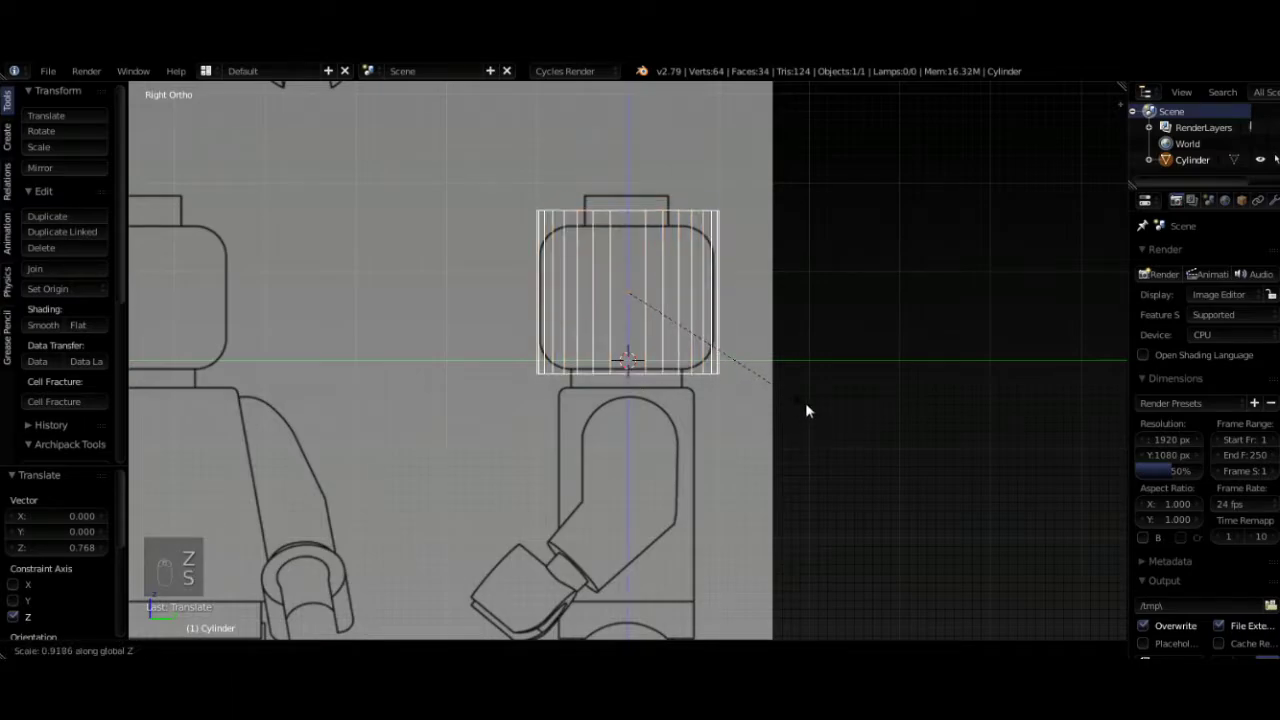
- Refine the cylinder's position and scale to fit the head outline, checked from the front
key("g")
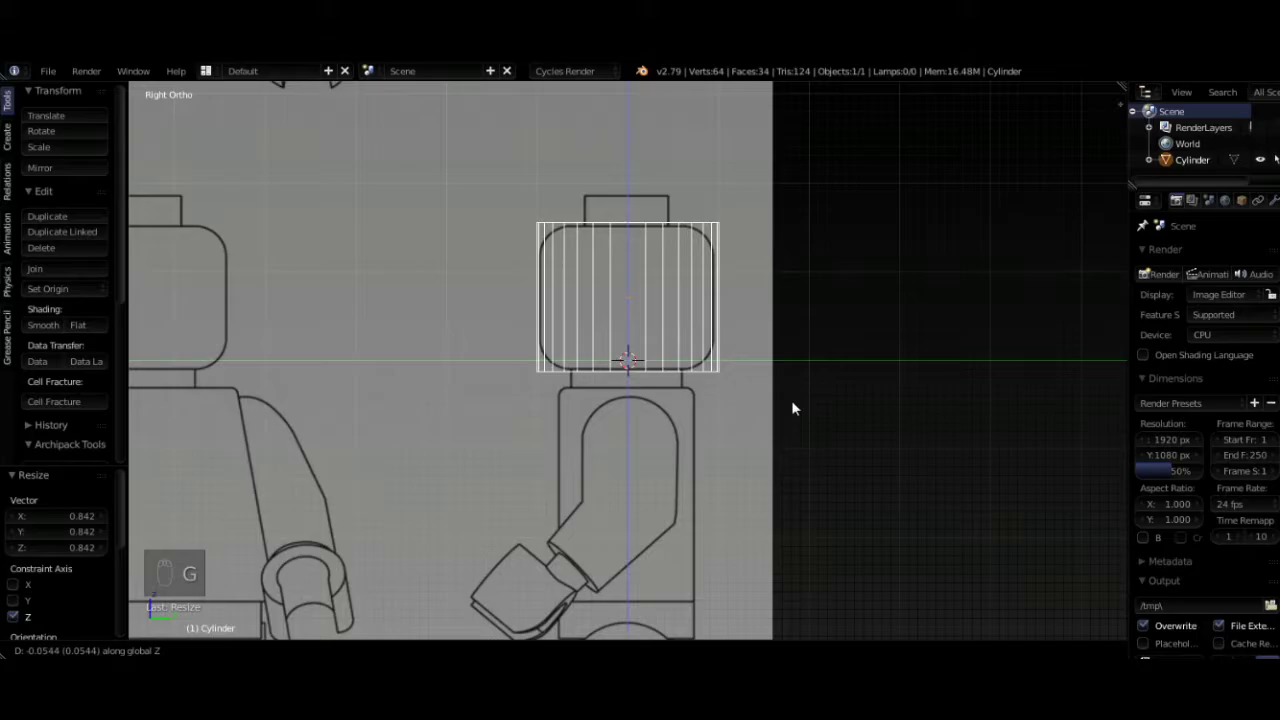
key("s")
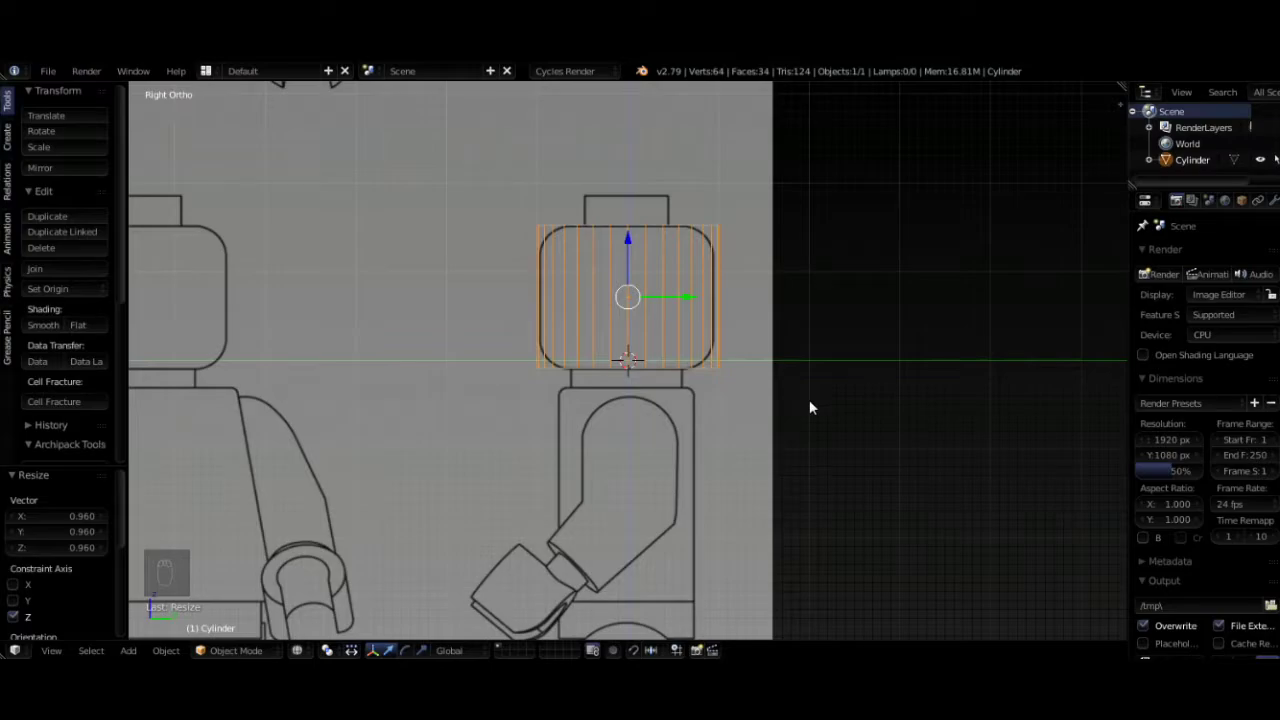
key("KP_1")
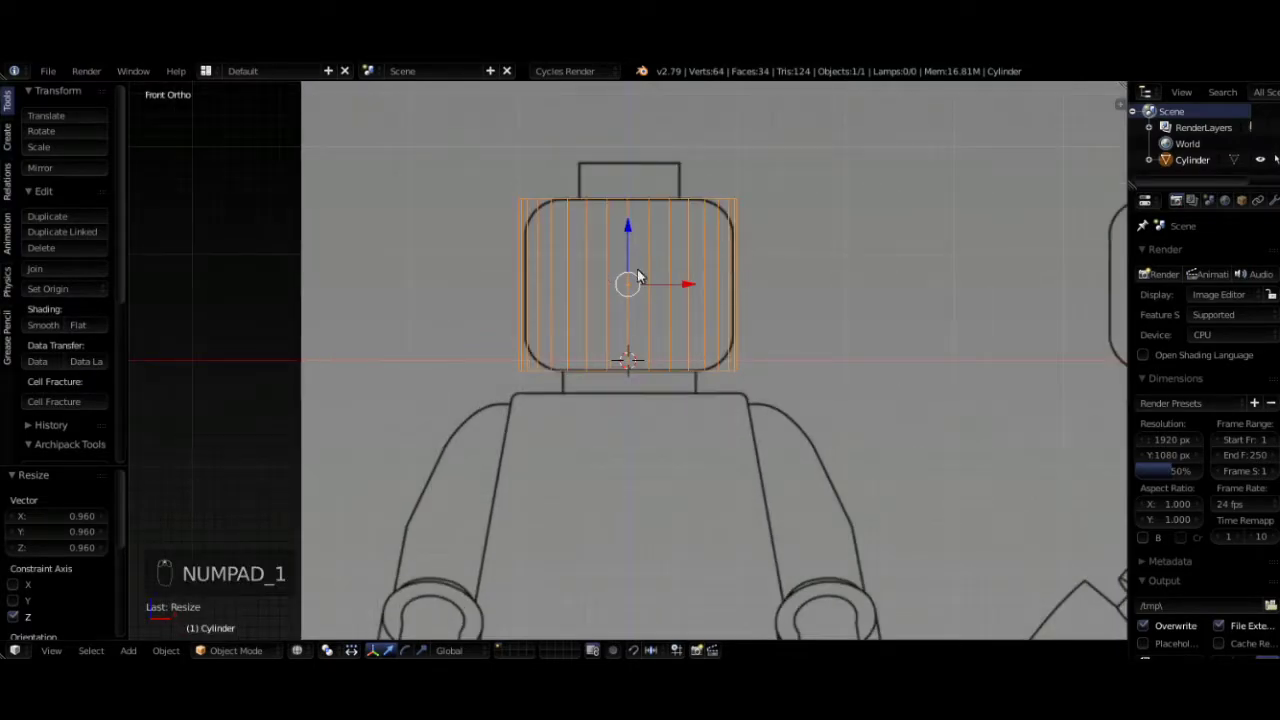
- In Edit Mode add a loop cut near the cylinder top and shrink the top ring inward
key("Tab")
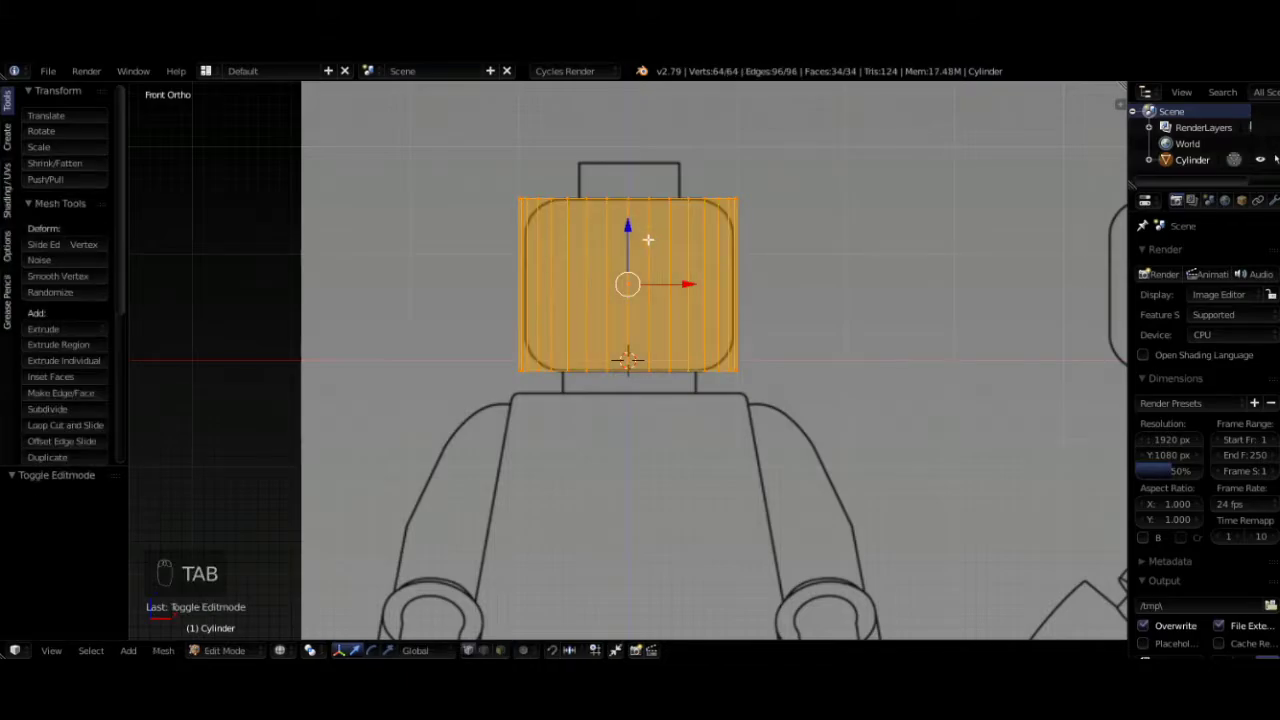
key("ctrl+r")
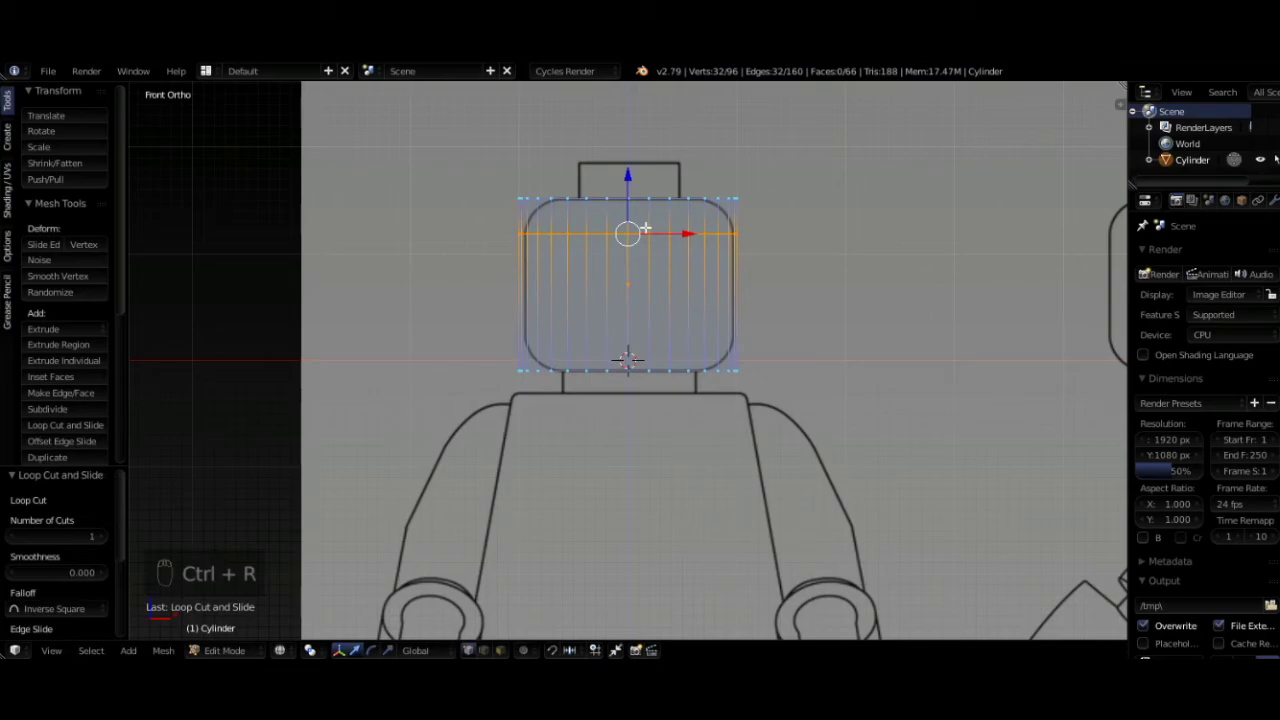
left_click_drag(733, 199, 863, 292)
key("s")
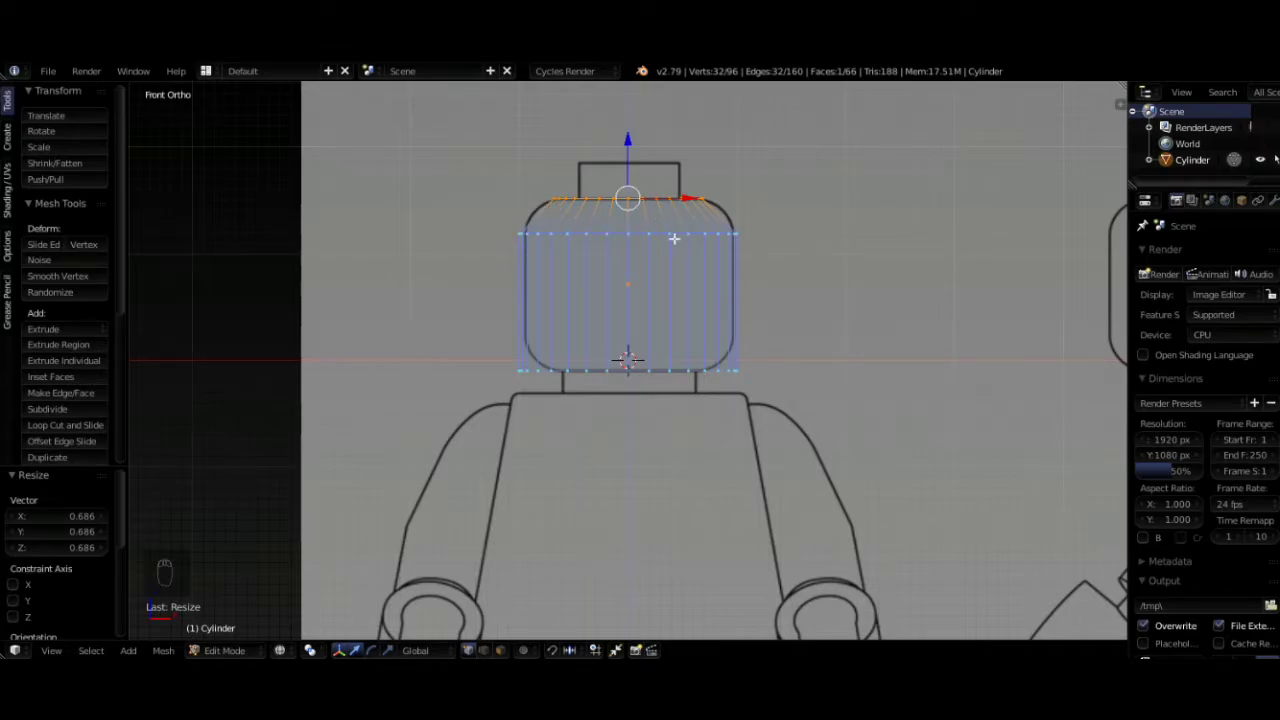
- Add further loop cuts near the top and taper them to follow the rounded corner
key("ctrl+r")
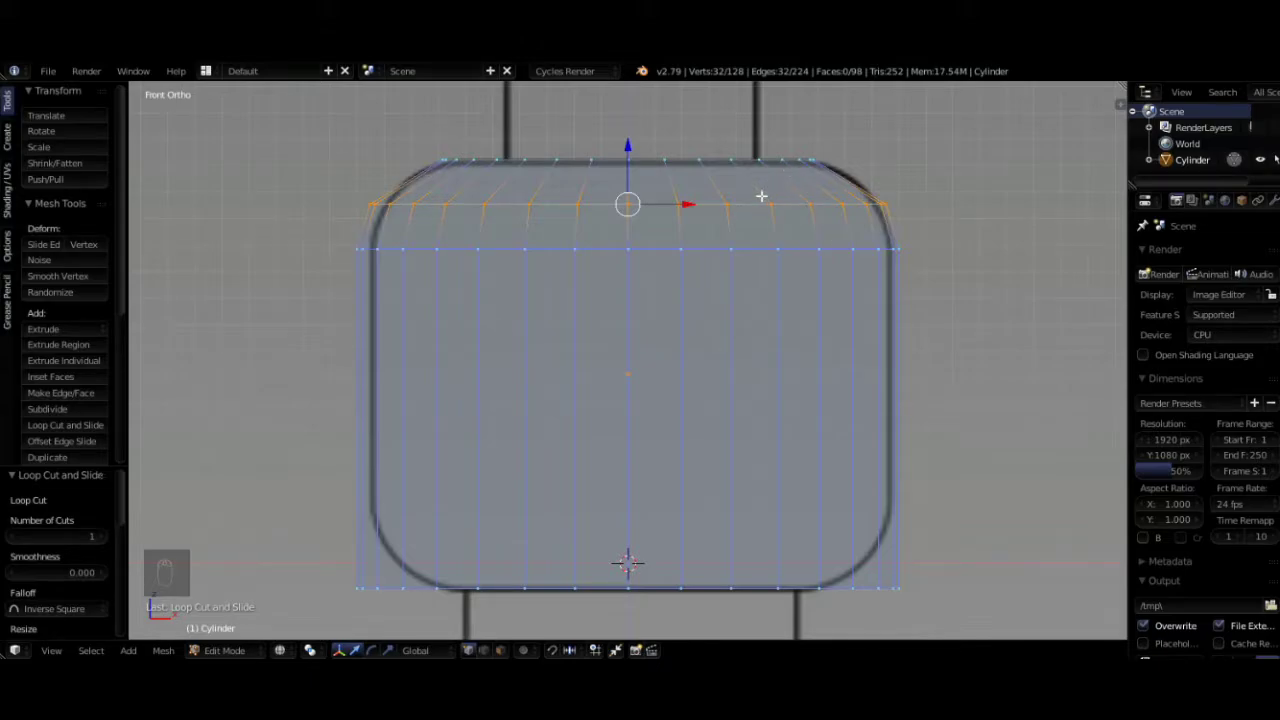
key("ctrl+r")
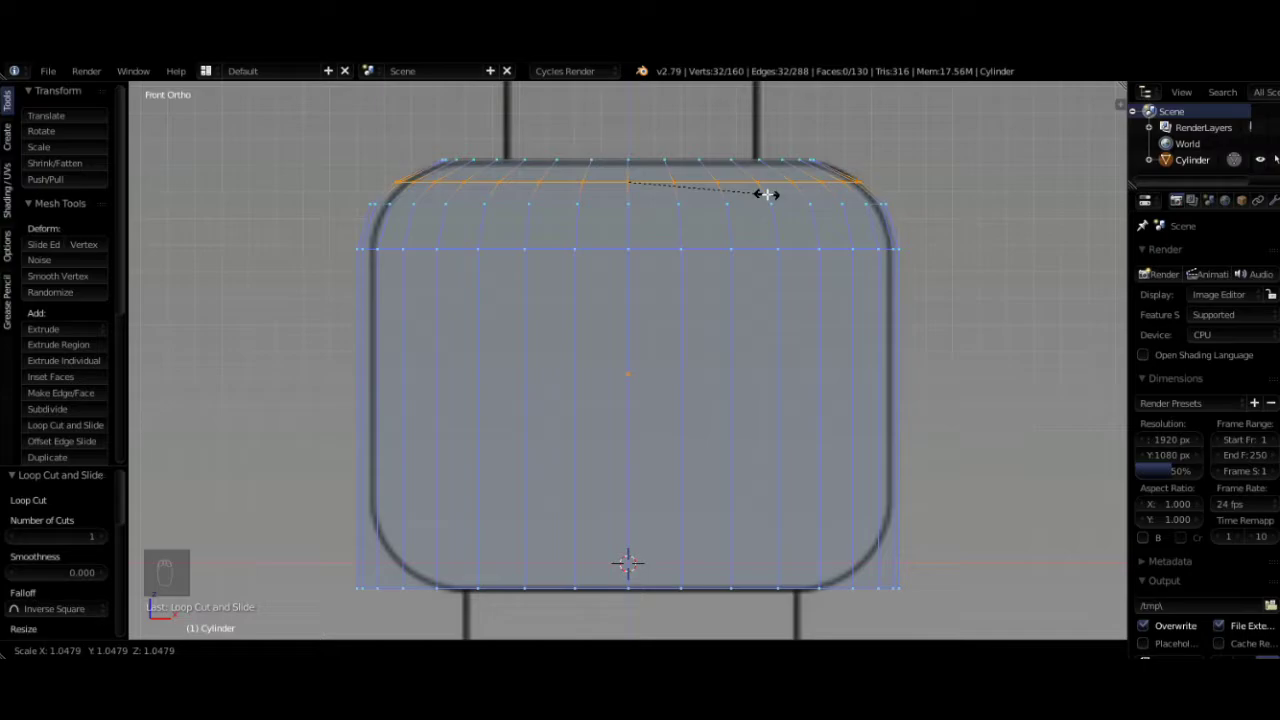
key("g")
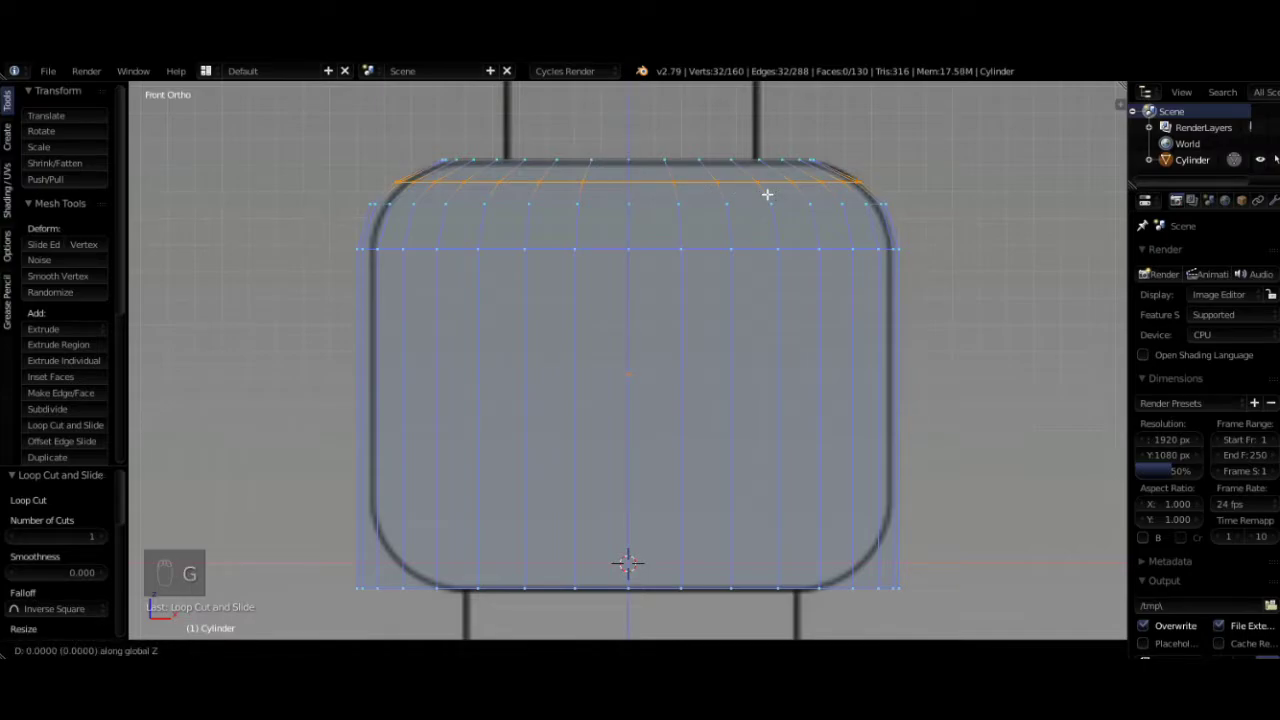
key("s")
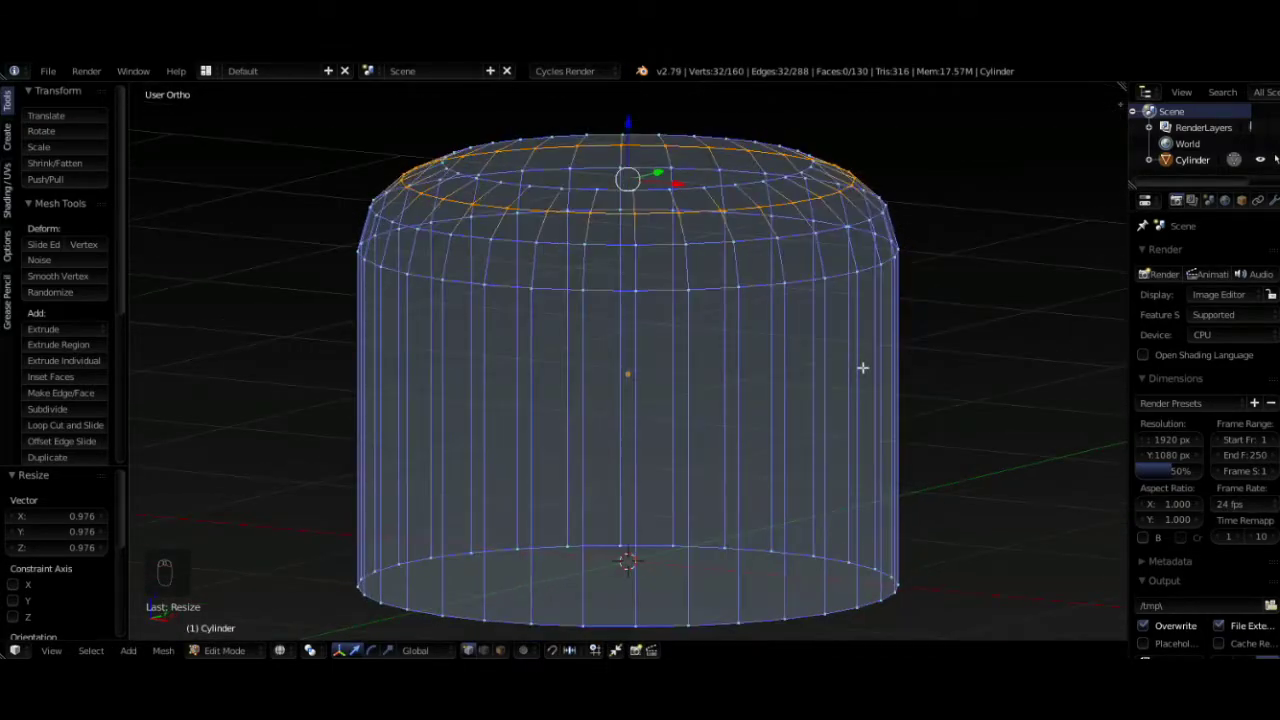
- Return to front view and select all of the head's geometry
key("KP_1")
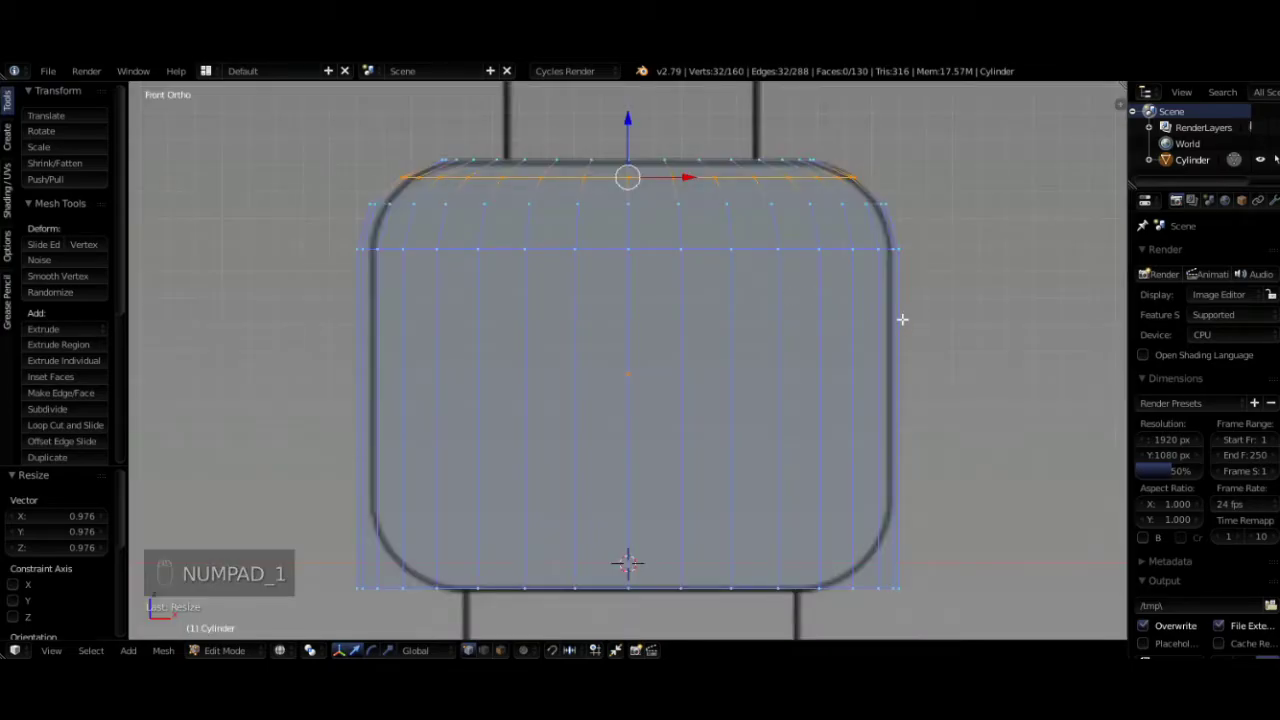
key("a")
key("a")
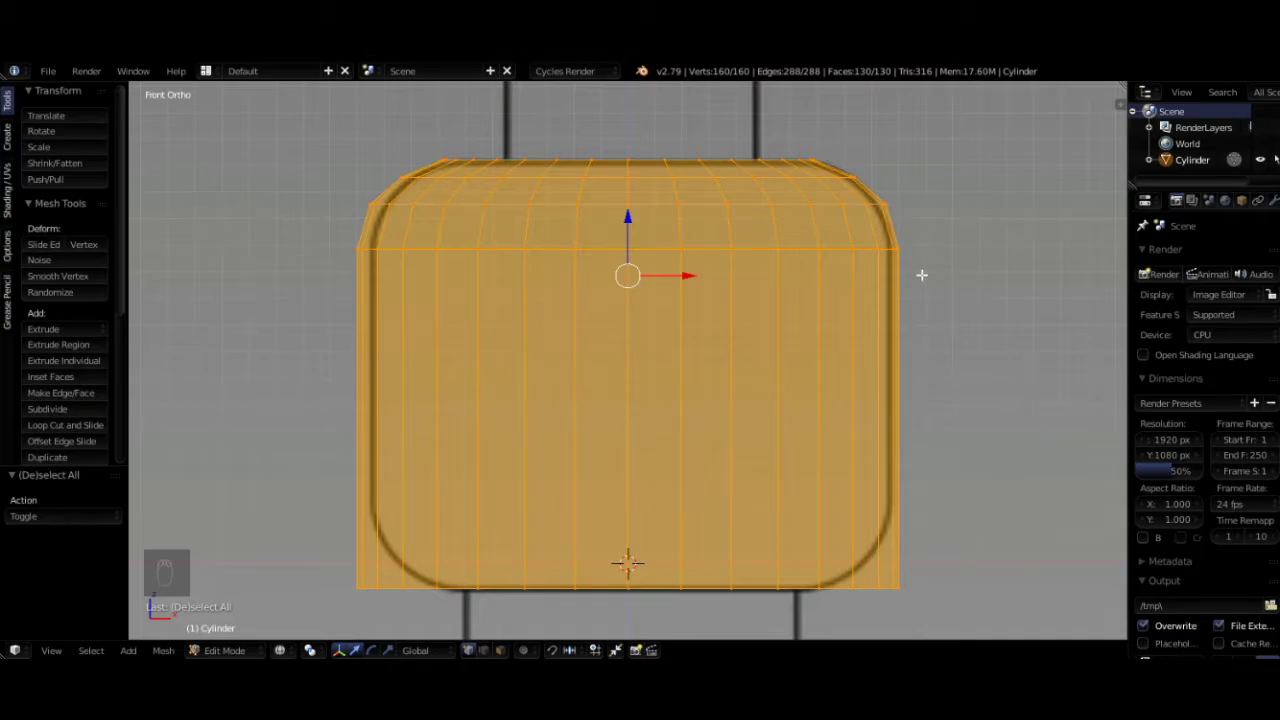
- Rescale the head's width and nudge it along X and Y to match front and side outlines
key("s")
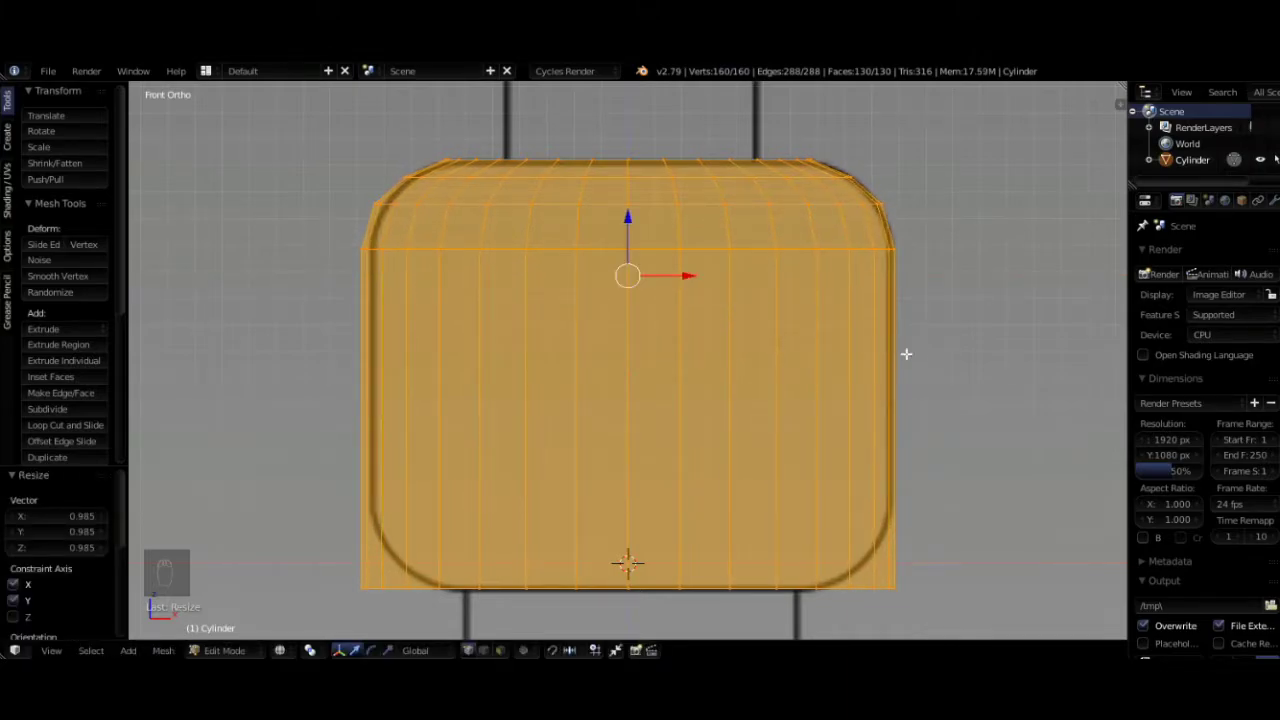
key("g")
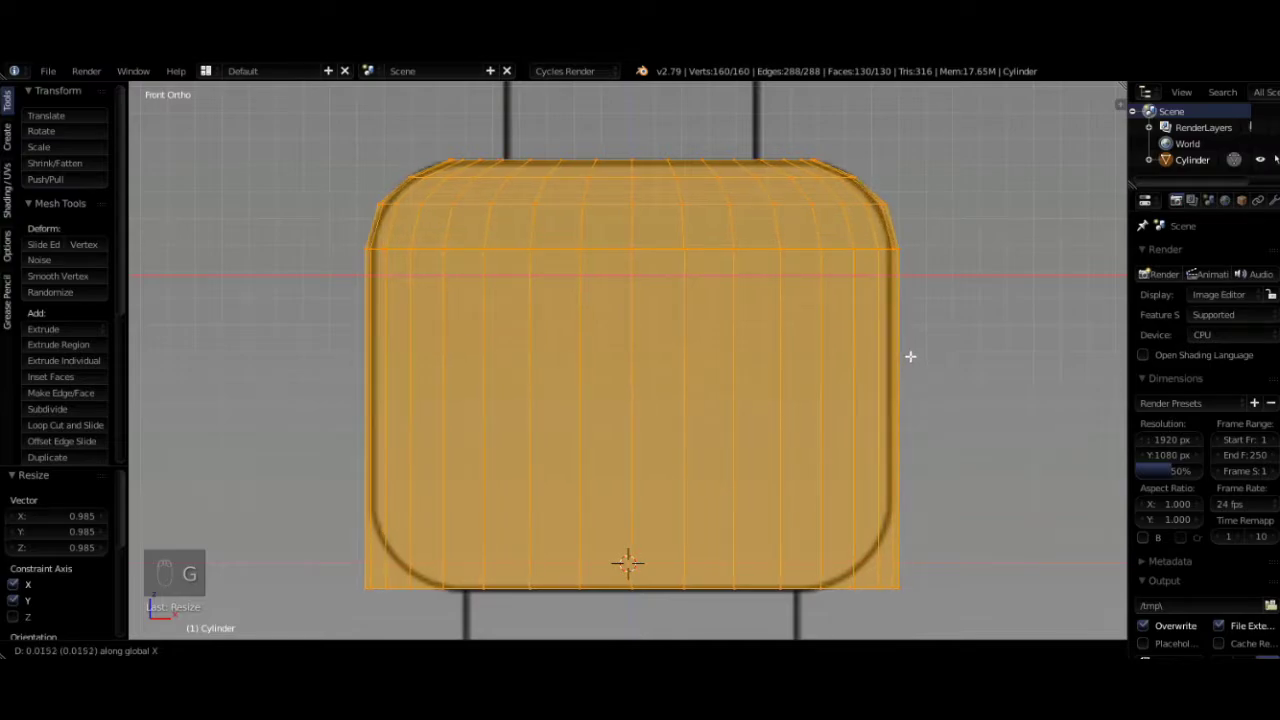
key("s")
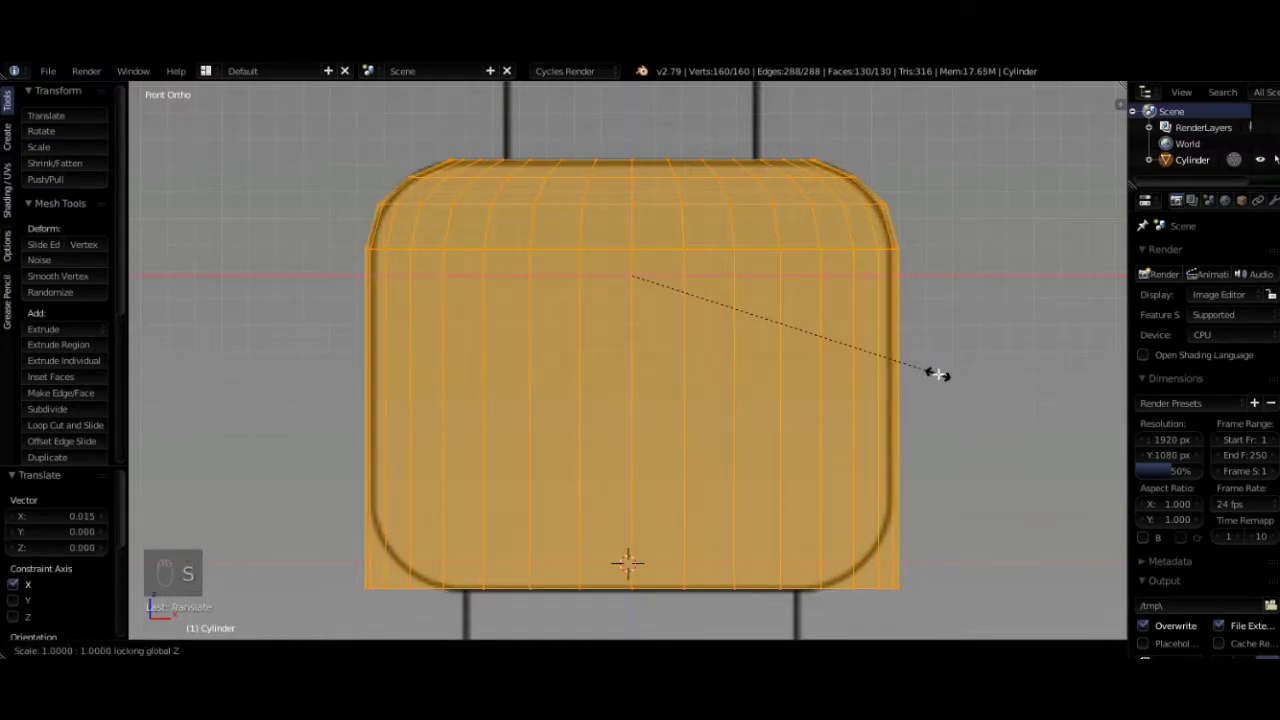
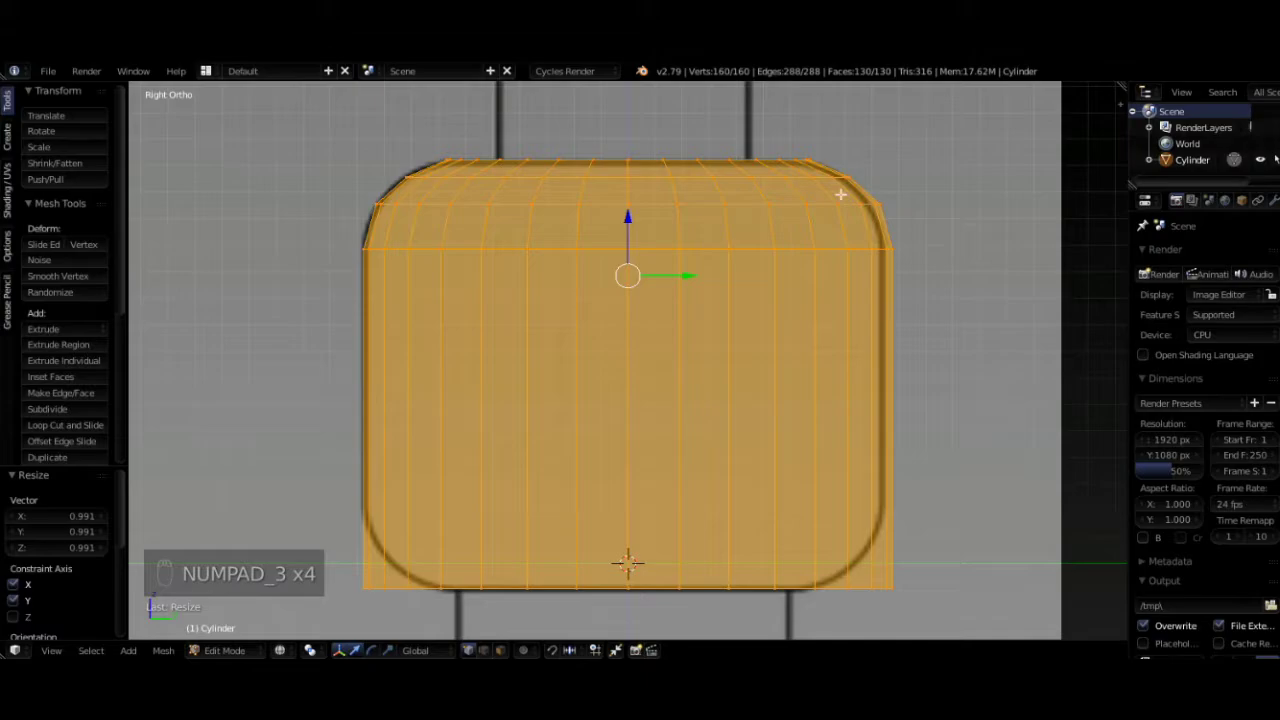
key("g")
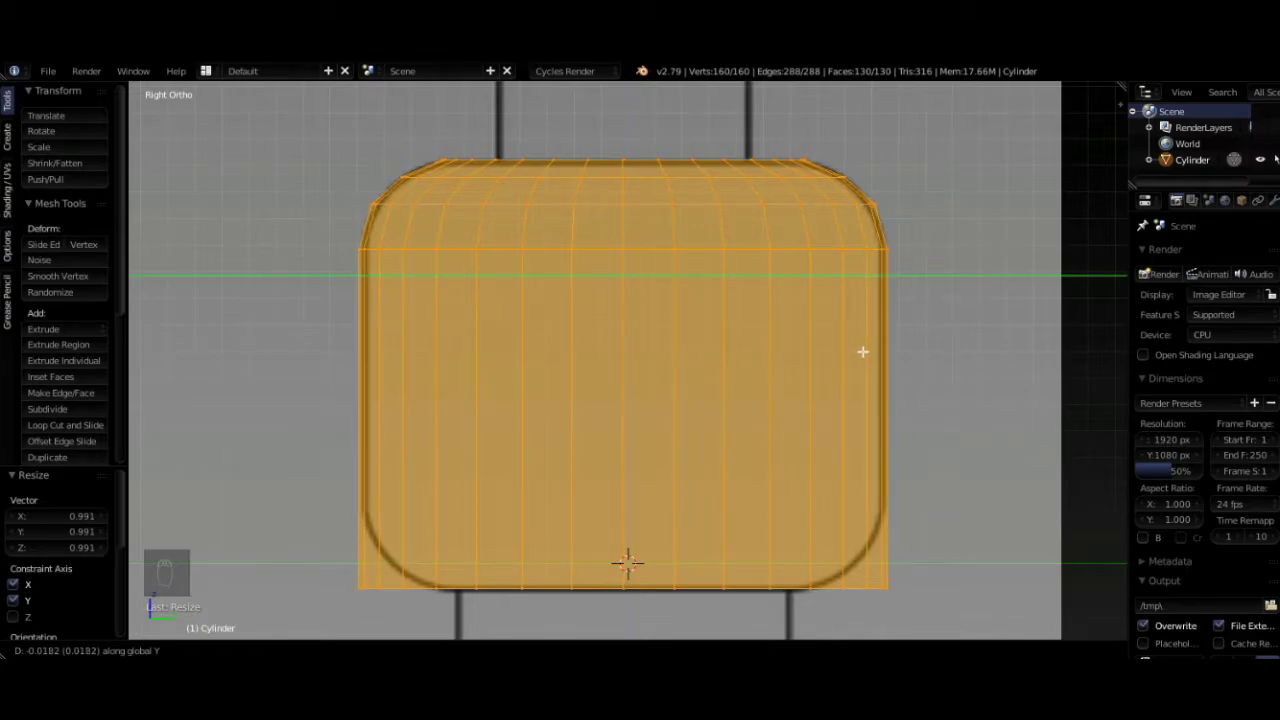
key("KP_1")
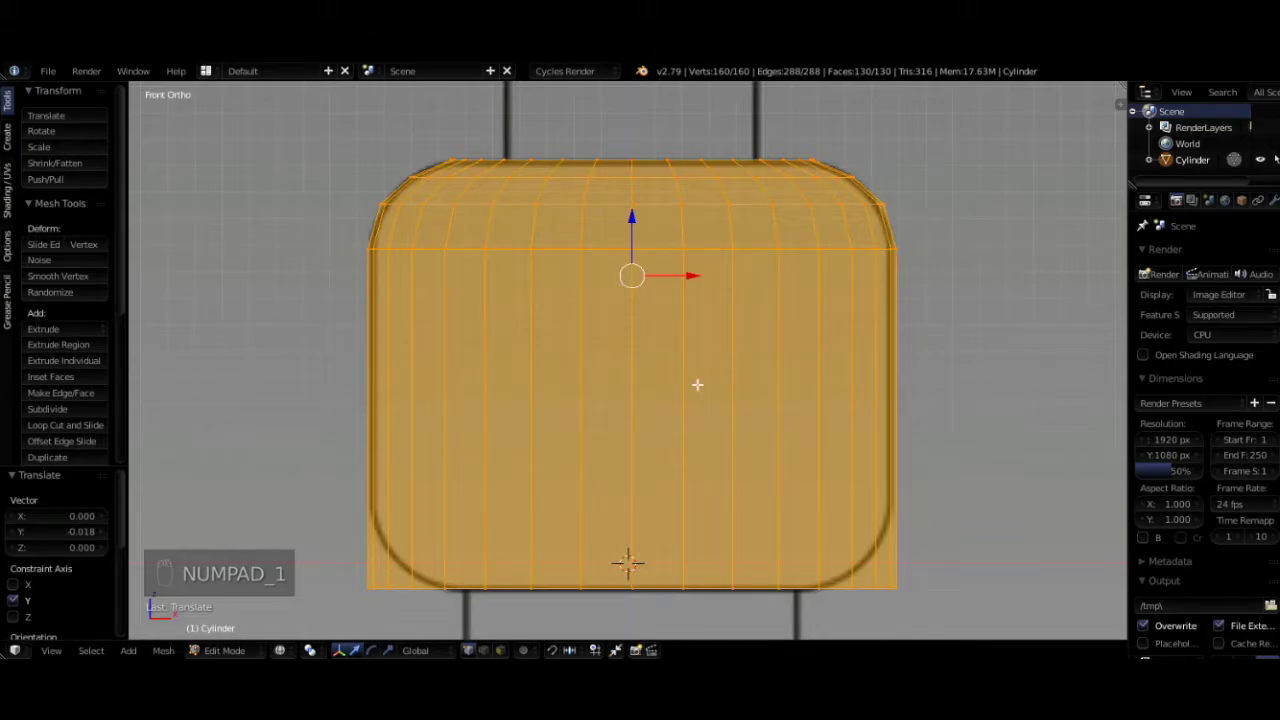
- Add loop cuts near the bottom of the head and scale them to round the base
key("ctrl+r")
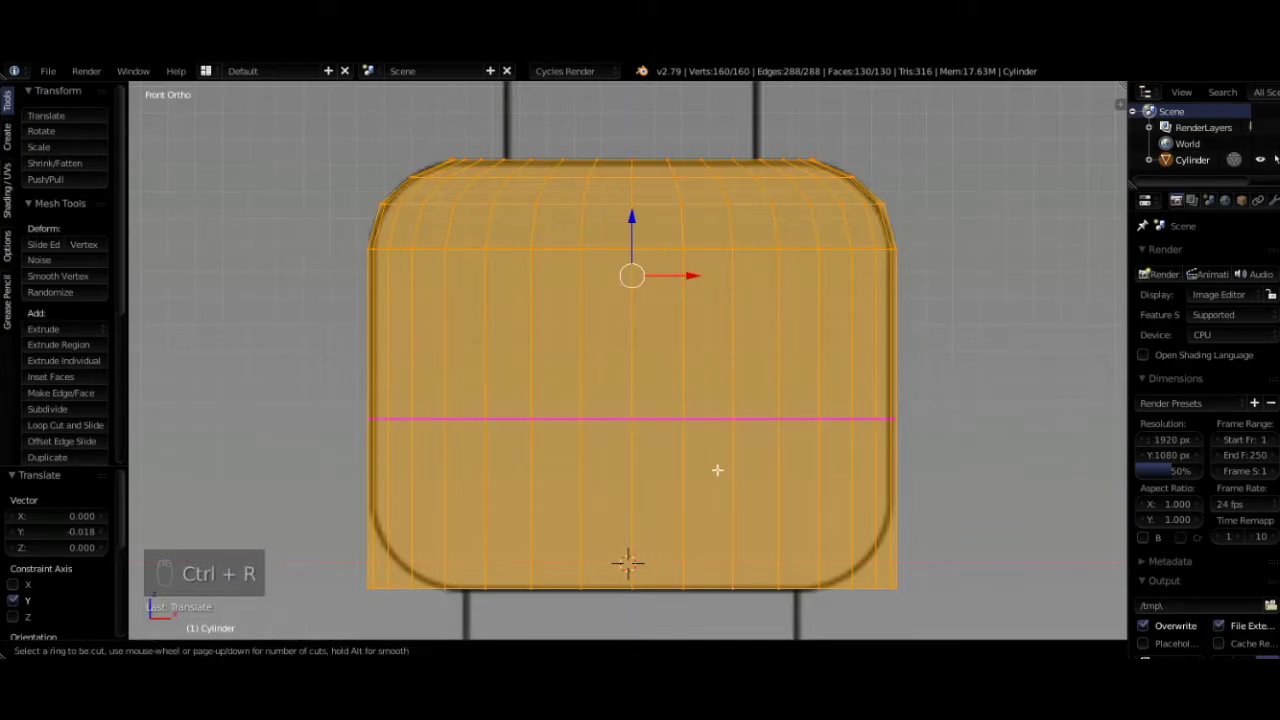
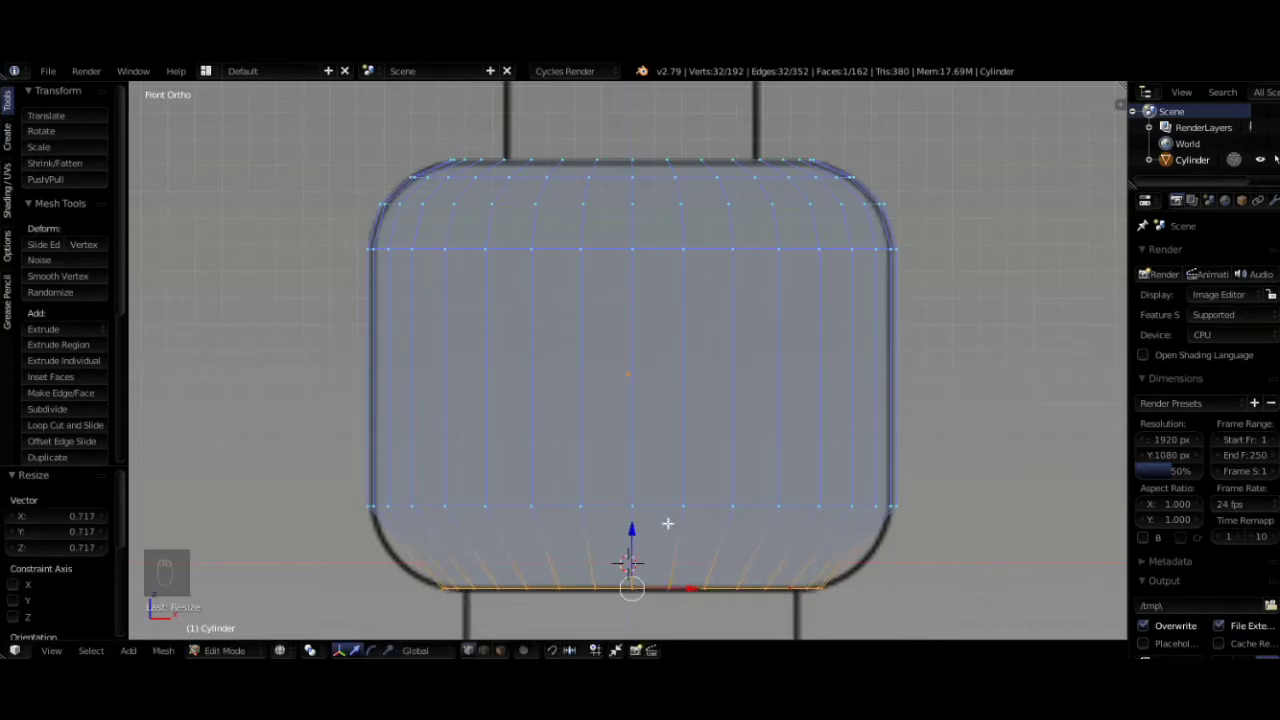
key("ctrl+r")
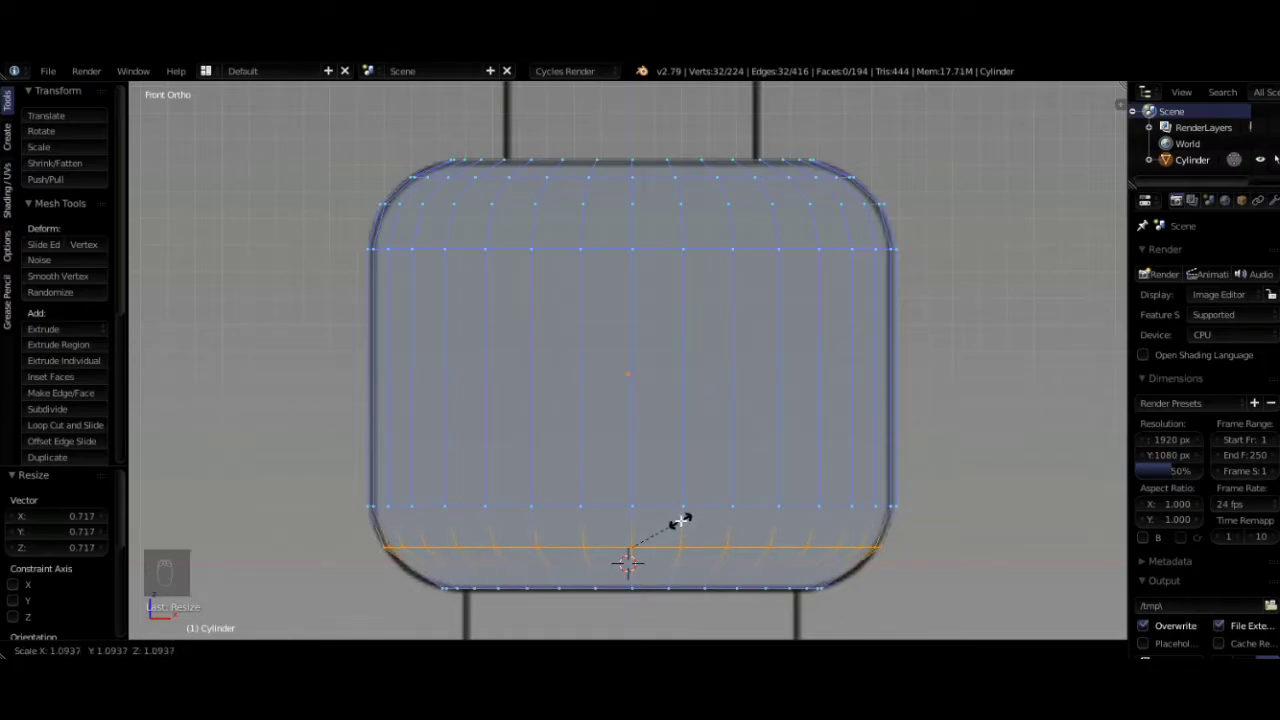
key("ctrl+r")
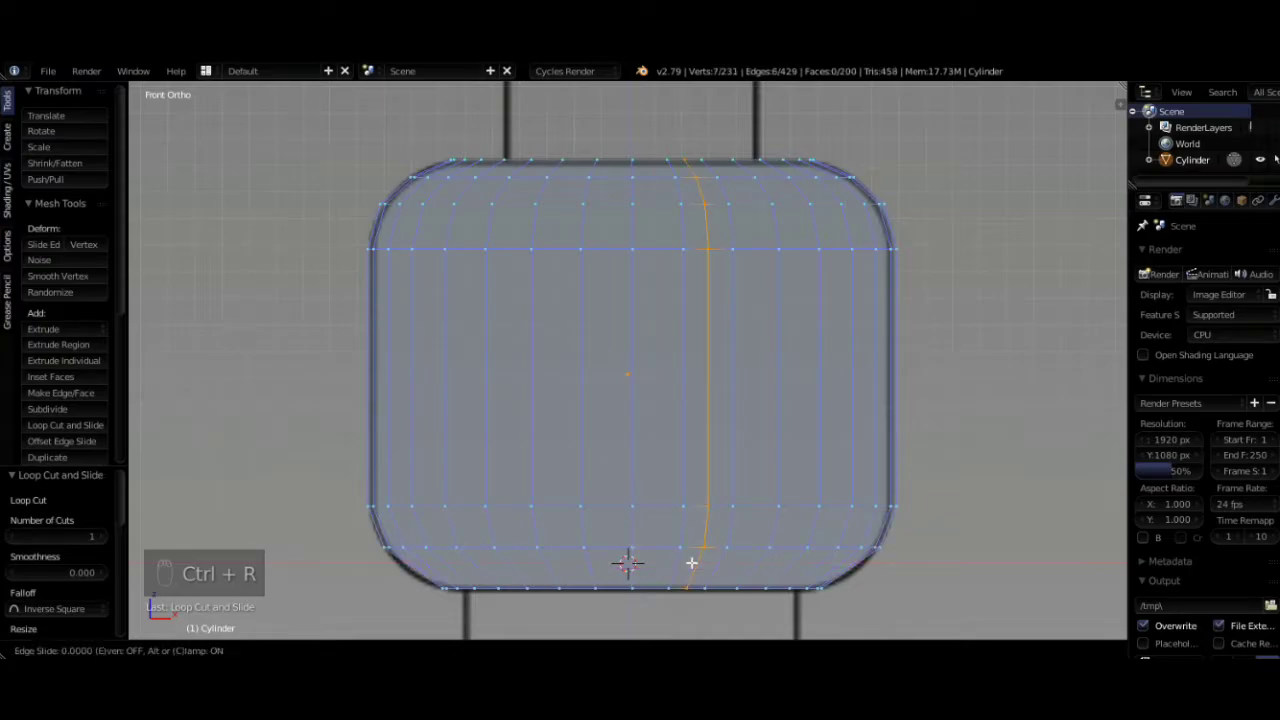
key("ctrl+z")
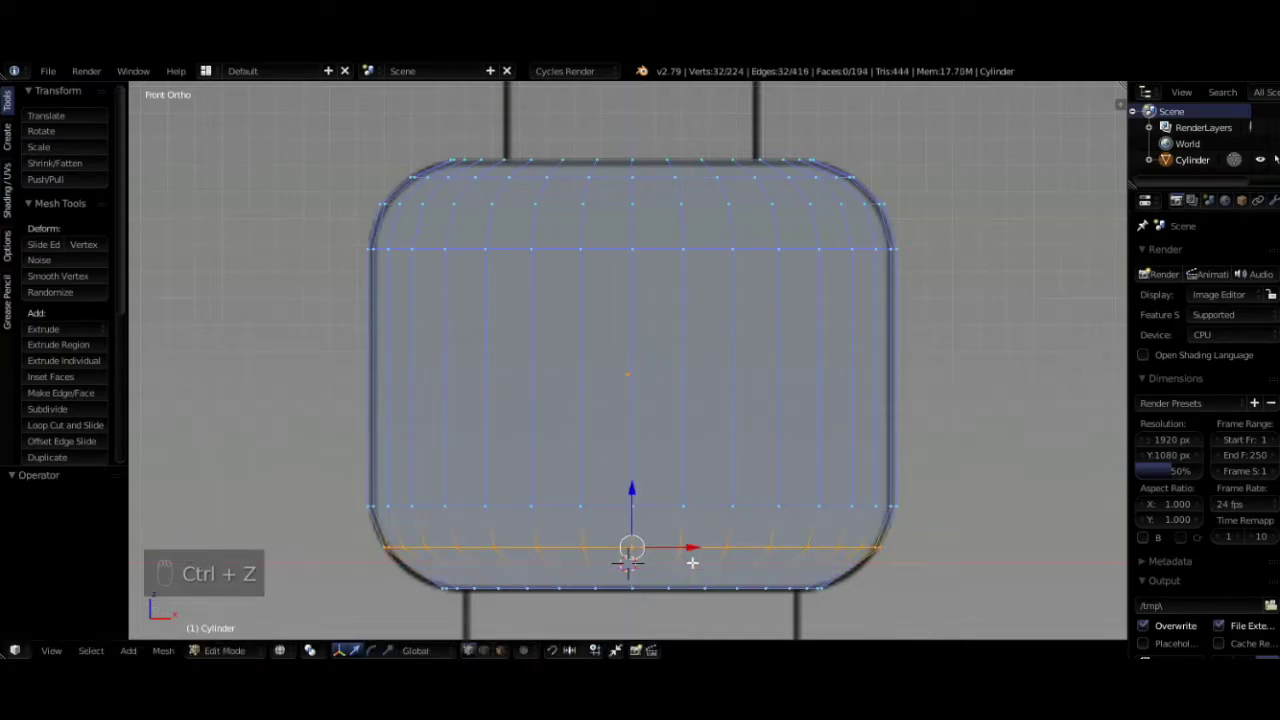
key("ctrl+r")
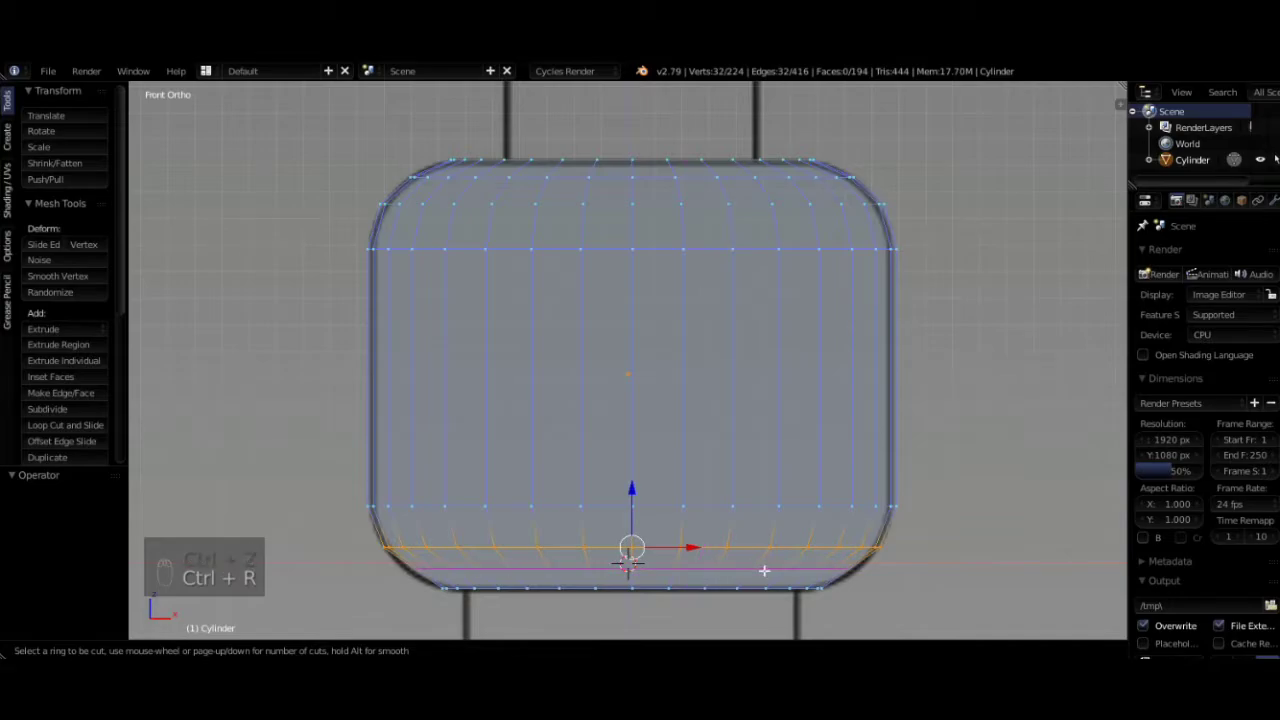
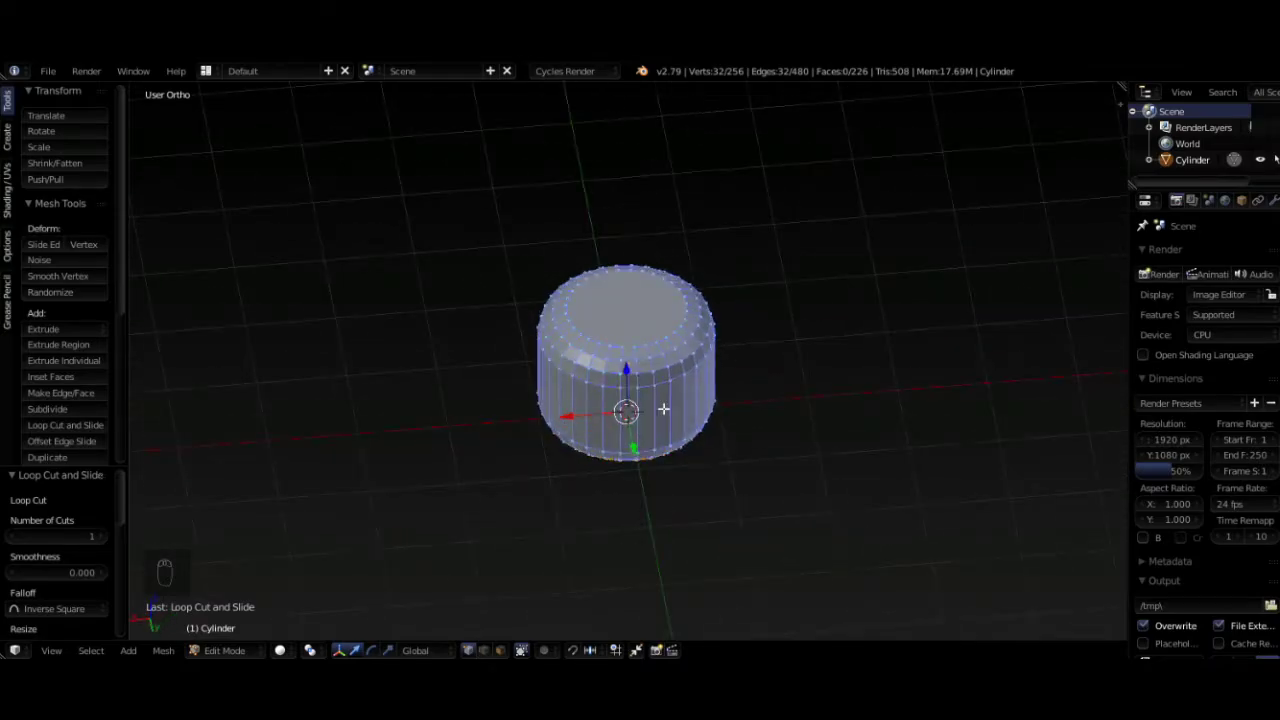
- Leave Edit Mode to view the smooth-shaded head, then return to the front reference view
key("Tab")
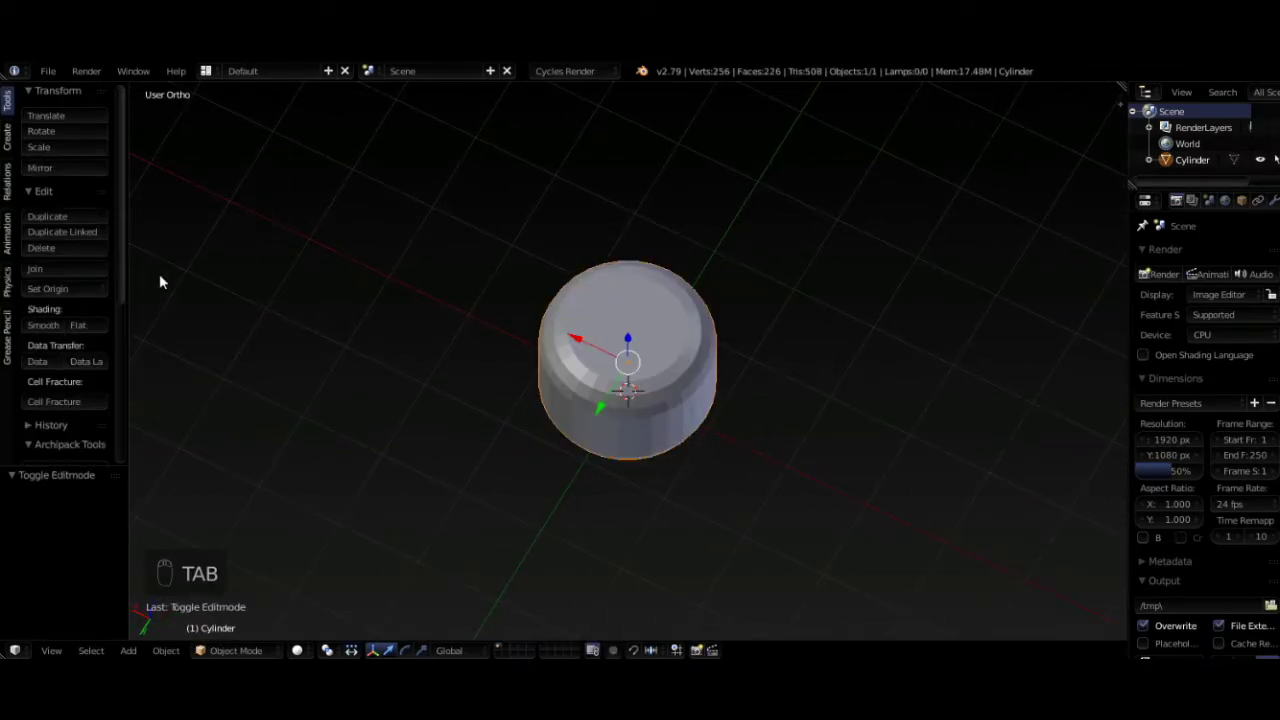
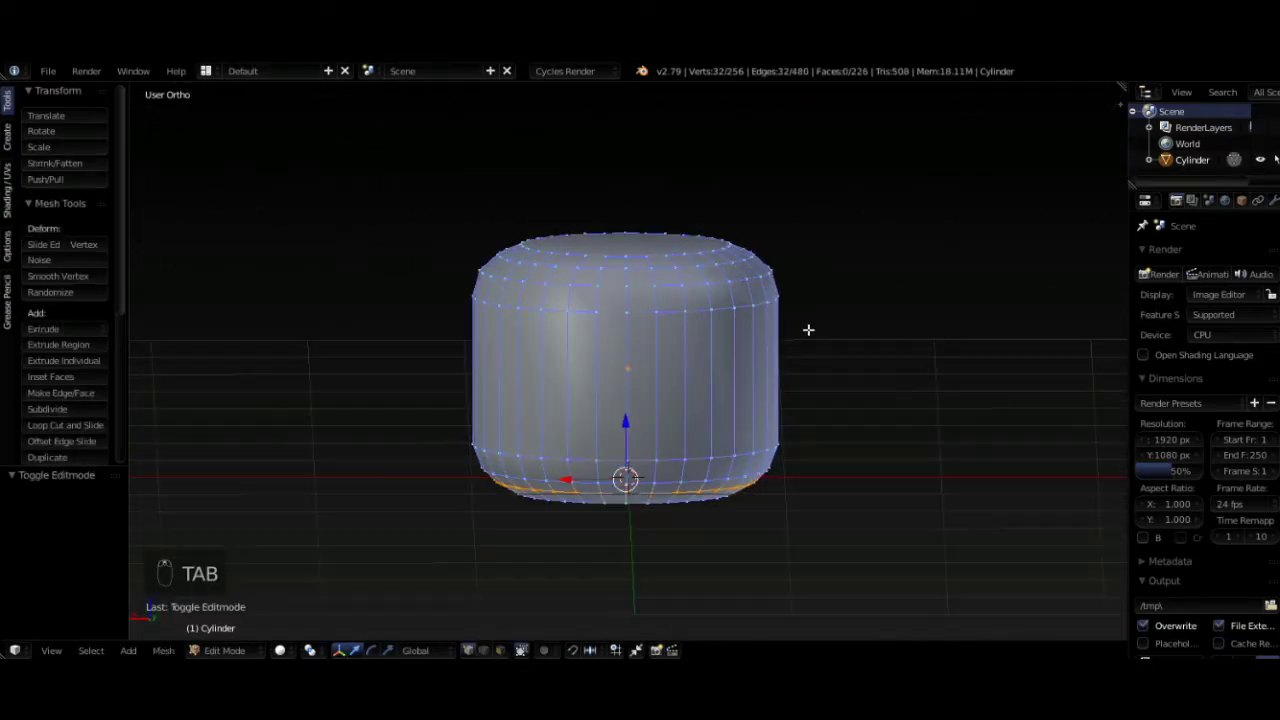
key("KP_1")
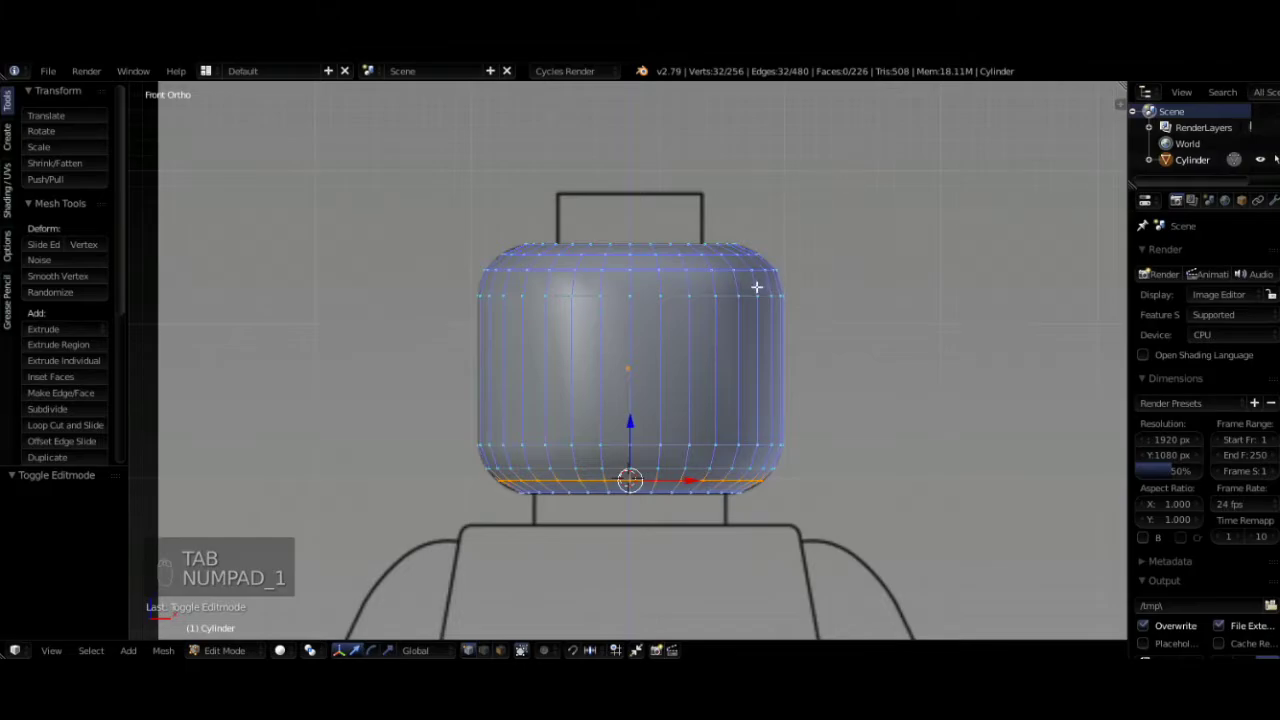
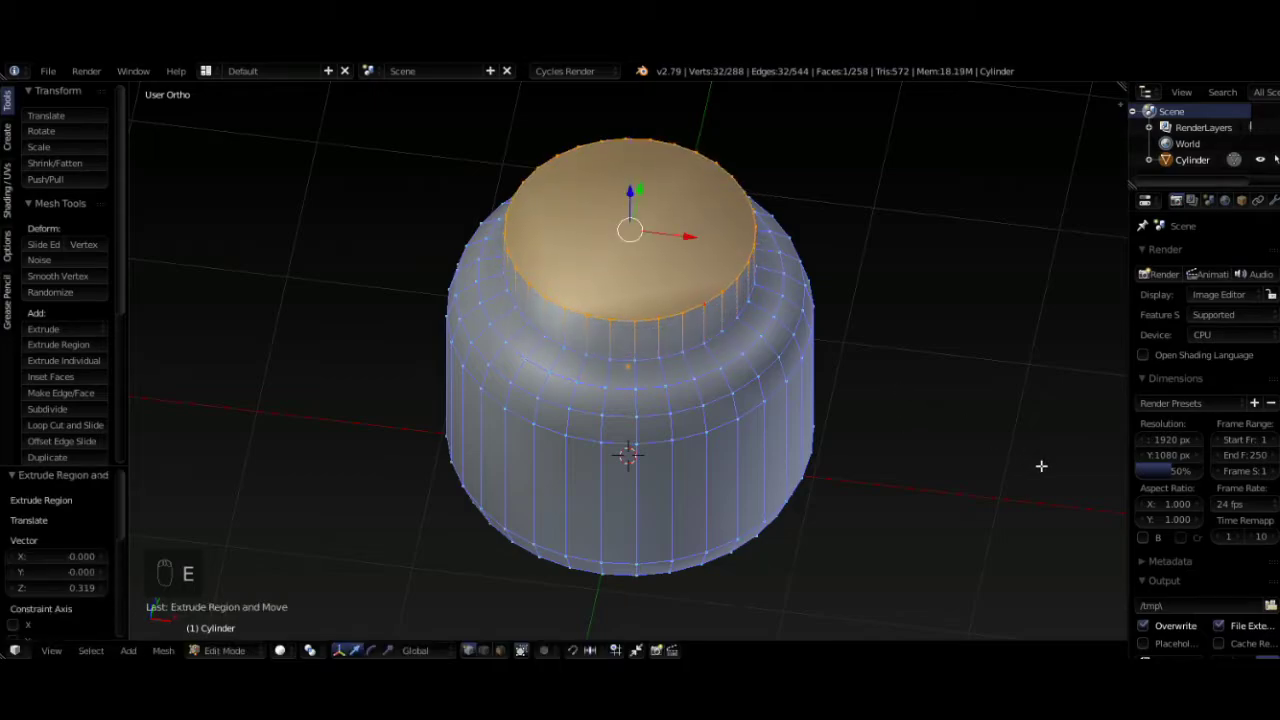
- Shrink the top face to stud width, level it with the head top and extrude it upward
key("s")
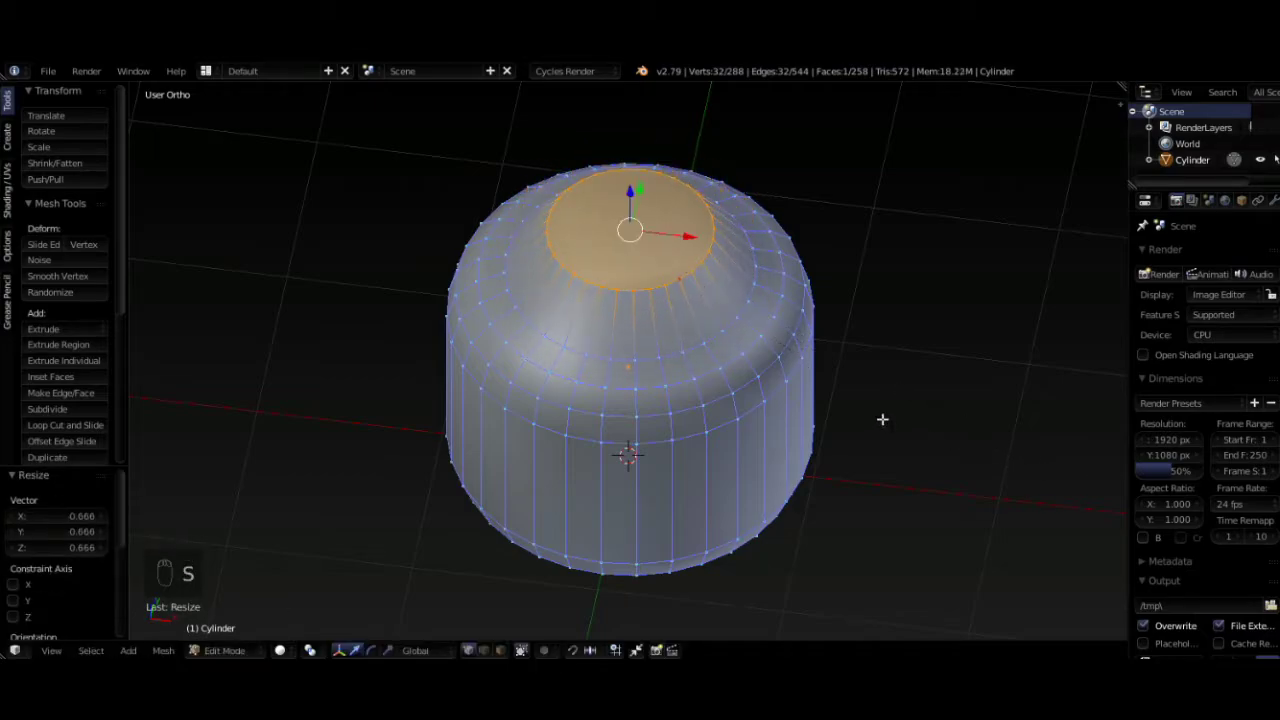
key("g")
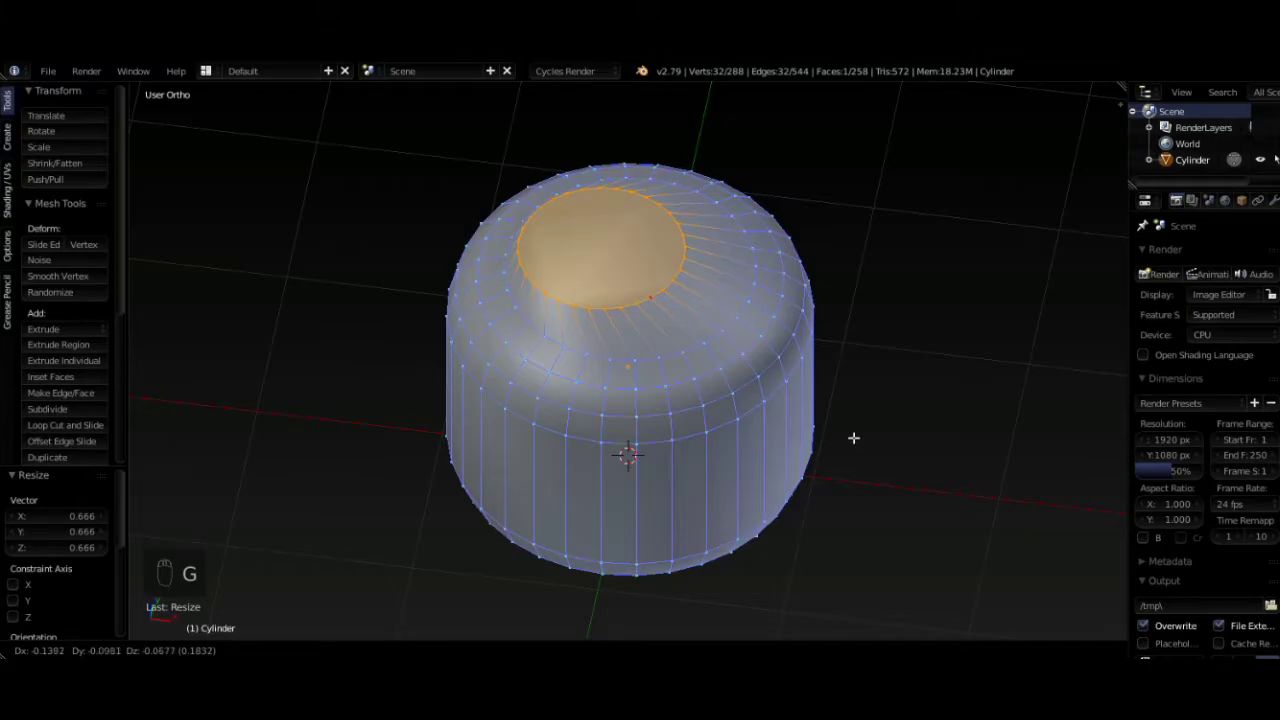
key("KP_1")
key("g")
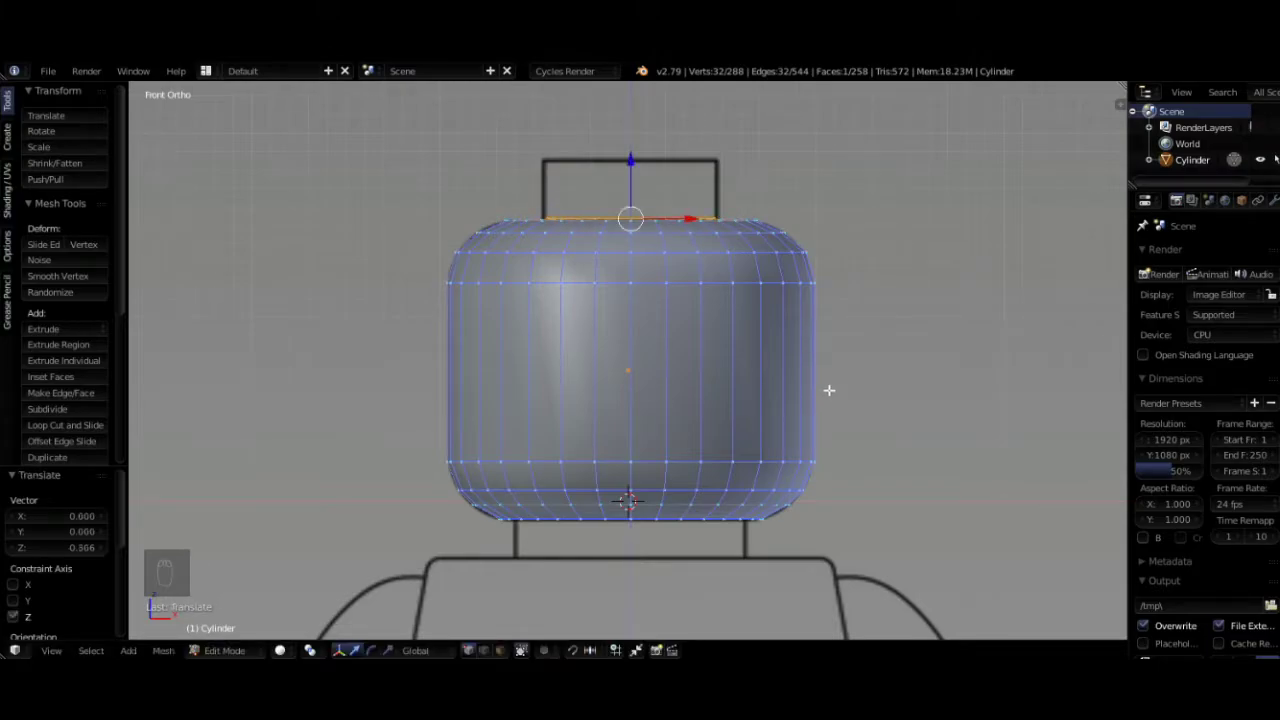
key("e")
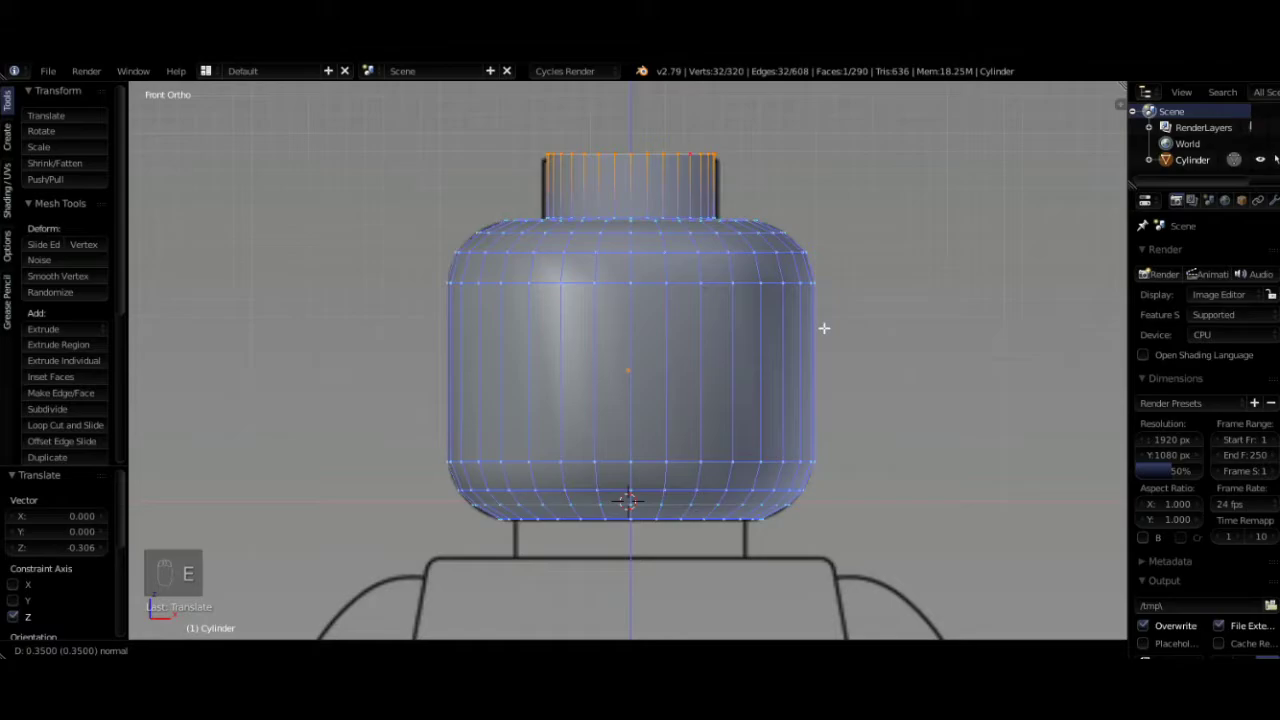
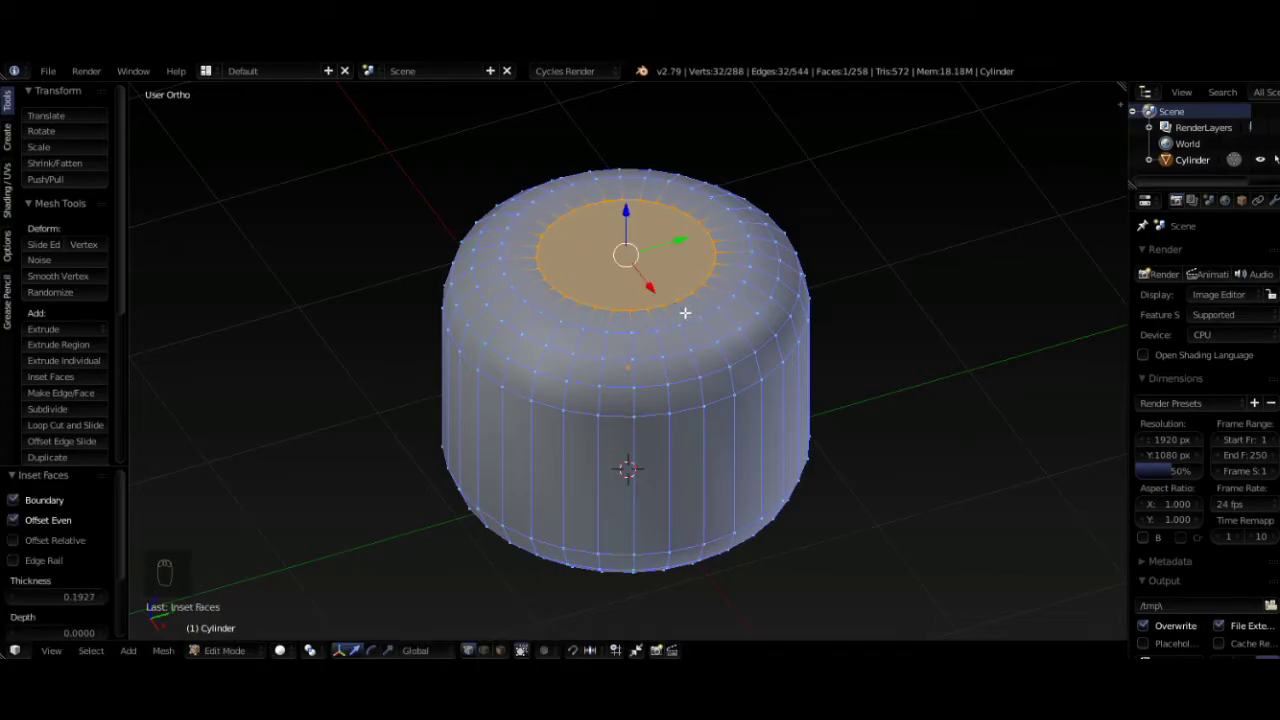
- Extrude the inset top face into a short stud matching the front reference
key("KP_1")
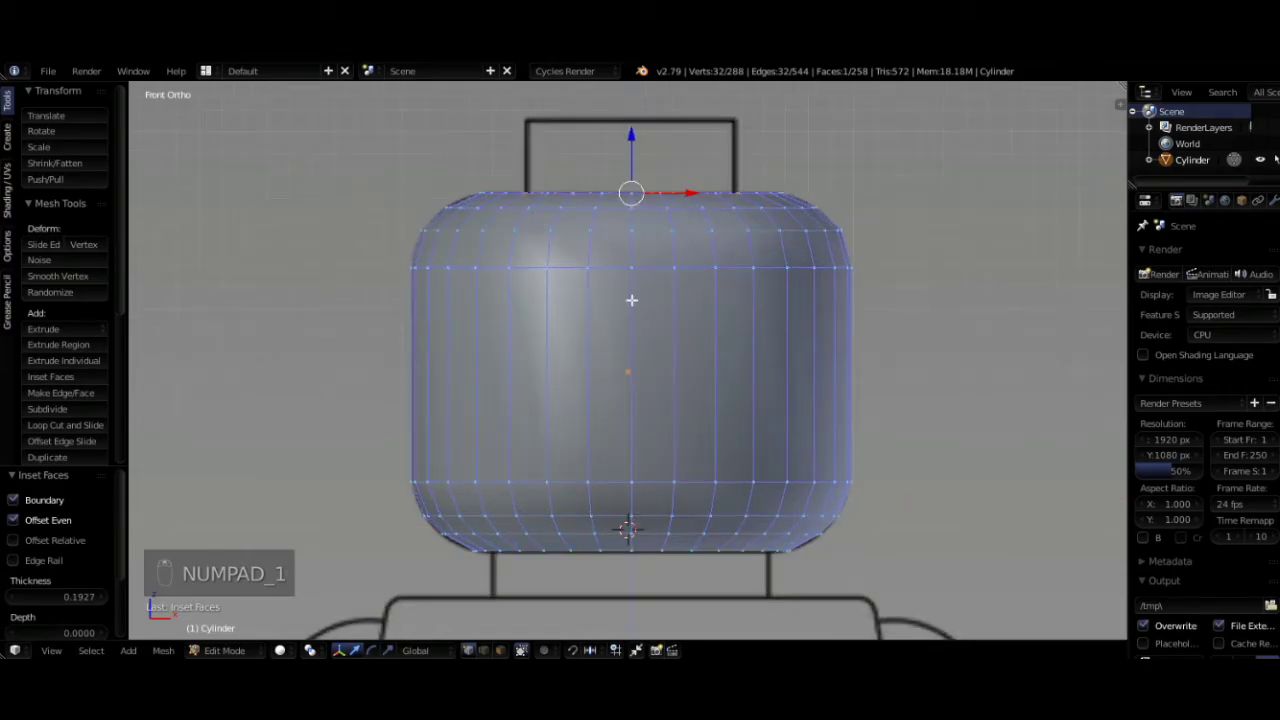
key("e")
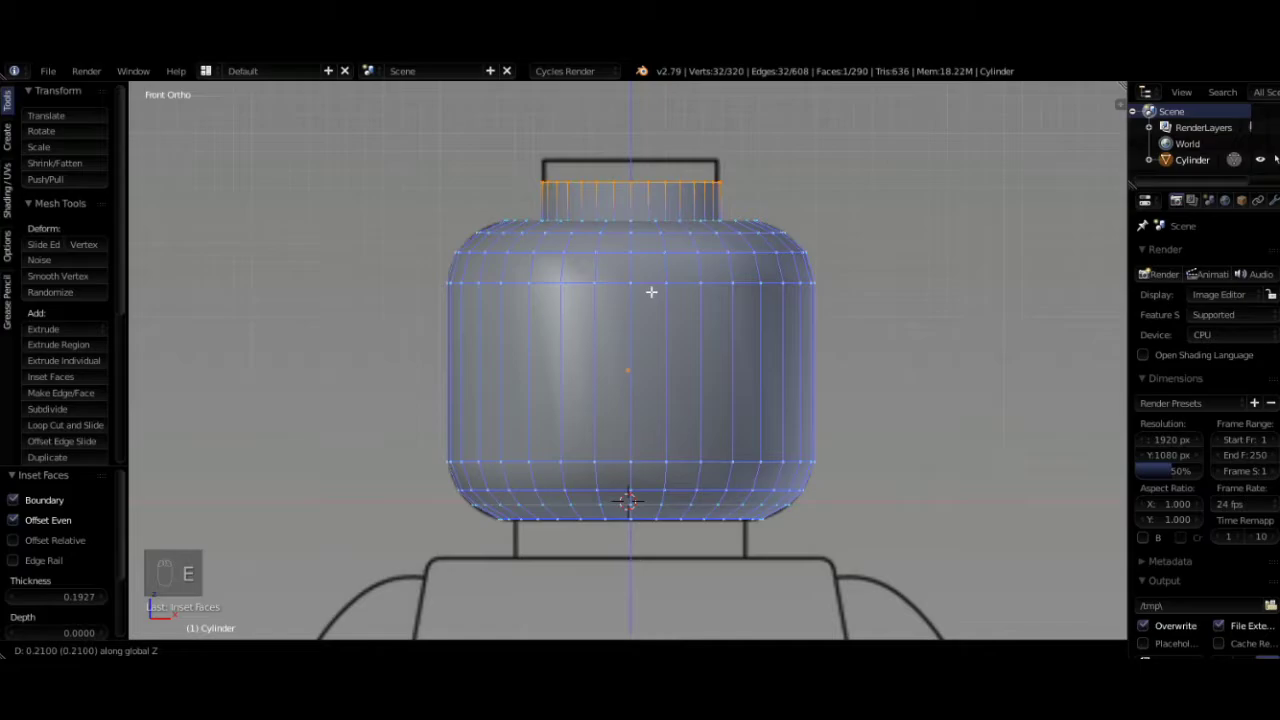
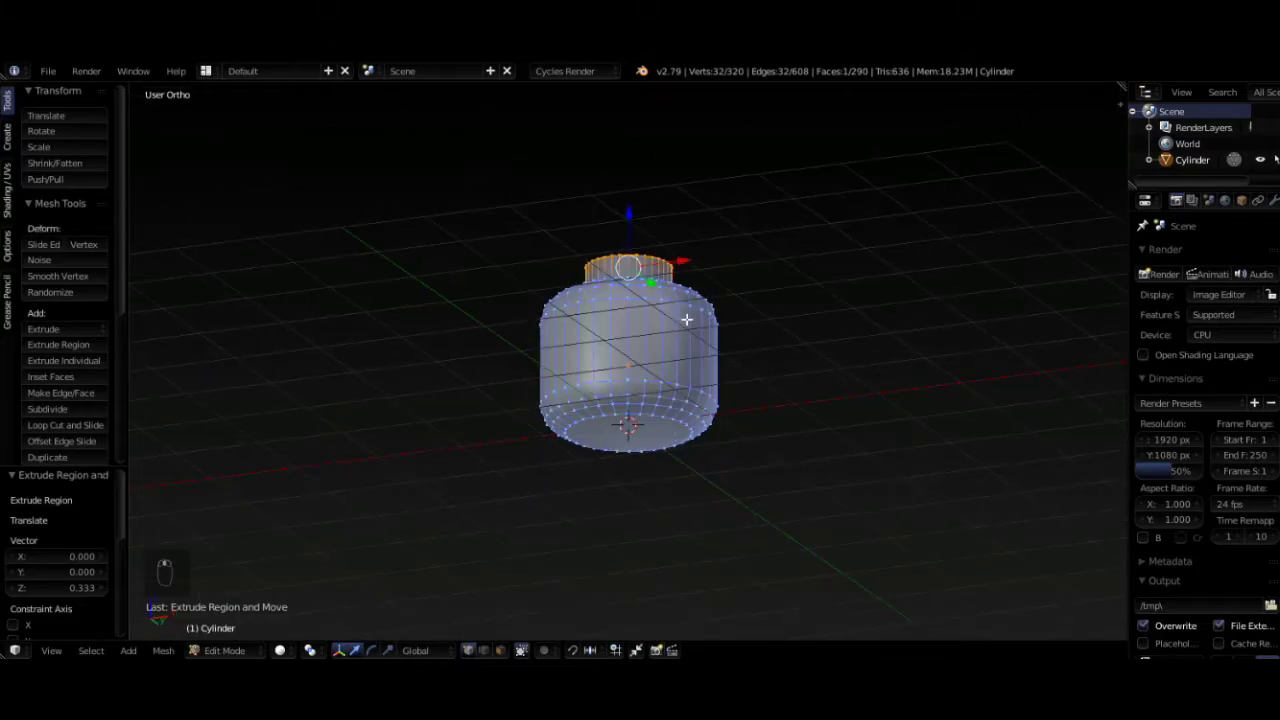
key("KP_1")
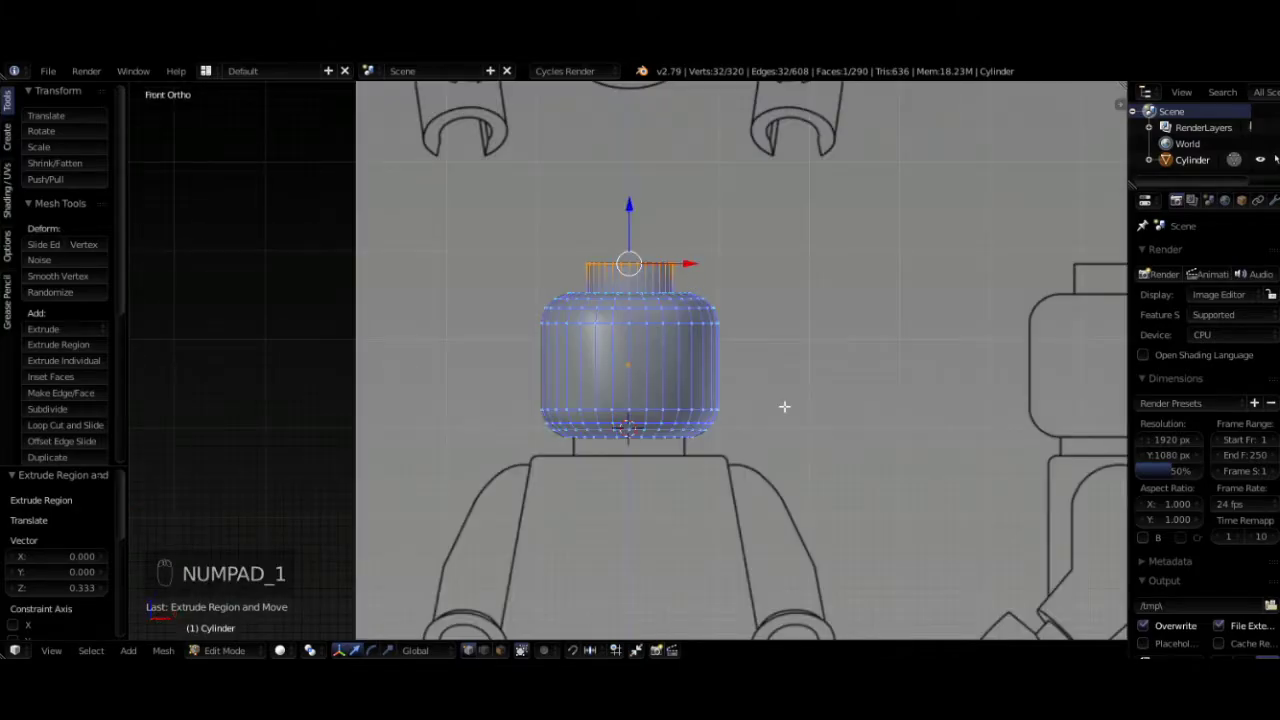
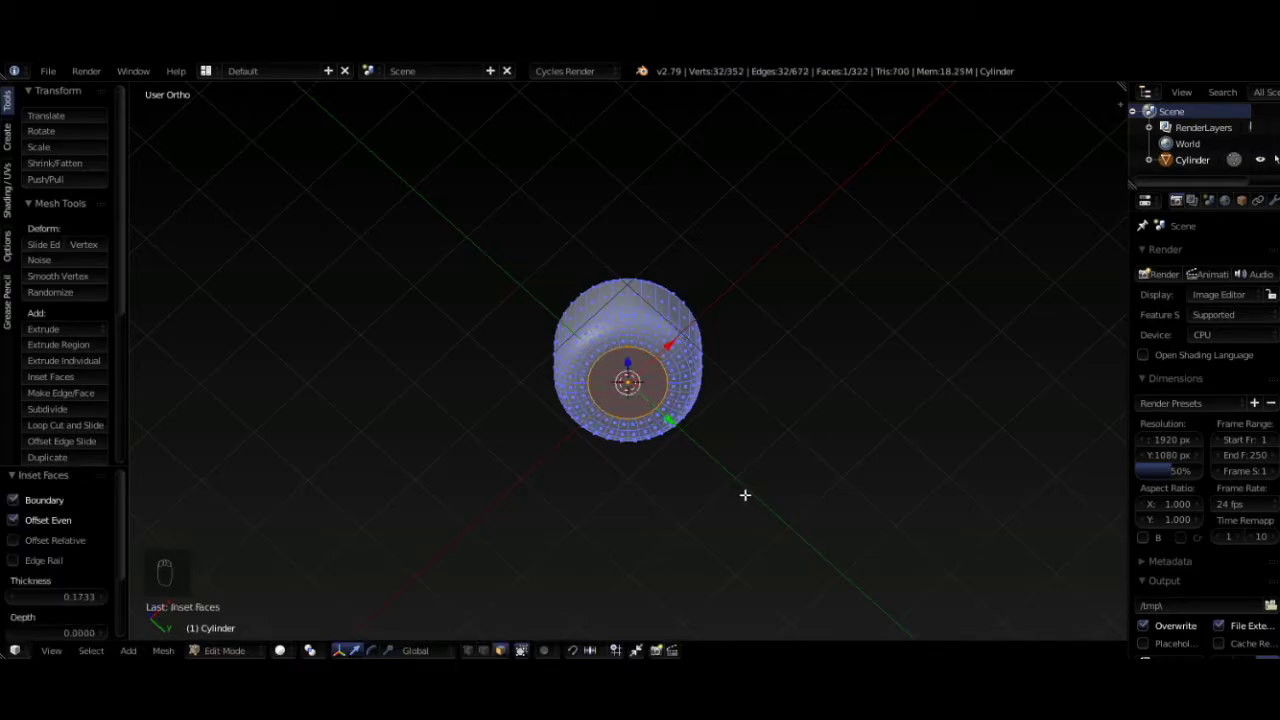
- Extrude the narrowed bottom face down into a neck reaching the torso outline
key("KP_1")
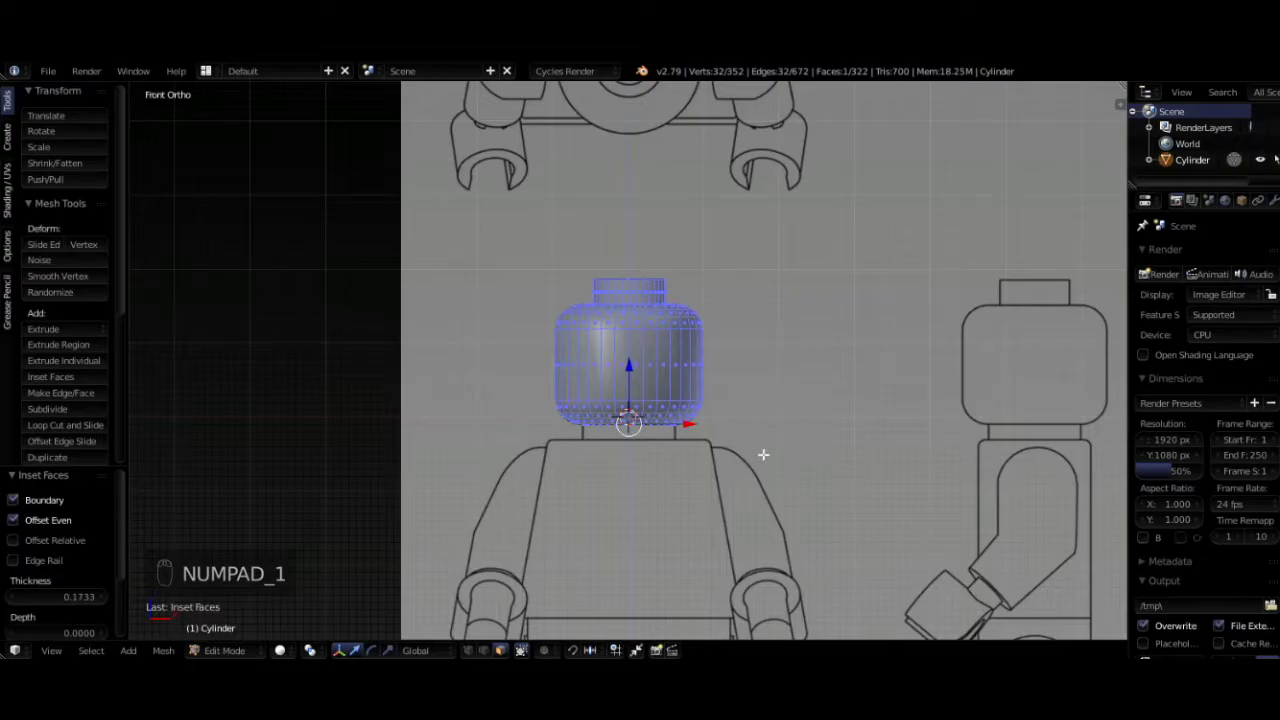
key("e")
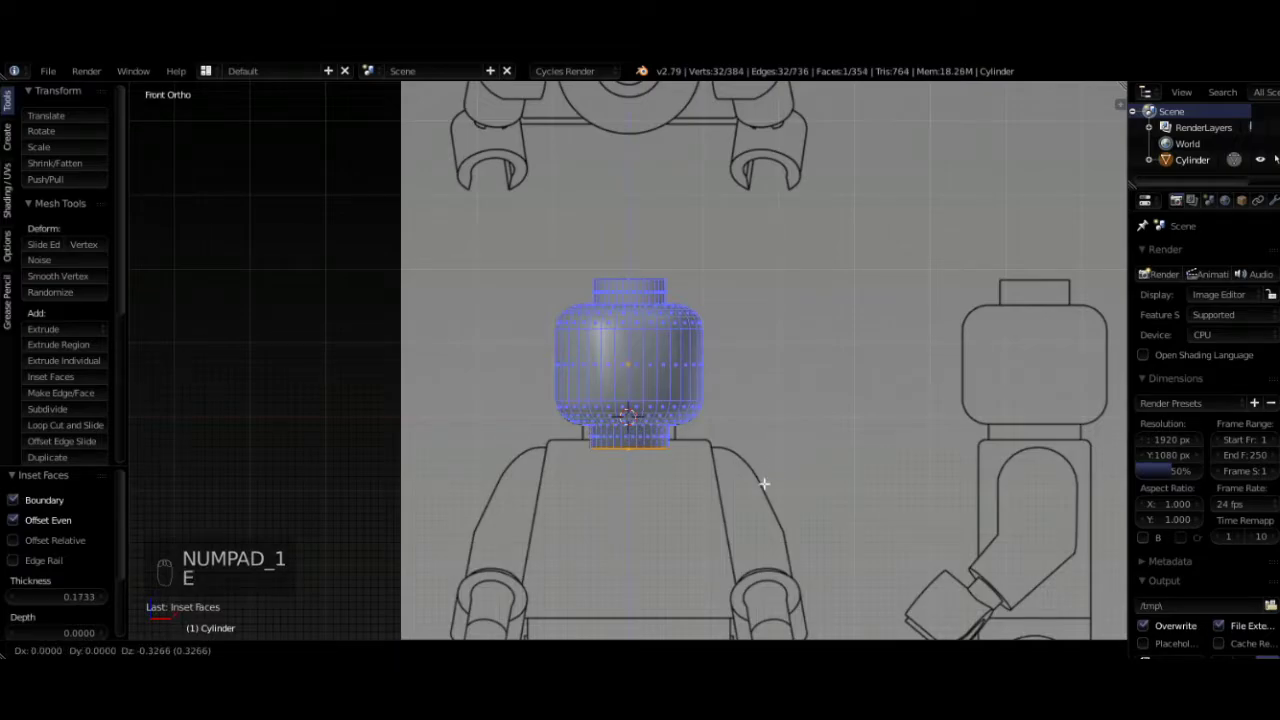
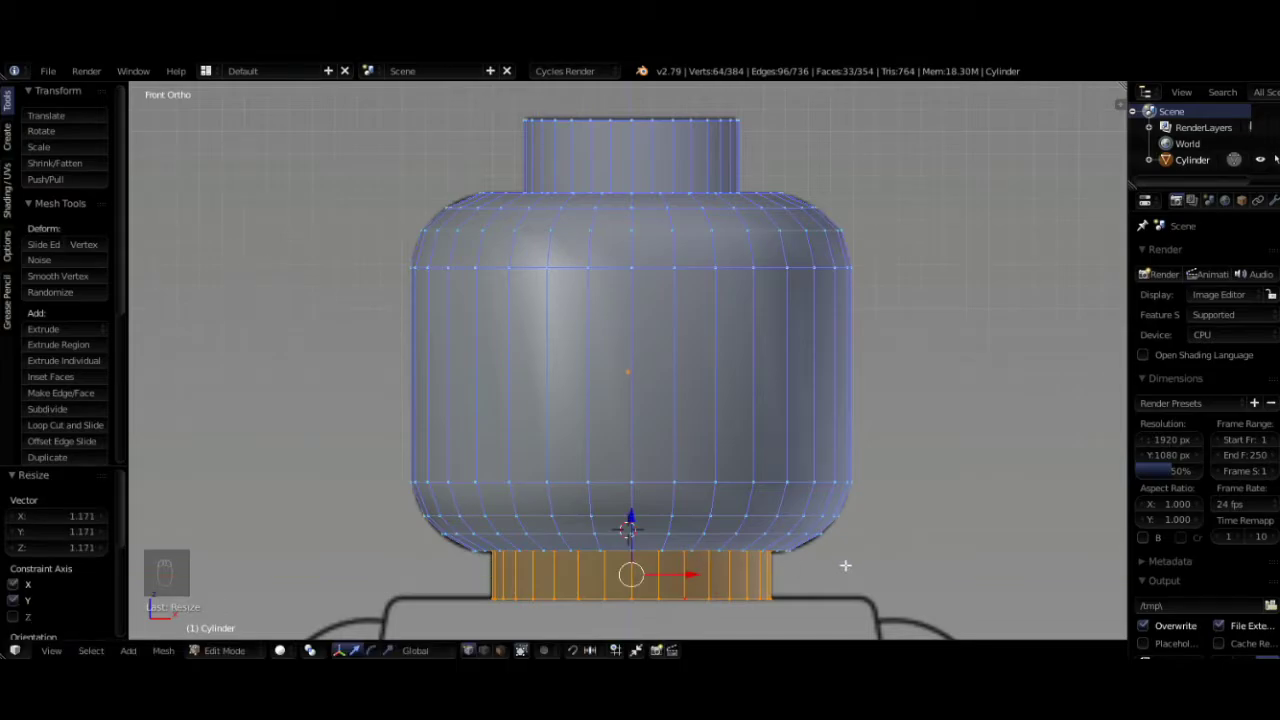
left_click_drag(847, 564, 658, 478)
left_click_drag(658, 478, 667, 481)
key("g")
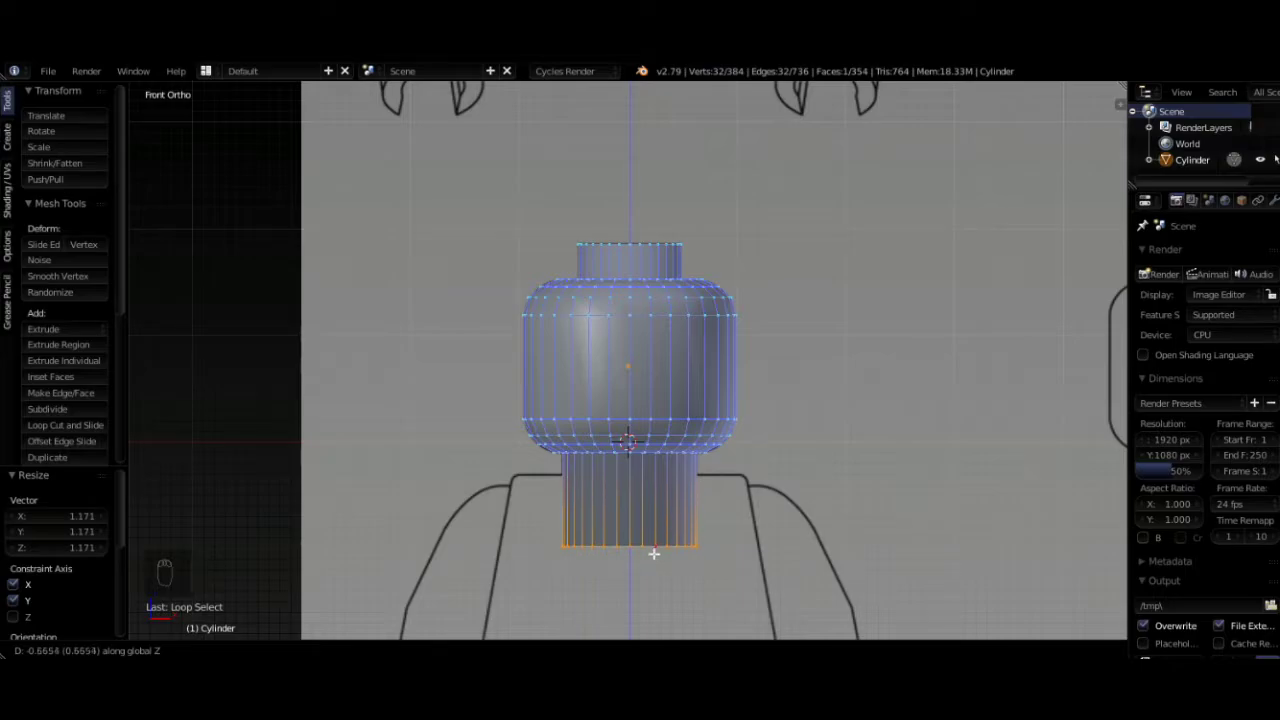
left_click_drag(743, 487, 571, 489)
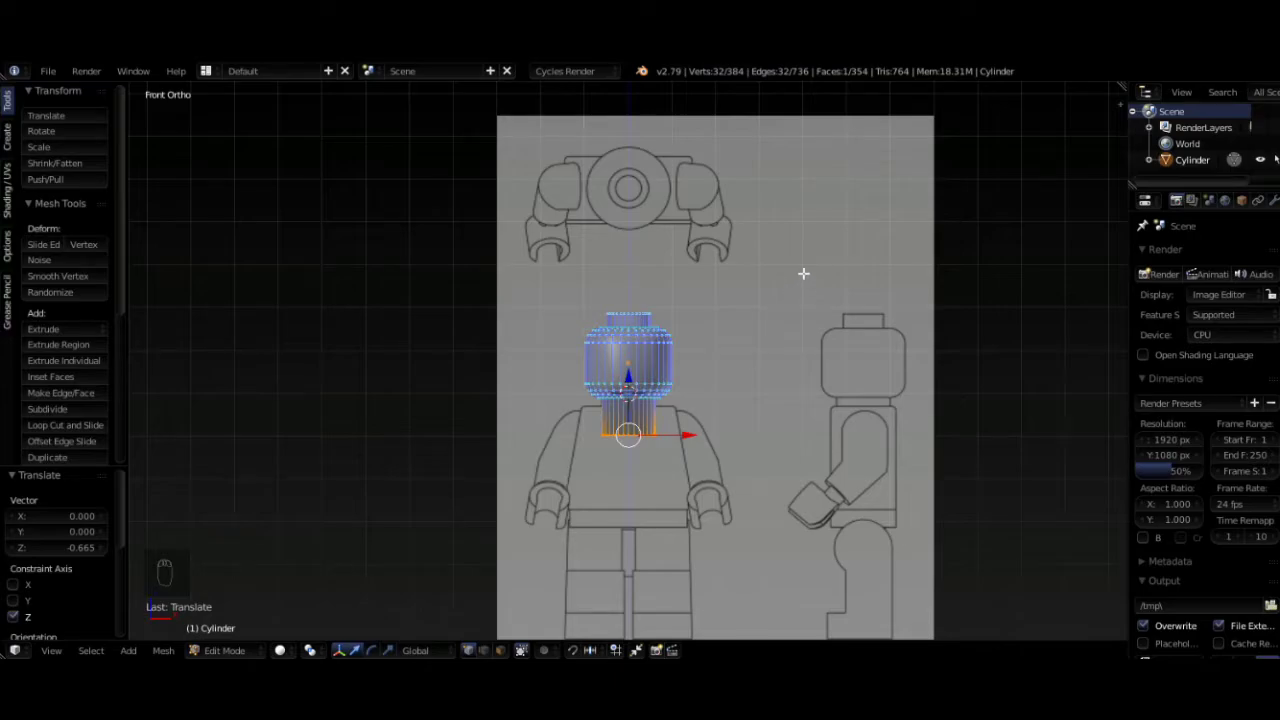
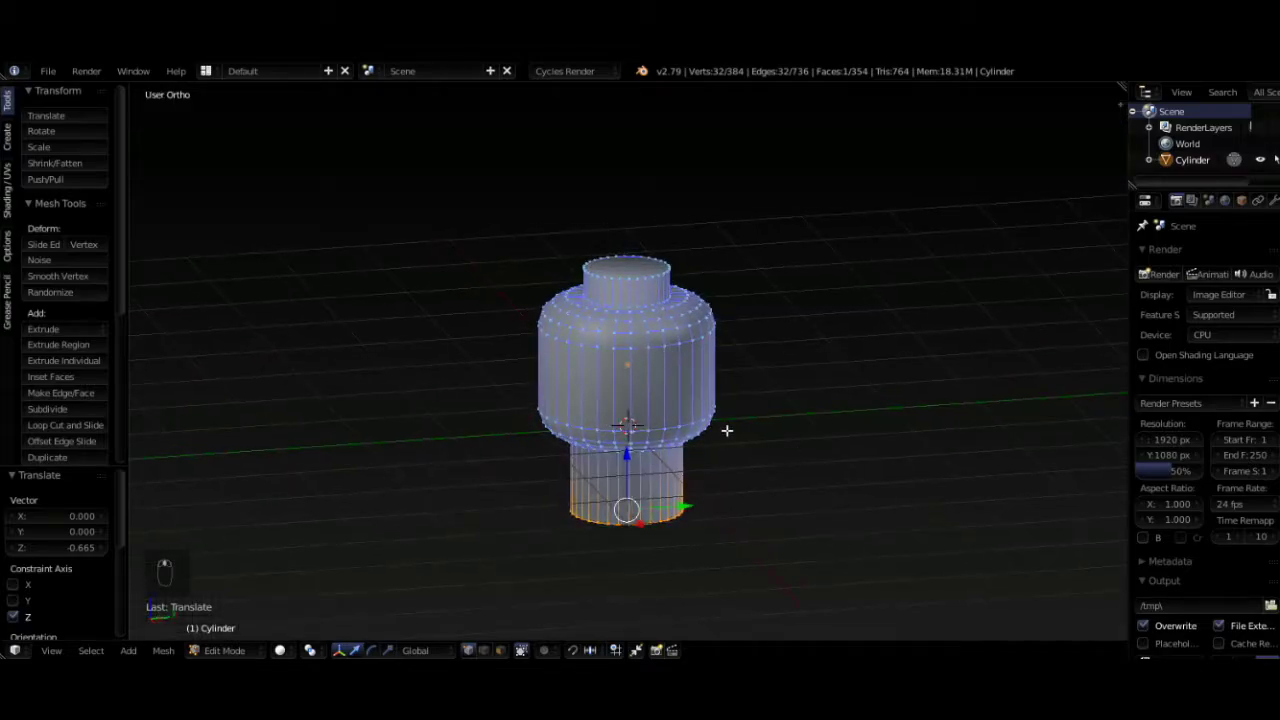
- In see-through front view, box-select the left-half vertices and delete them
key("KP_1")
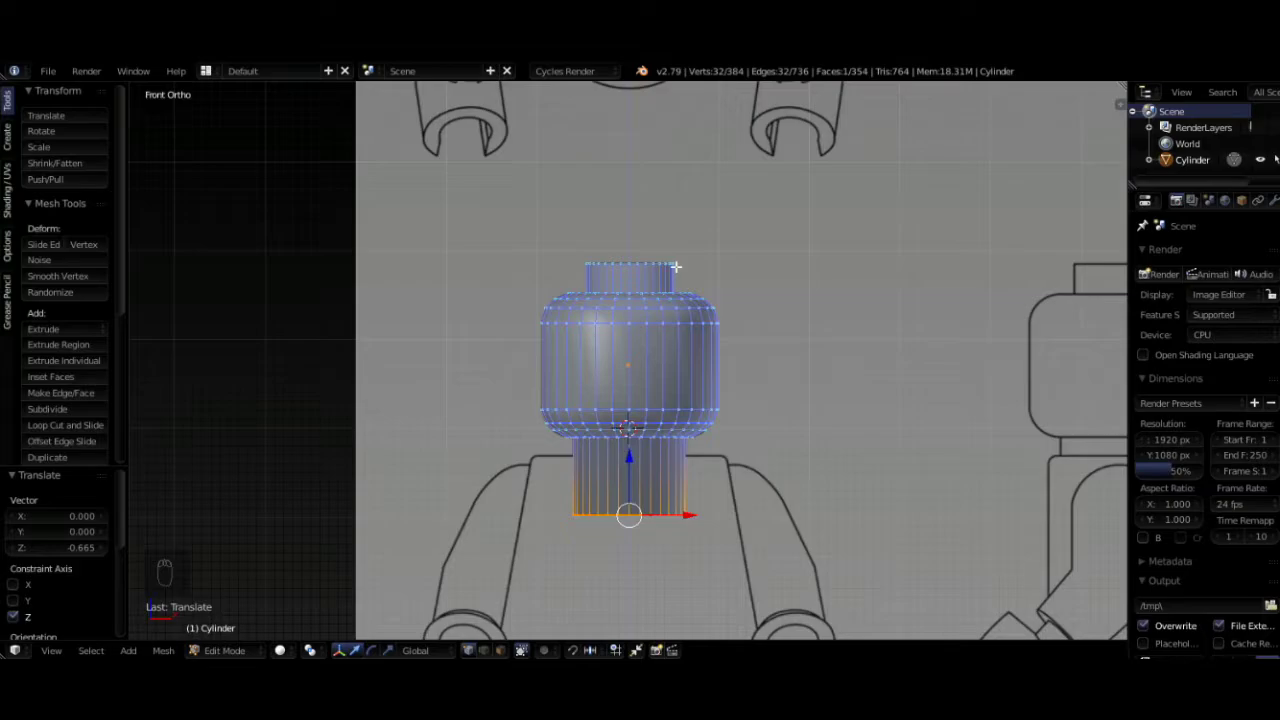
key("z")
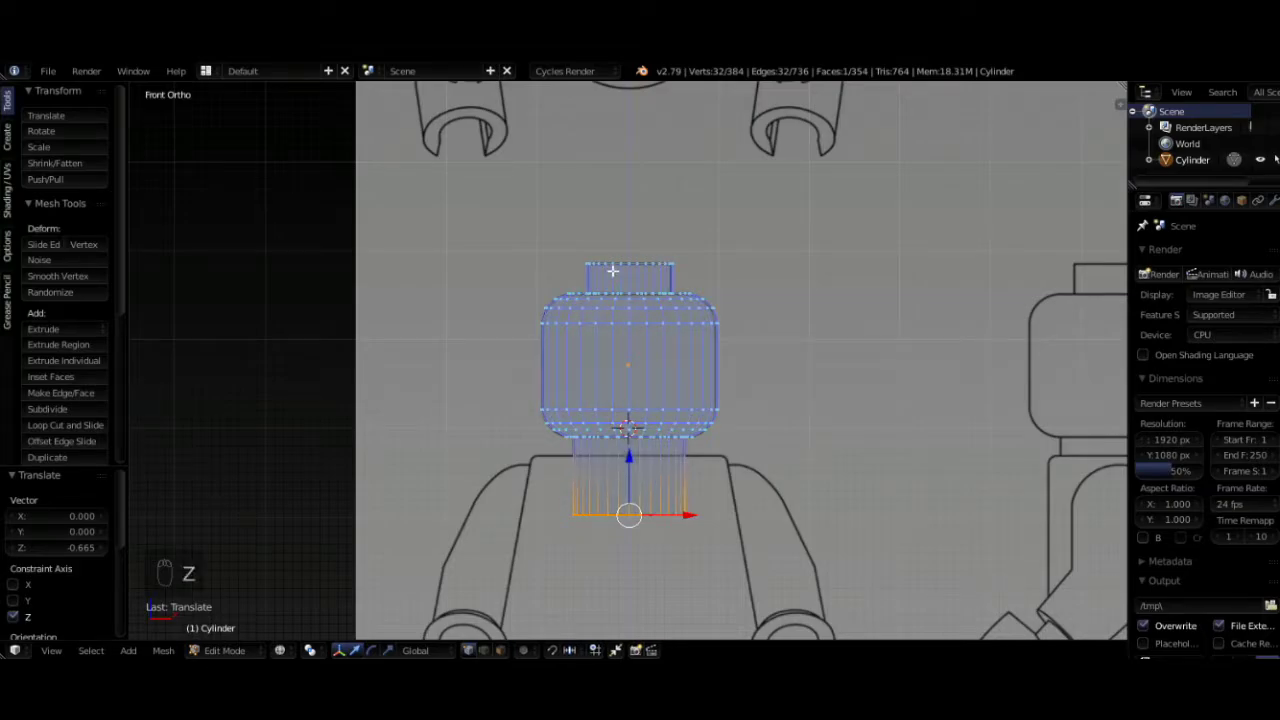
left_click_drag(615, 310, 630, 235)
key("b")
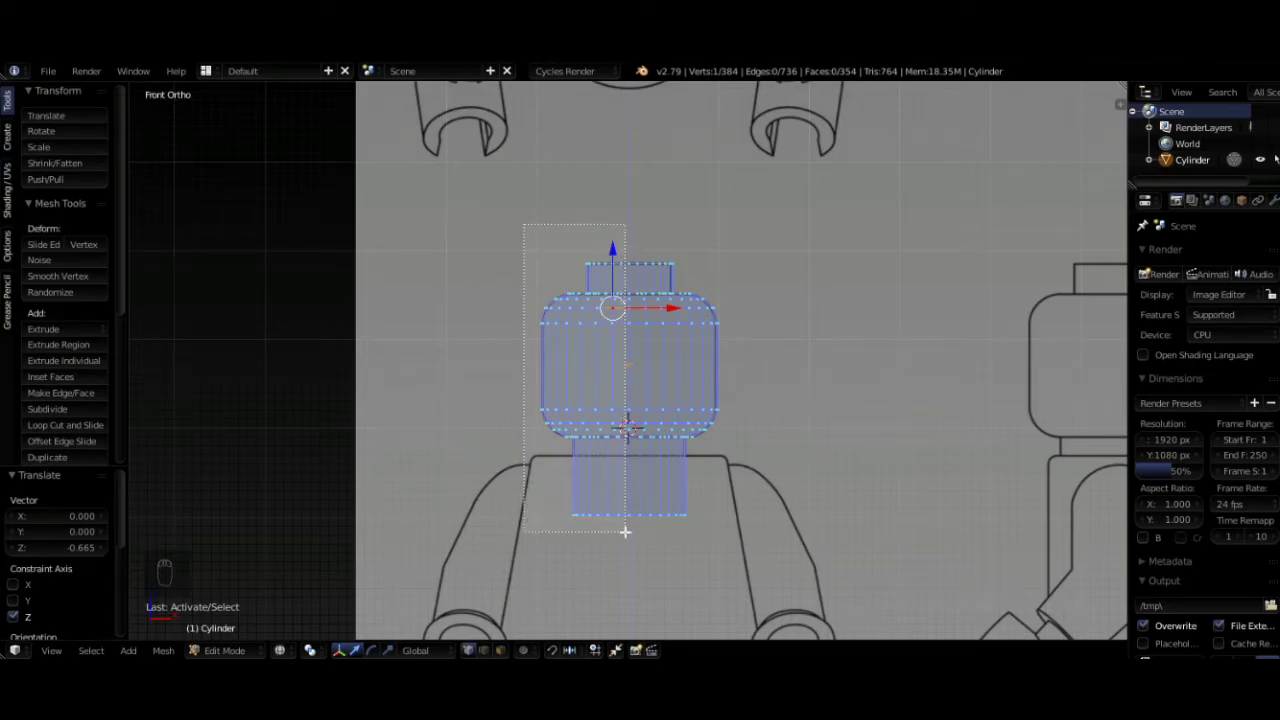
key("x")
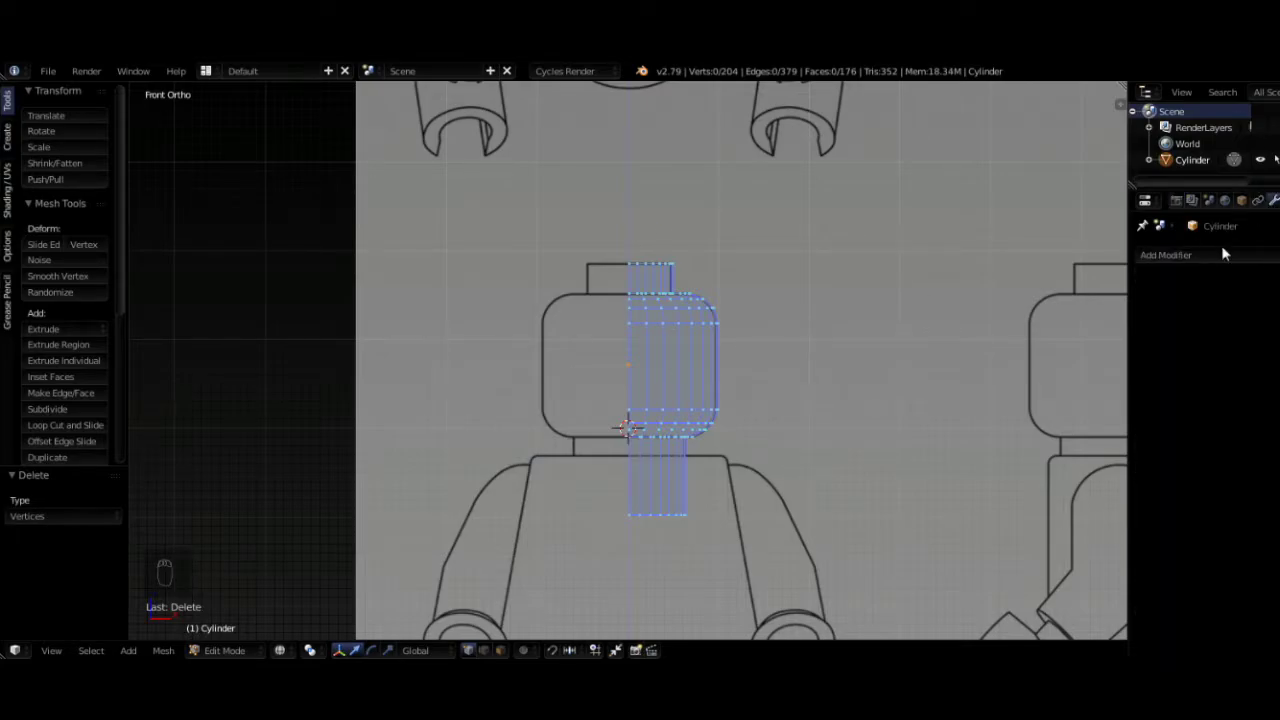
- Mirror the half head on X with clipping, then add a cube for the torso
left_click_drag(1074, 427, 975, 414)
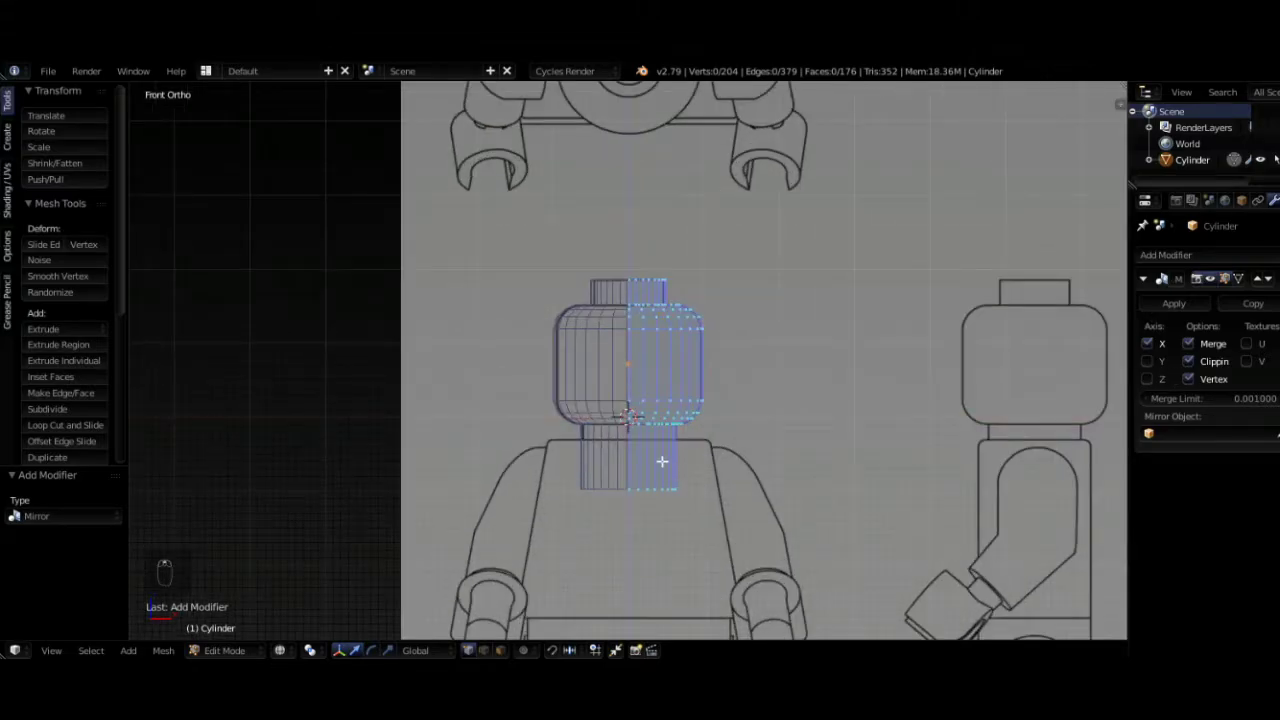
key("shift+a")
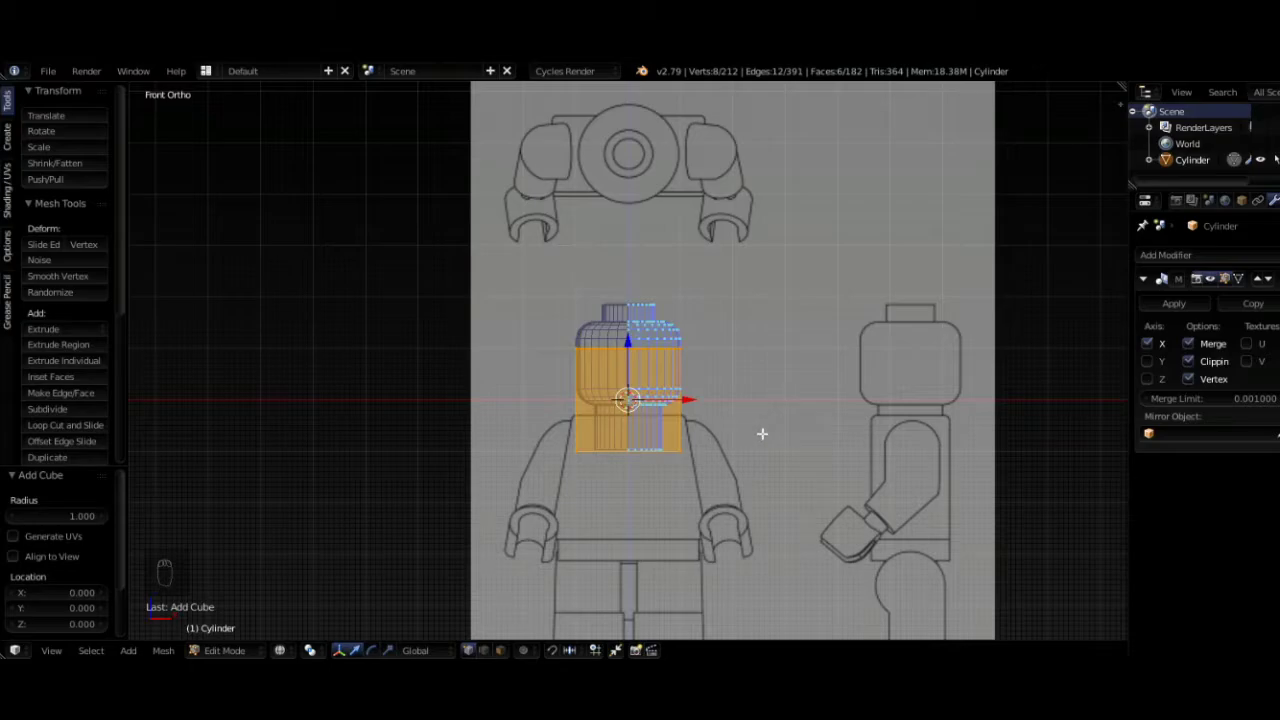
- Move and scale the cube onto the torso outline and cut a vertical centre edge loop
key("g")
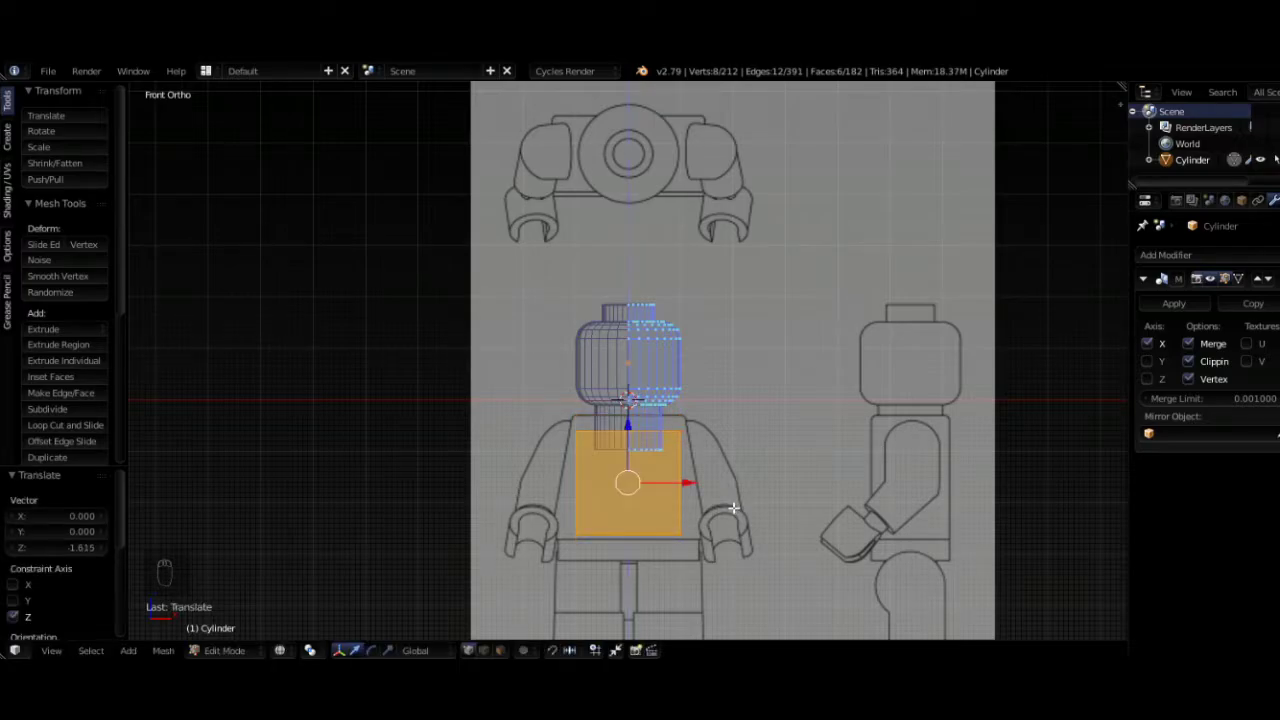
key("s")
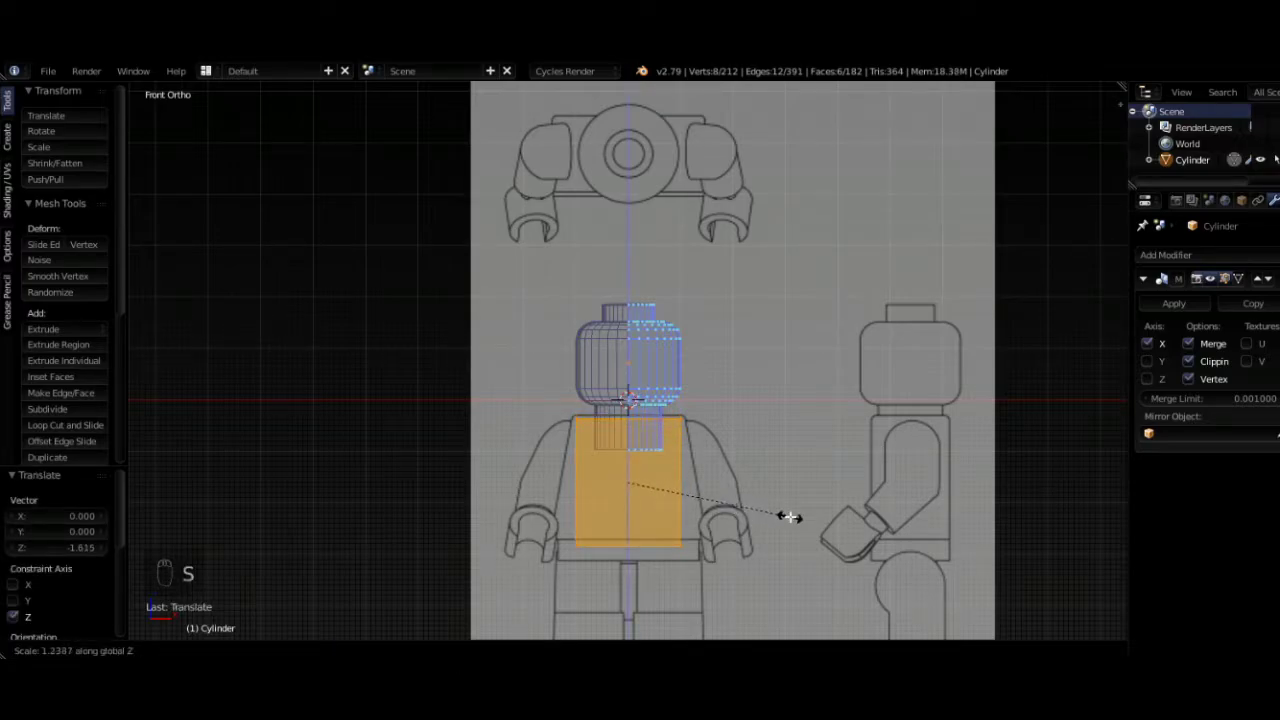
key("g")
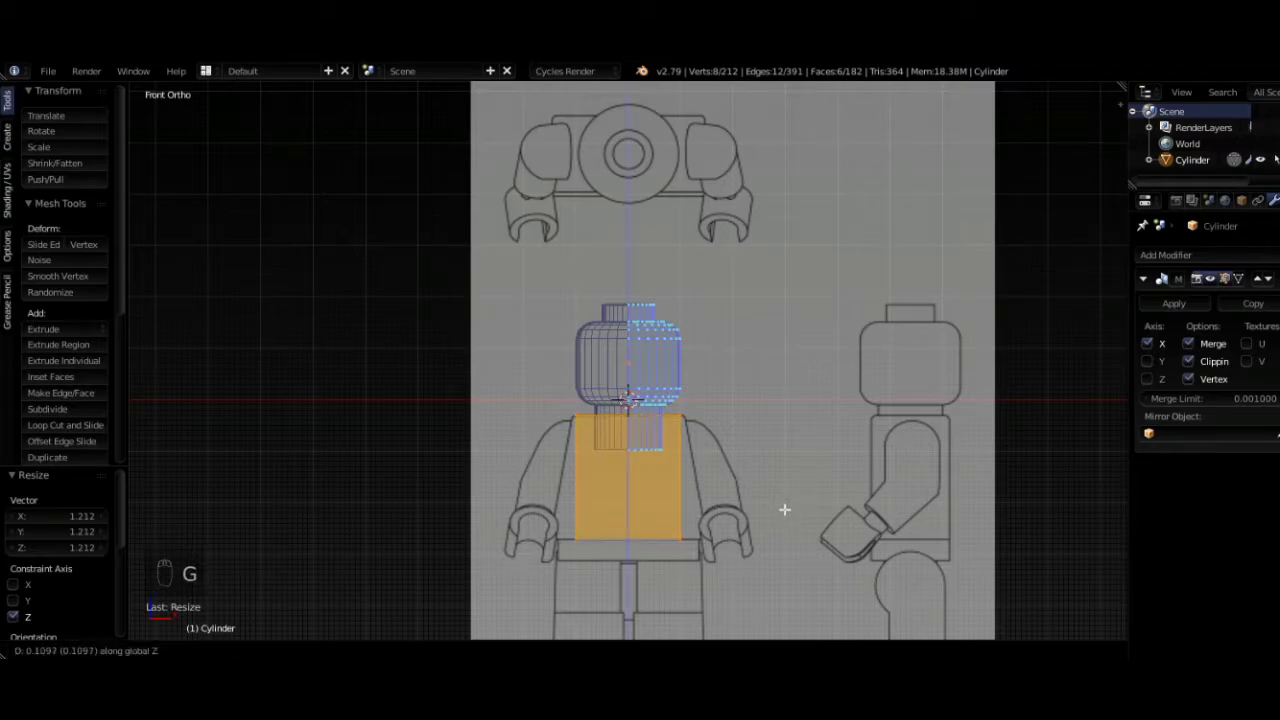
left_click_drag(678, 535, 619, 486)
key("ctrl+r")
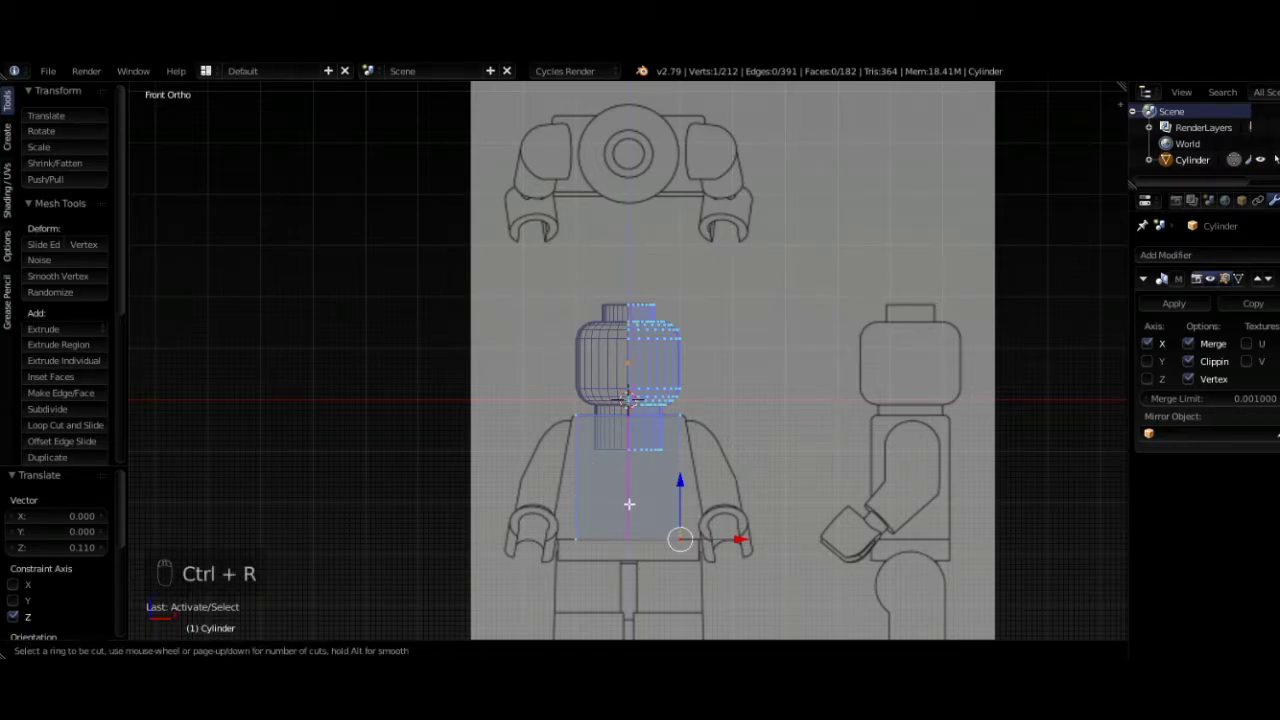
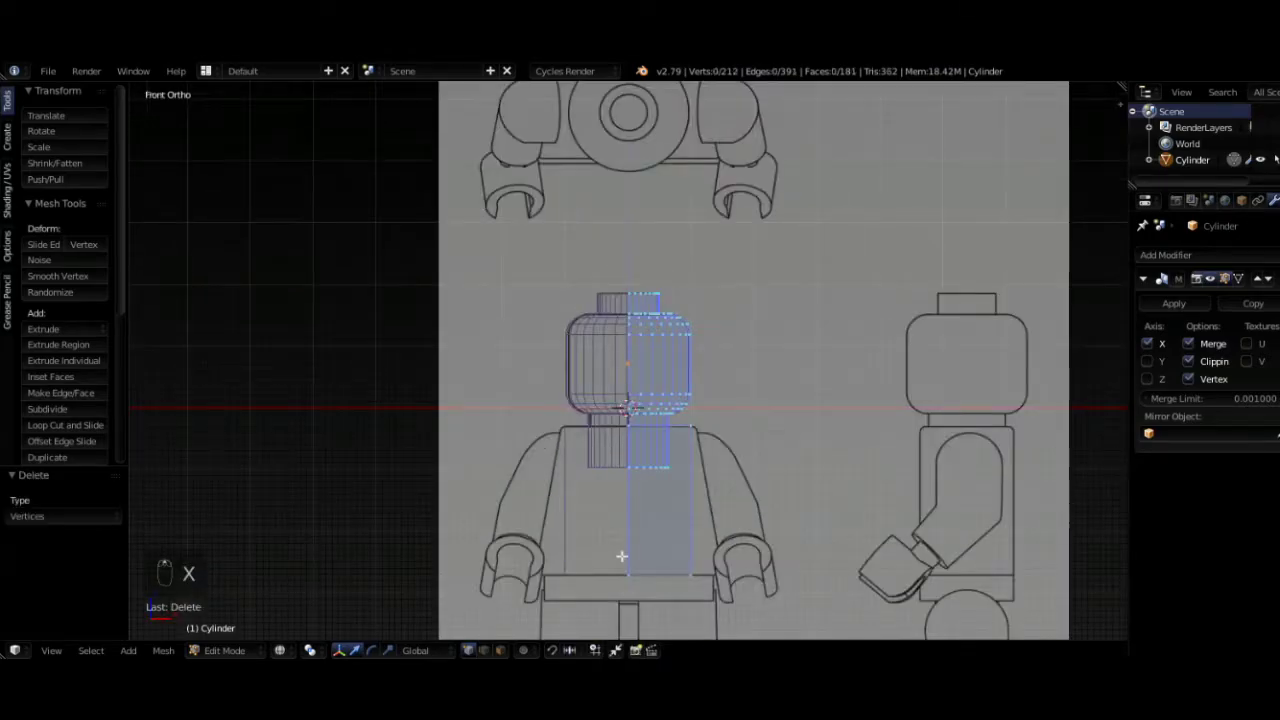
- Delete the left half and pull the bottom corners out to taper the torso sides
left_click_drag(1254, 301, 566, 436)
left_click_drag(566, 436, 616, 423)
key("g")
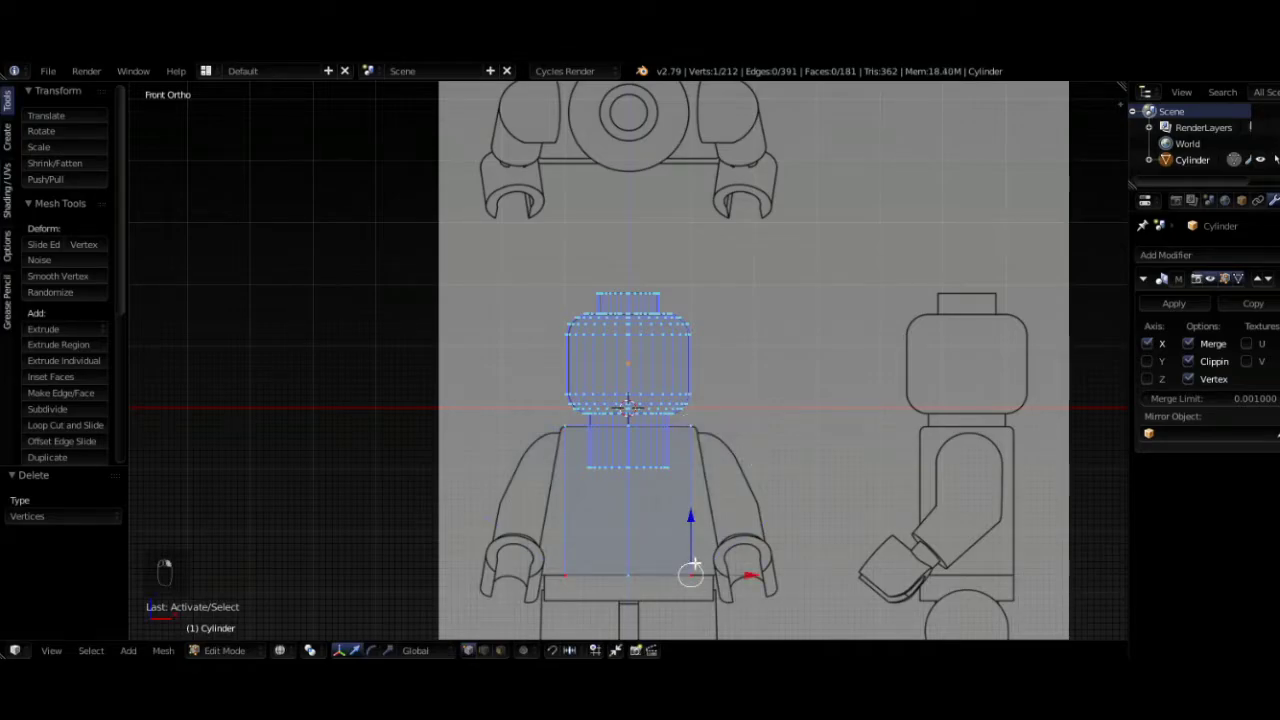
key("g")
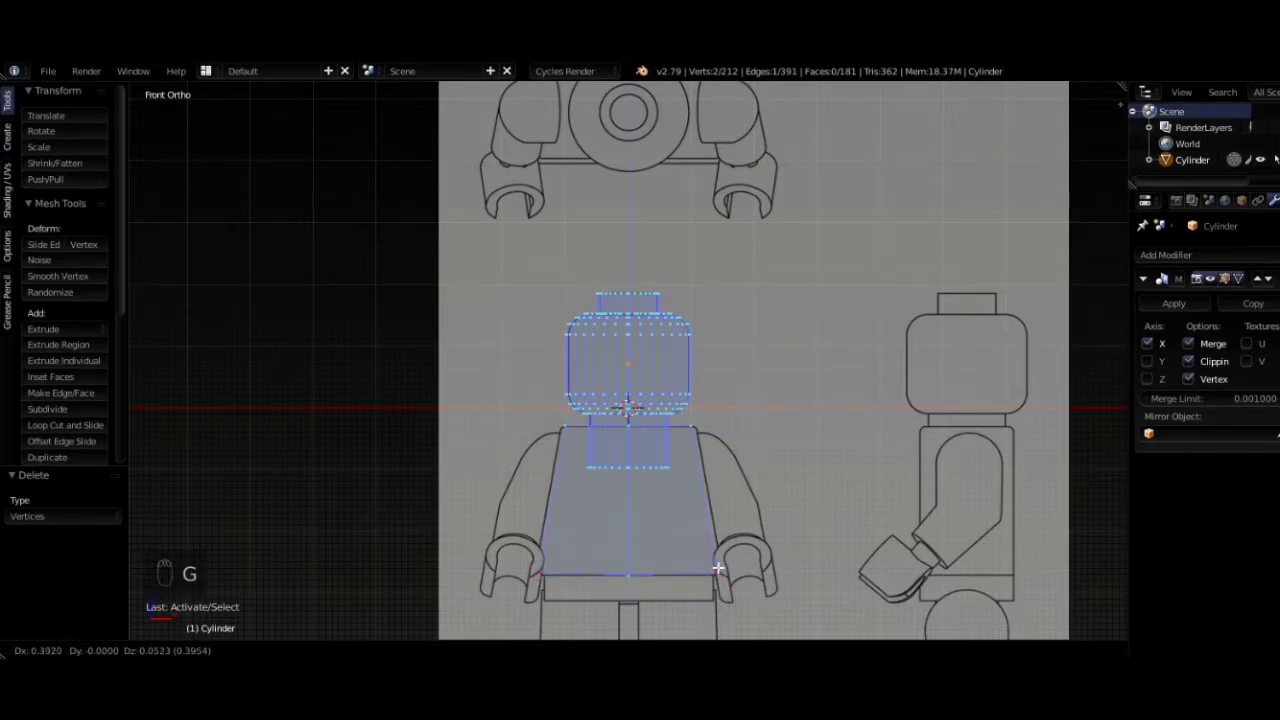
middle_click(723, 566)
left_click_drag(724, 566, 725, 566)
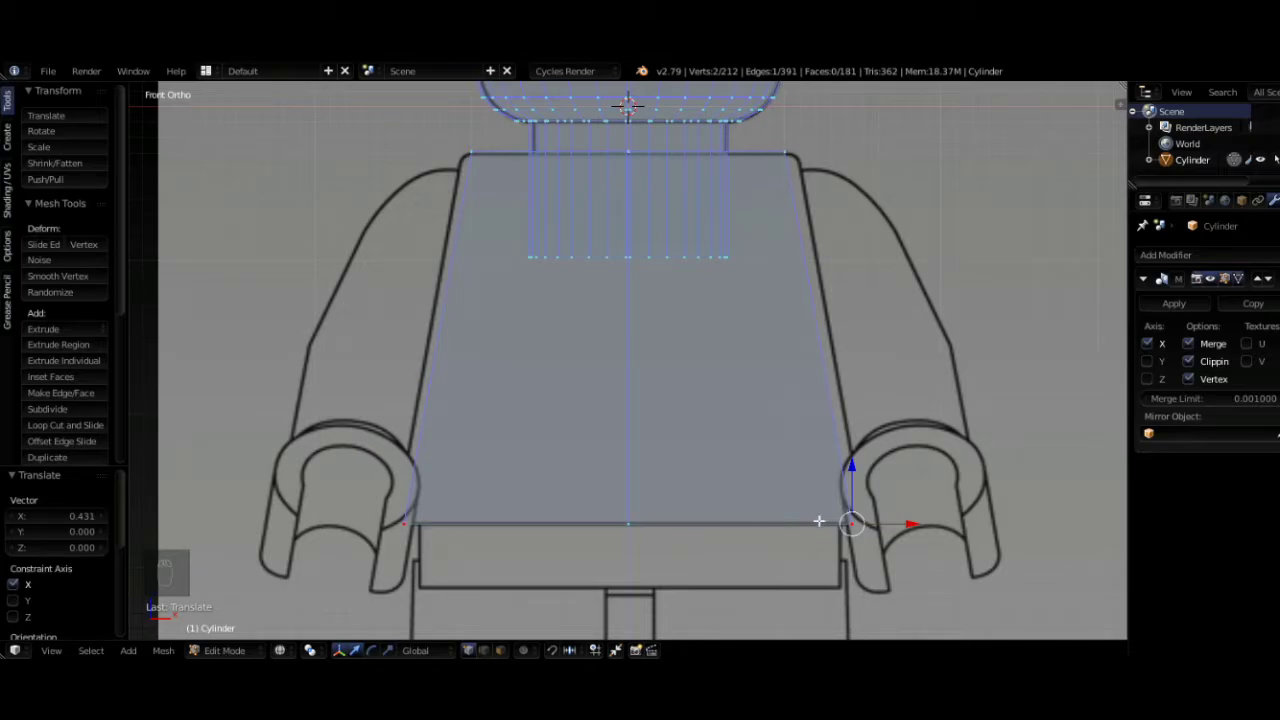
key("g")
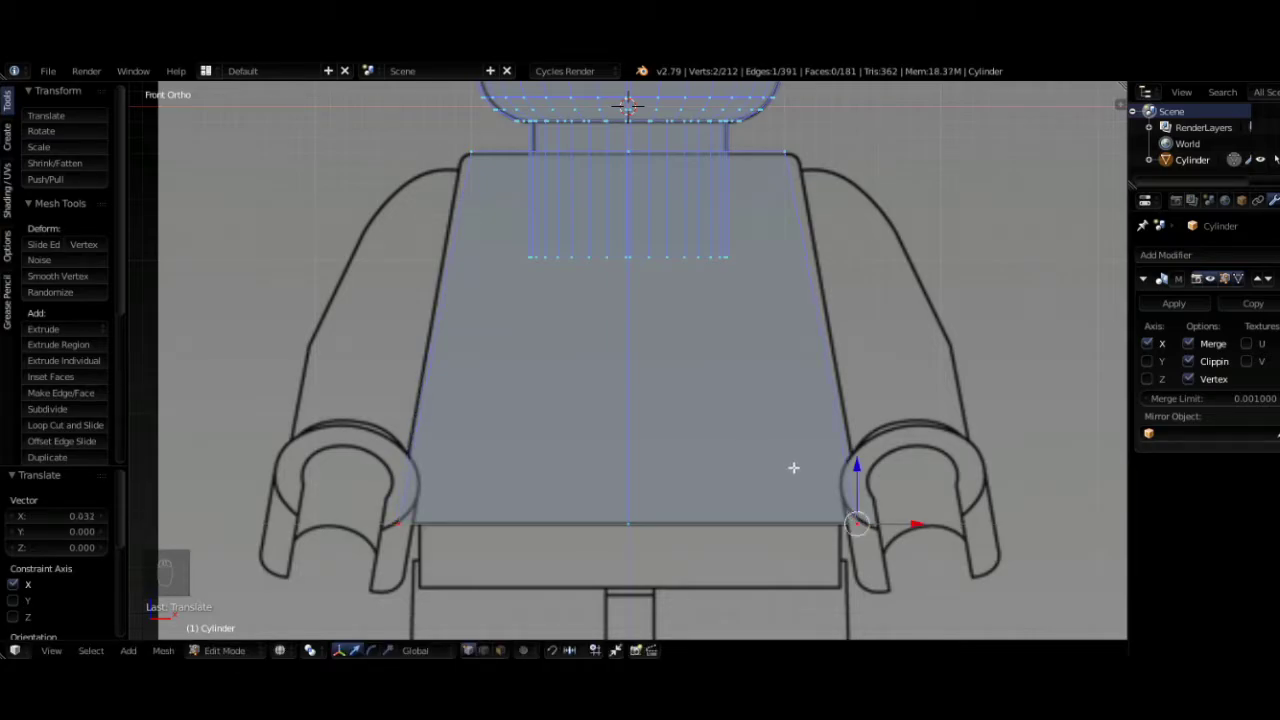
- Add horizontal loops near the torso bottom and shoulders, sliding their side vertices onto the outline
key("ctrl+r")
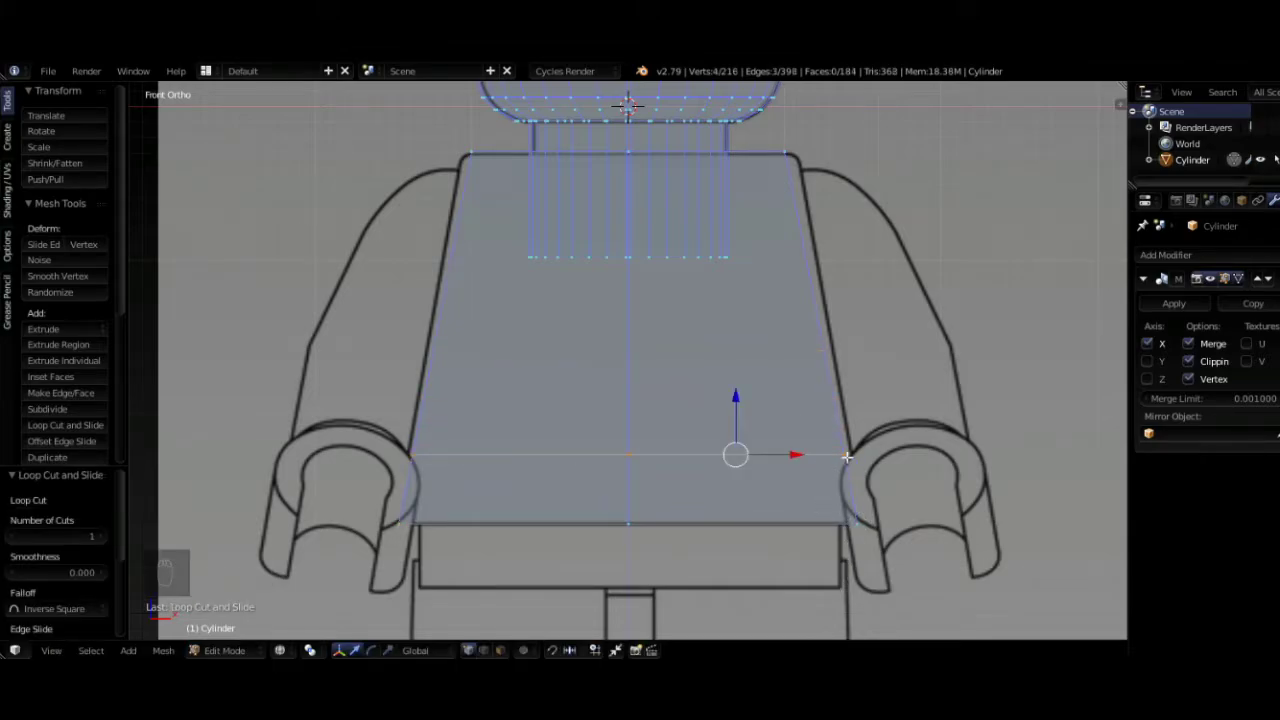
left_click_drag(851, 449, 859, 447)
key("g")
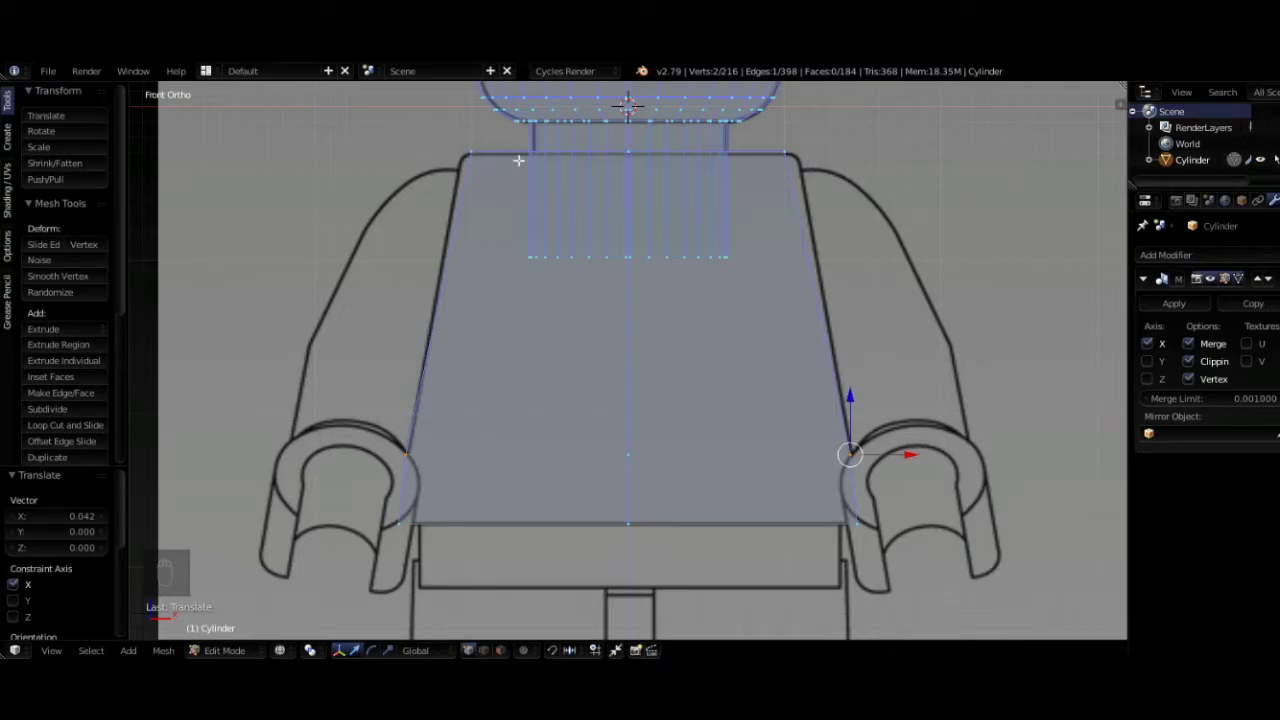
key("ctrl+r")
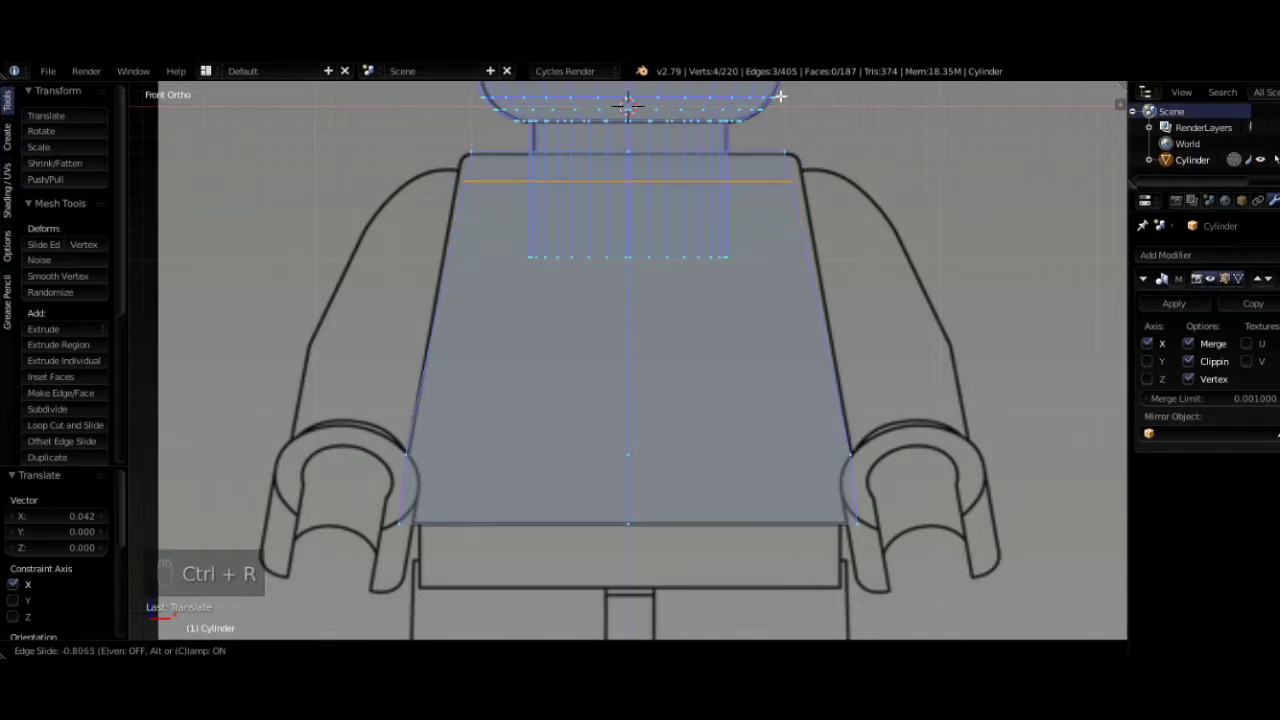
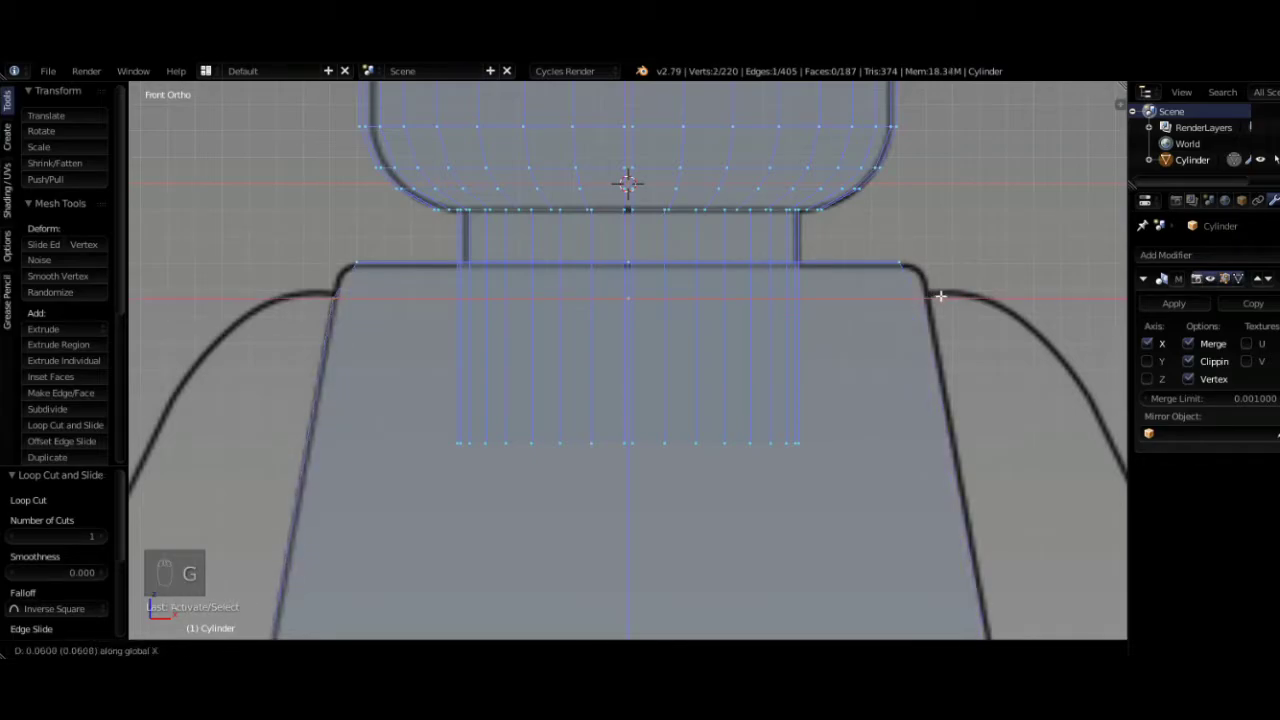
- Pull the shoulder corner vertices inward along X to meet the outline
key("ctrl+r")
left_click_drag(926, 279, 933, 277)
key("g")
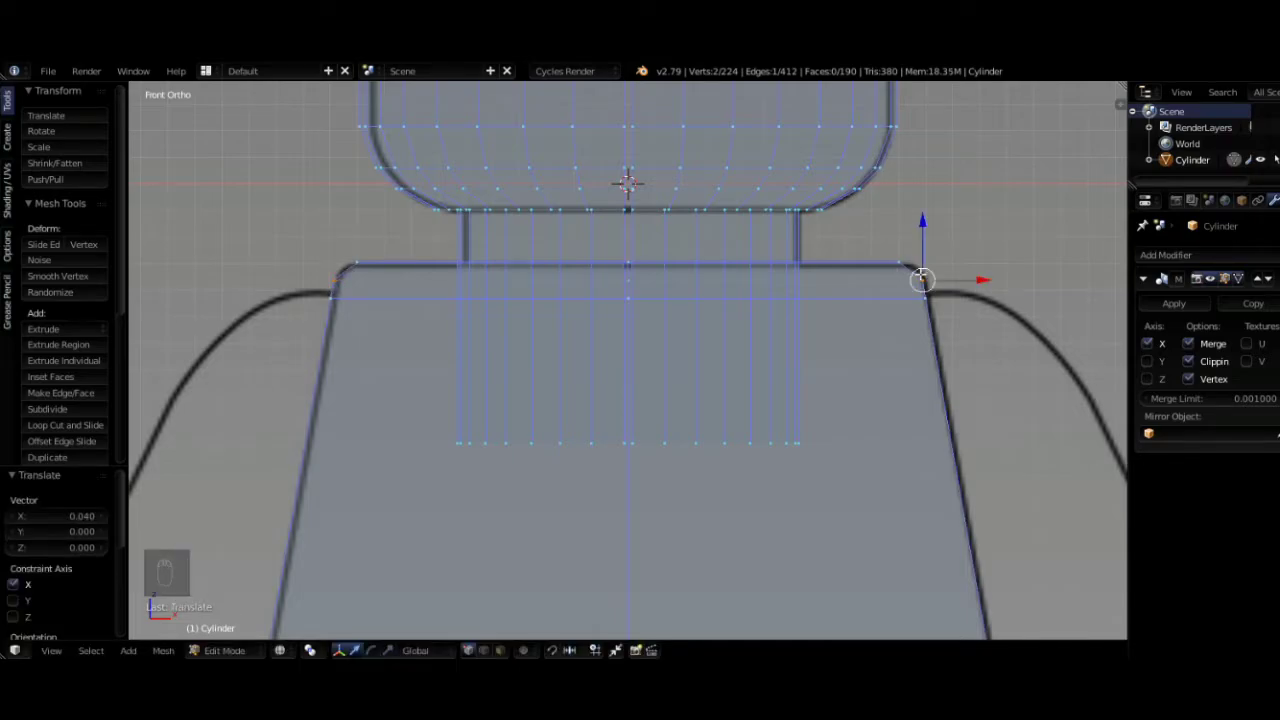
key("g")
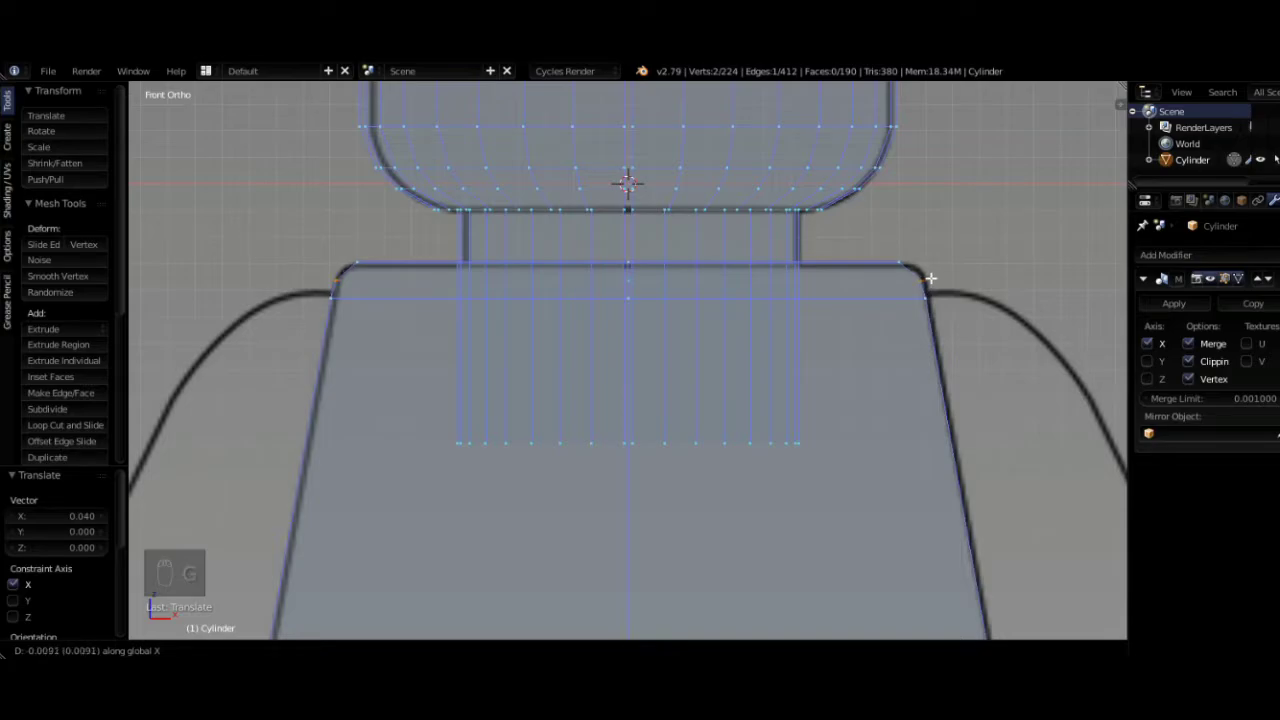
- Add a loop just under the top edge and slide it up to round the shoulder
key("g")
key("ctrl+r")
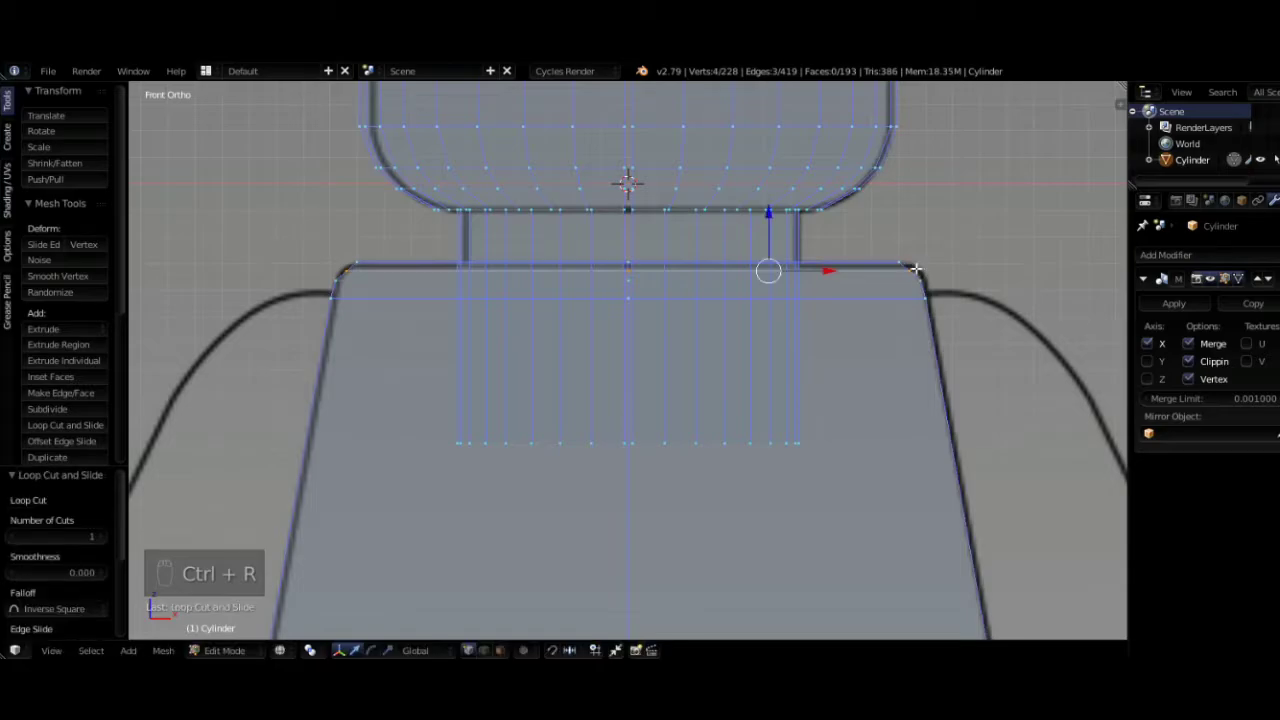
left_click_drag(923, 267, 927, 259)
key("g")
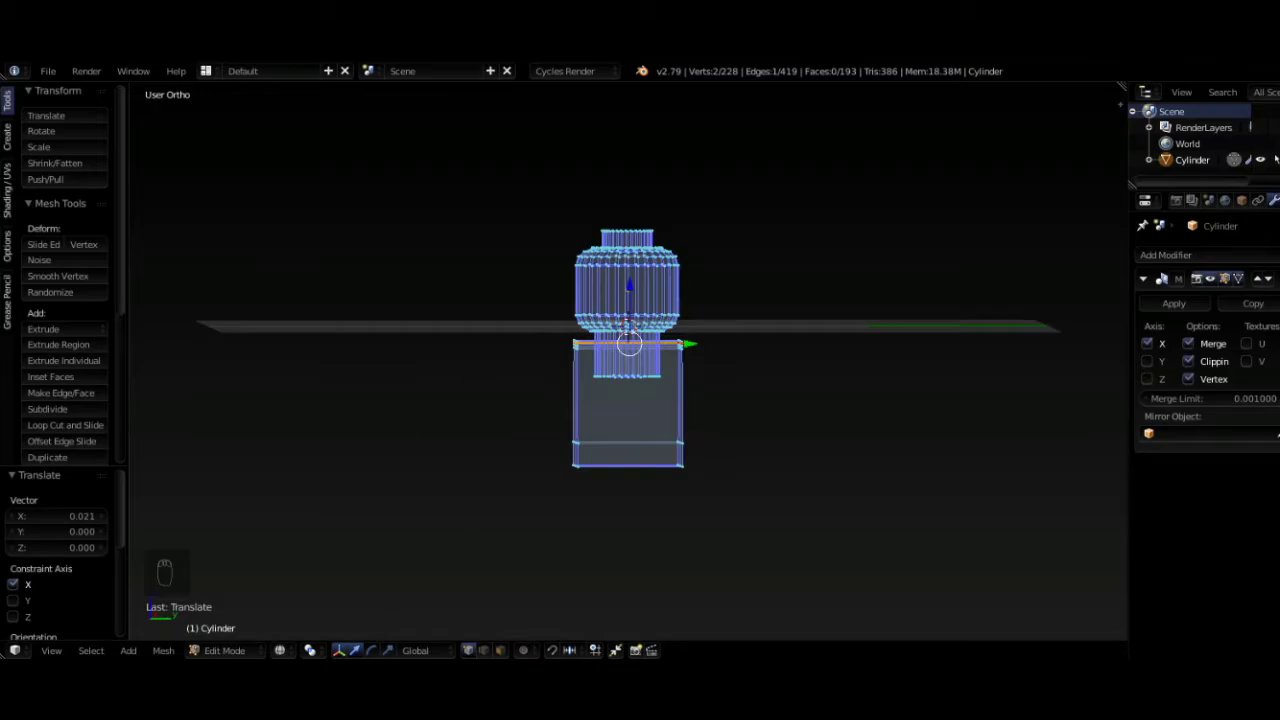
- In Right view, scale the torso's Y depth to the side outline and tighten the top loop
key("KP_3")
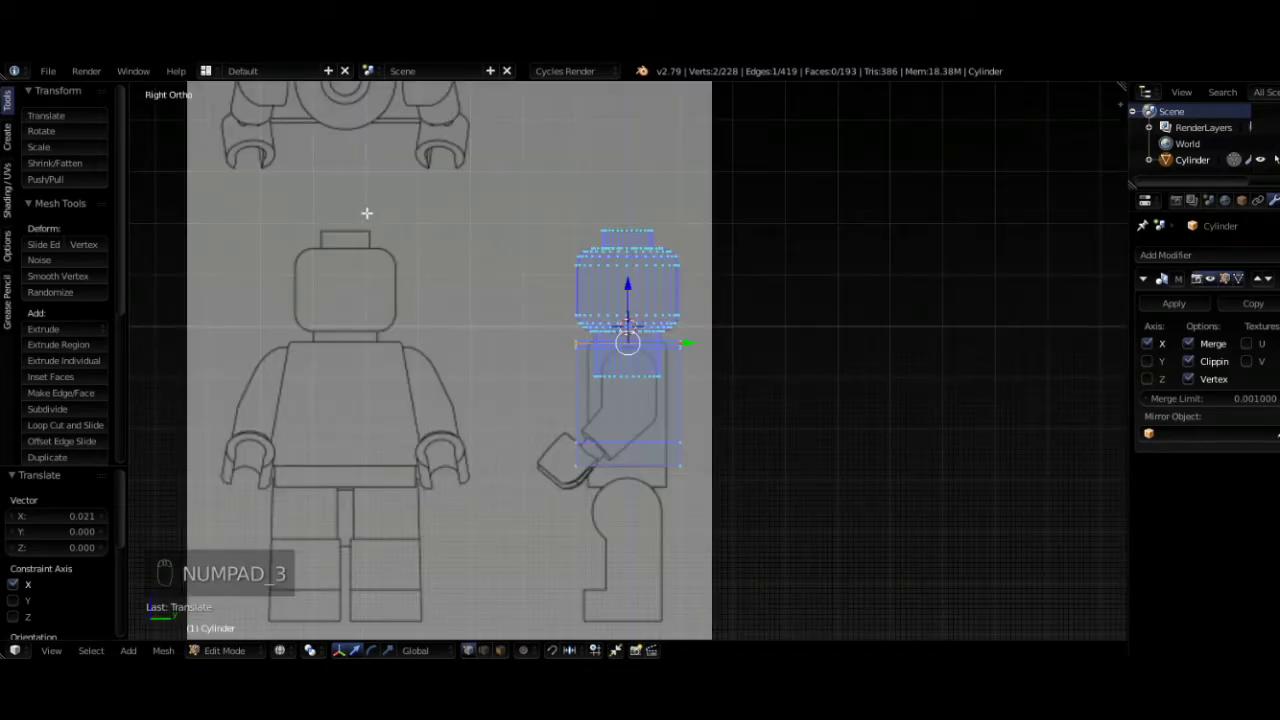
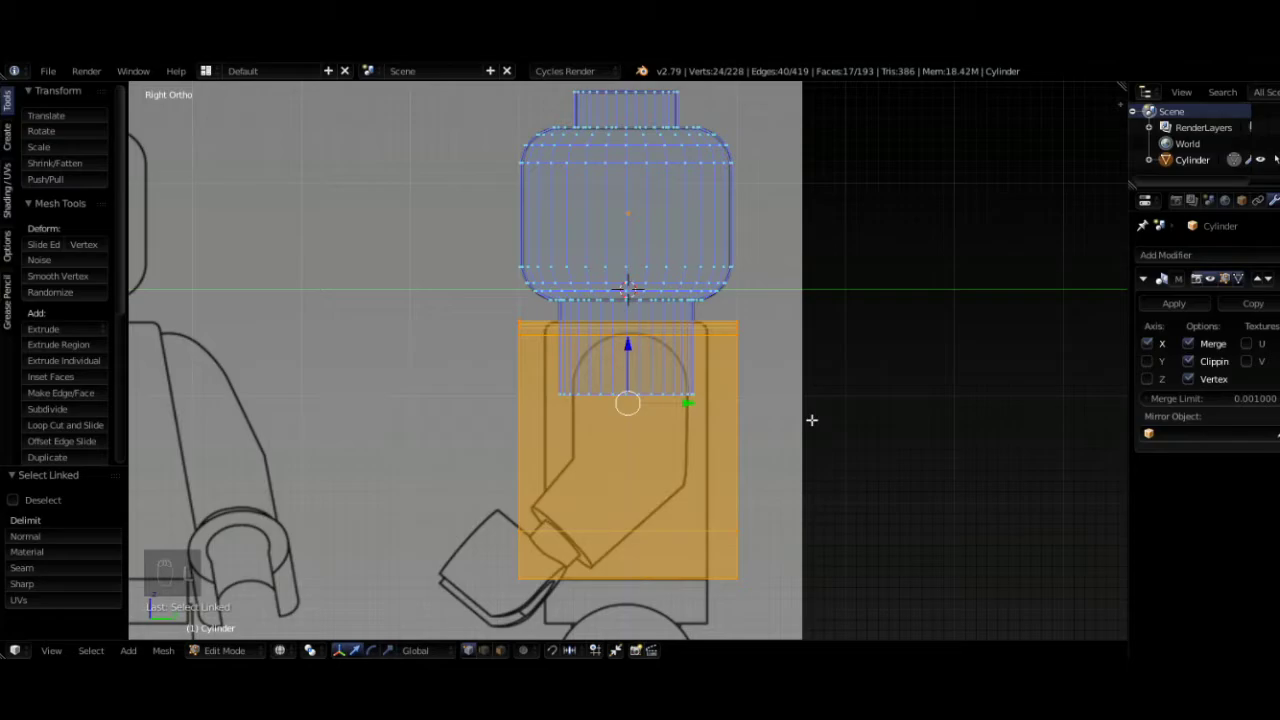
key("s")
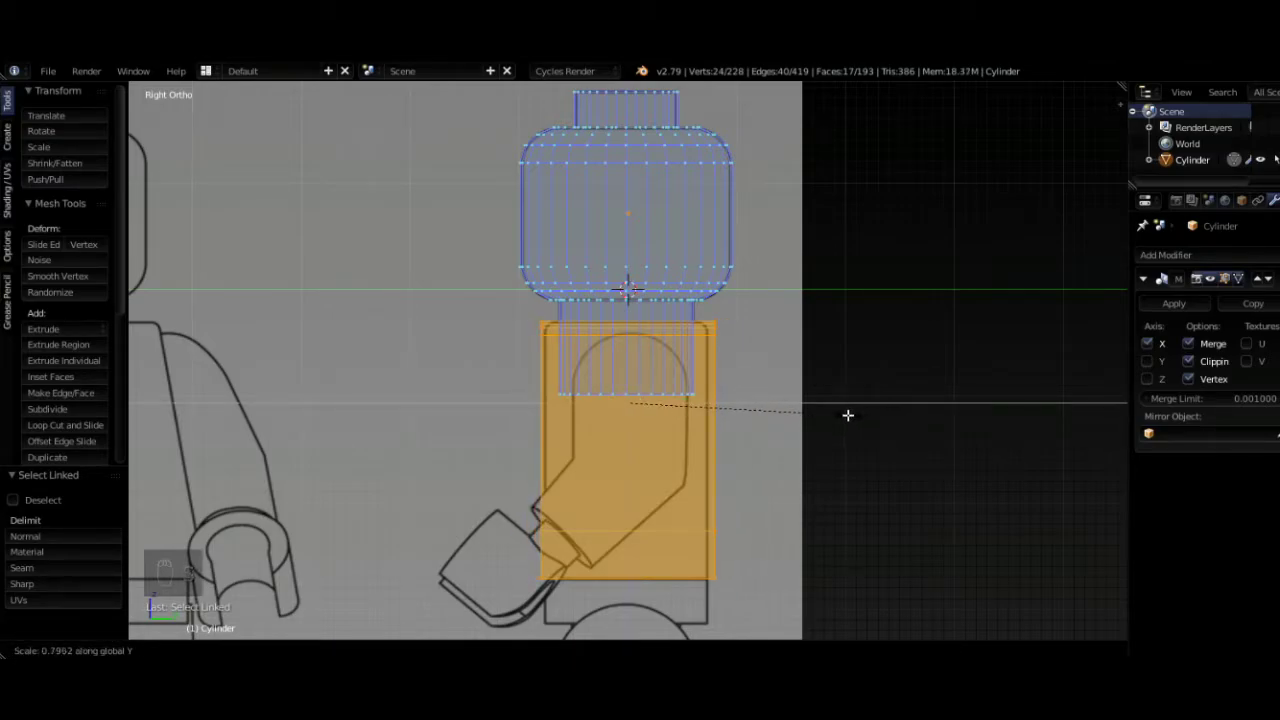
key("g")
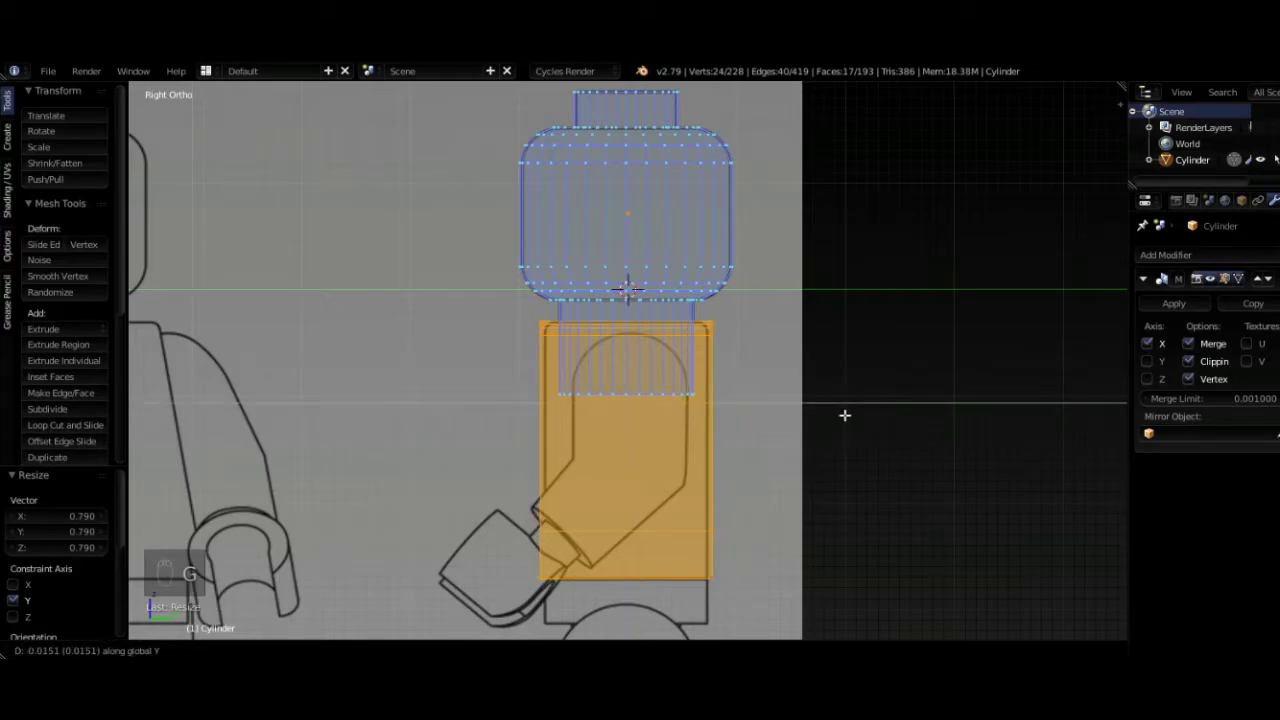
key("s")
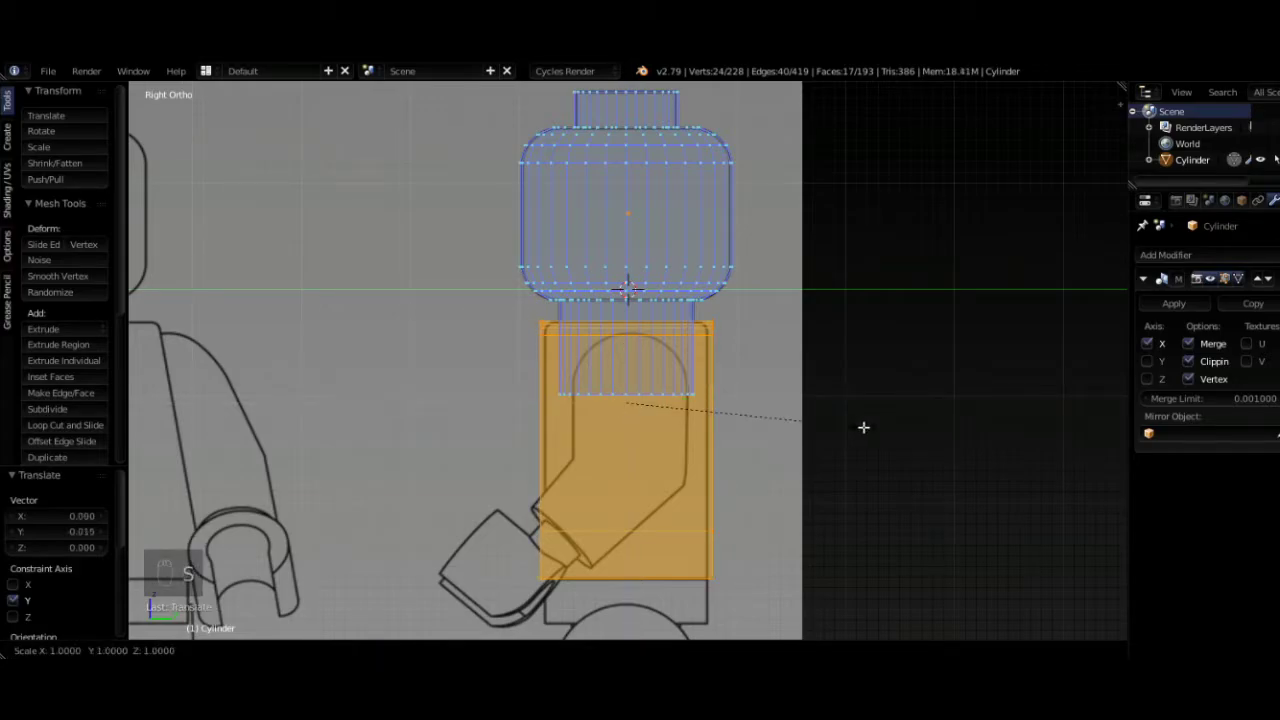
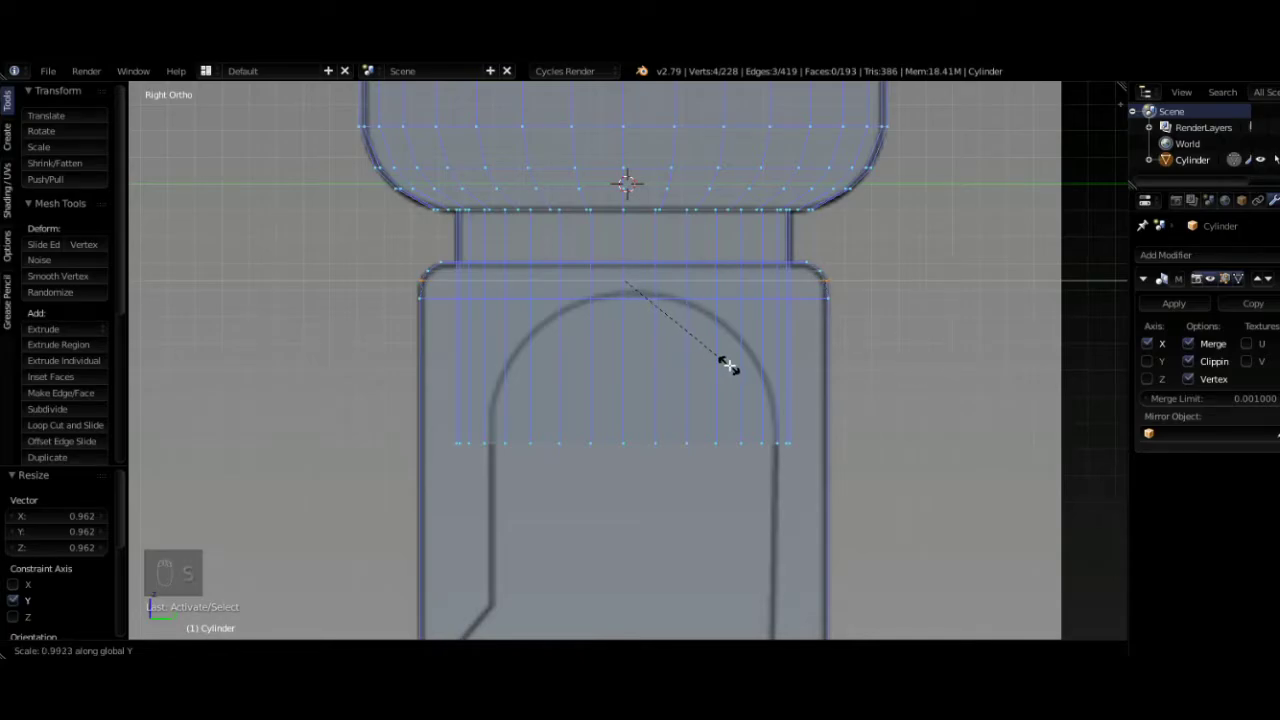
left_click_drag(630, 441, 620, 405)
key("Tab")
- Set the head-and-torso object to Smooth shading and orbit to inspect it
key("z")
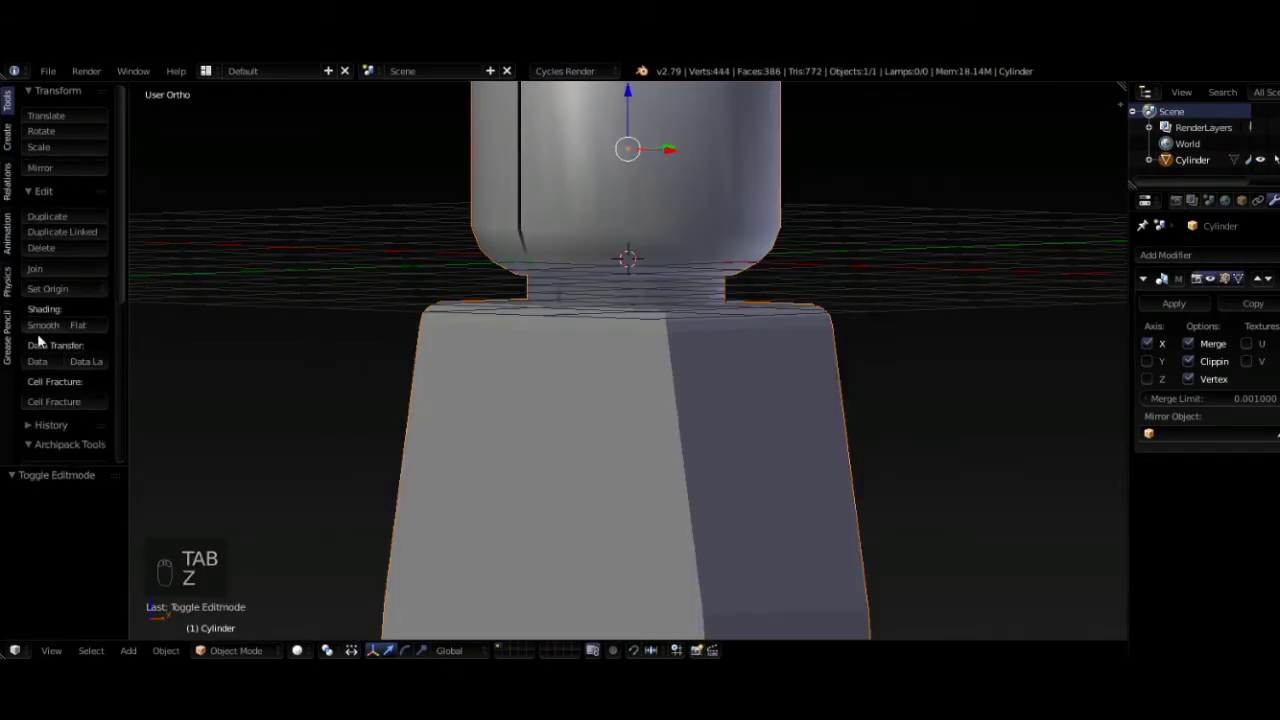
left_click_drag(47, 333, 1033, 405)
left_click_drag(1033, 405, 670, 488)
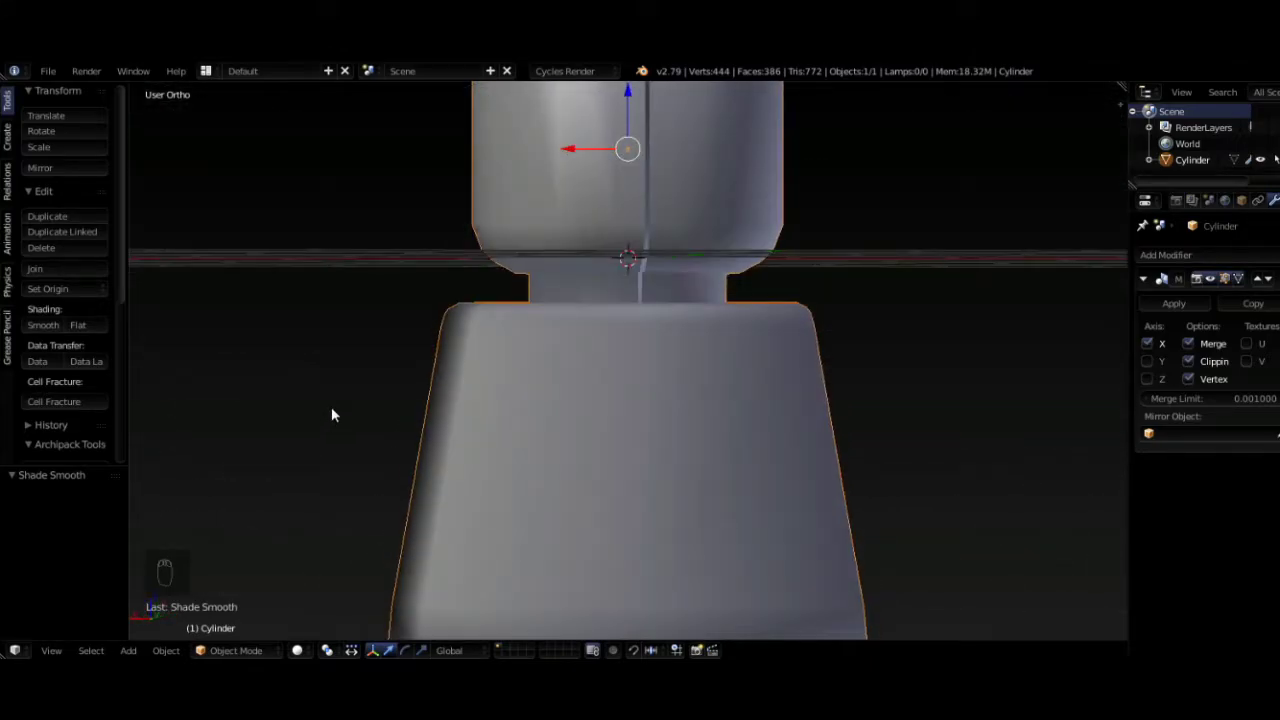
left_click_drag(736, 296, 698, 334)
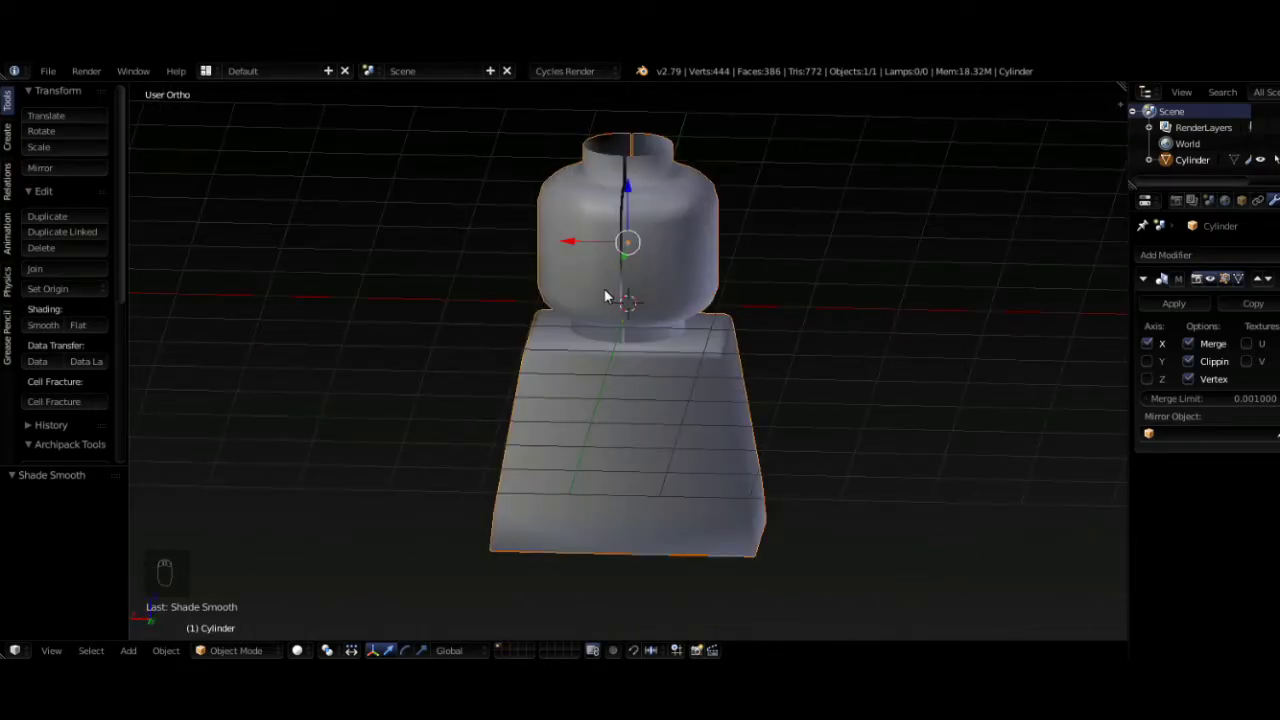
- Return to Edit Mode on the torso's top edge at the neck
key("Tab")
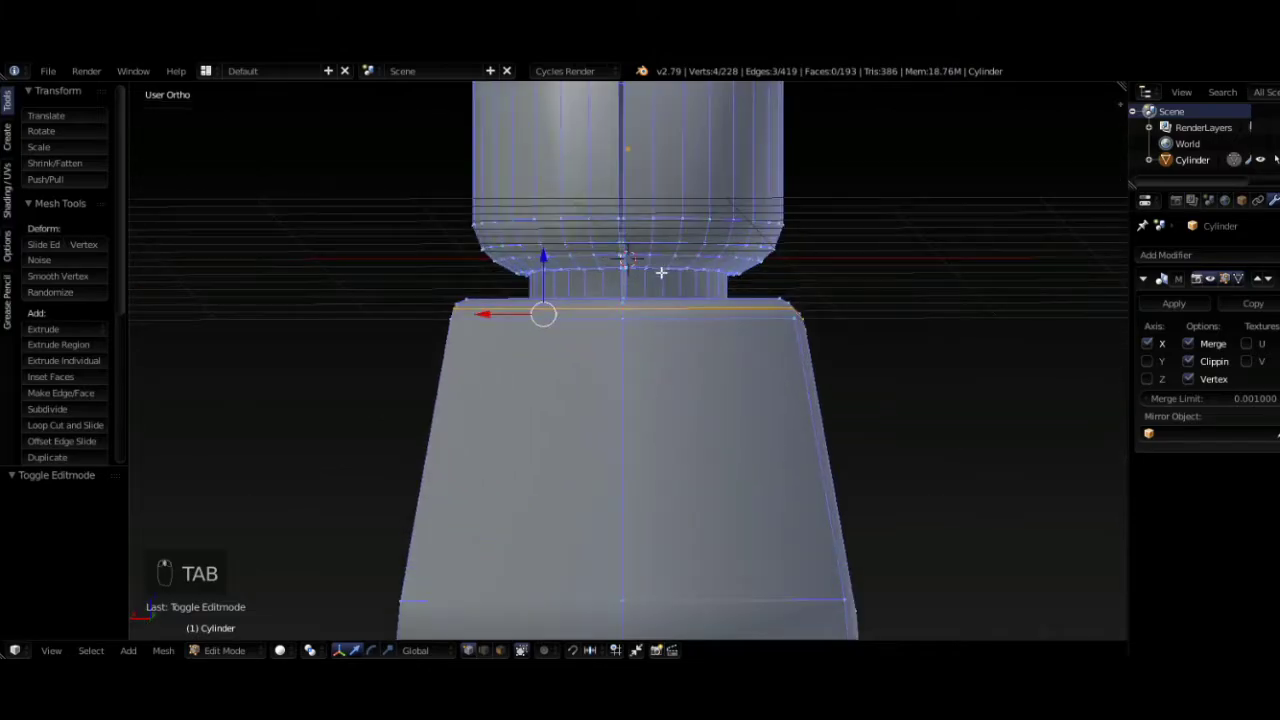
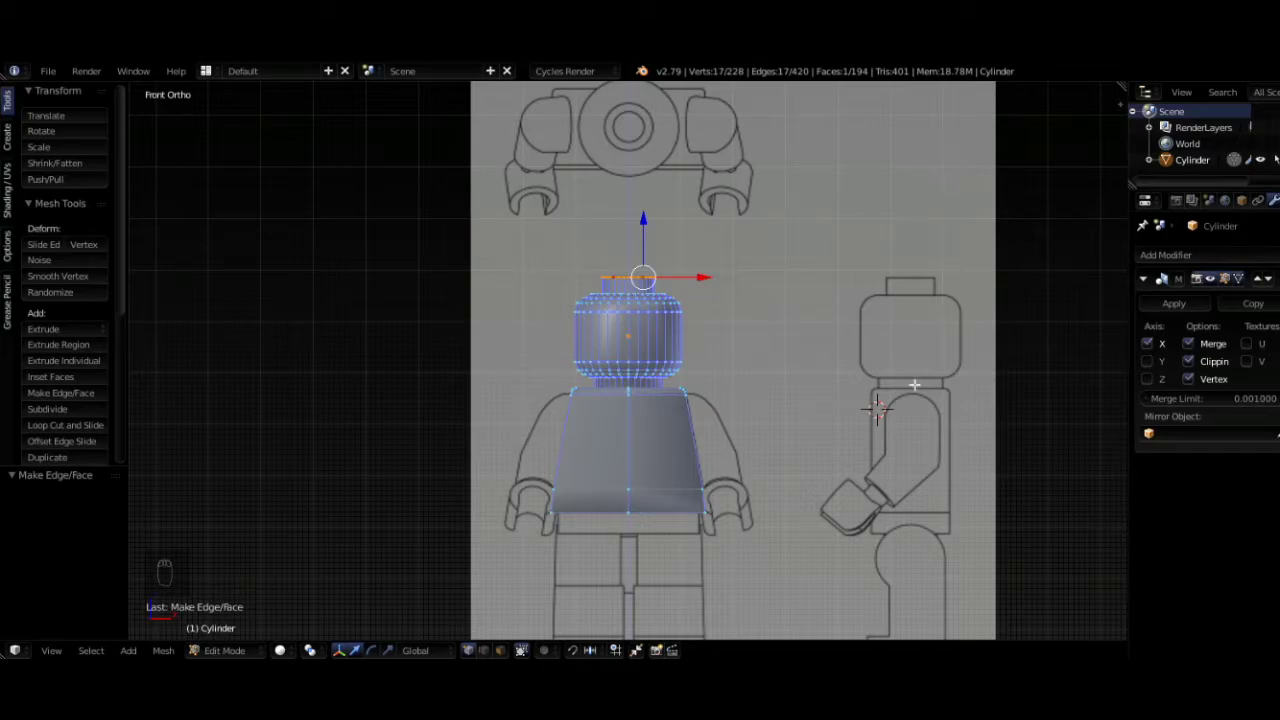
- Add a cylinder, shrink it to wrist size and tilt it over the forearm in Right view
key("shift+a")
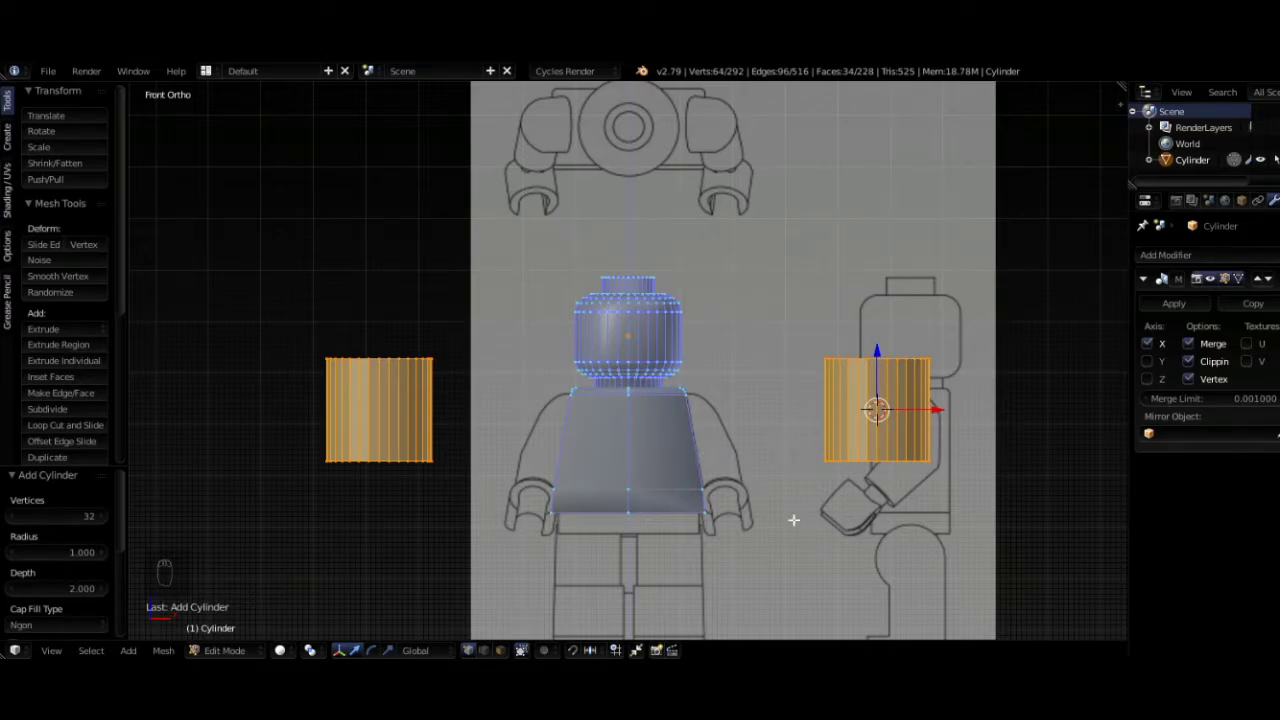
key("KP_3")
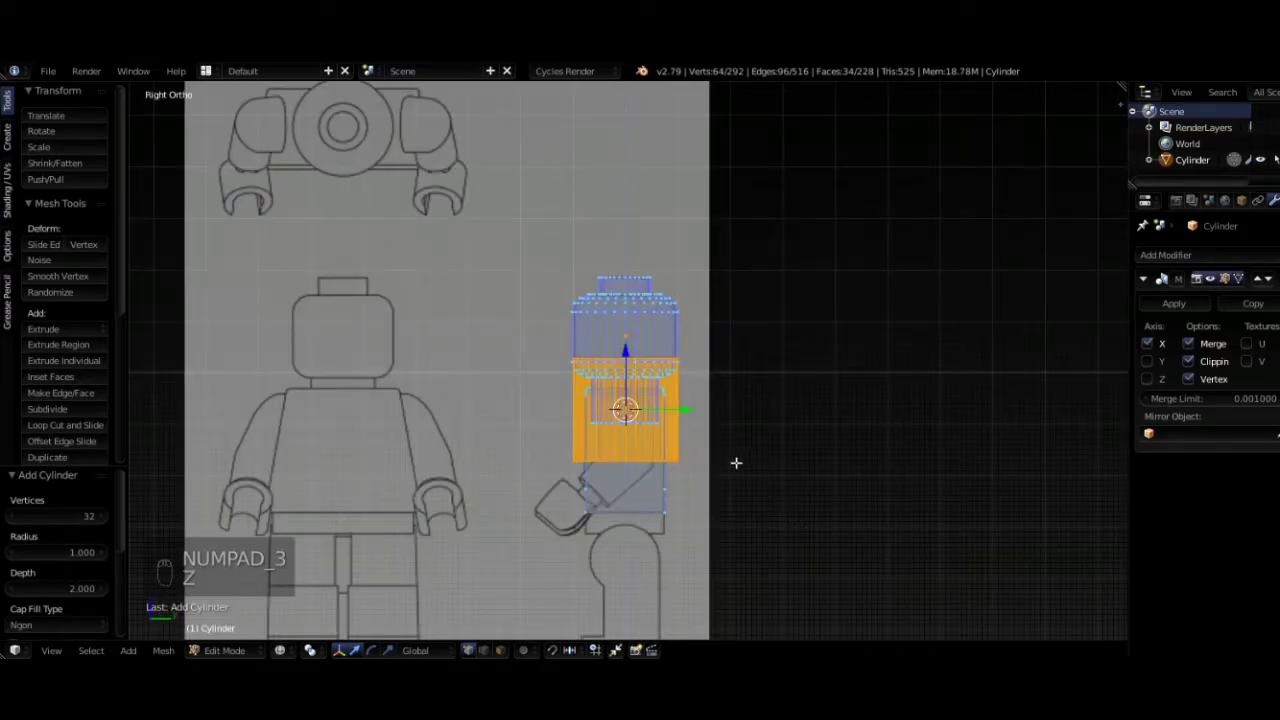
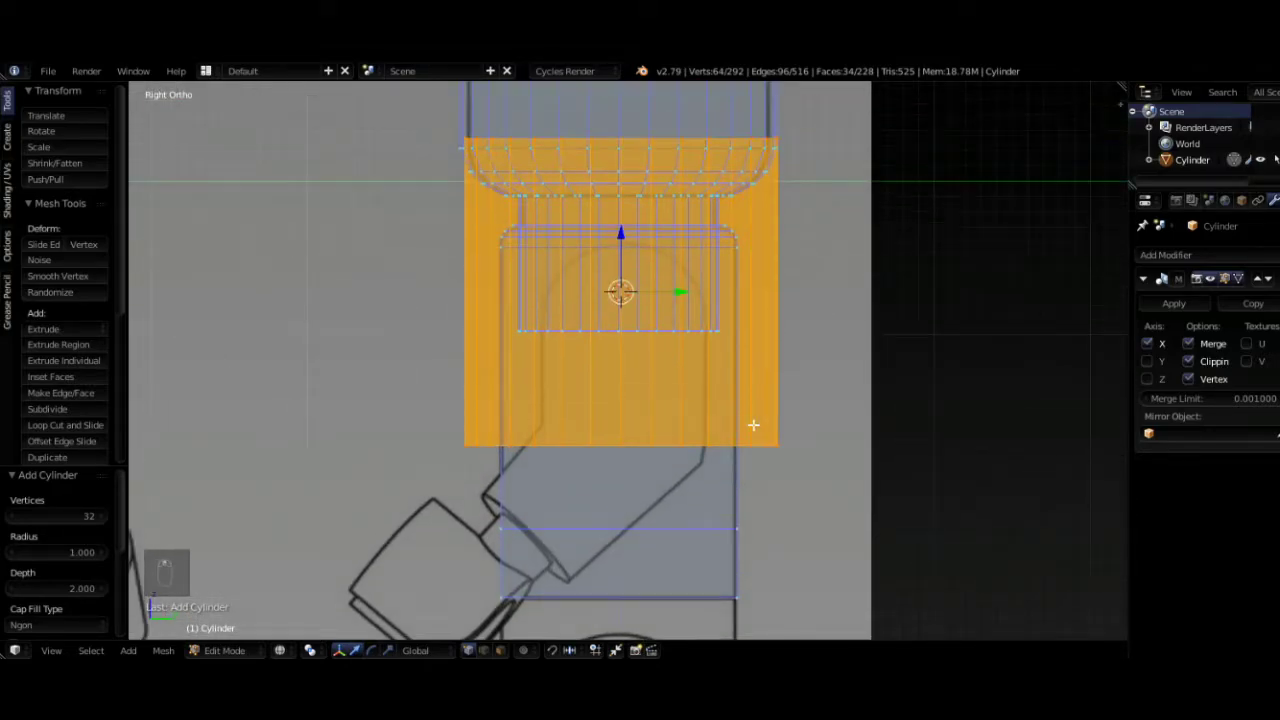
key("s")
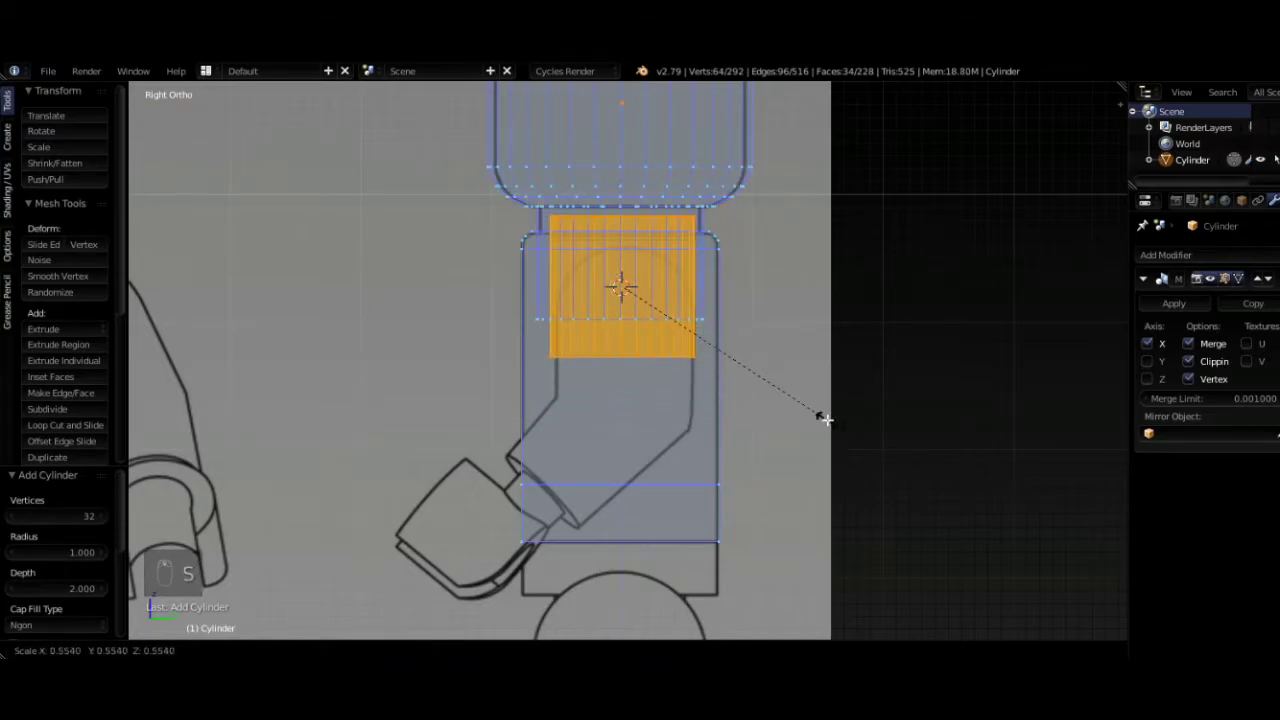
key("s")
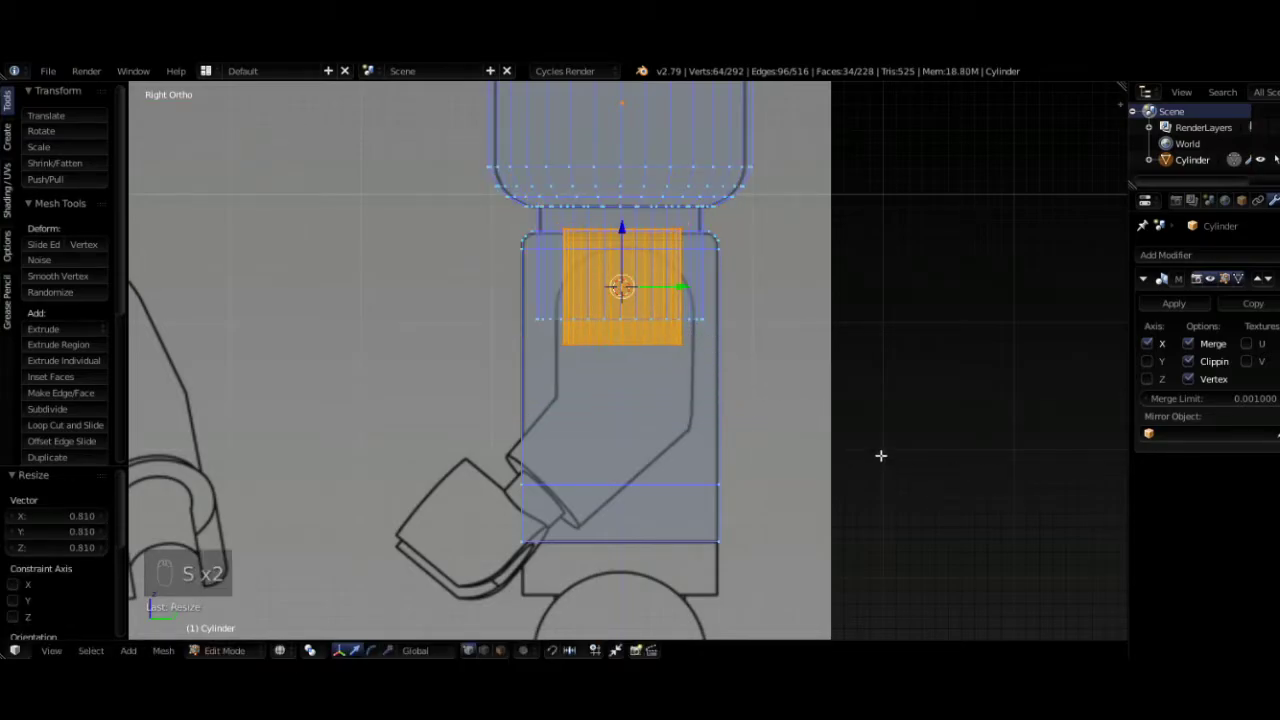
key("g")
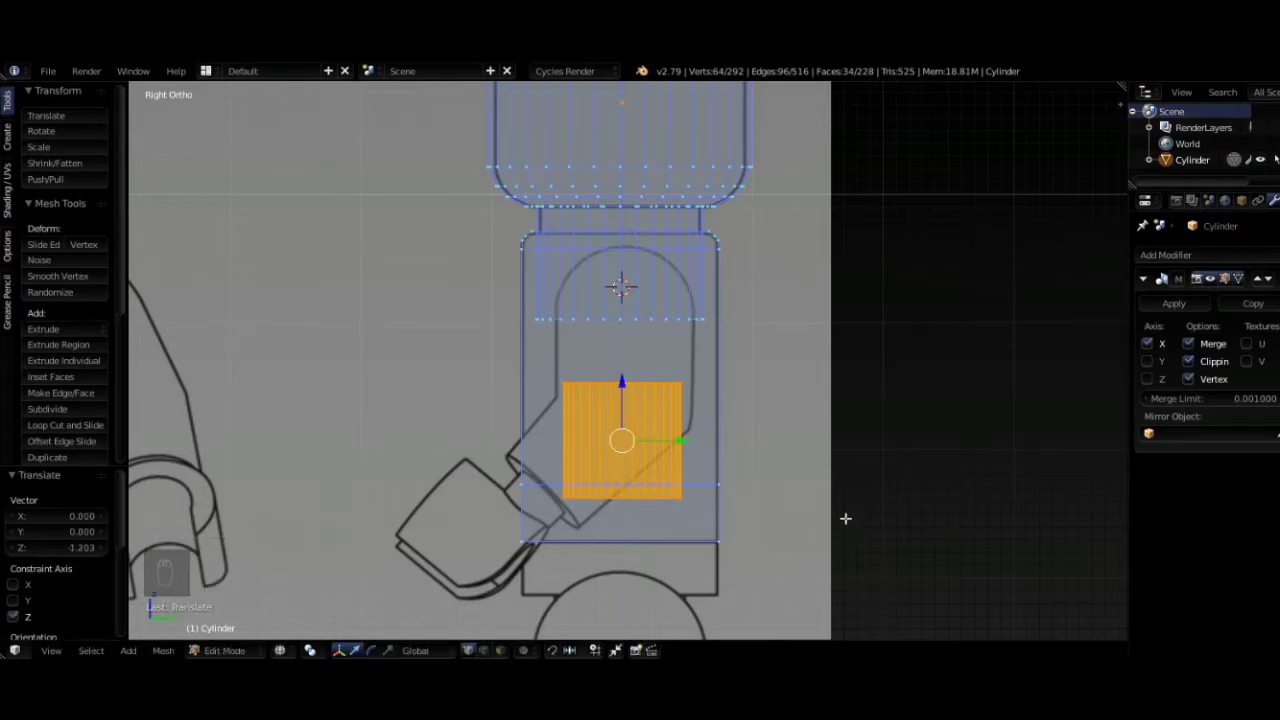
key("r")
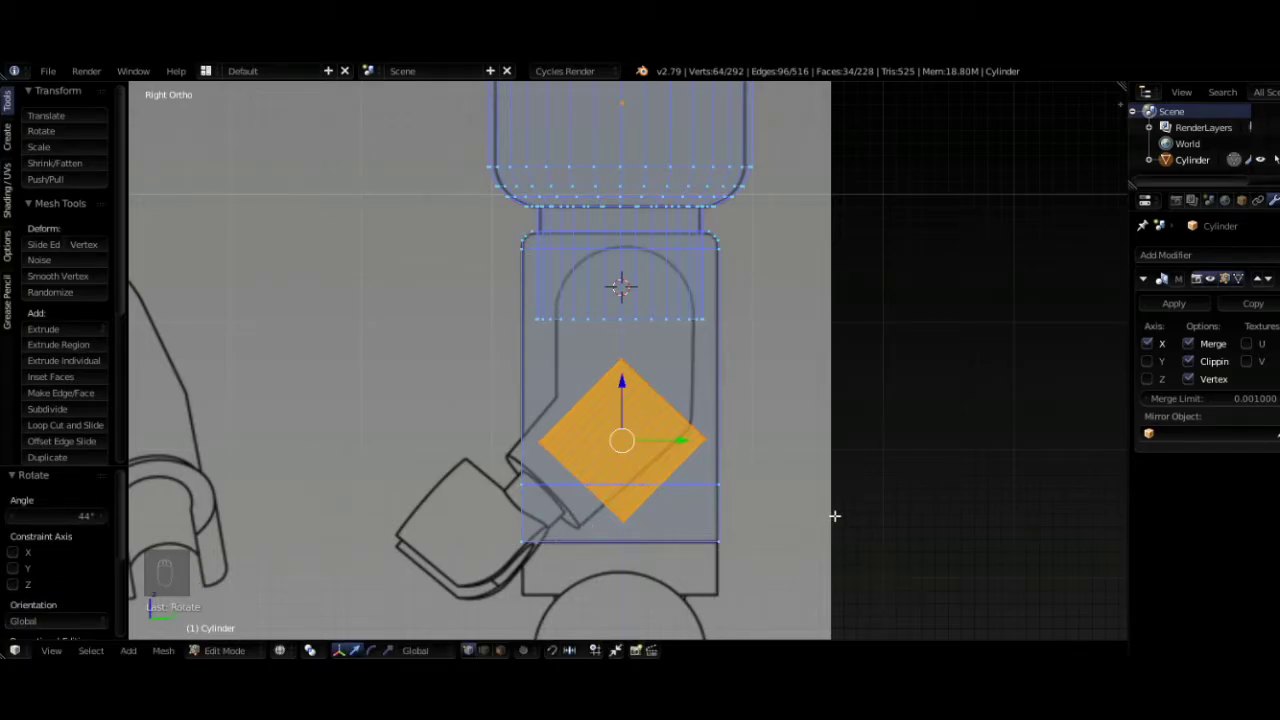
key("g")
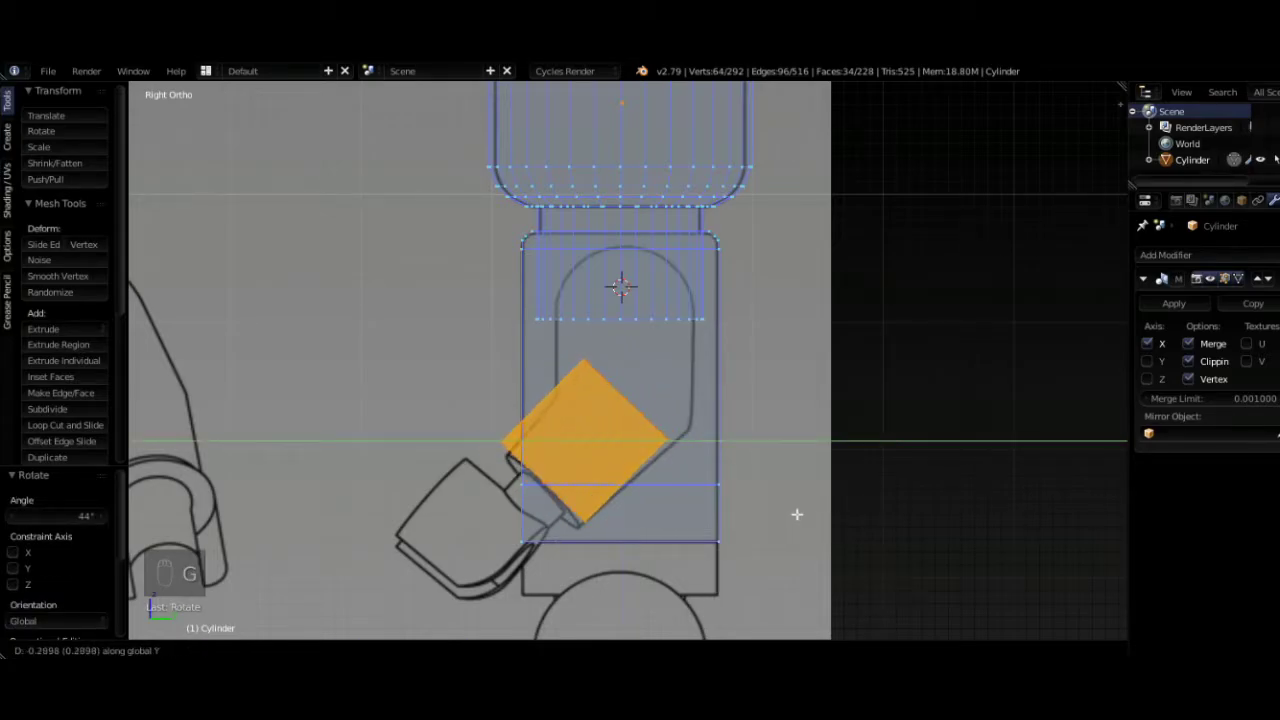
key("g")
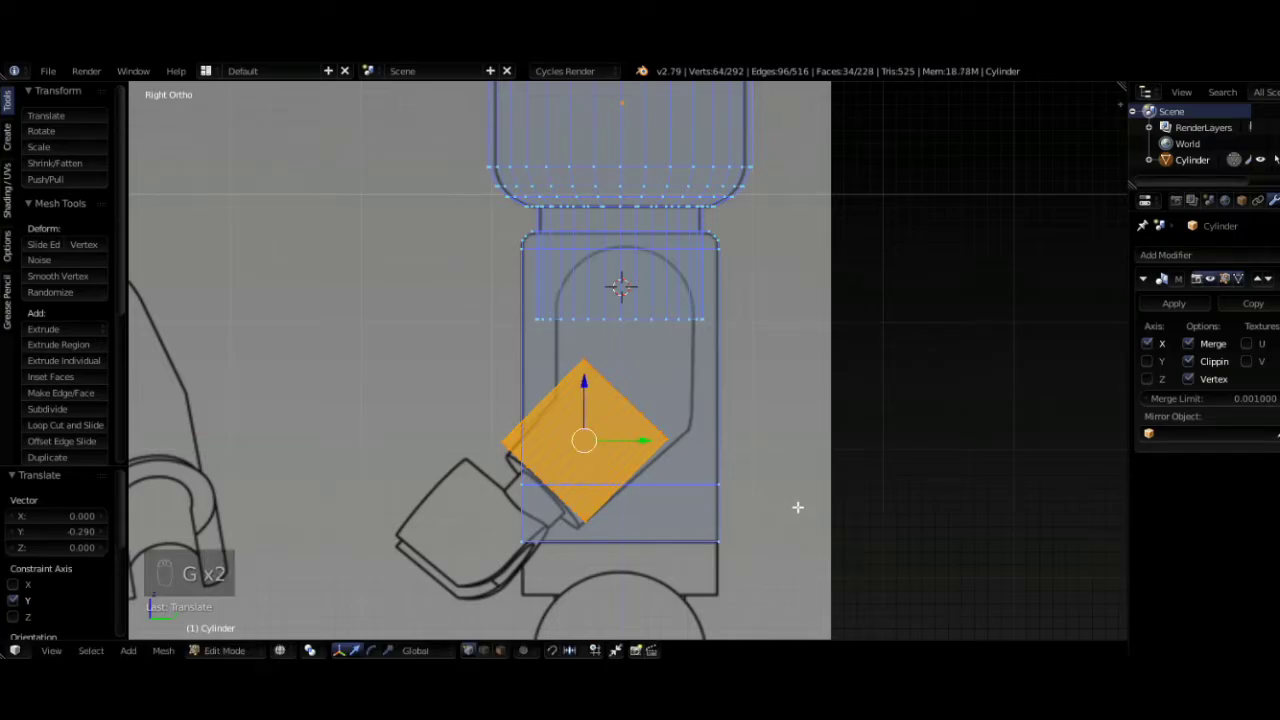
key("s")
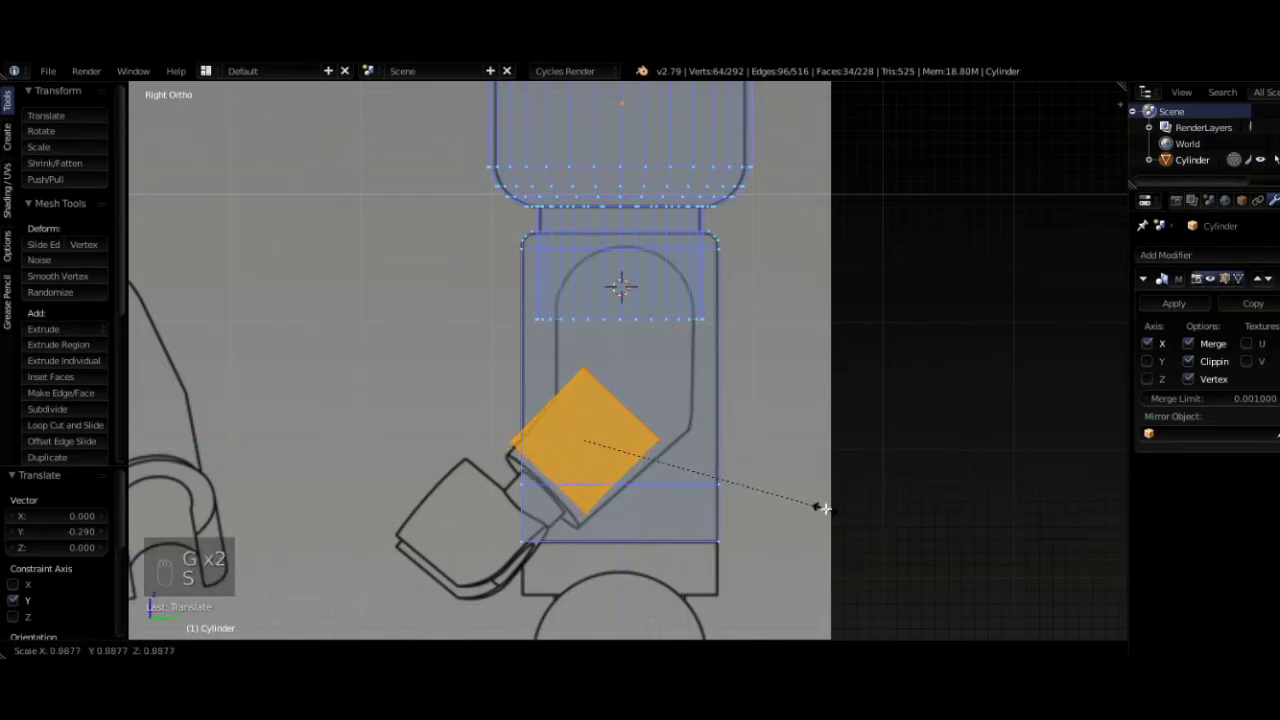
- Refine the cylinder's tilt and position, then enlarge its top face
key("g")
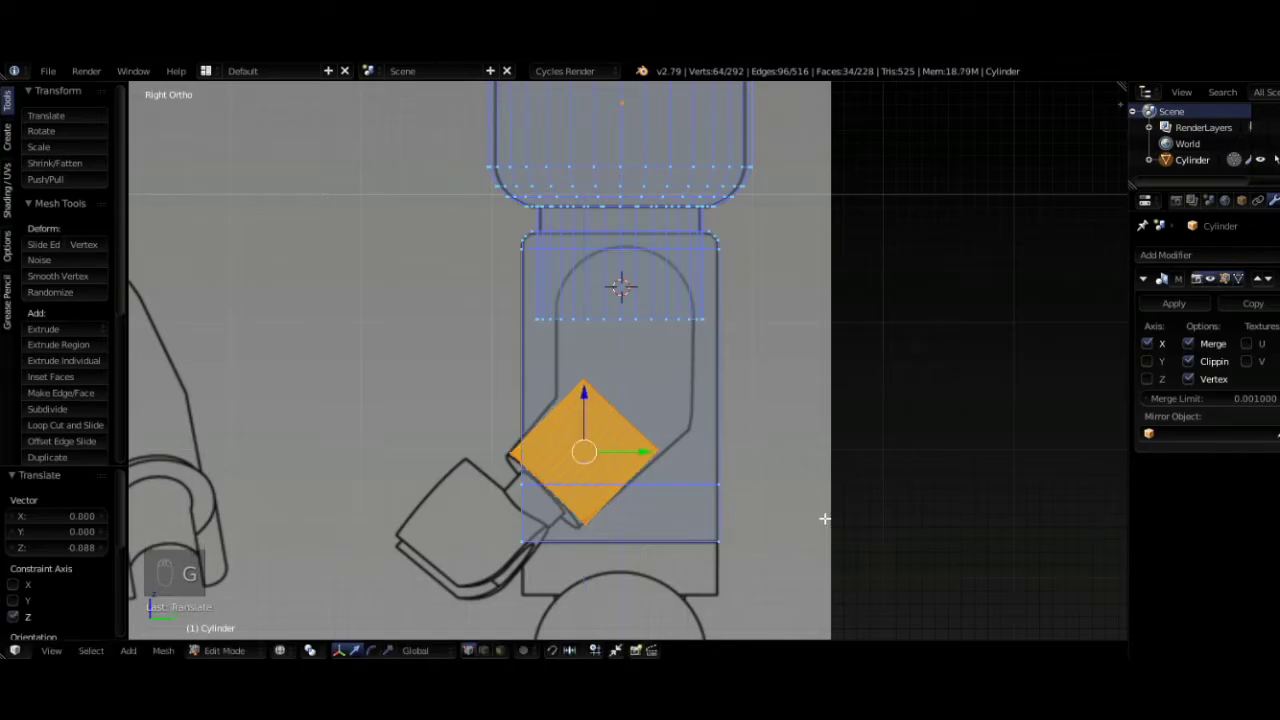
key("r")
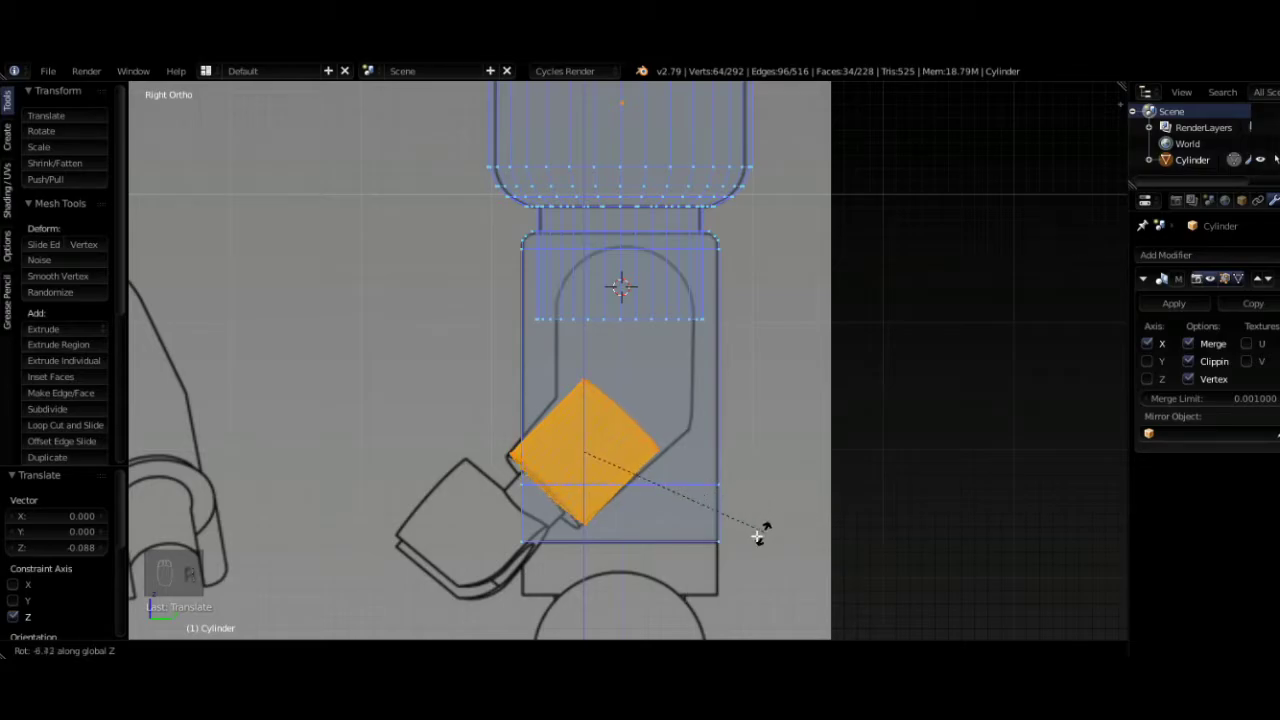
key("z")
key("r")
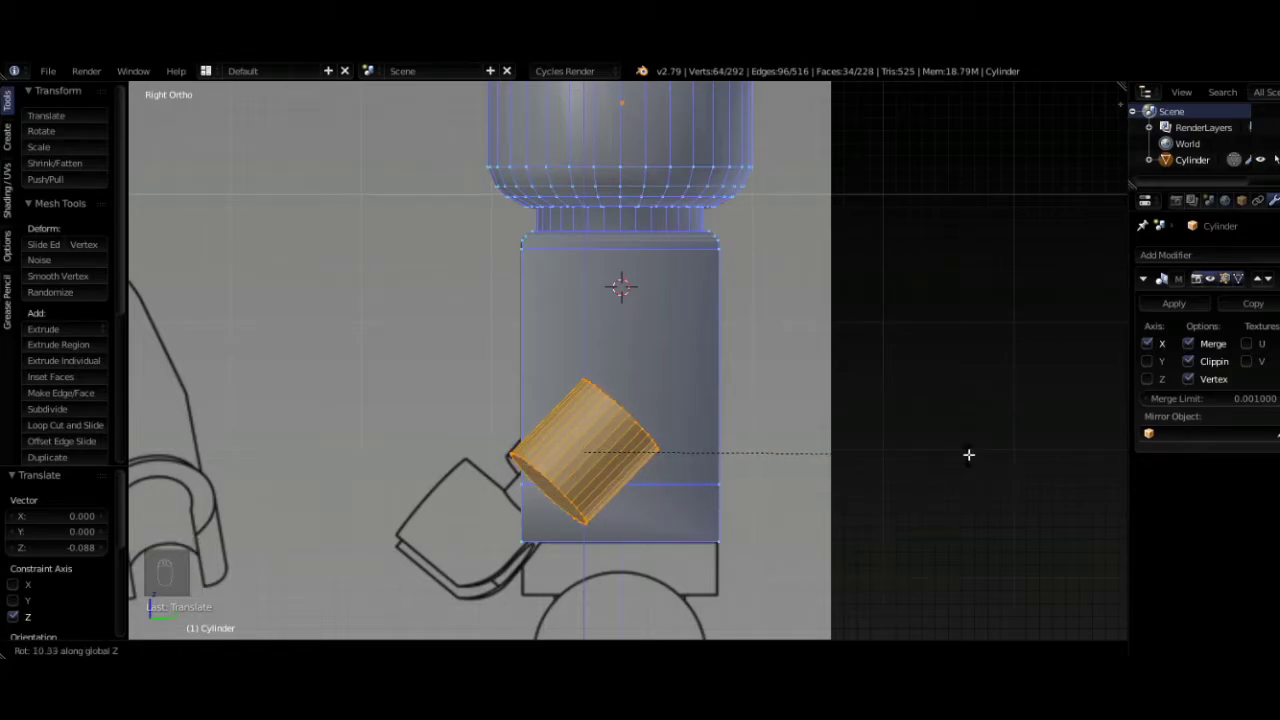
key("z")
key("g")
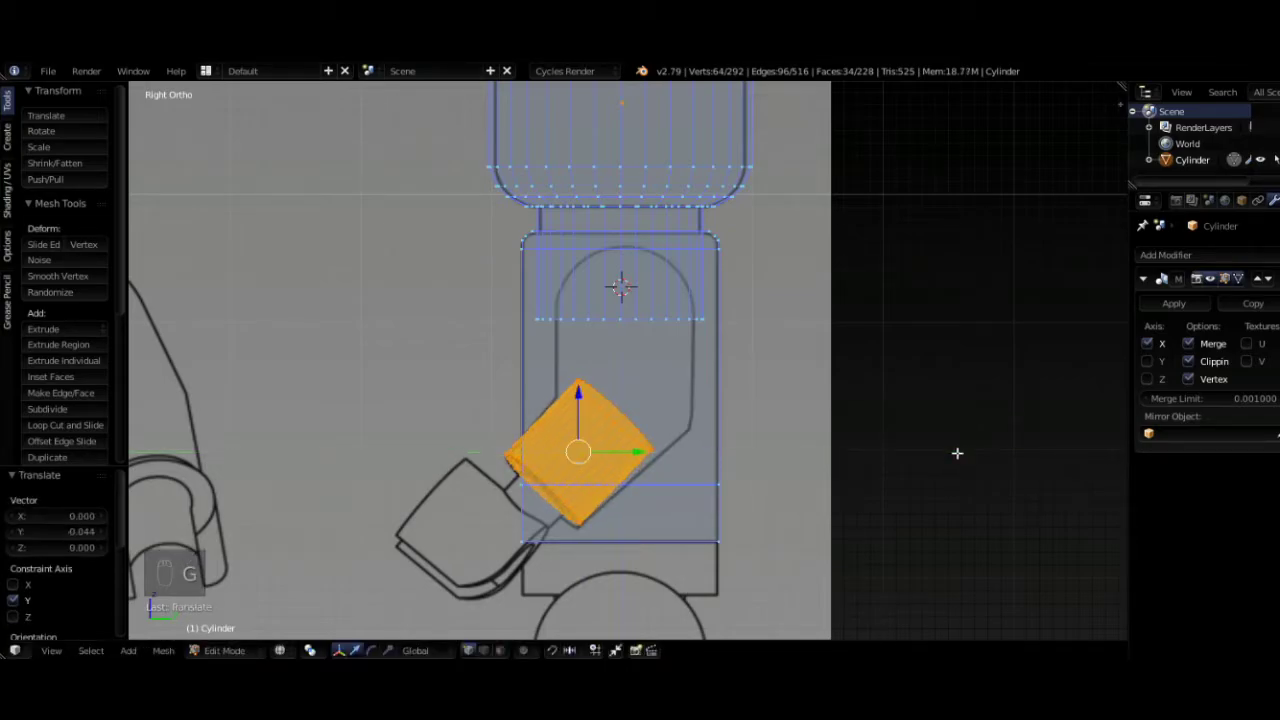
key("g")
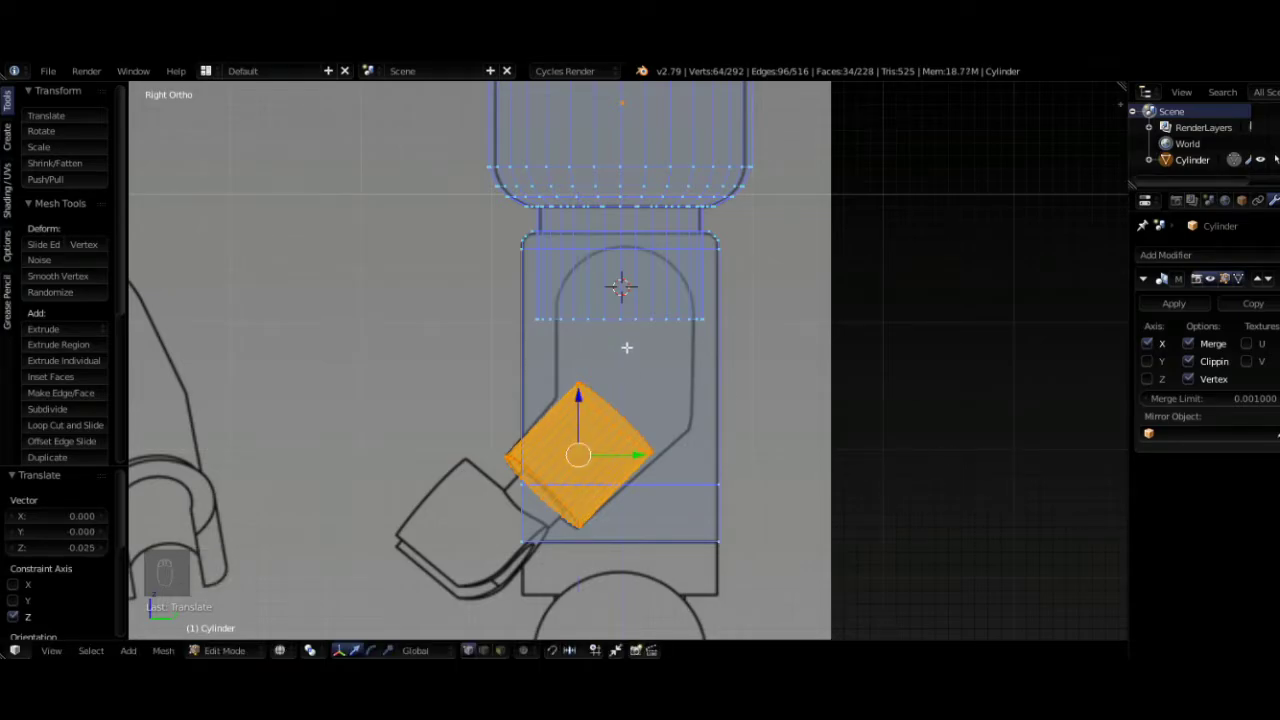
left_click_drag(625, 417, 708, 424)
key("s")
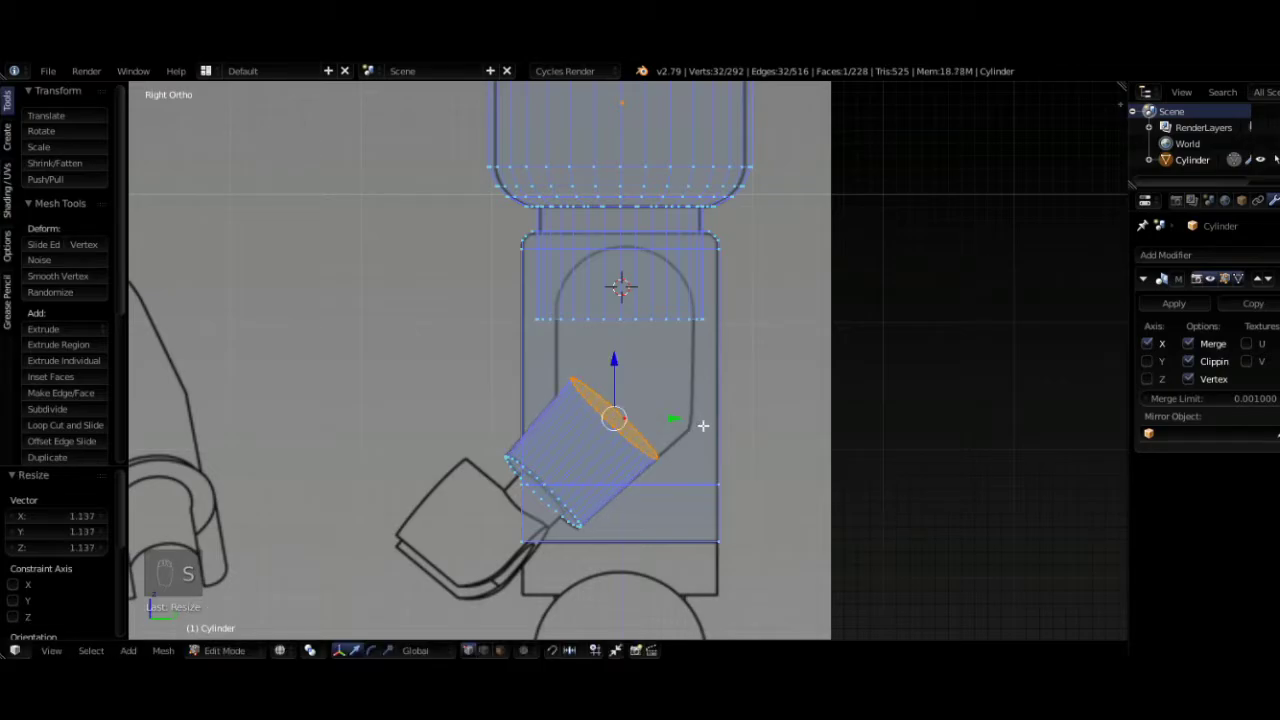
- In Front view, move and scale the wrist cylinders onto both hands of the reference
key("g")
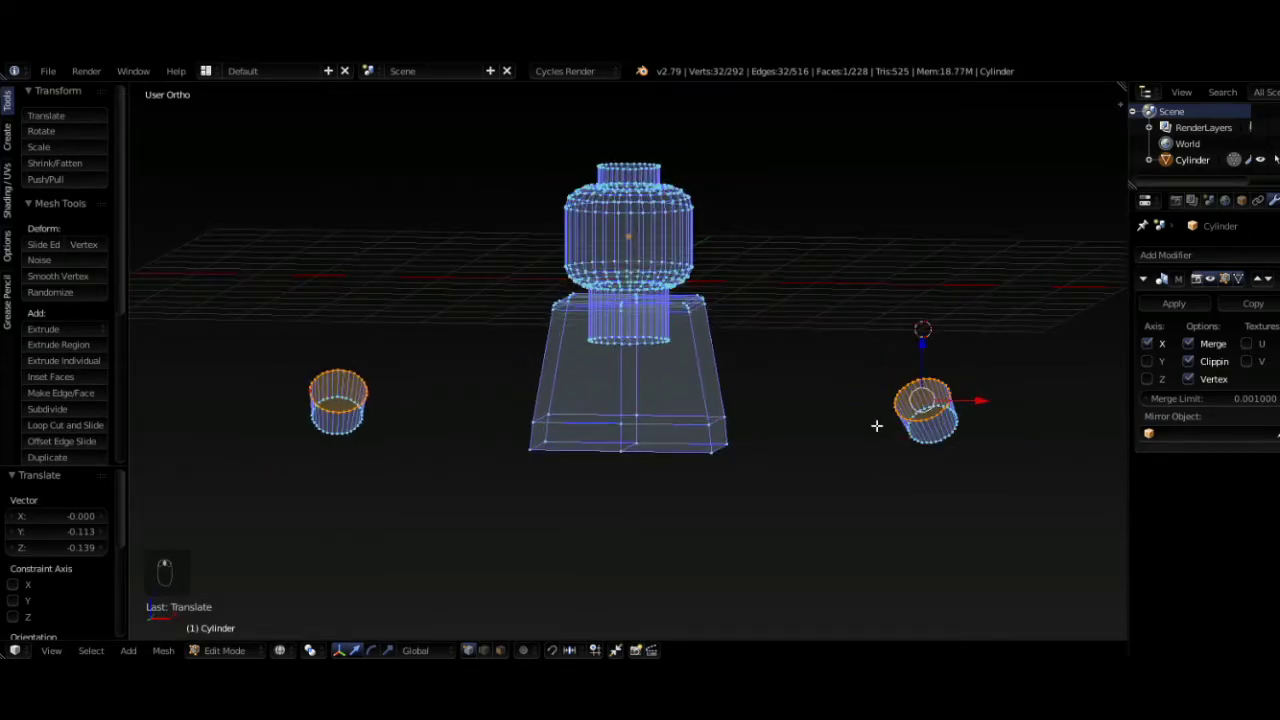
key("KP_1")
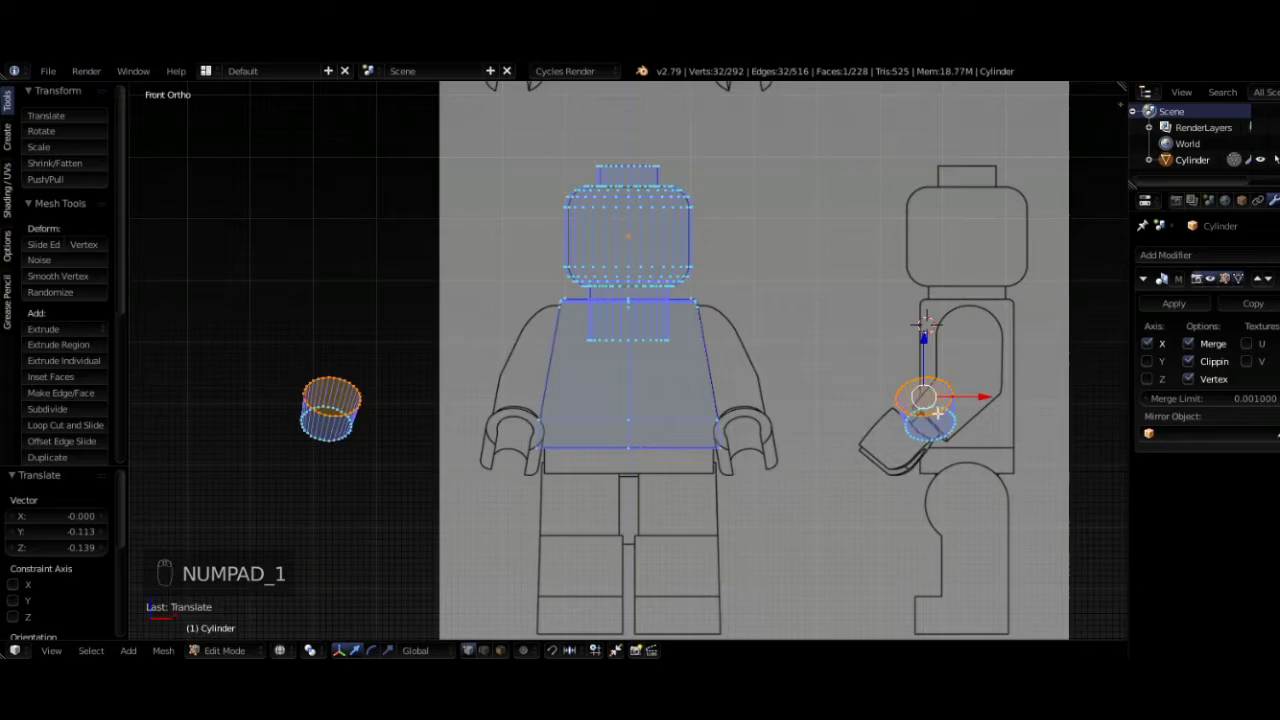
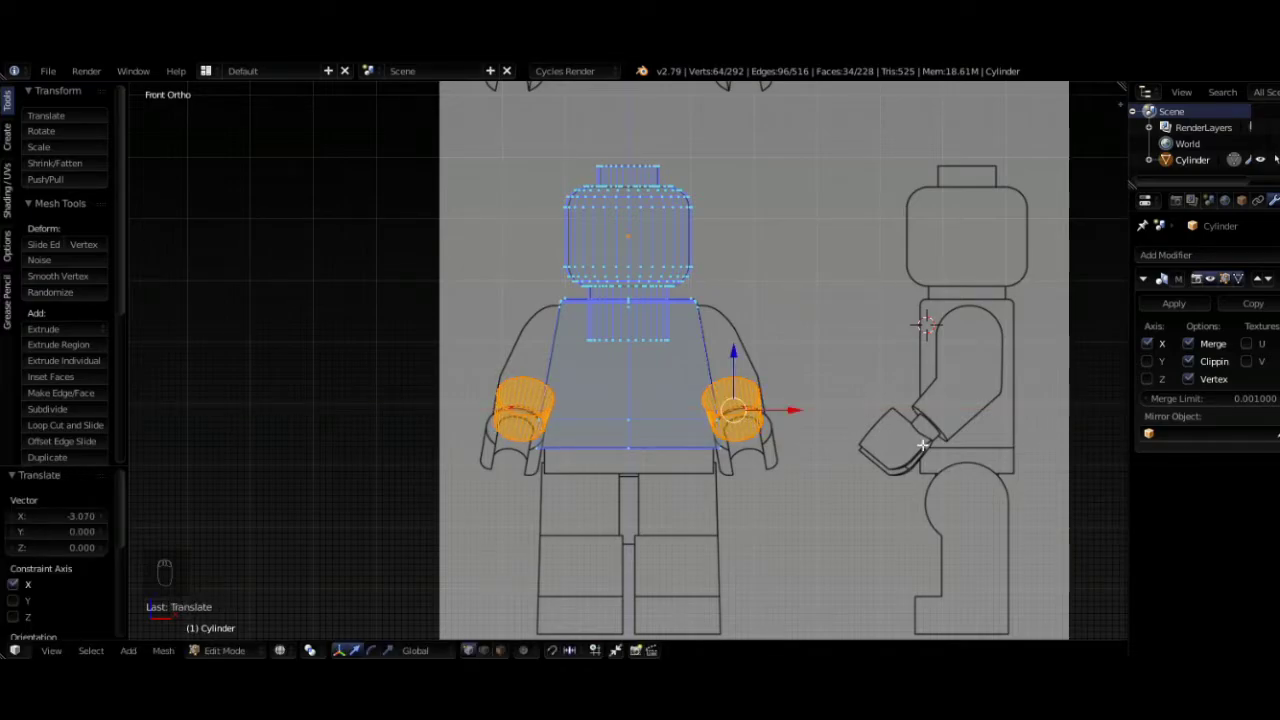
key("s")
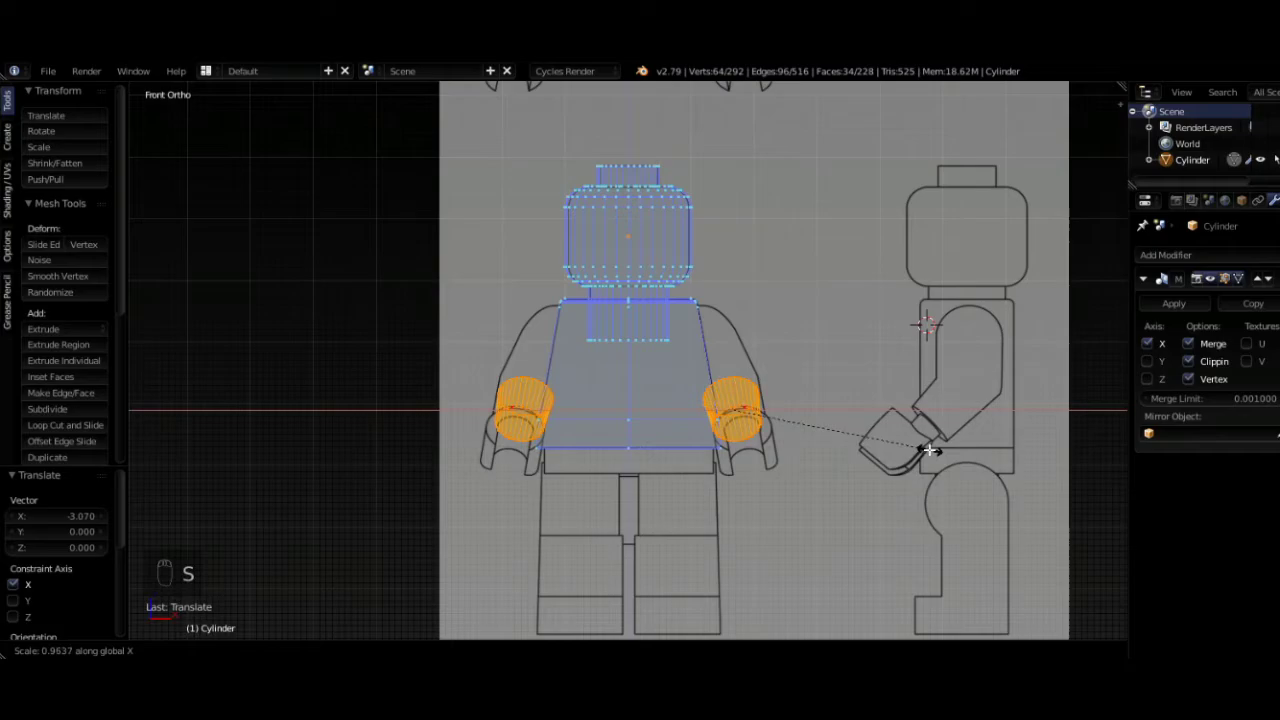
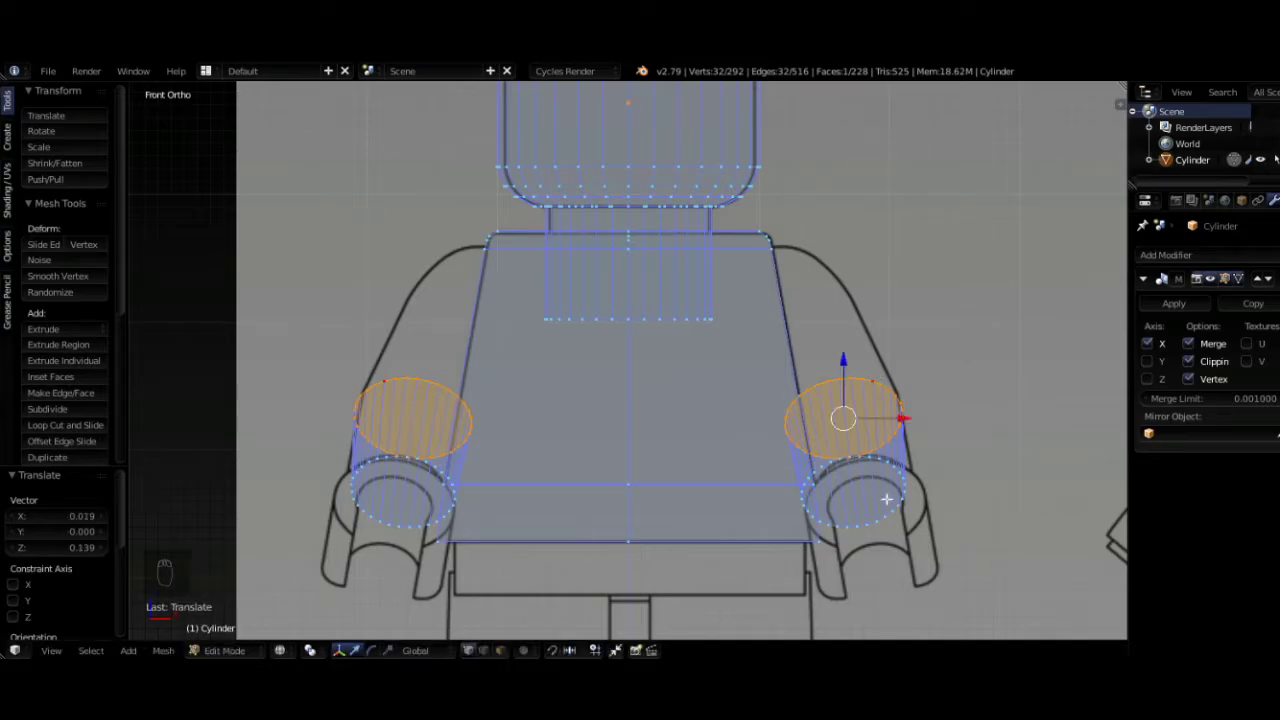
left_click_drag(909, 481, 925, 490)
key("g")
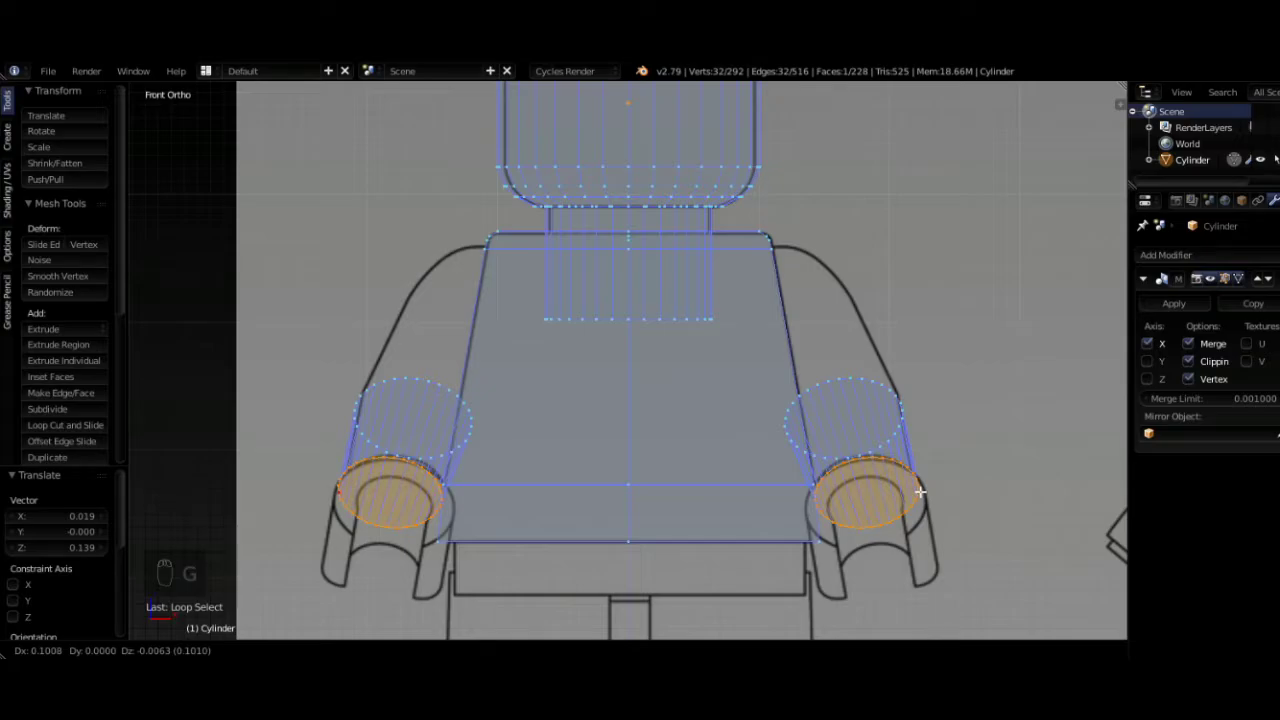
- Narrow both cylinders' top faces along X to fit inside the arm outline
left_click_drag(840, 374, 1019, 458)
key("s")
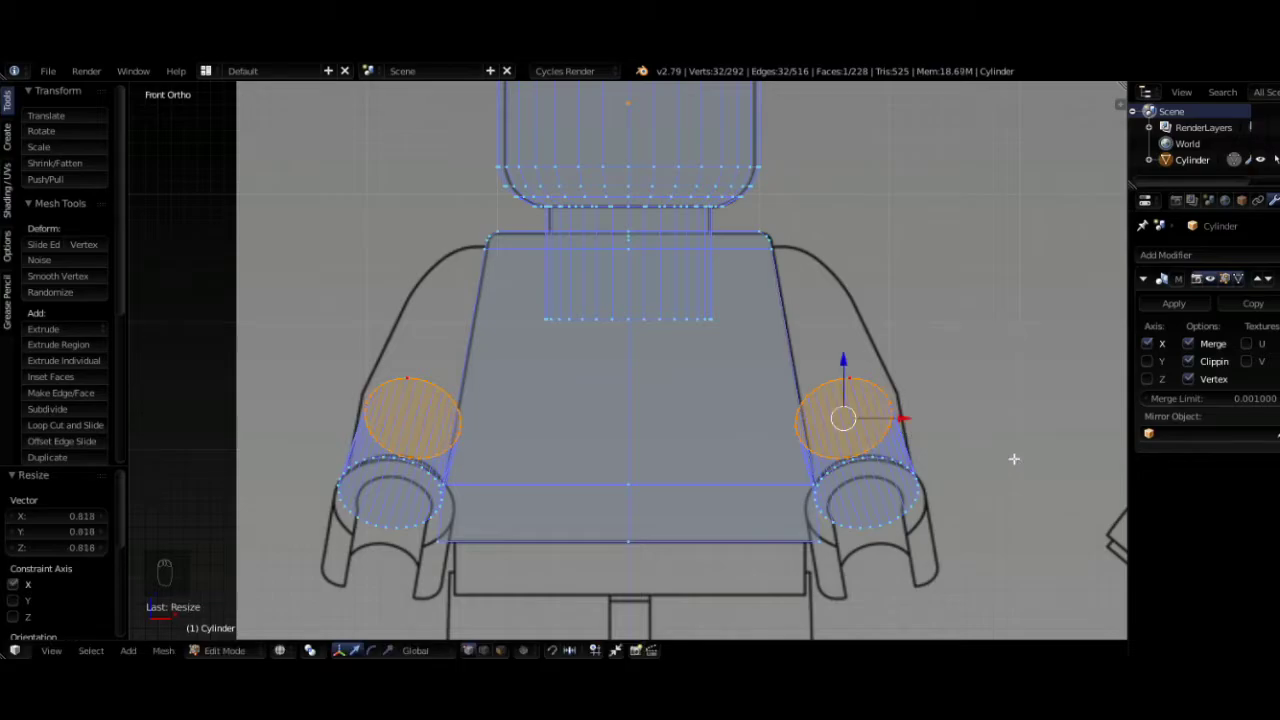
- Extrude the wrist rings up the arm and resize them to the arm outline
key("g")
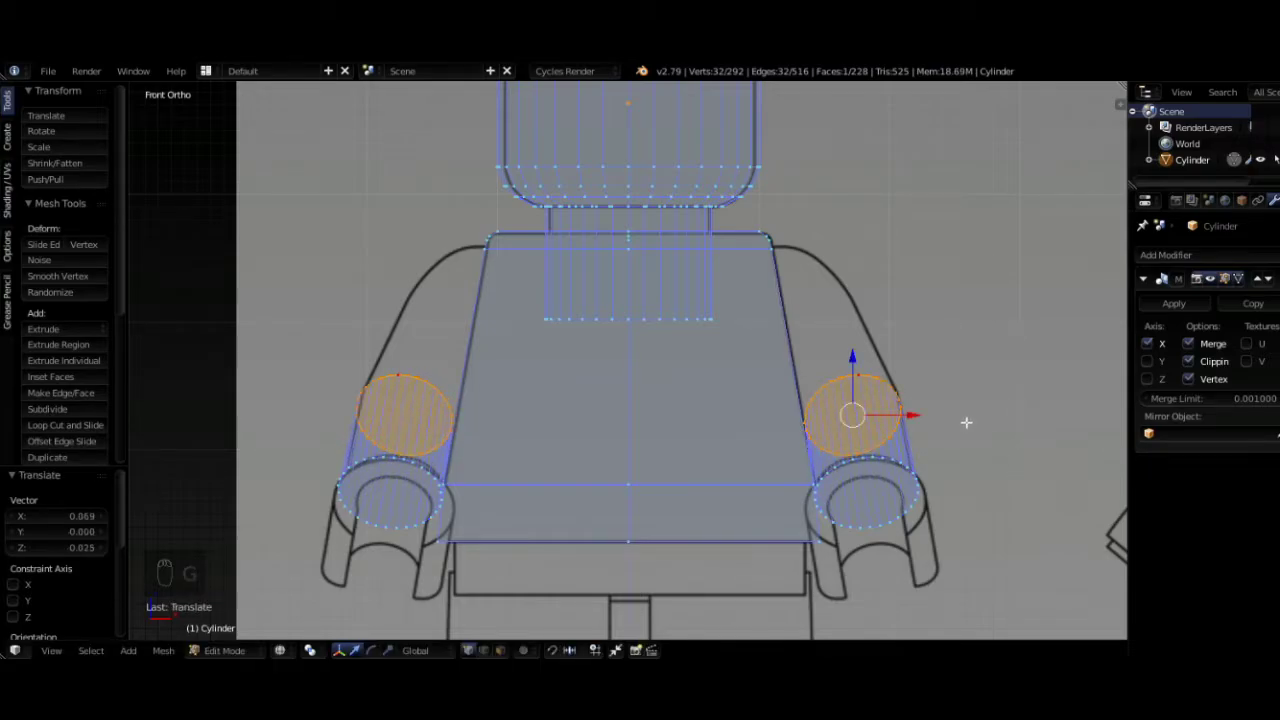
key("e")
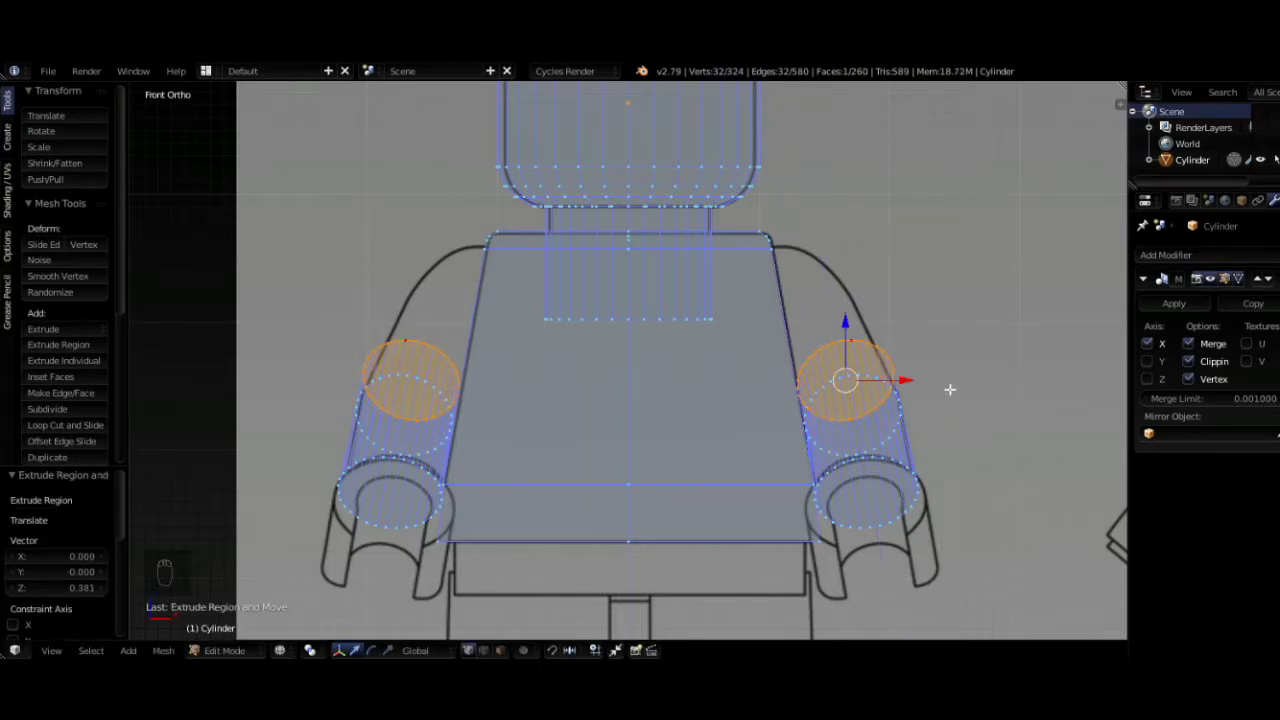
key("g")
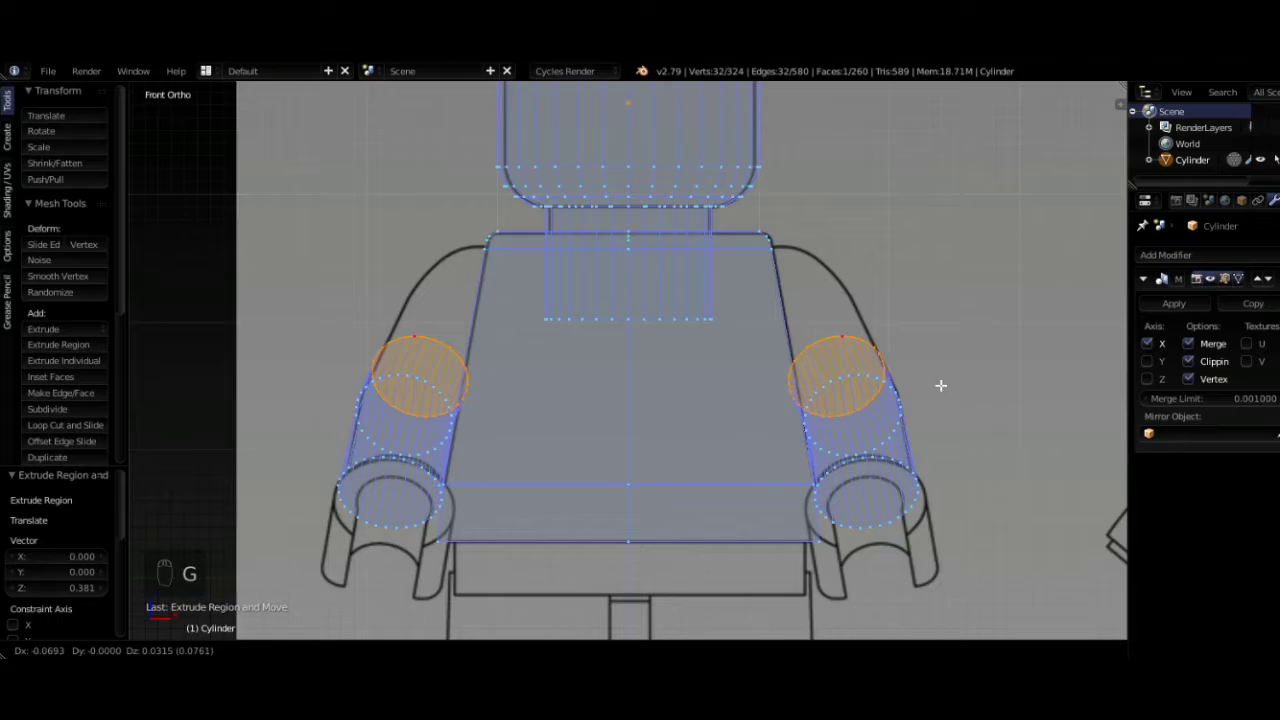
key("s")
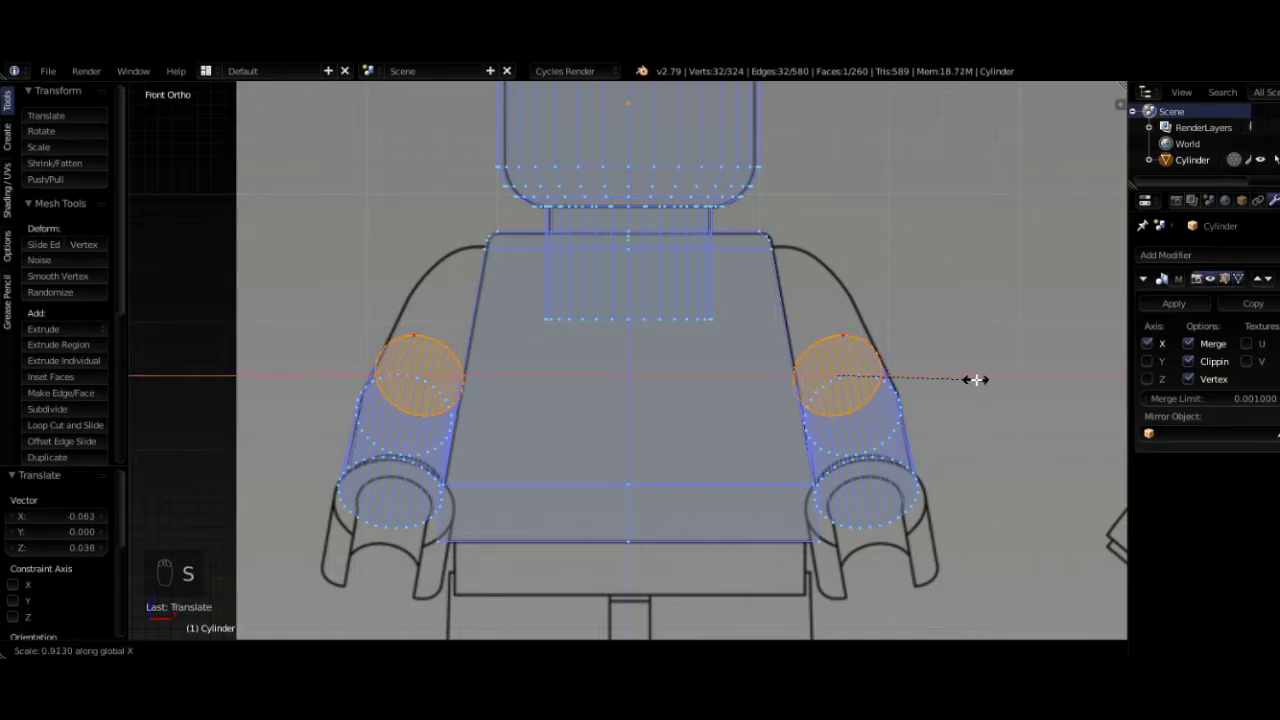
key("g")
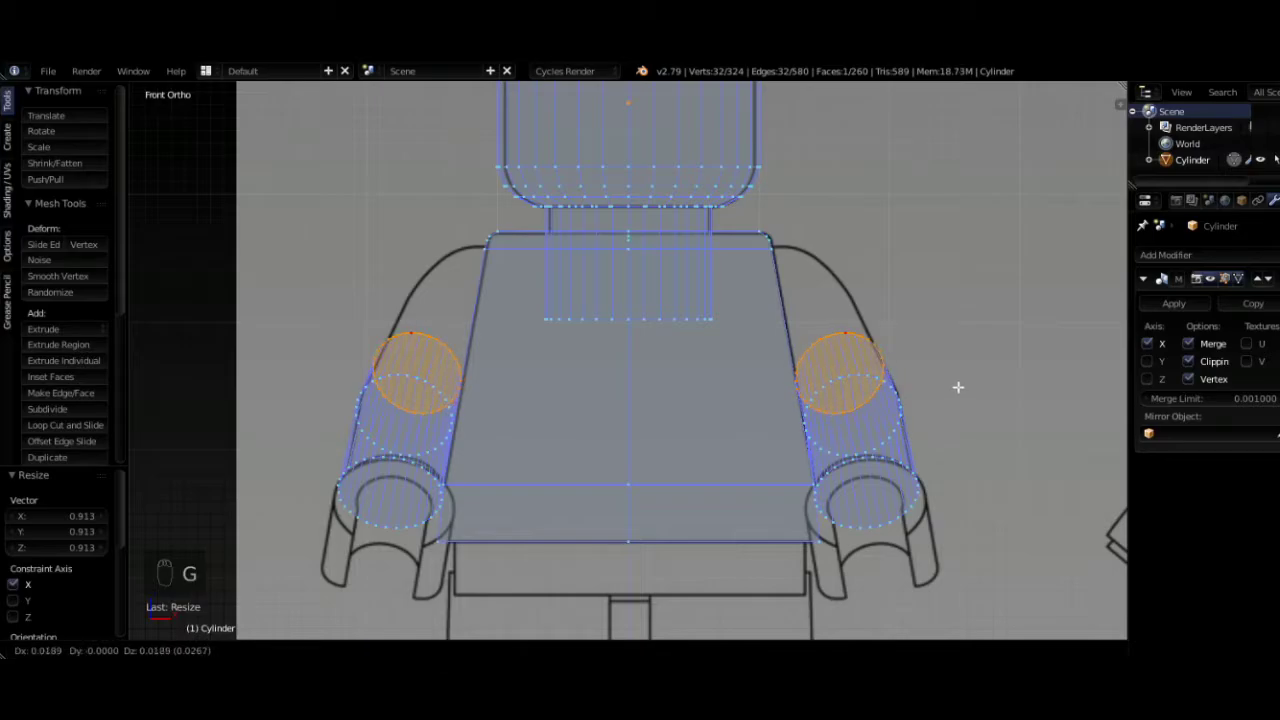
- Extrude up to the shoulders, rotate the ends upright and pull them against the torso sides
key("e")
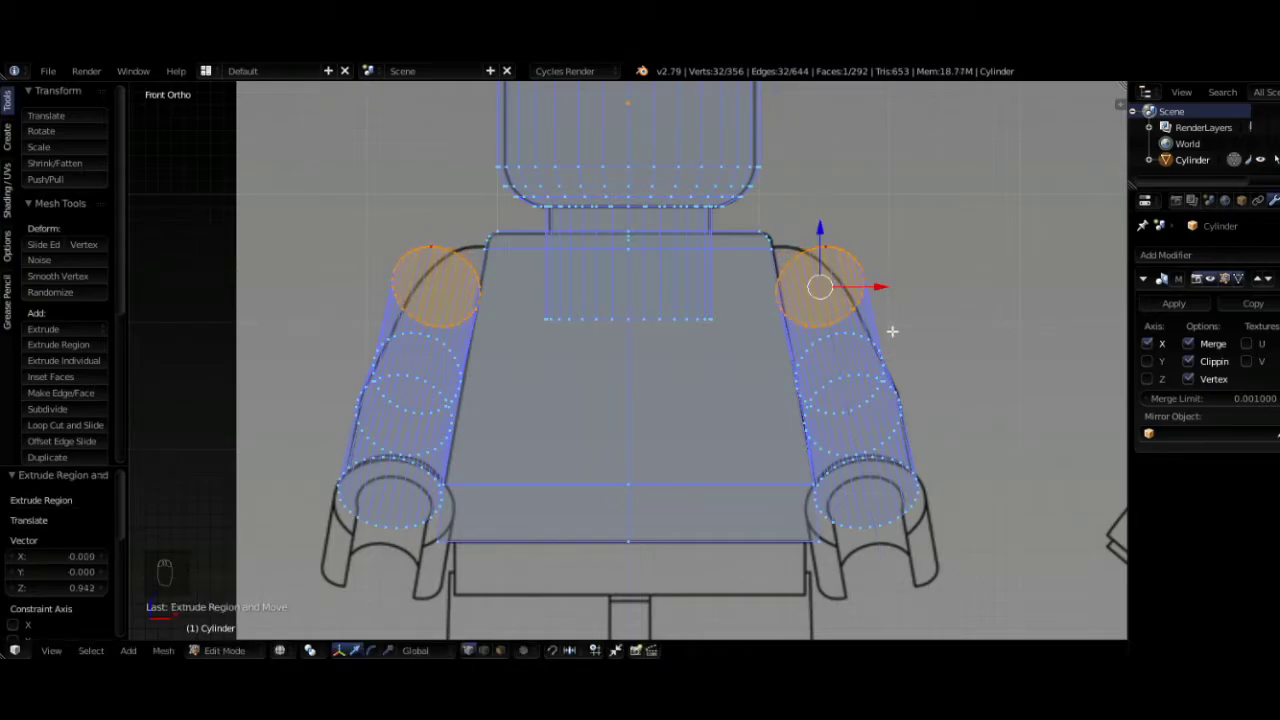
key("r")
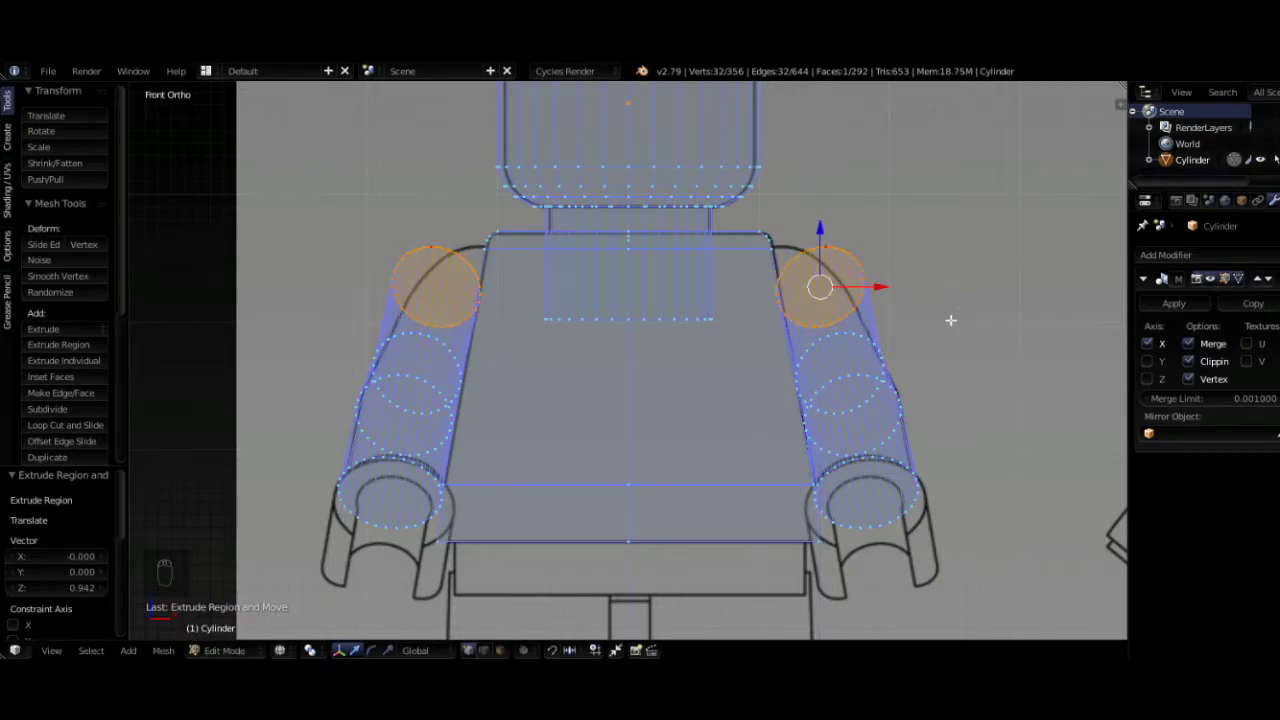
key("r")
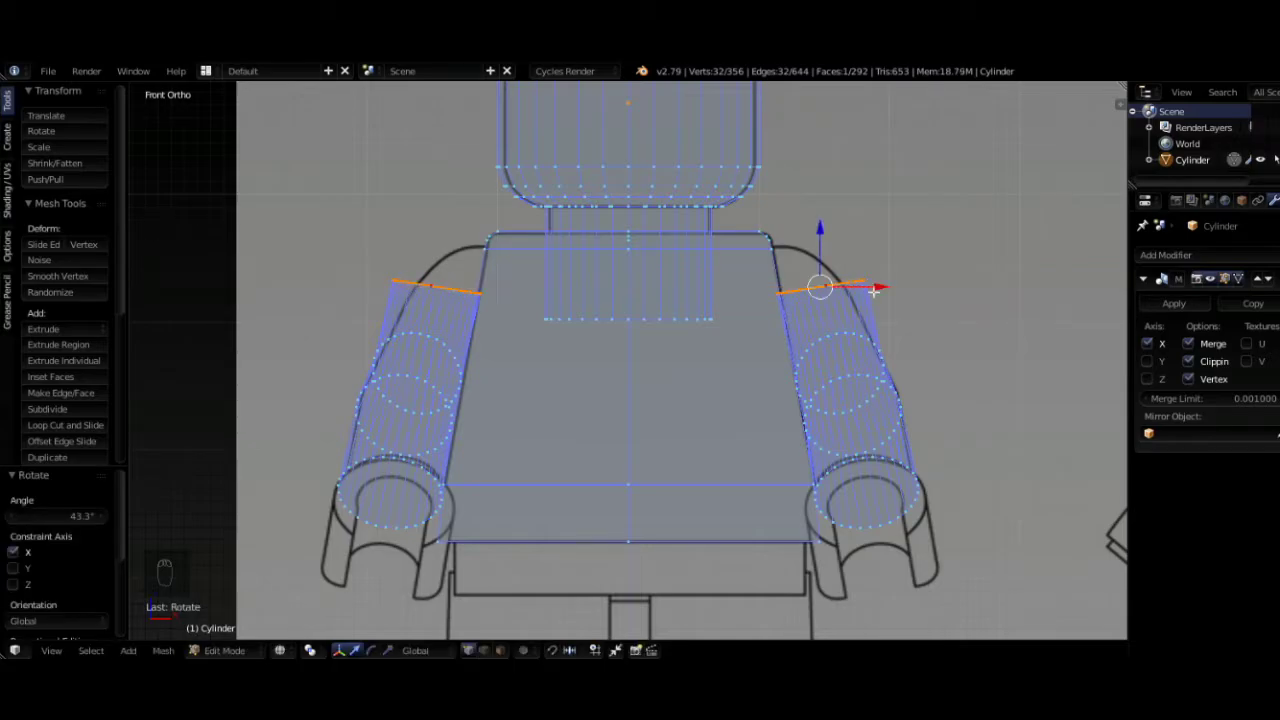
key("r")
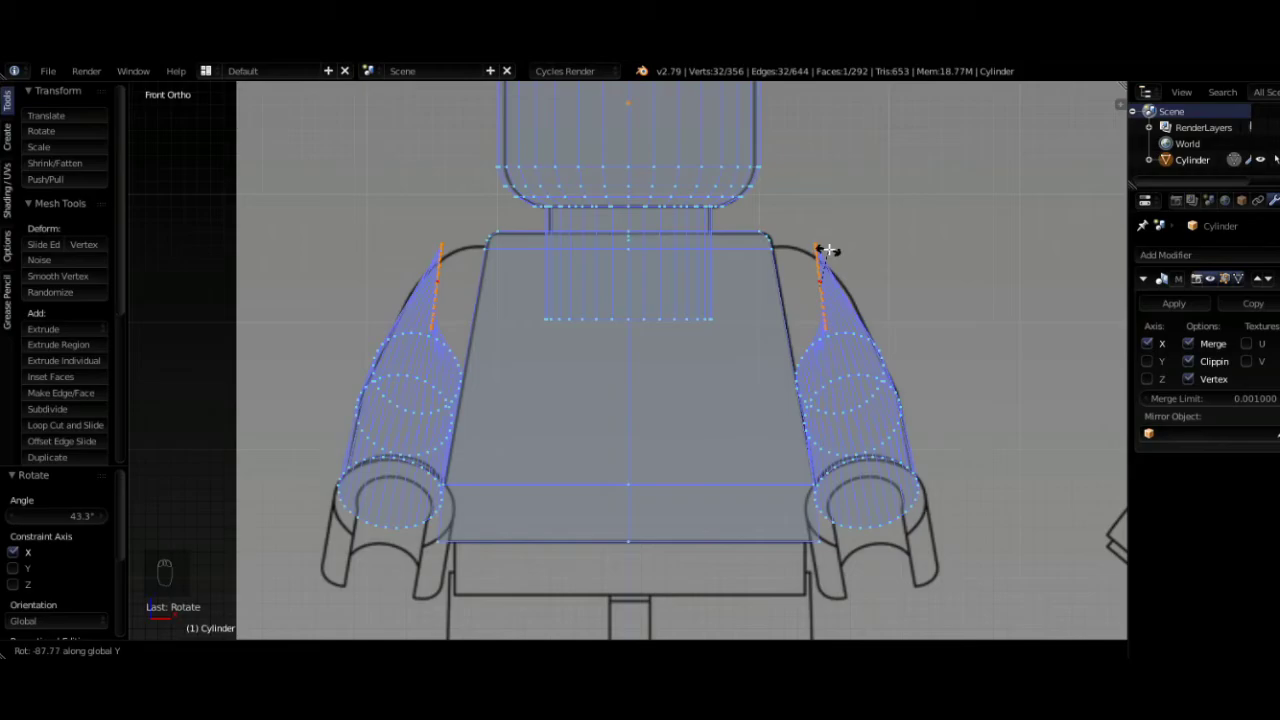
key("g")
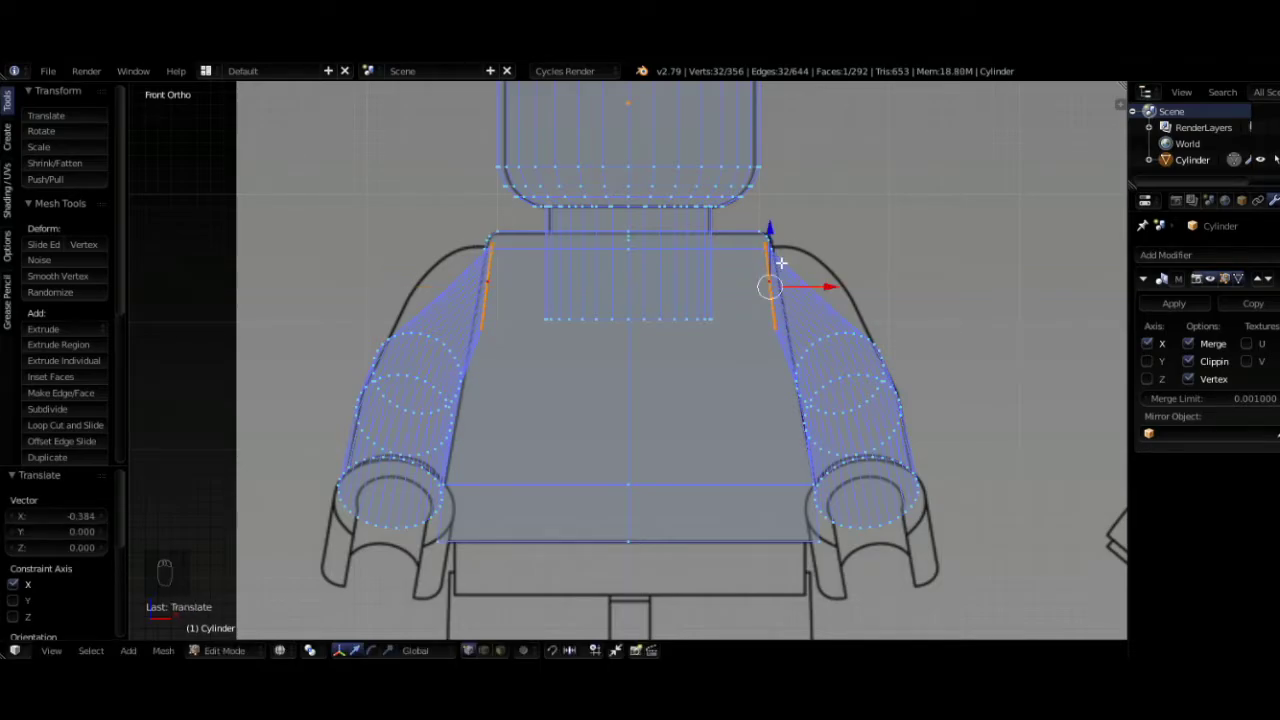
- Lower the shoulder edges, add a ring near the arm tops and tilt, enlarge and move it into the shoulder curve
key("g")
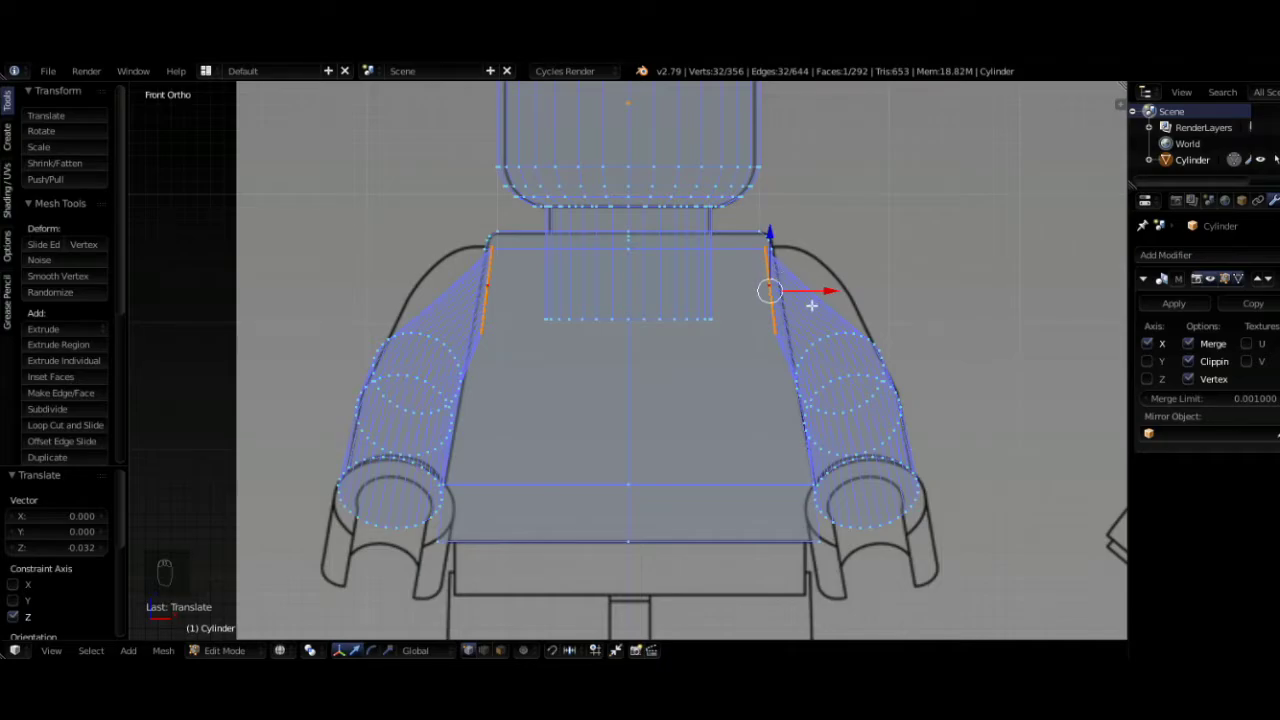
key("ctrl+r")
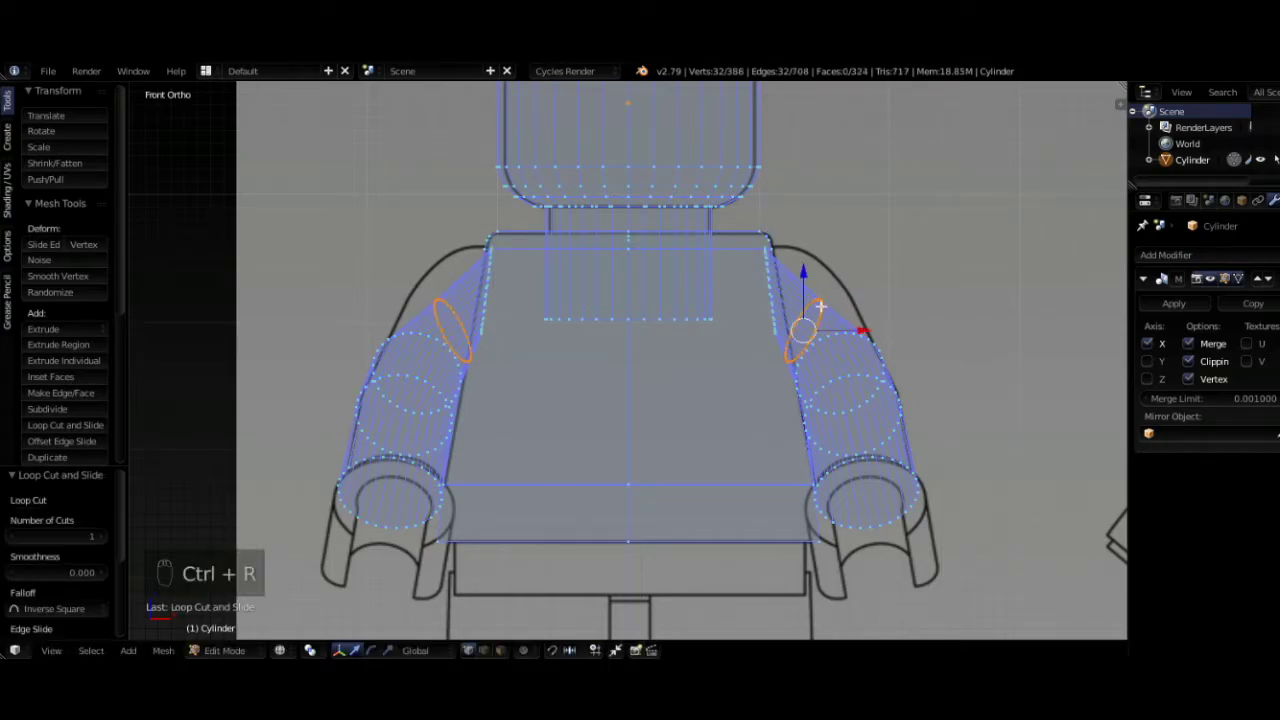
key("g")
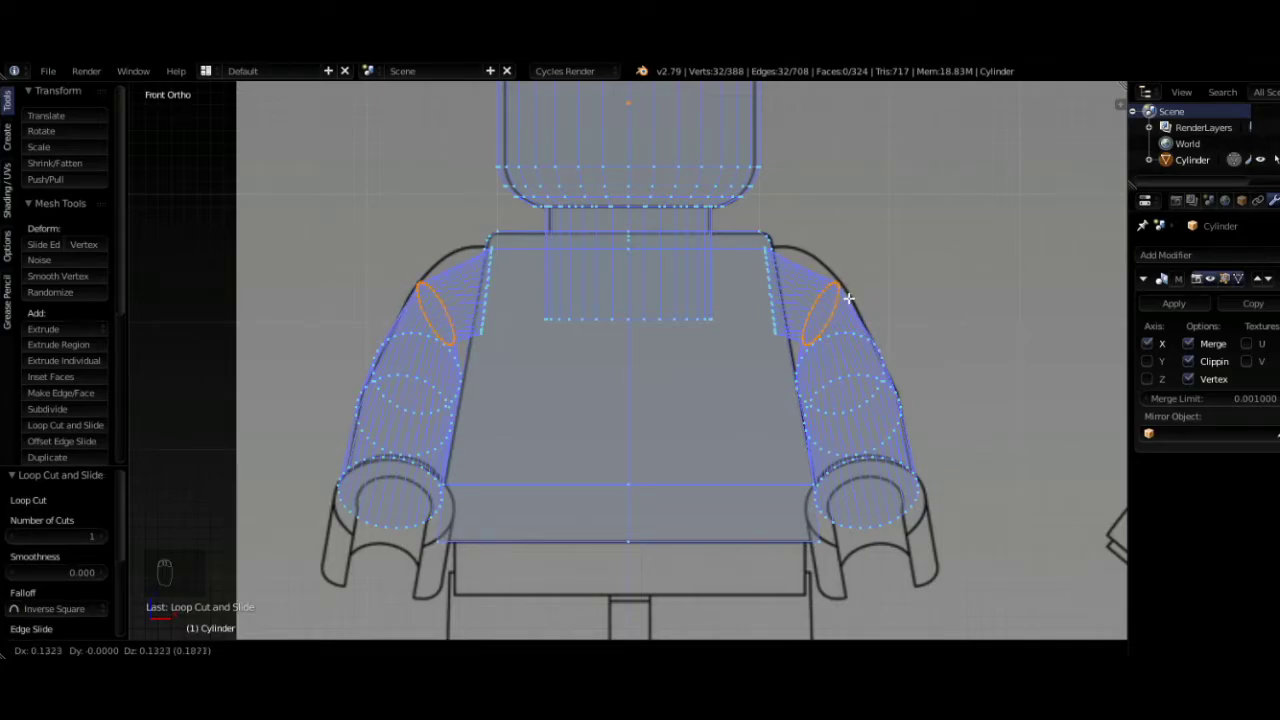
key("r")
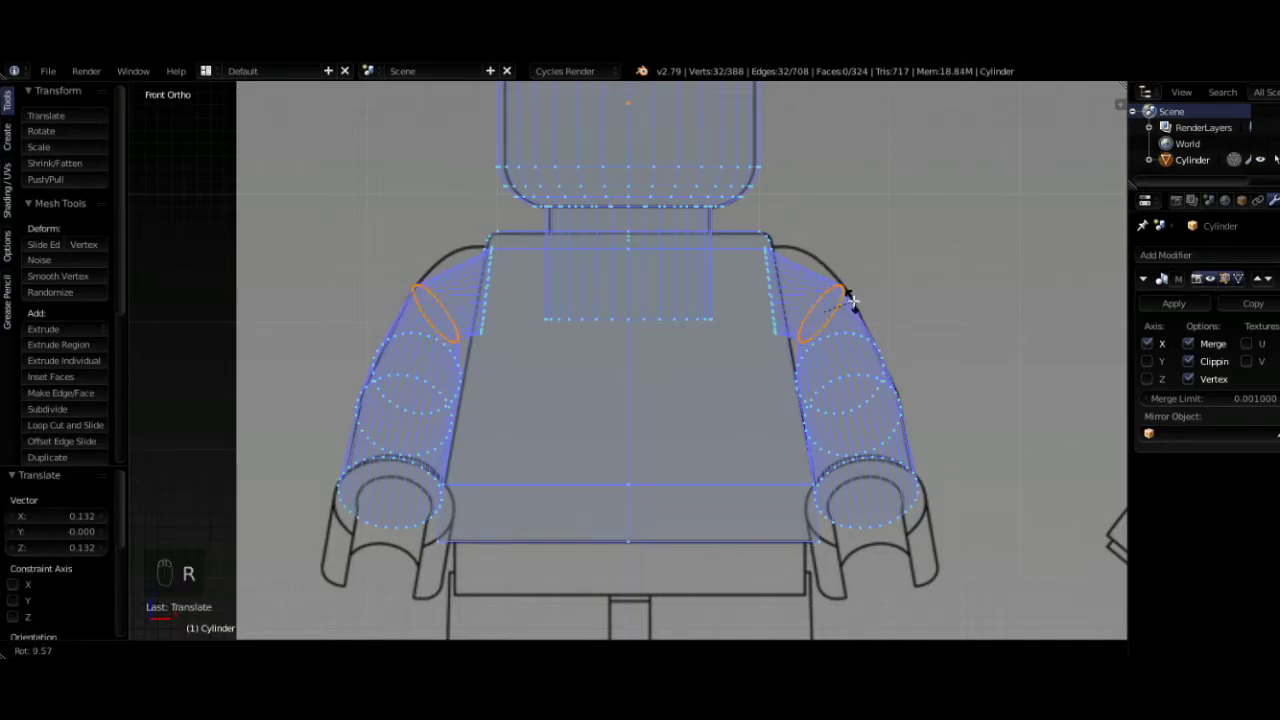
key("s")
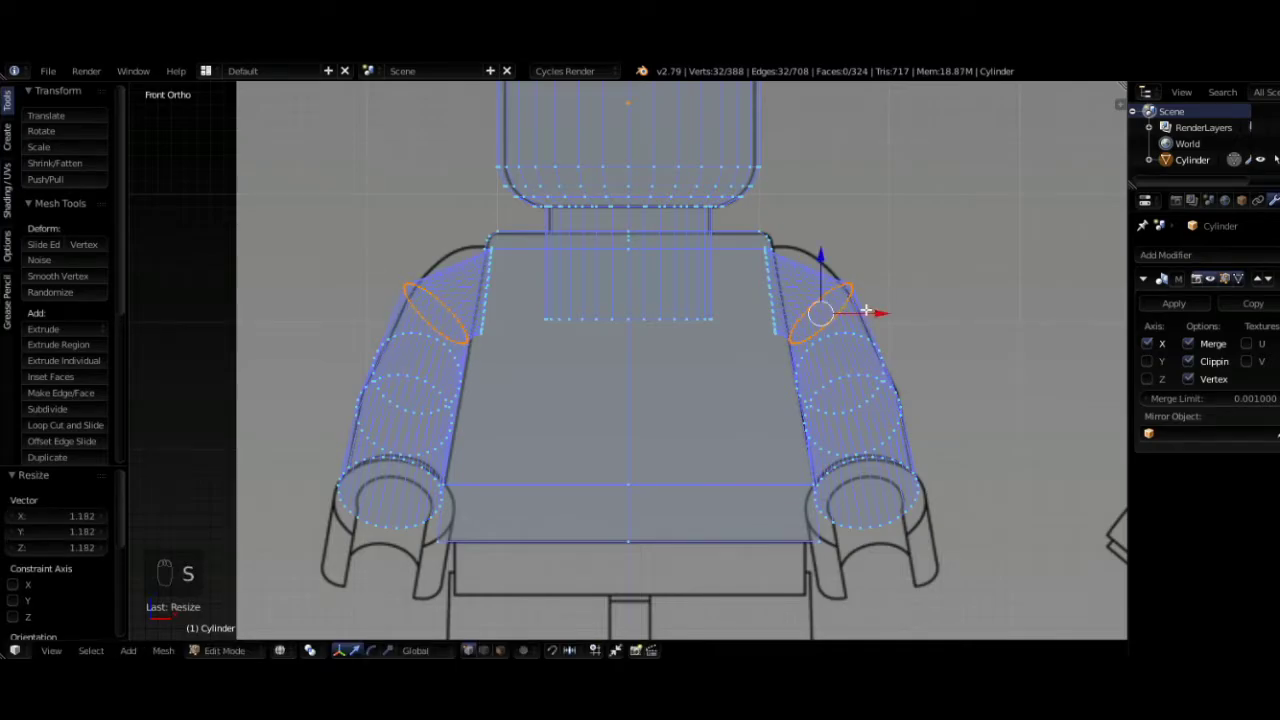
key("g")
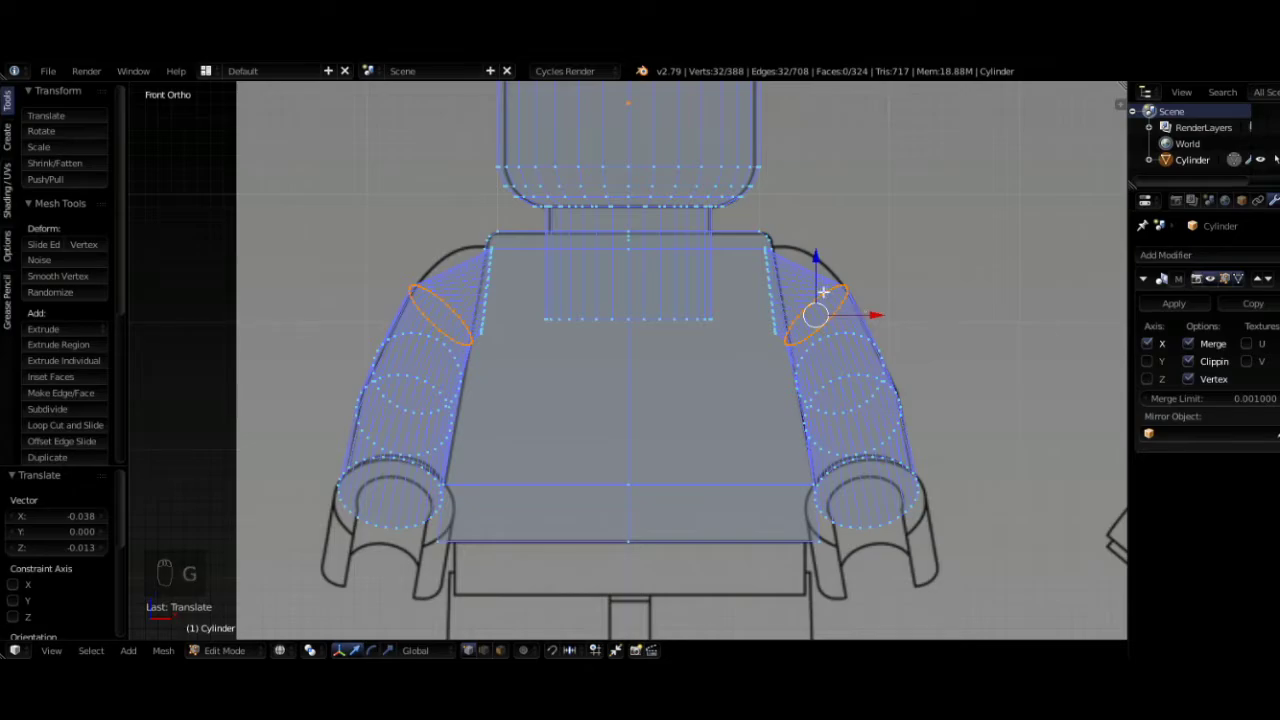
- Add a second ring close to the shoulder and scale and slide it onto the reference outline
key("ctrl+r")
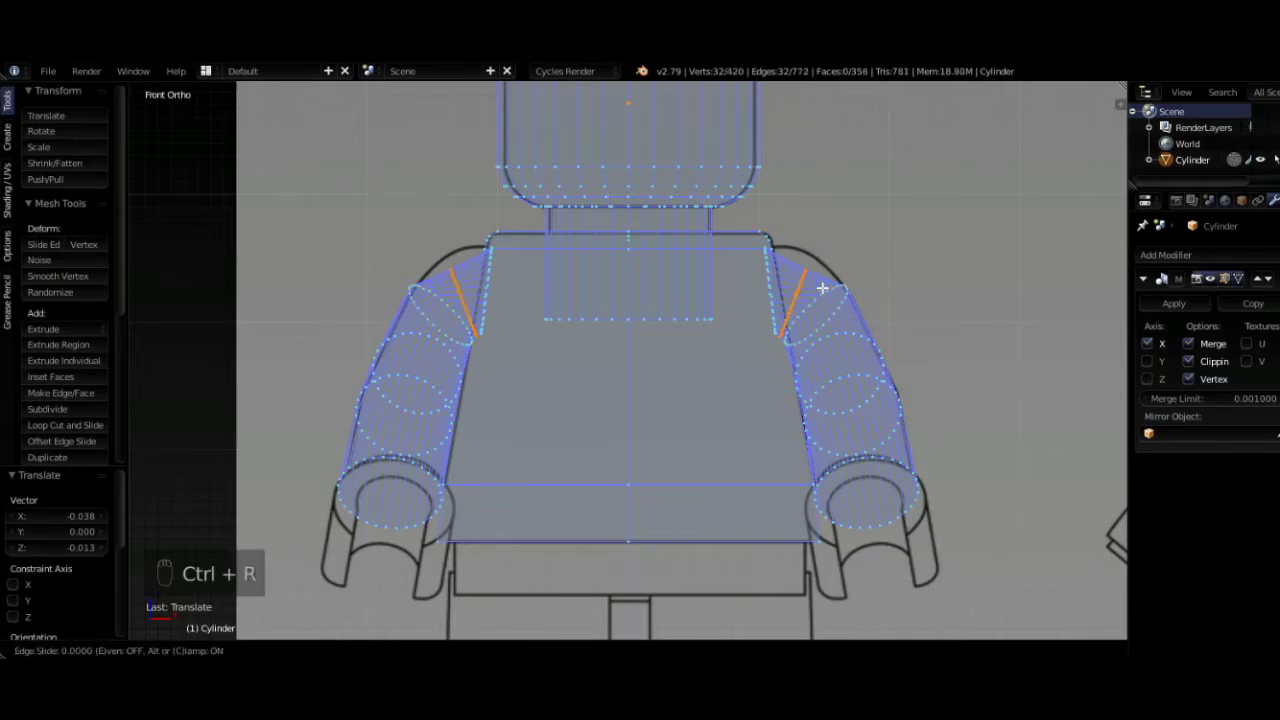
key("s")
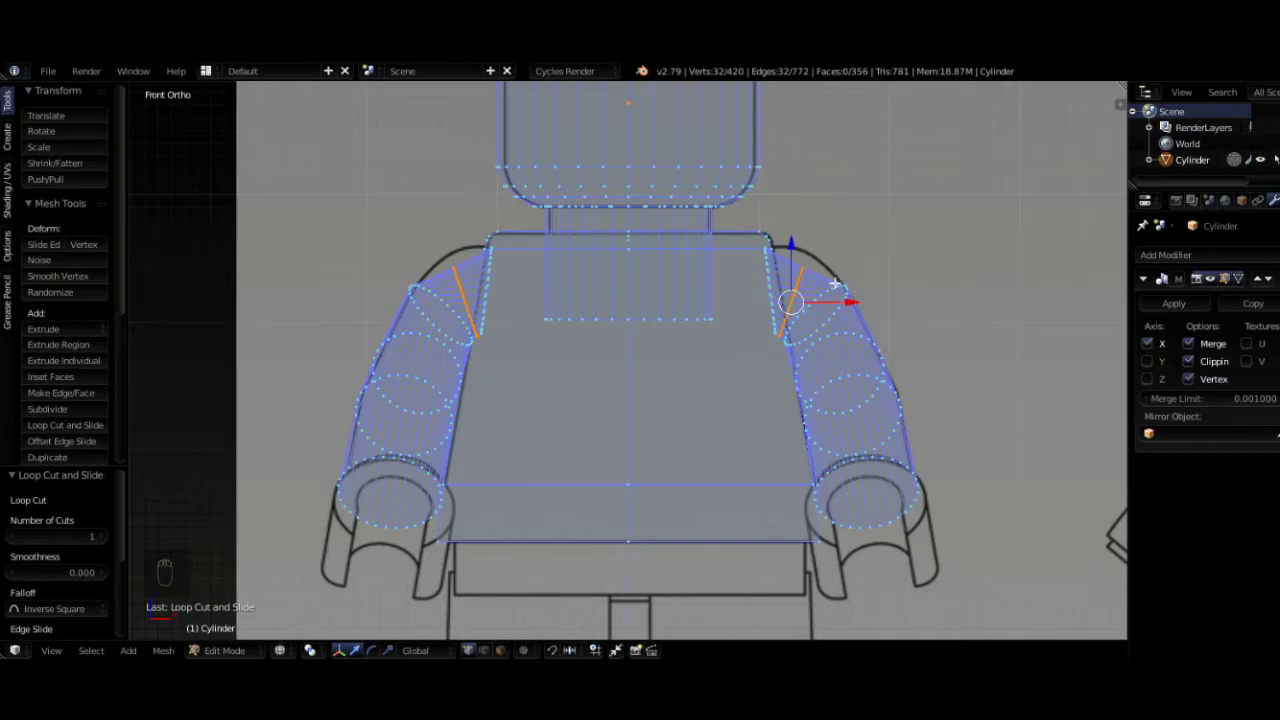
key("g")
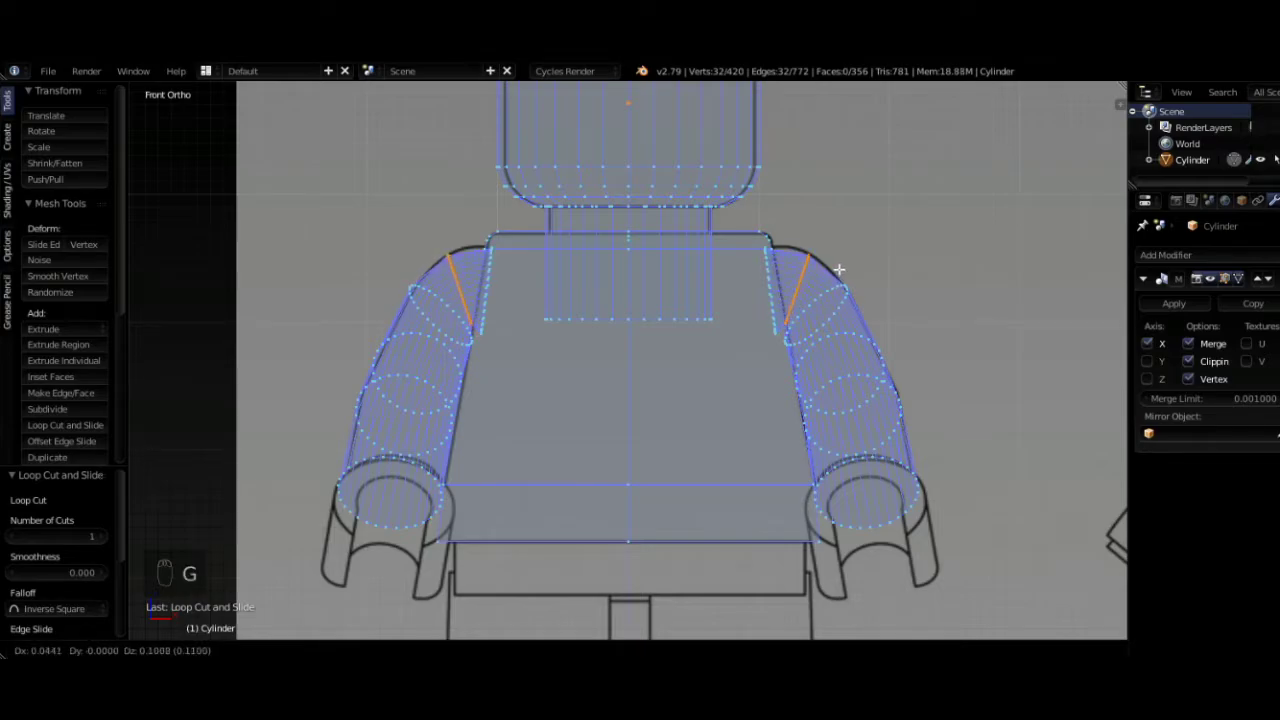
key("s")
key("g")
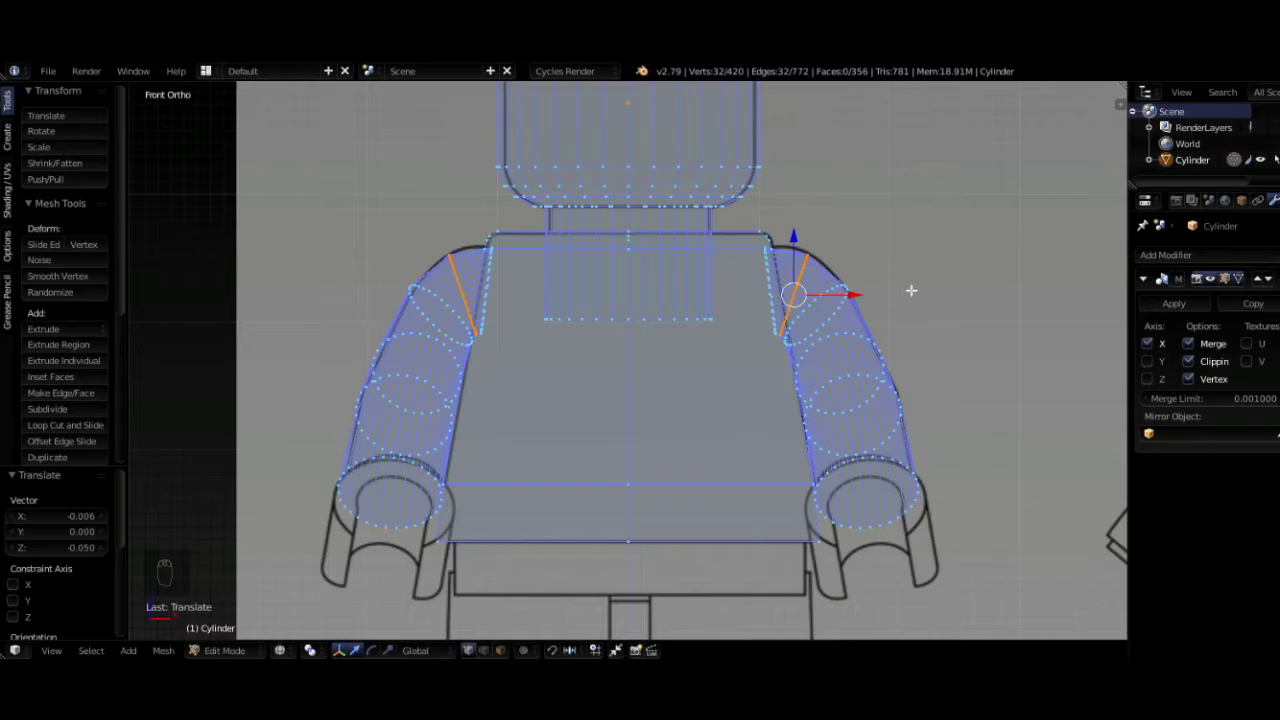
- From the side view, move the shoulder ring back over the rounded shoulder and shrink it to the outline
key("KP_3")
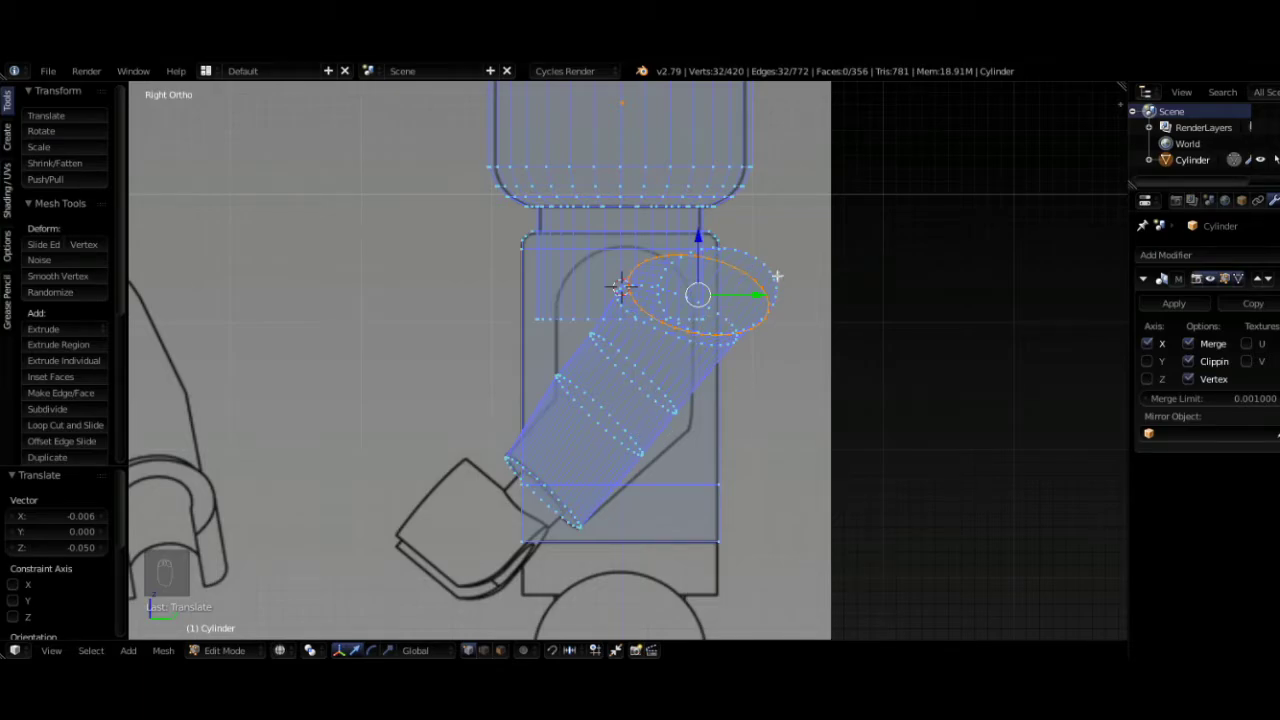
left_click_drag(785, 269, 700, 291)
key("g")
left_click_drag(767, 295, 709, 308)
key("g")
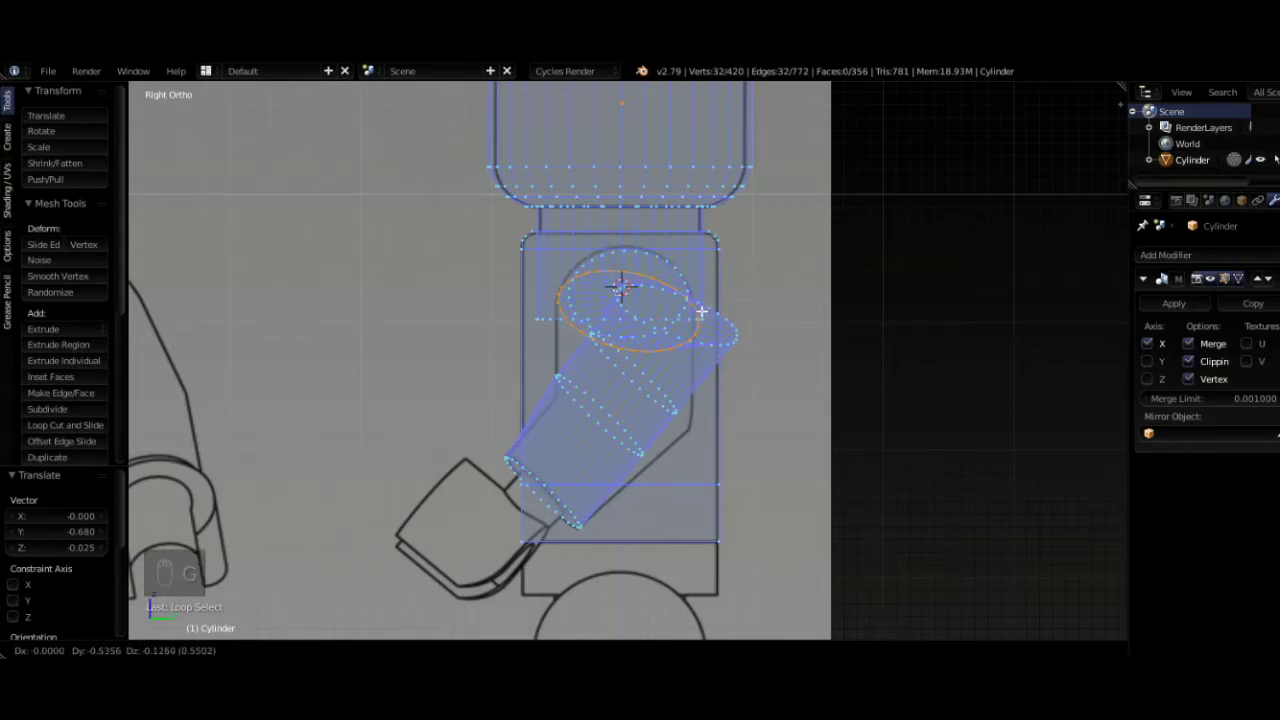
key("s")
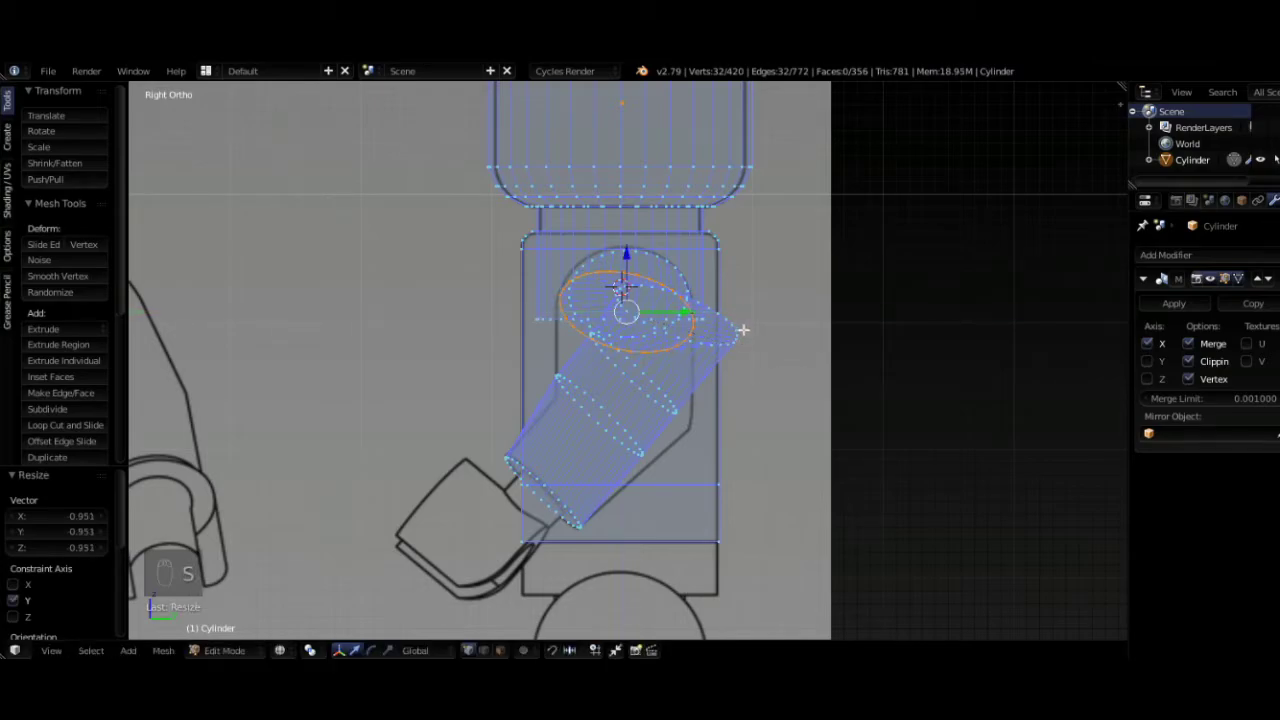
left_click_drag(749, 329, 717, 335)
key("g")
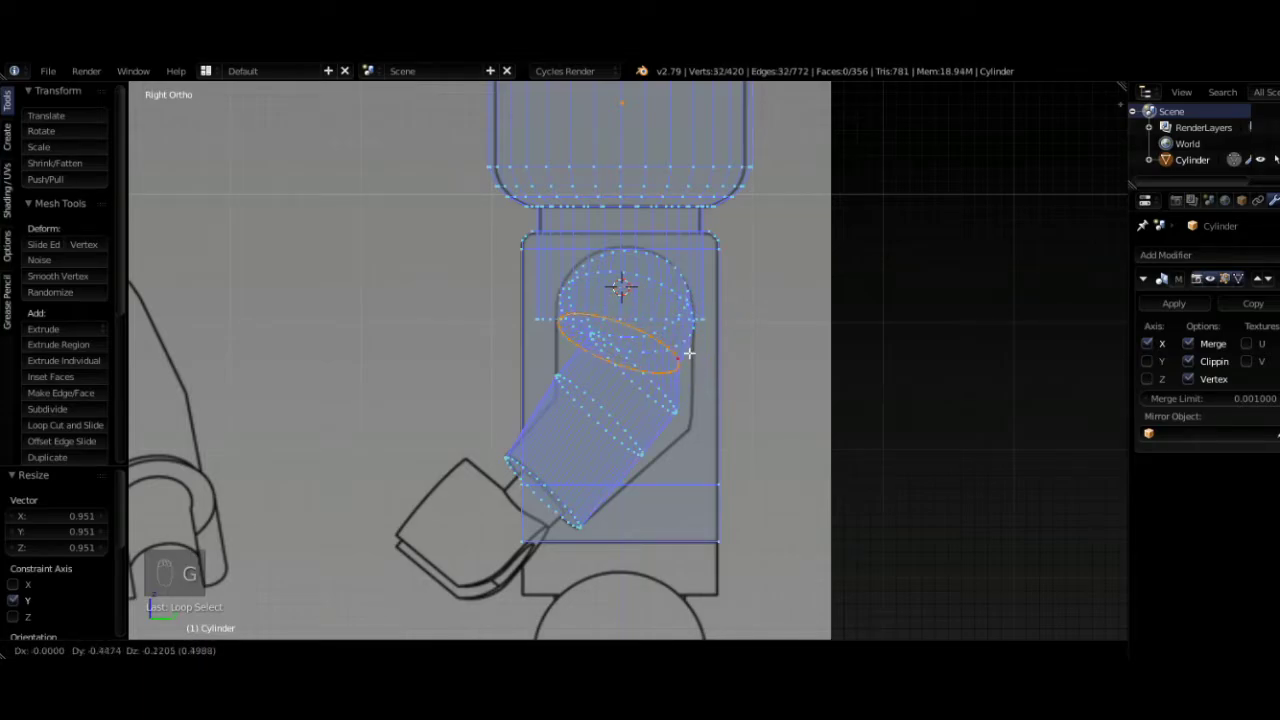
- Tilt, scale and move a lower arm ring so it follows the bent arm profile
left_click_drag(661, 400, 626, 461)
key("g")
left_click_drag(659, 395, 719, 369)
key("r")
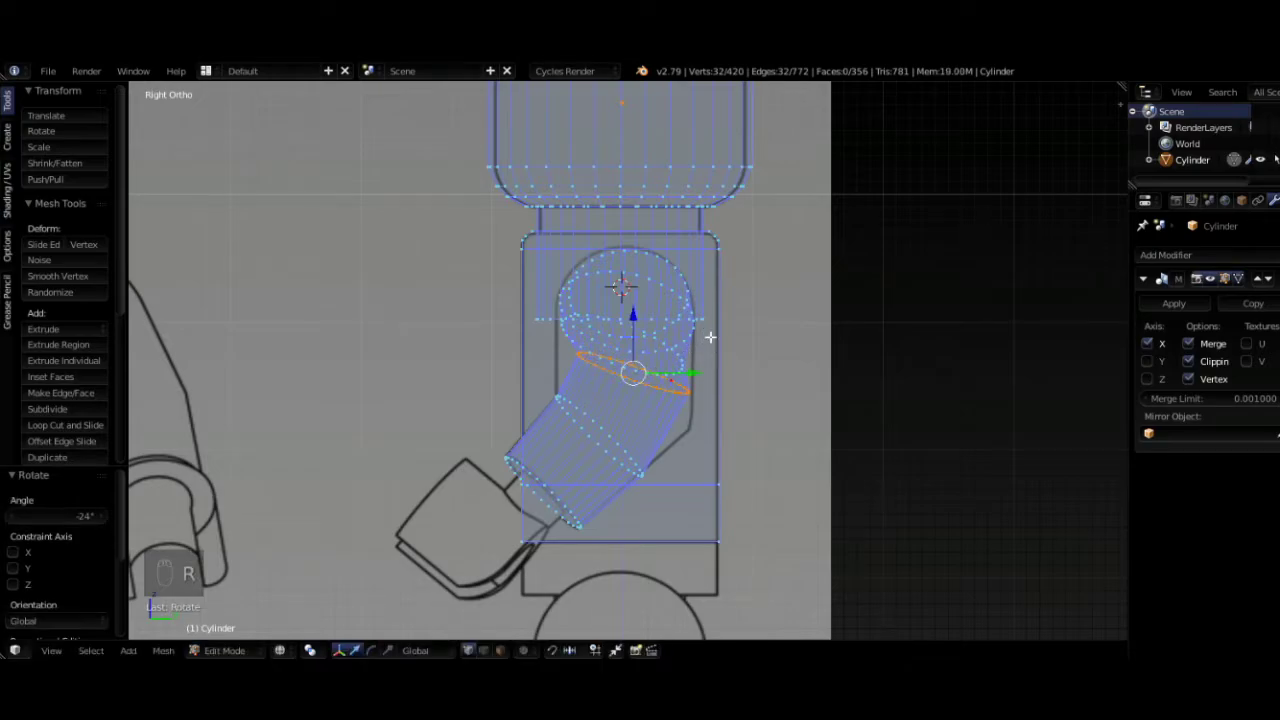
key("g")
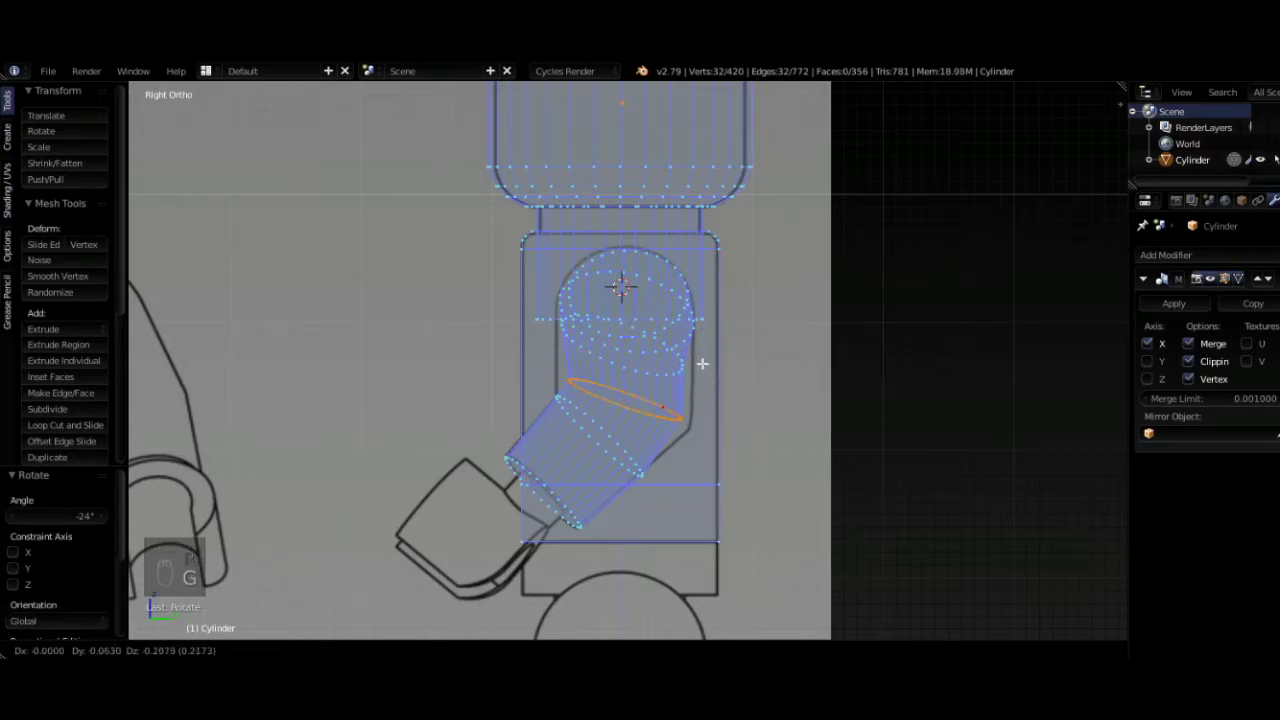
key("s")
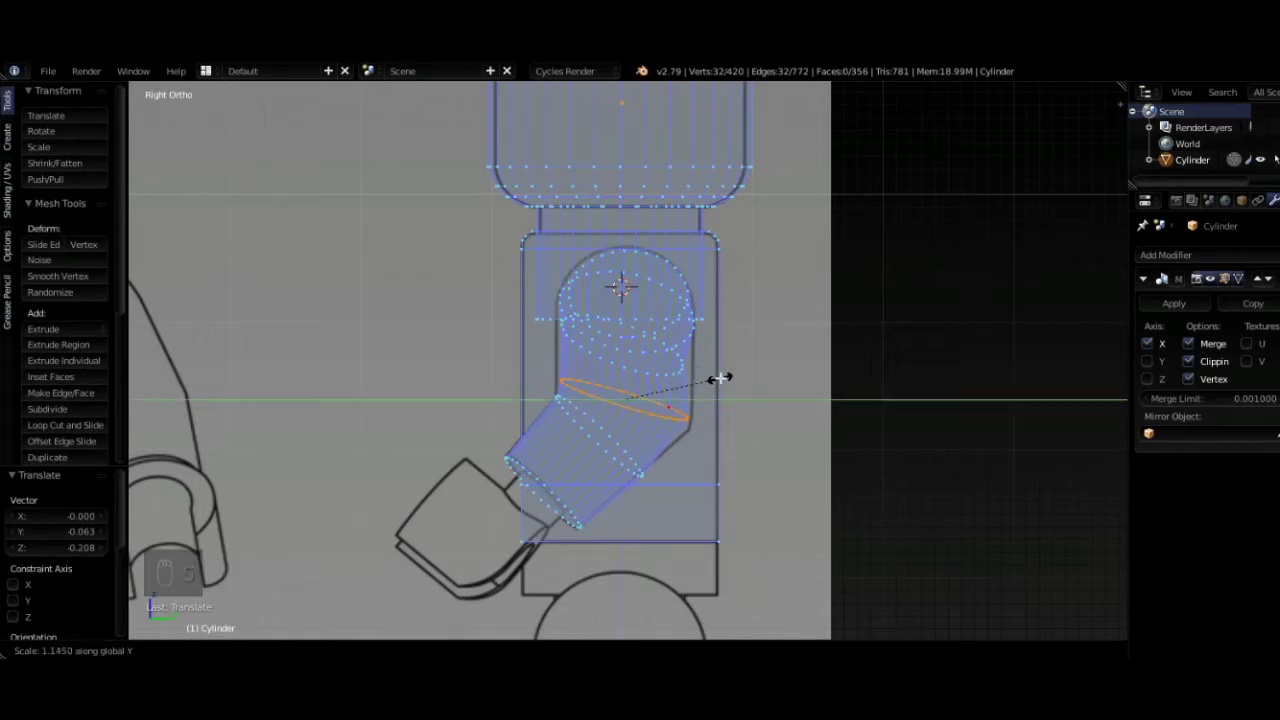
key("g")
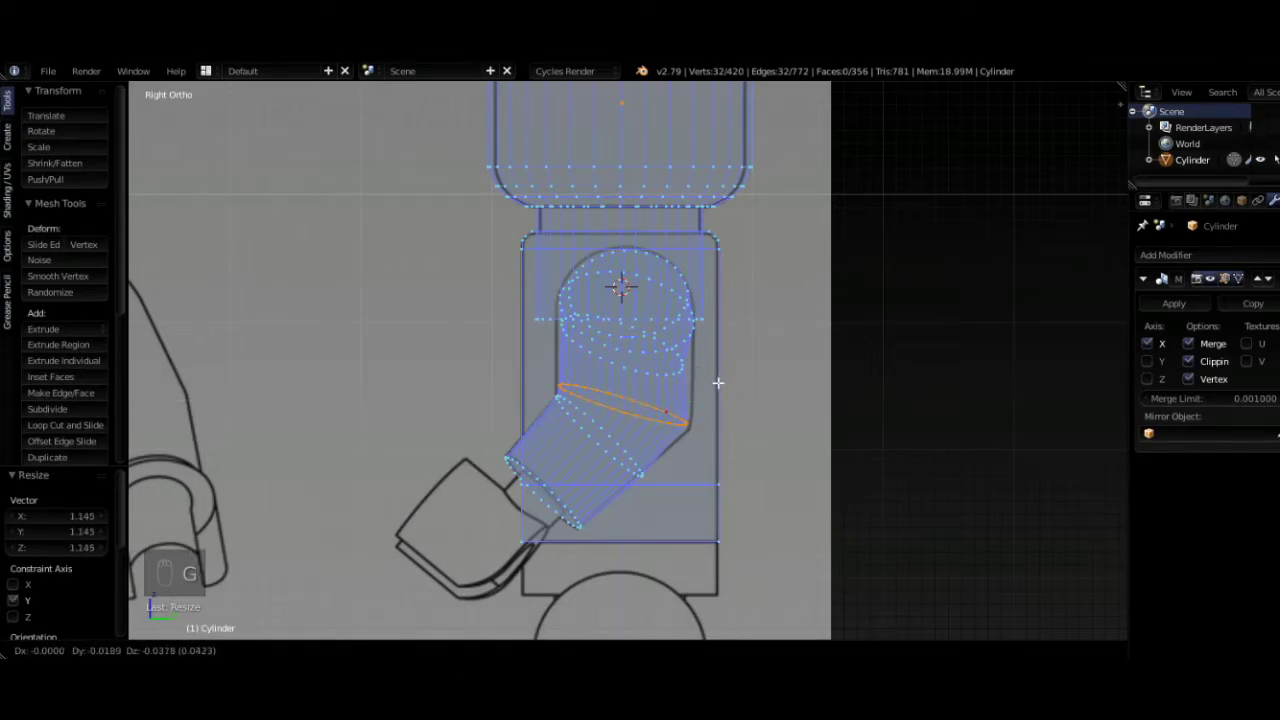
- Shift the upper ring inside the shoulder outline, level its tilt and enlarge it slightly
left_click_drag(676, 342, 725, 357)
key("r")
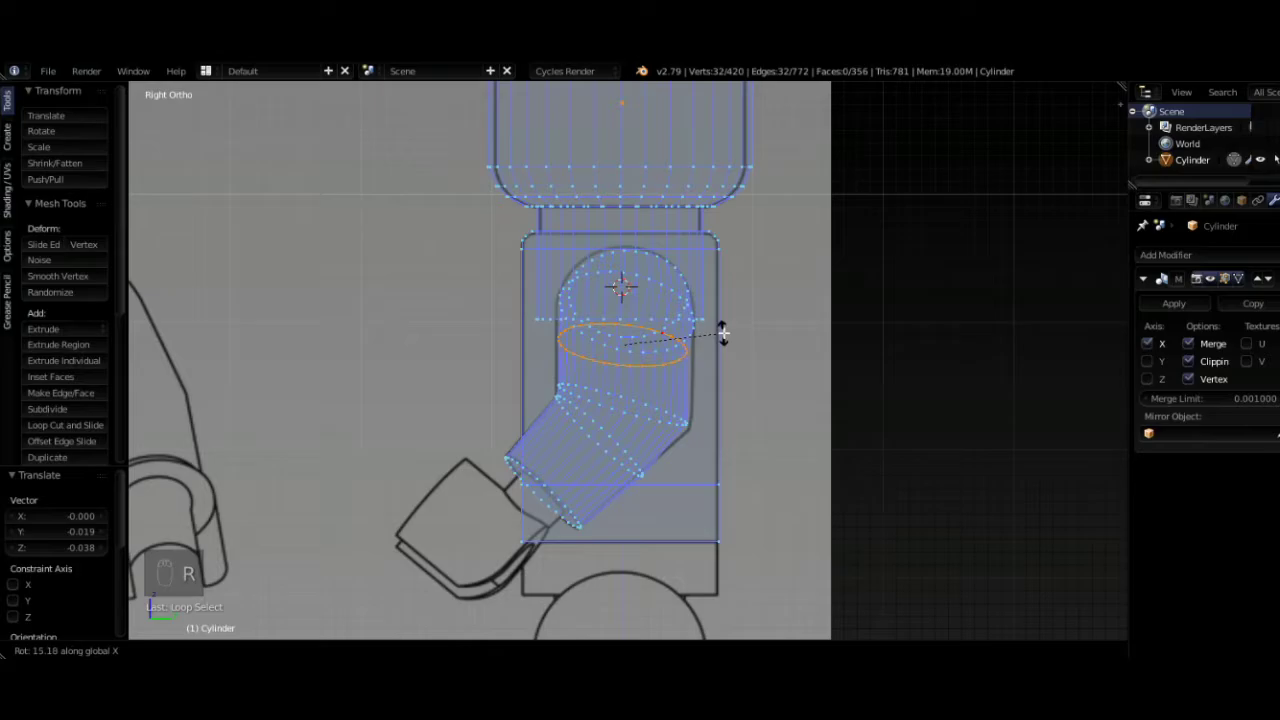
key("g")
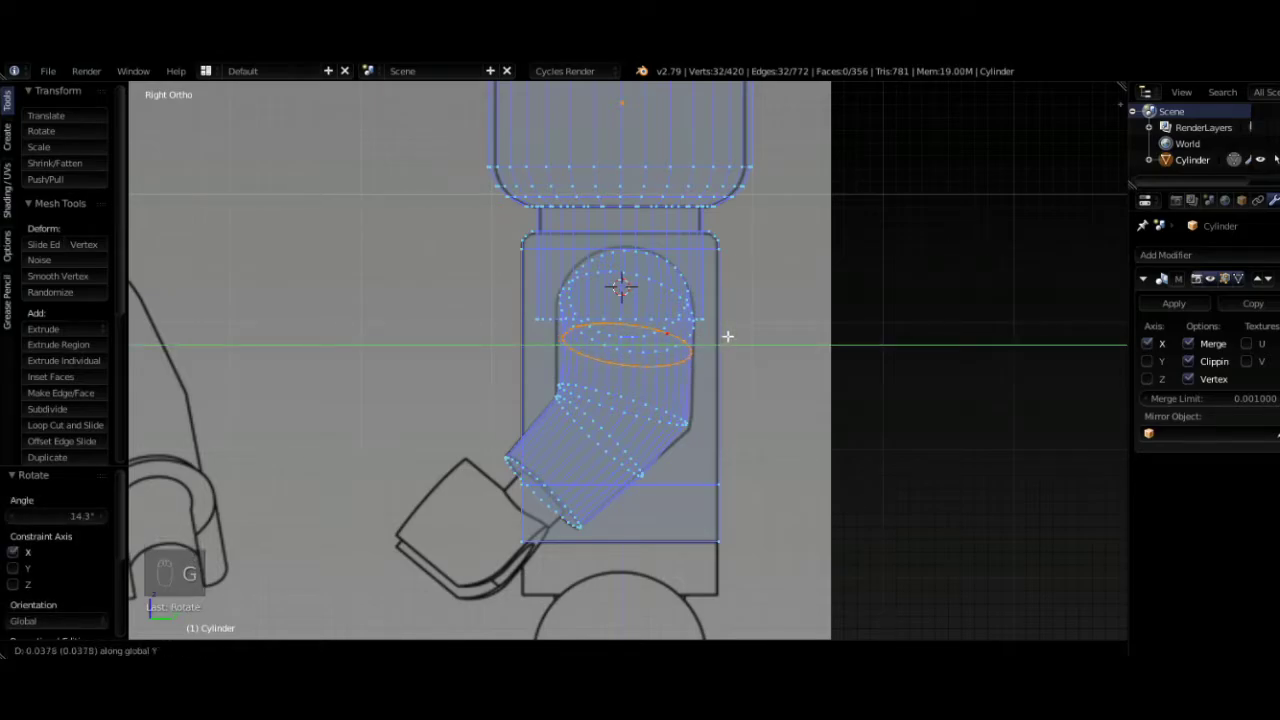
key("s")
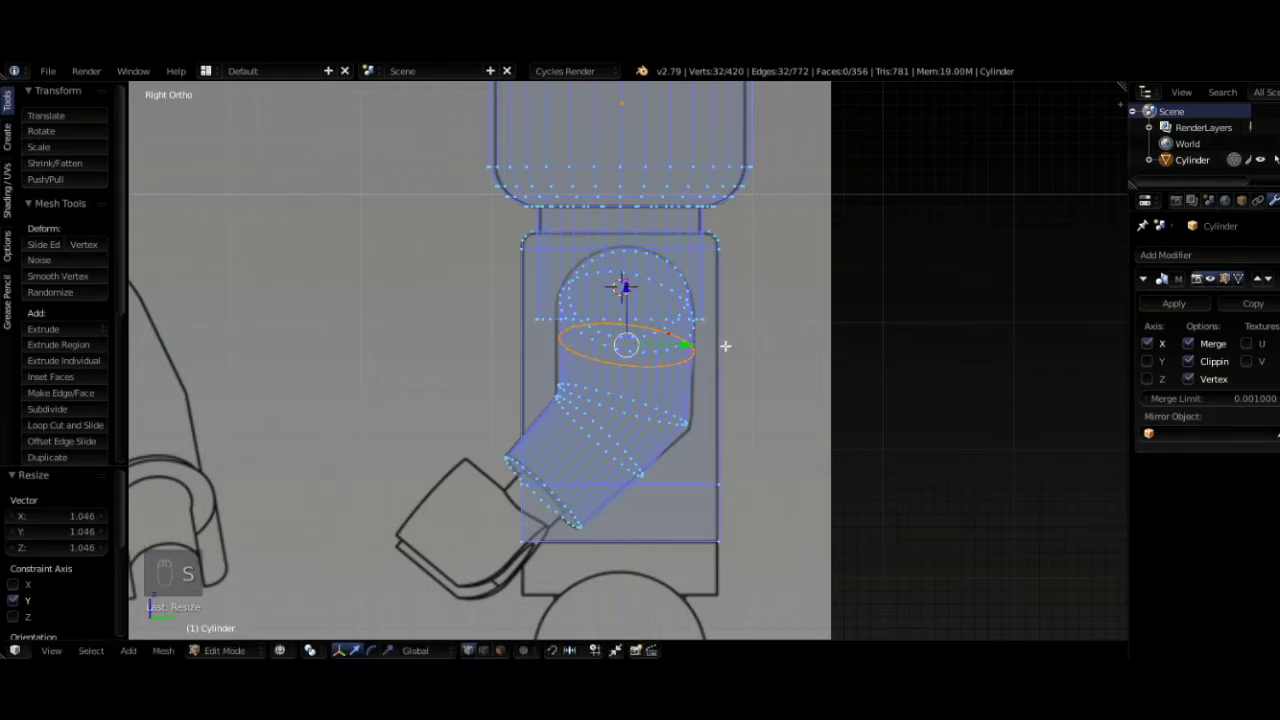
key("z")
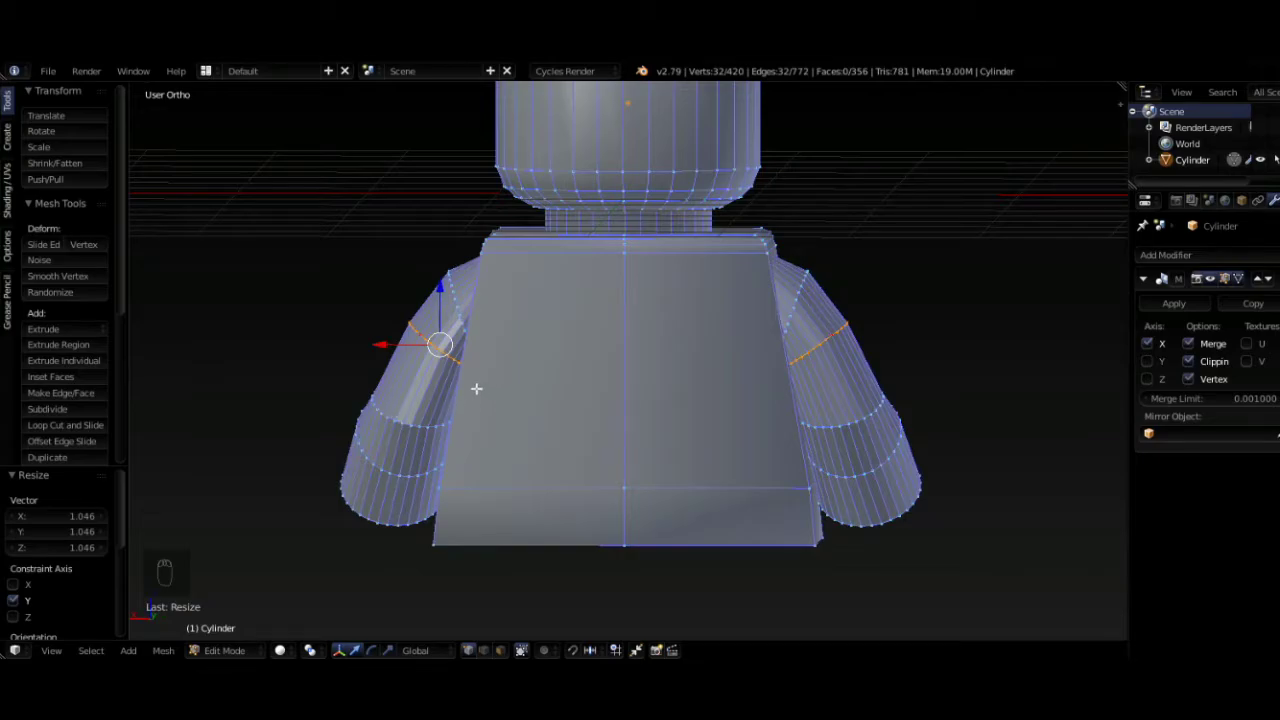
- Nudge the ring near the elbows sideways along X and orbit to check the arm from an angle
key("g")
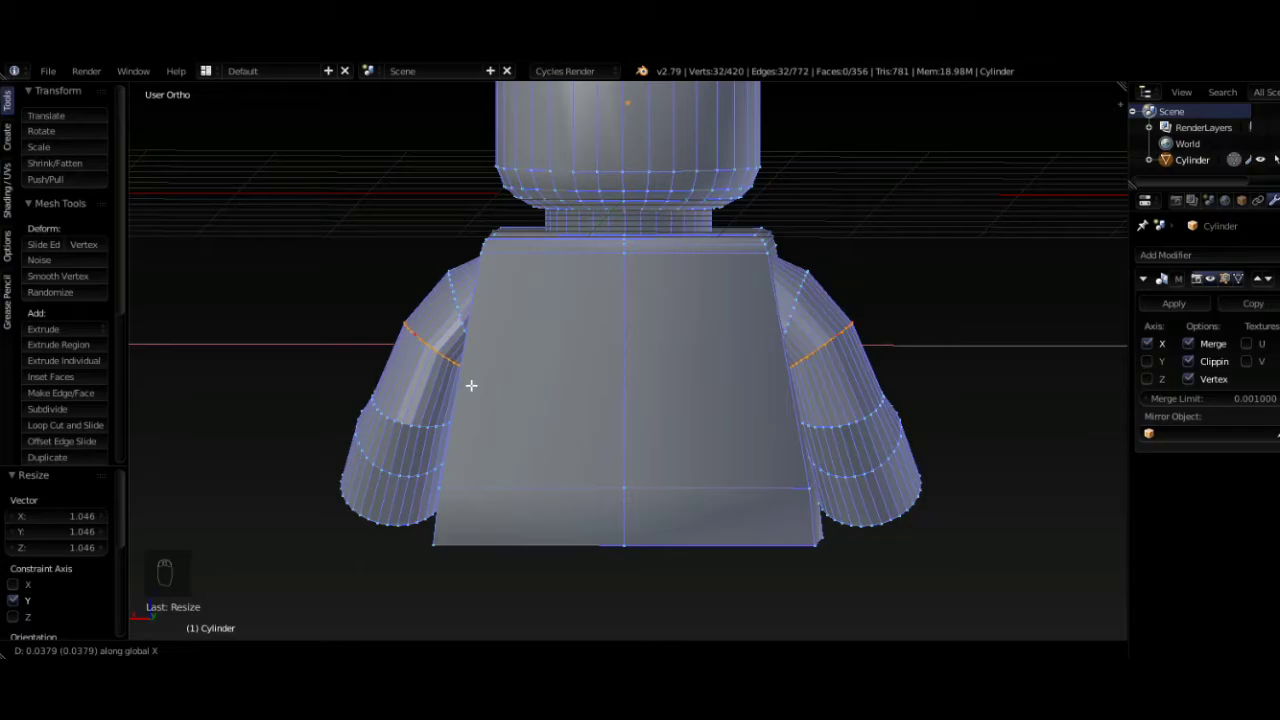
left_click_drag(430, 413, 519, 426)
key("g")
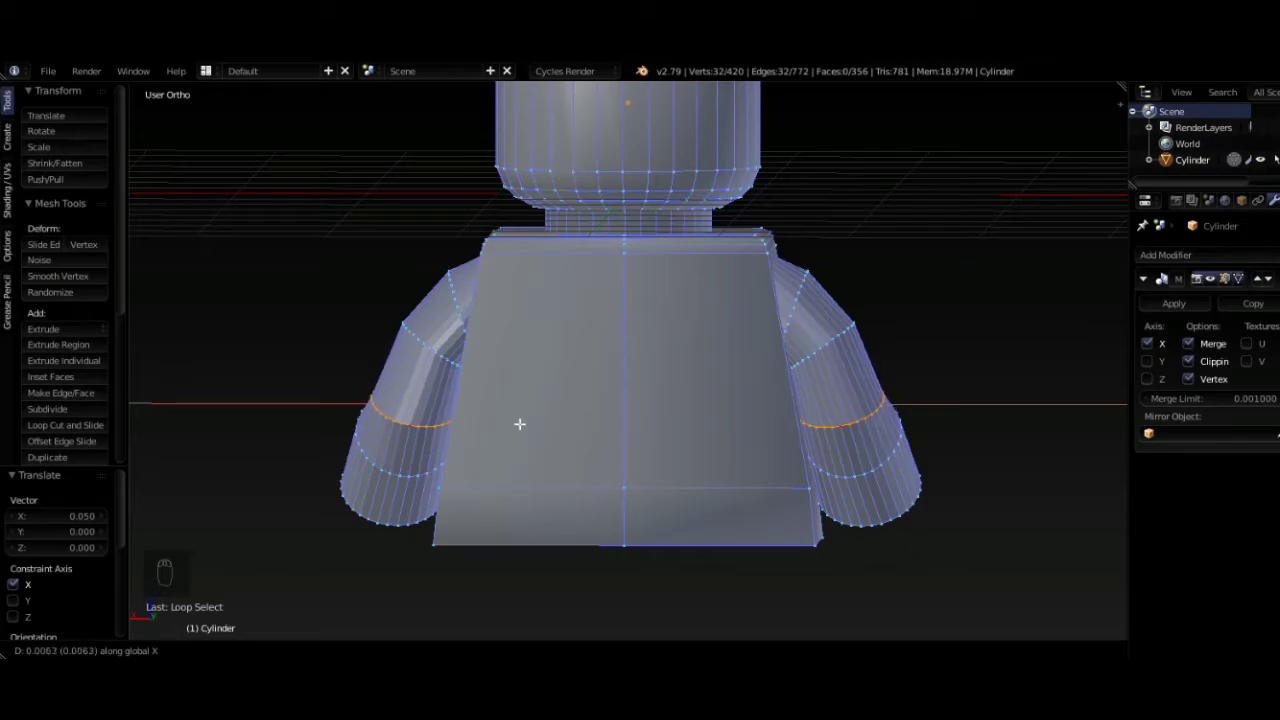
middle_click(555, 426)
left_click_drag(687, 419, 805, 421)
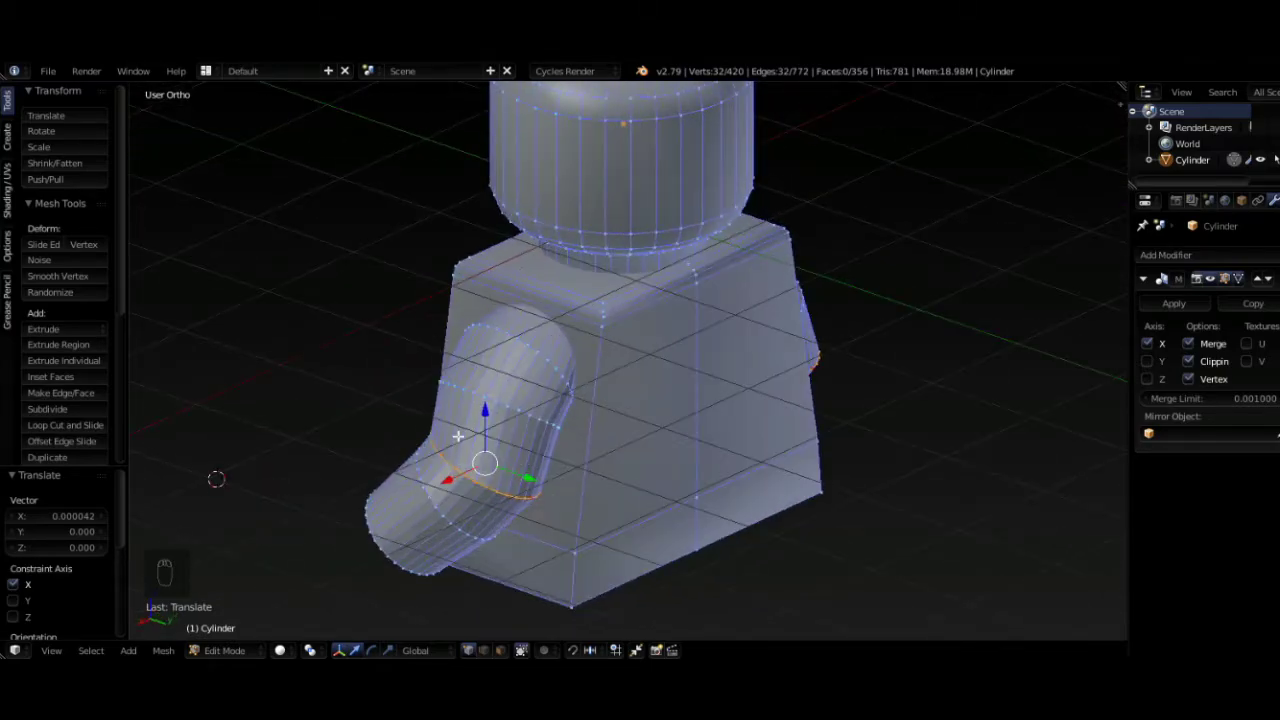
- Give the figure smooth shading and orbit to inspect the smoothed torso and arms
key("Tab")
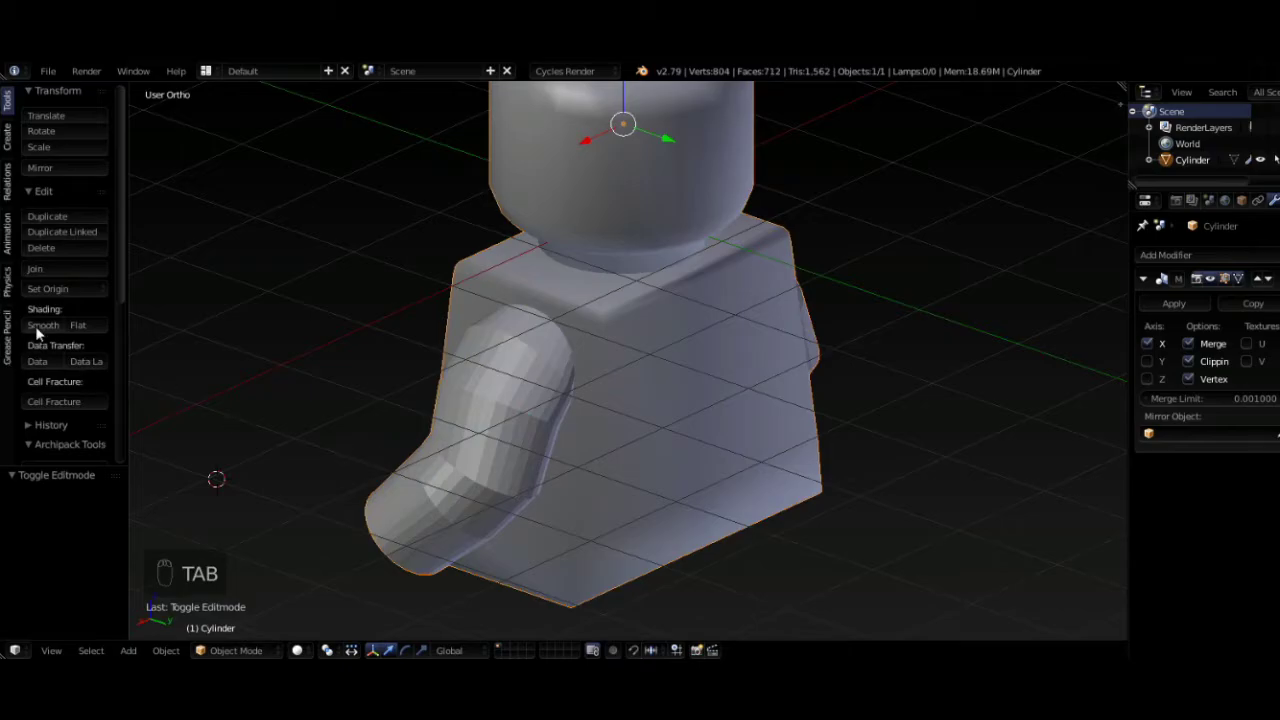
left_click(42, 332)
left_click_drag(434, 414, 594, 390)
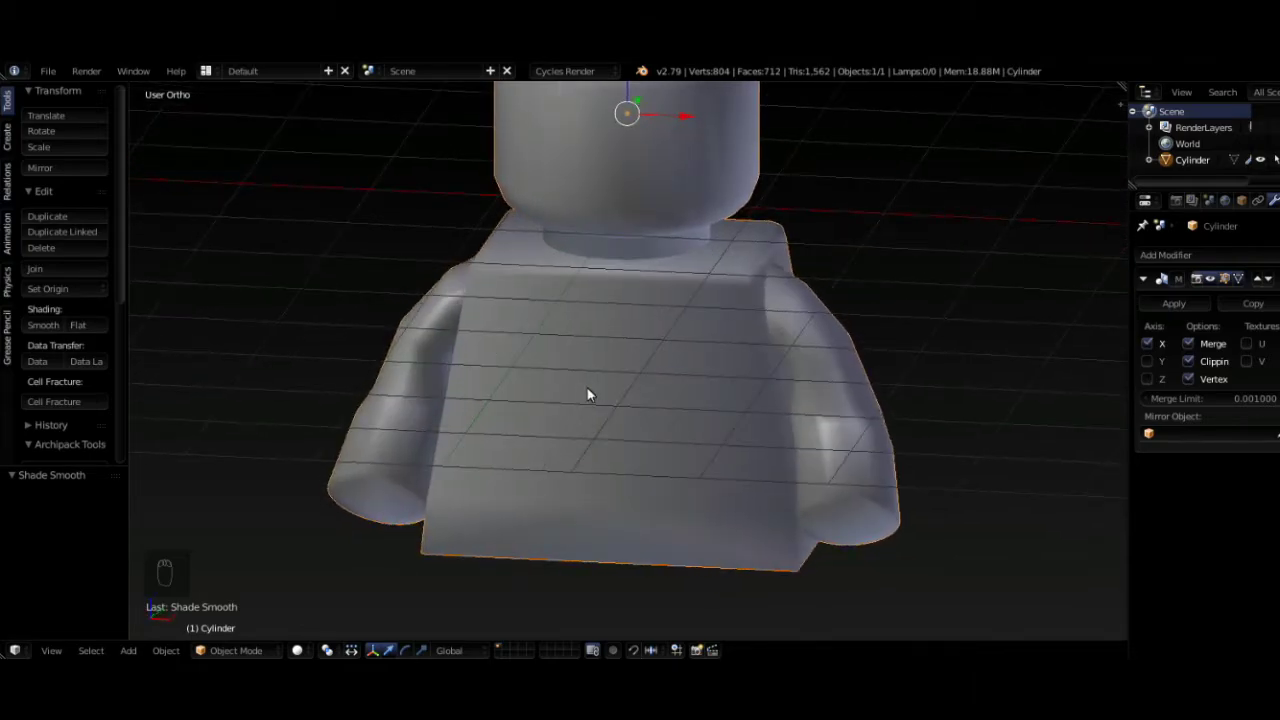
key("Tab")
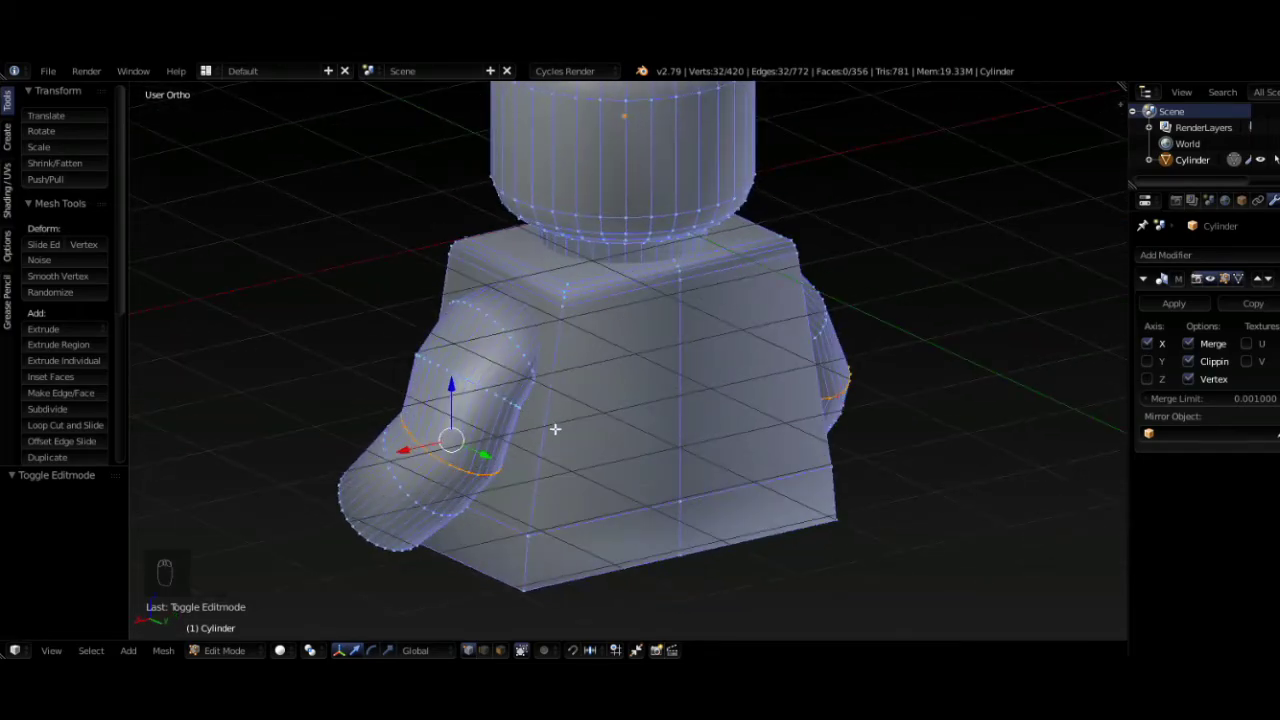
- Move a ring on the other arm, then check the arms in the front and side views
key("g")
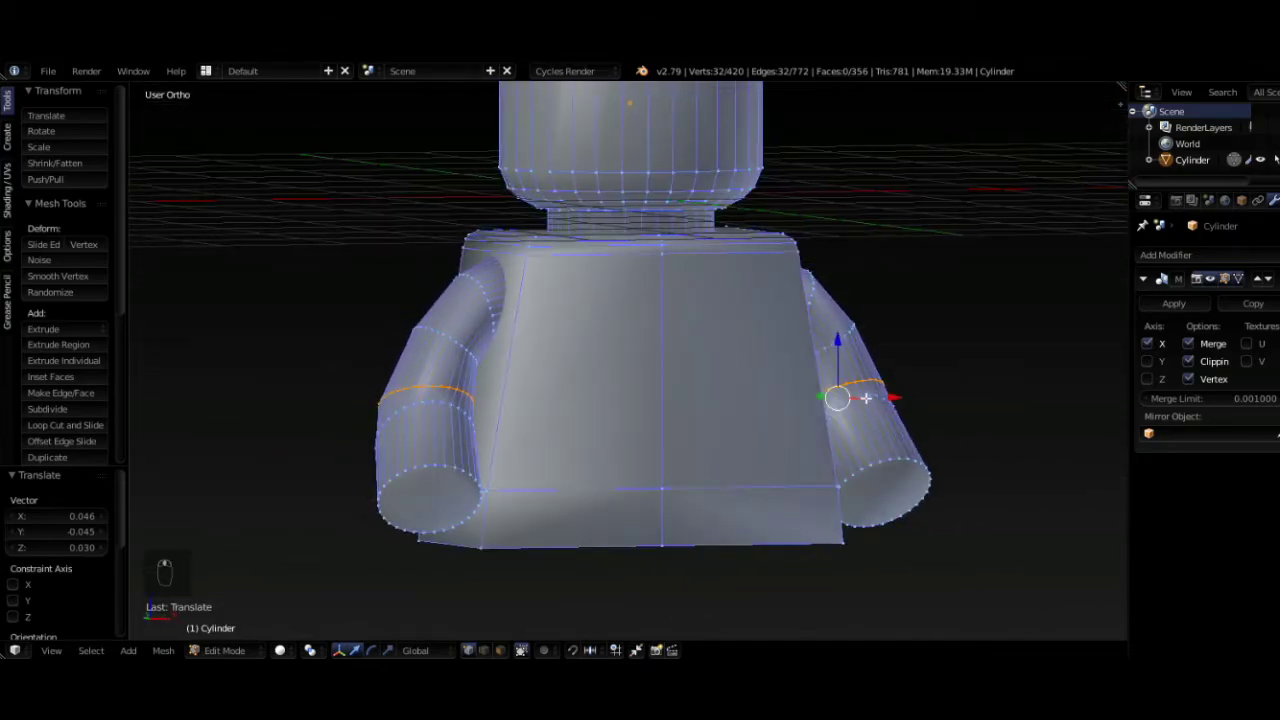
key("Tab")
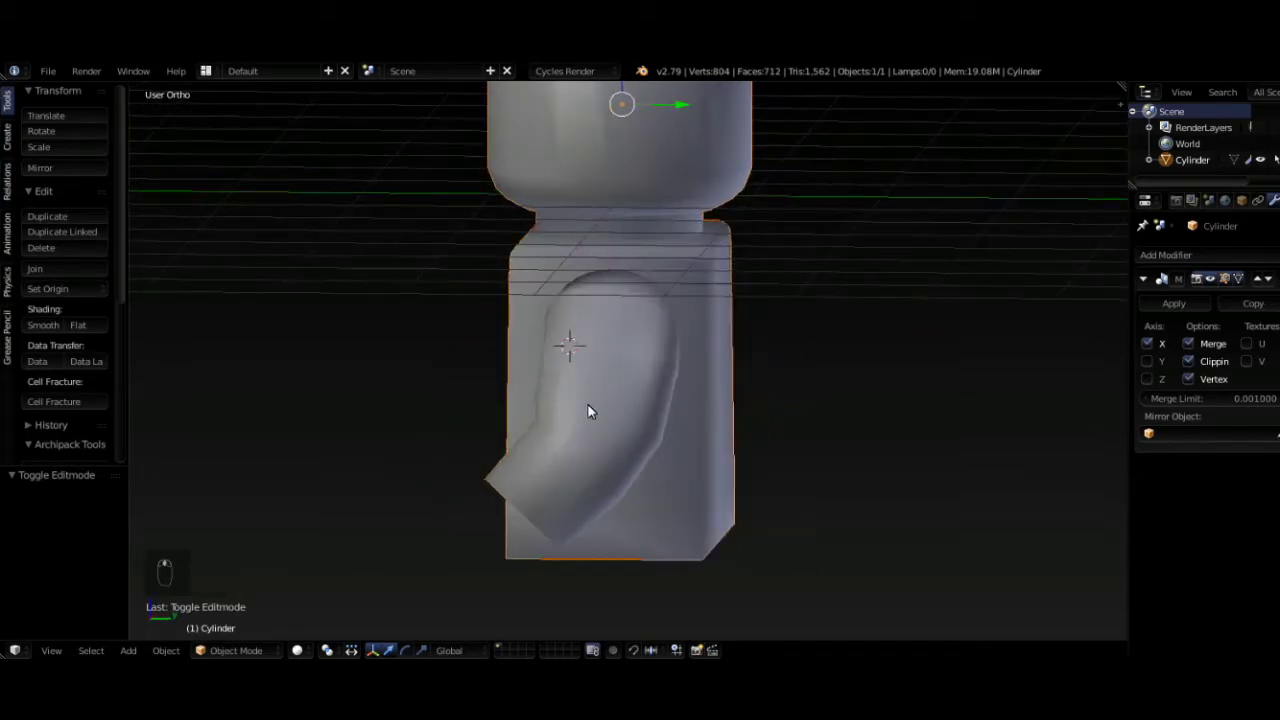
key("Tab")
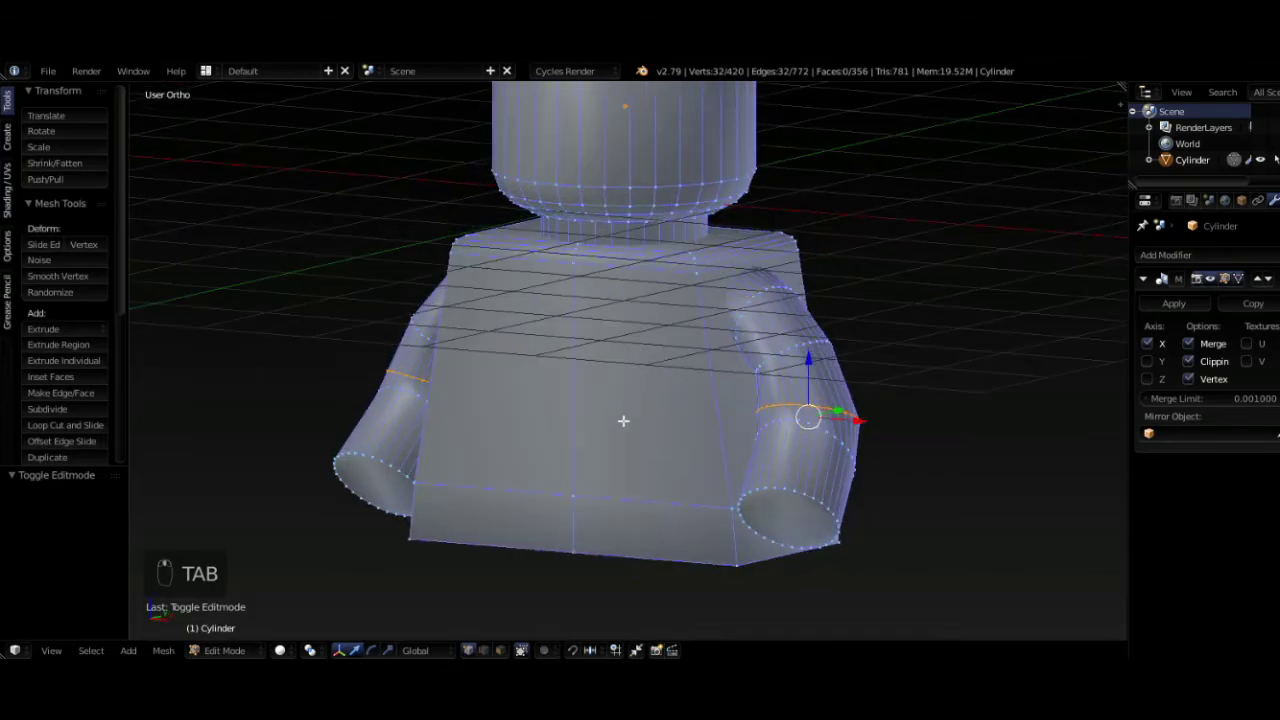
key("KP_1")
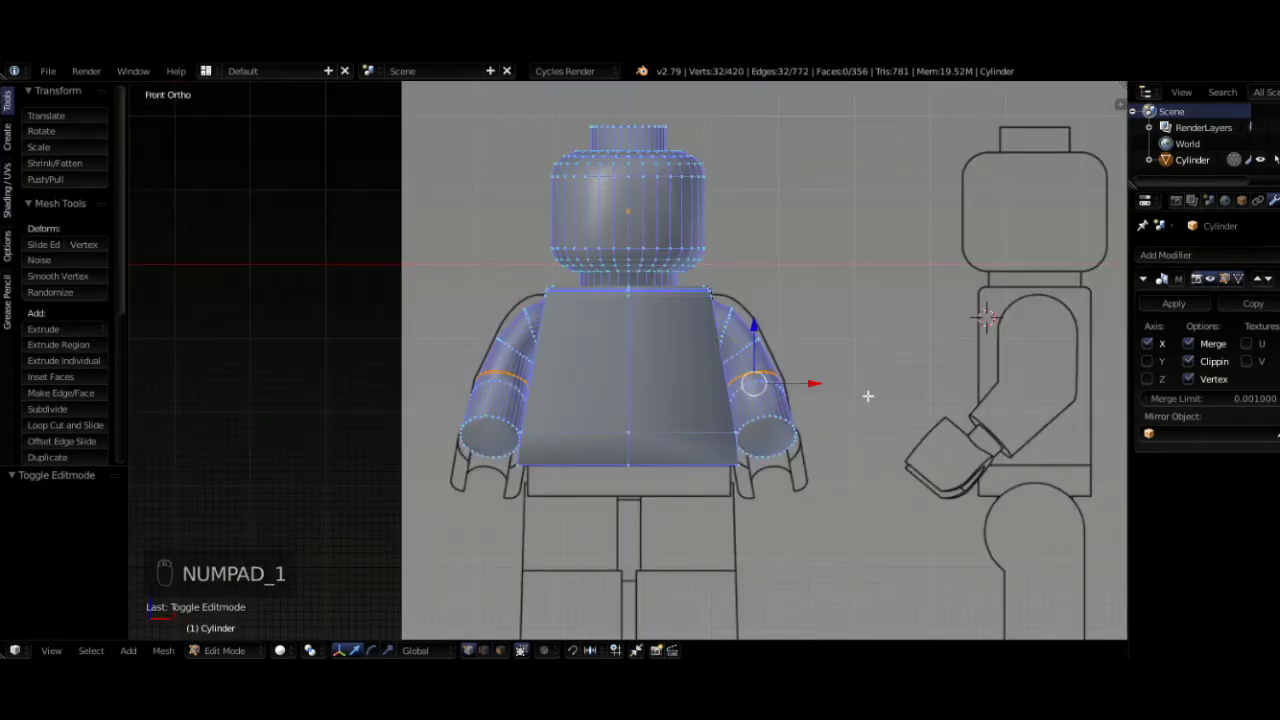
key("KP_3")
- Add a cylinder to the mesh and shrink it down in the side view
key("z")
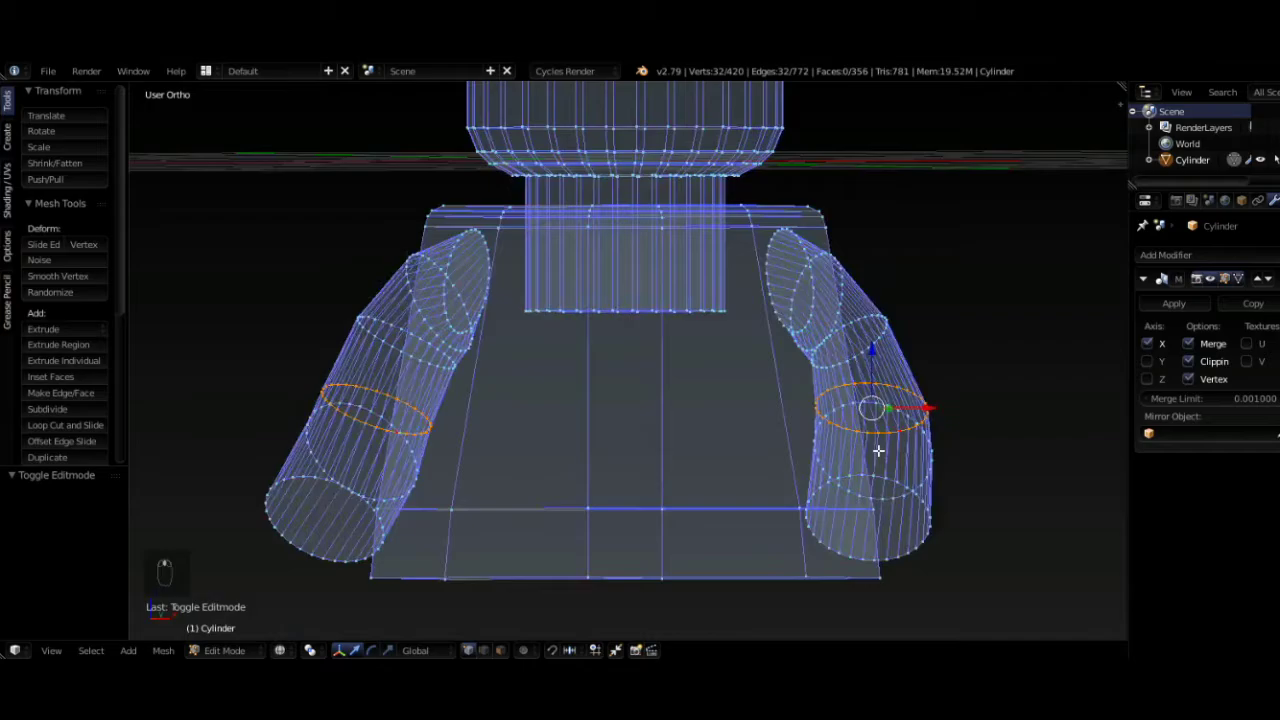
key("shift+a")
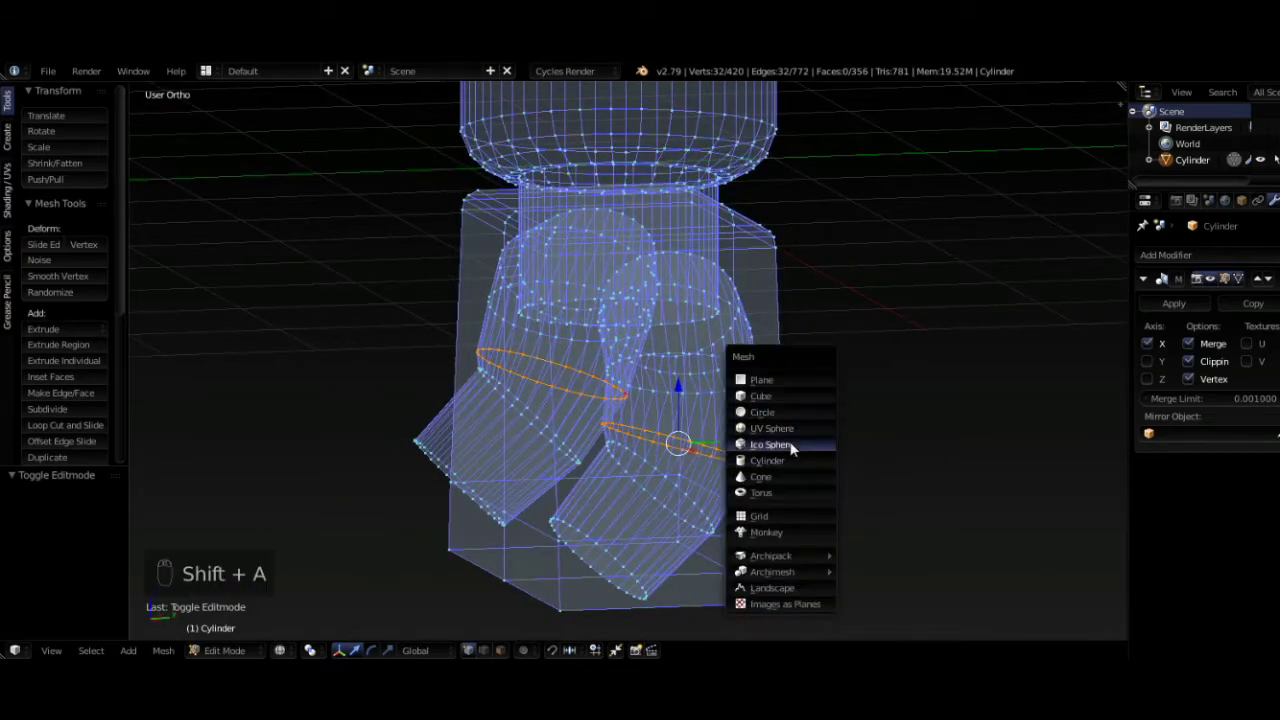
key("KP_3")
key("s")
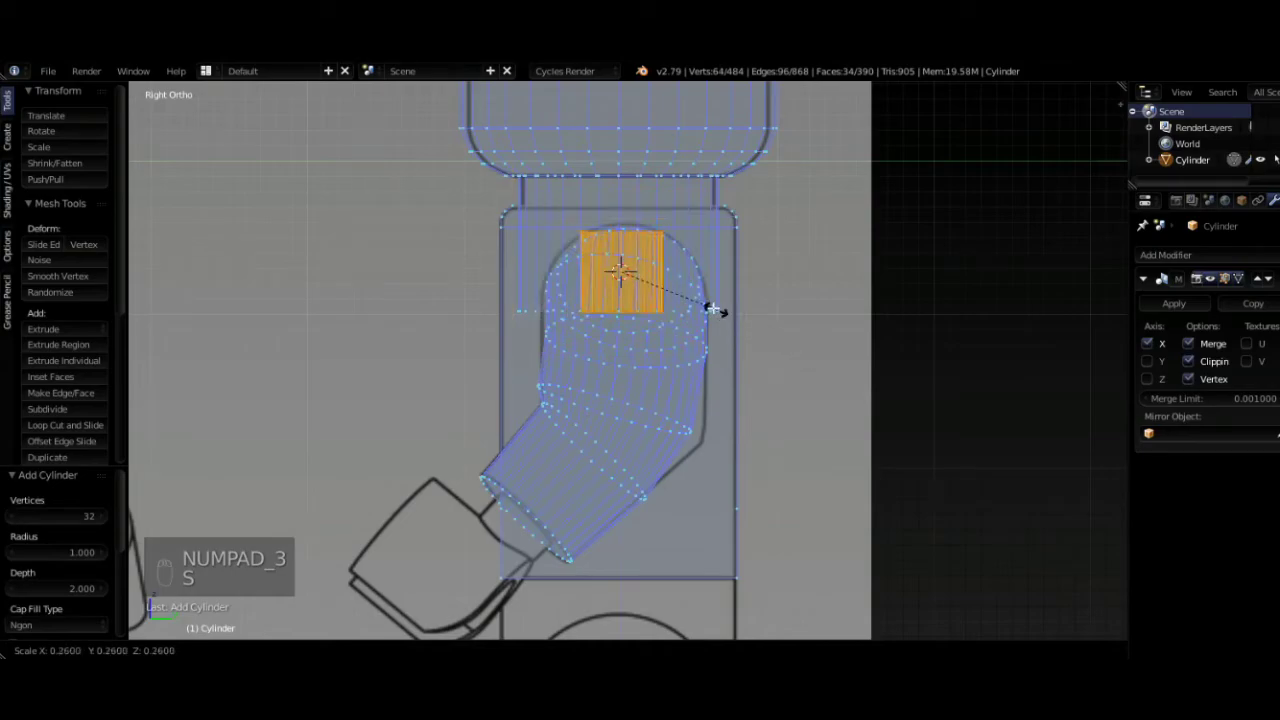
key("g")
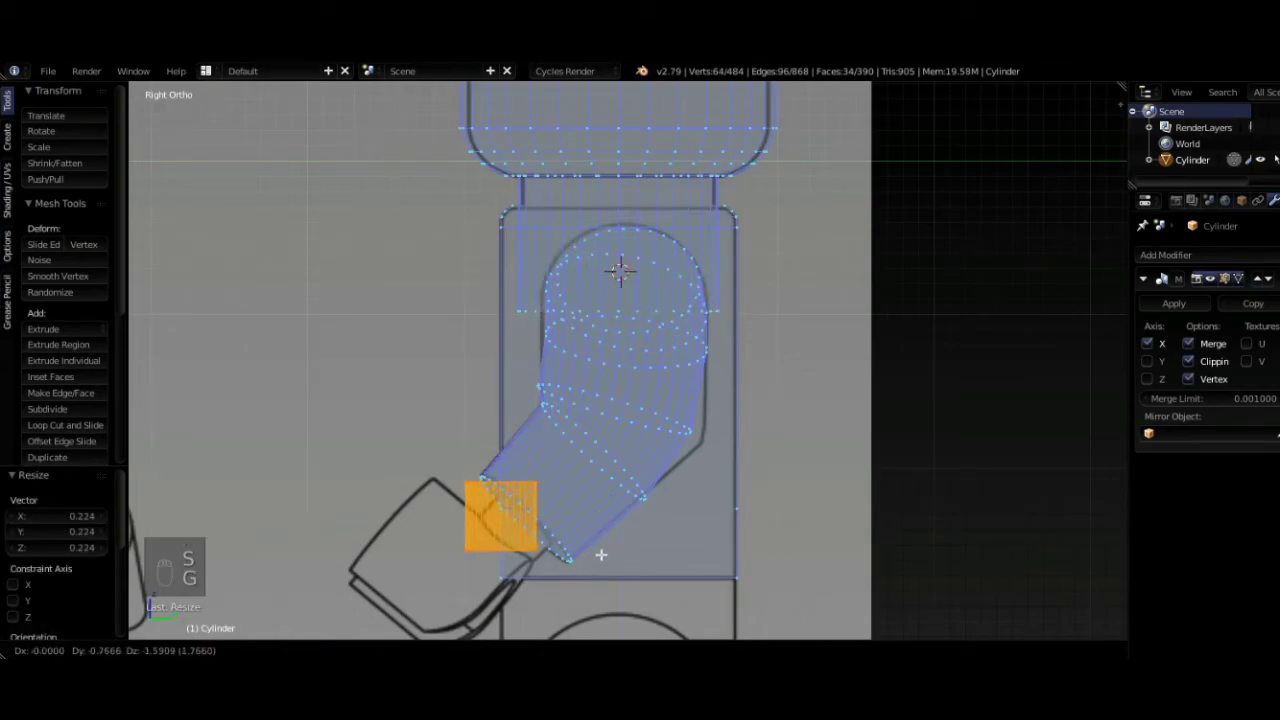
- Move the small cylinder to the wrist, adjust its height and rotate it about eleven degrees to the arm angle
key("r")
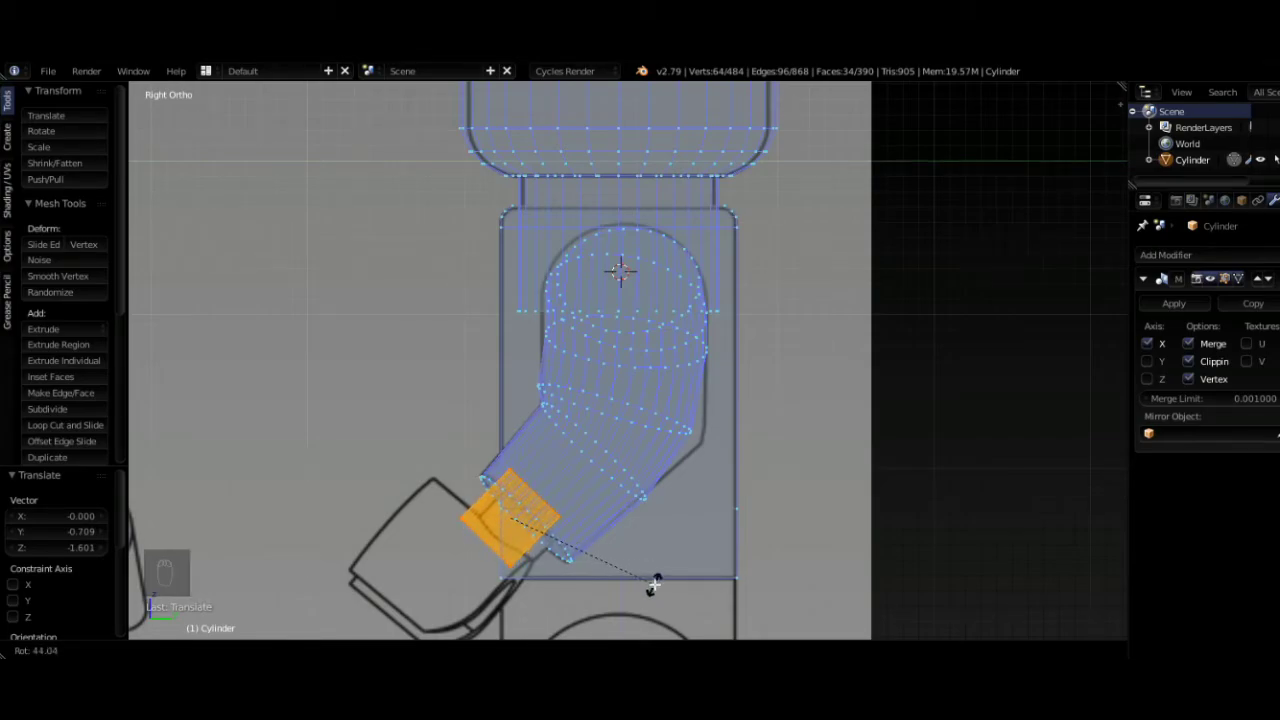
key("g")
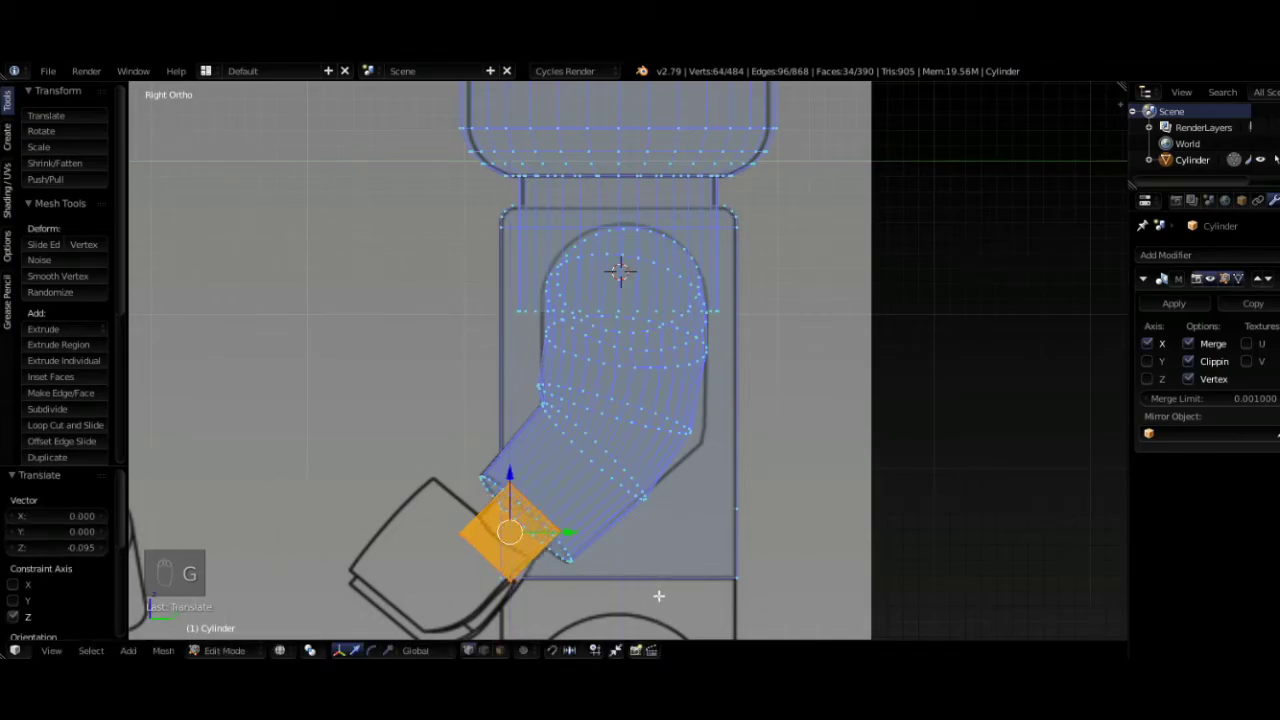
key("g")
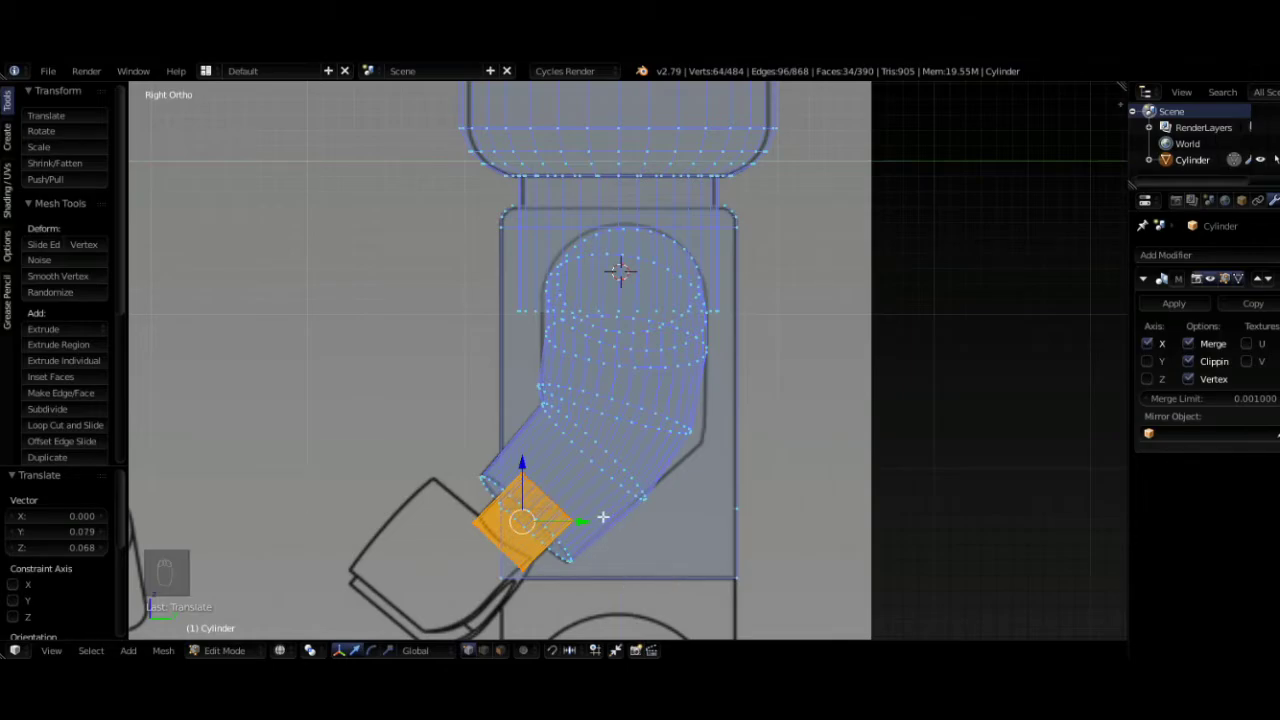
key("r")
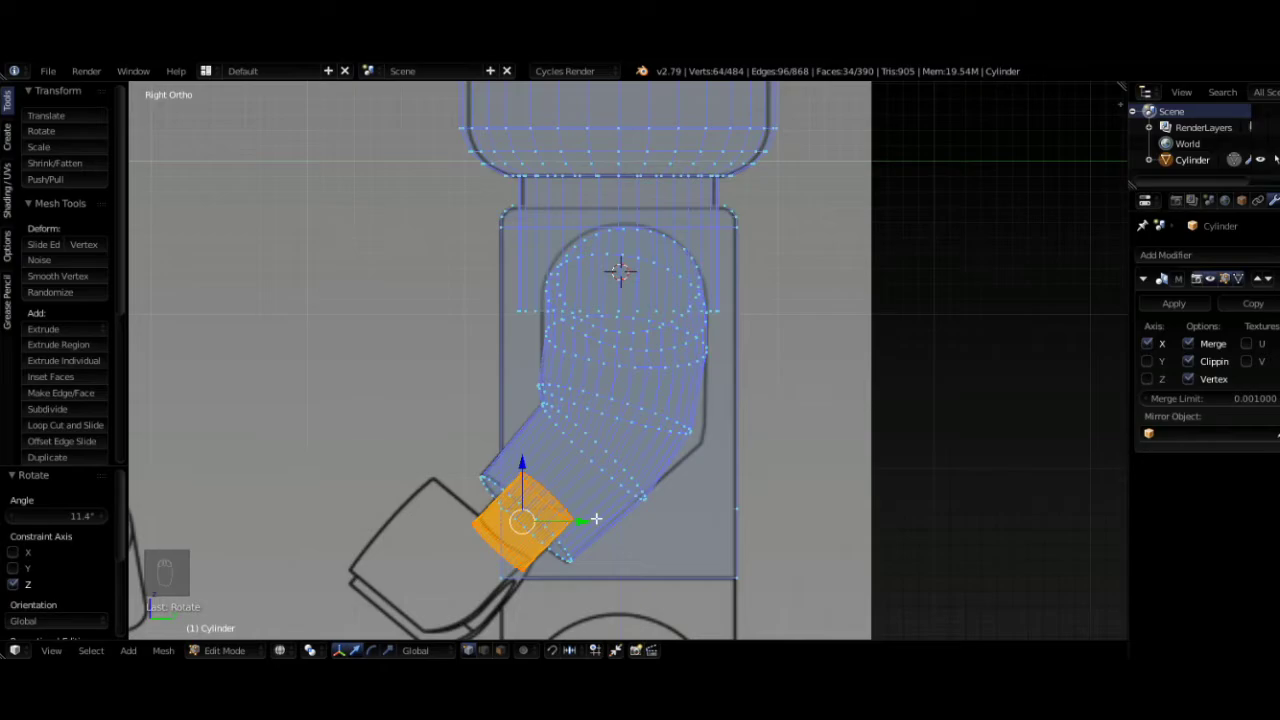
key("g")
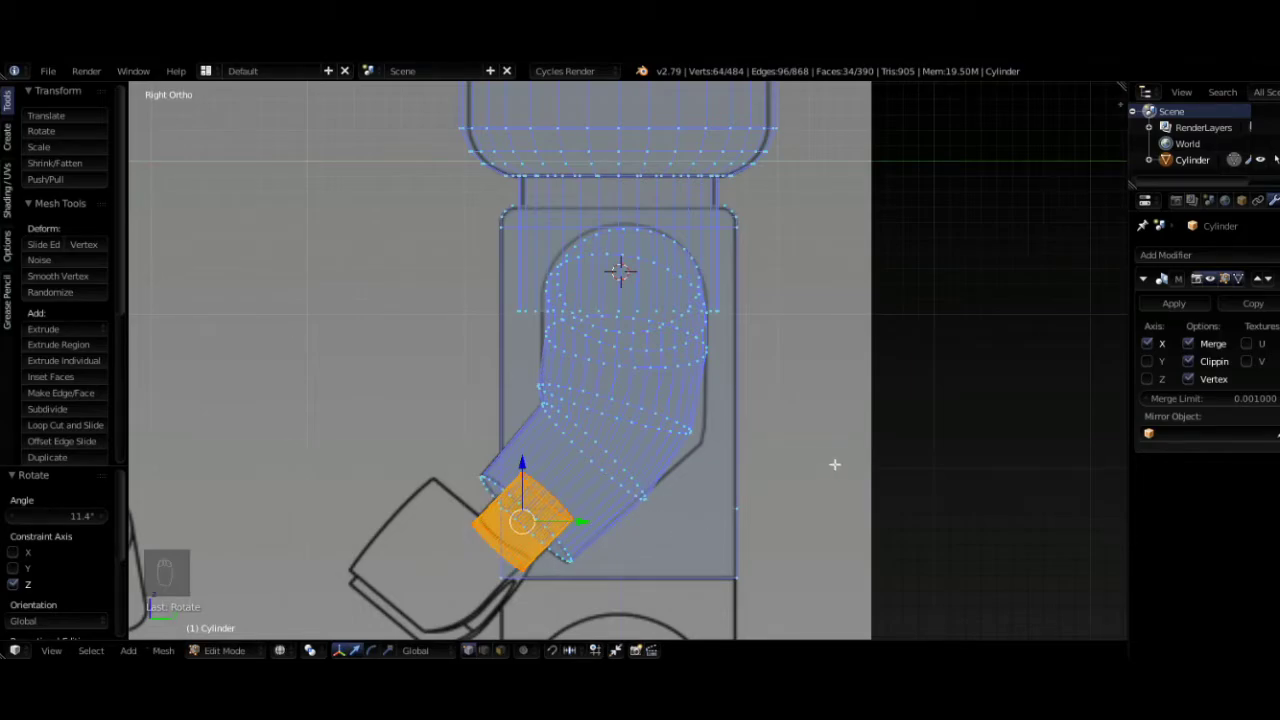
key("shift+a")
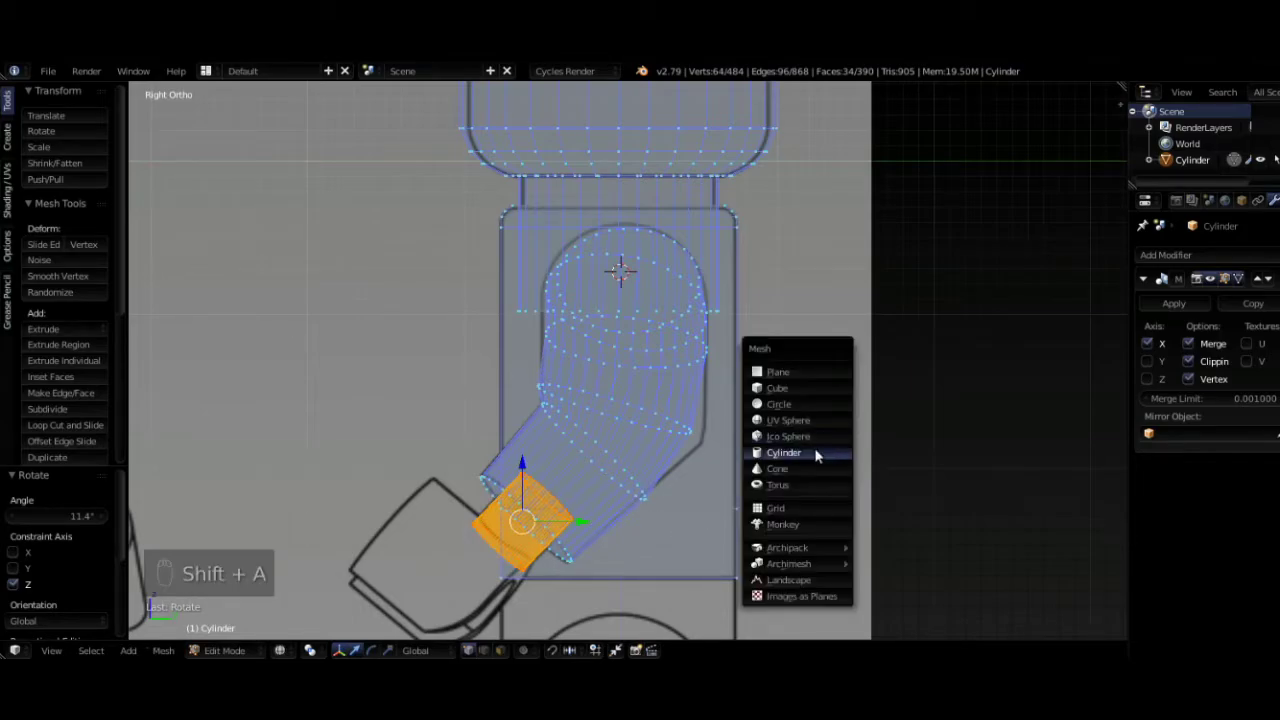
- Add a larger cylinder, tilt it to the arm, shrink it to hand size and move it down to the wrist
left_click_drag(345, 546, 649, 447)
key("r")
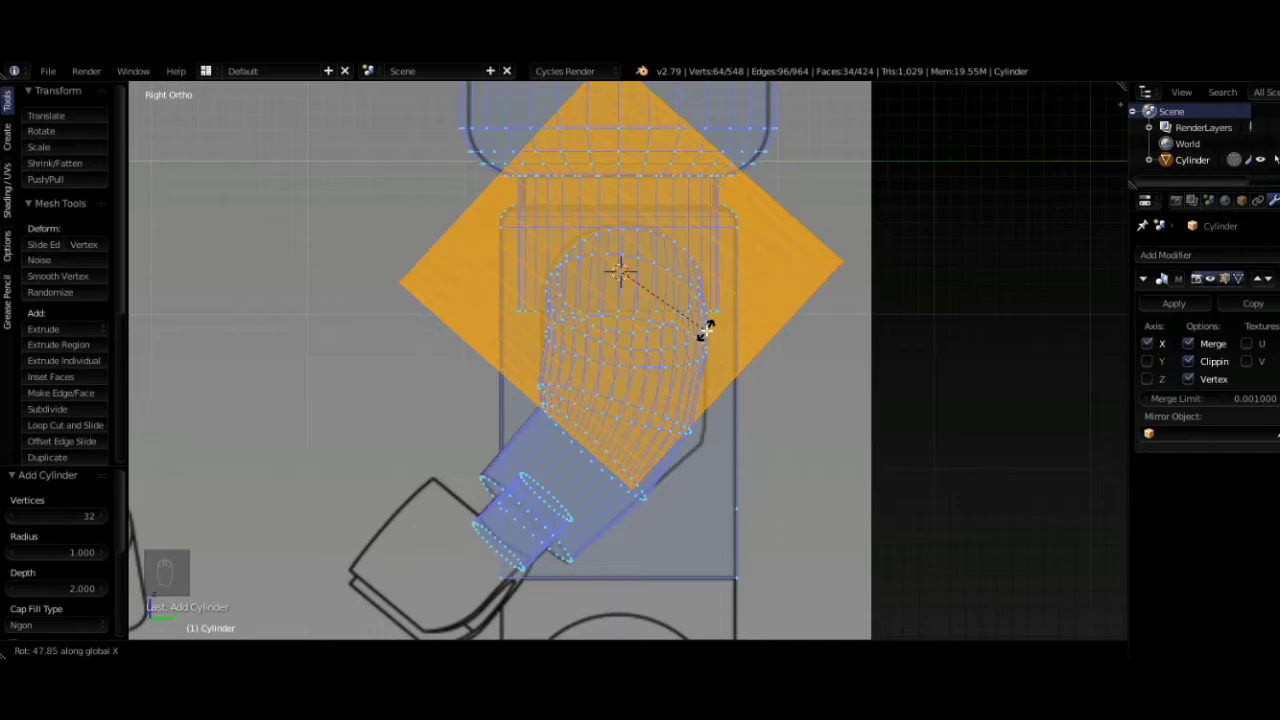
key("s")
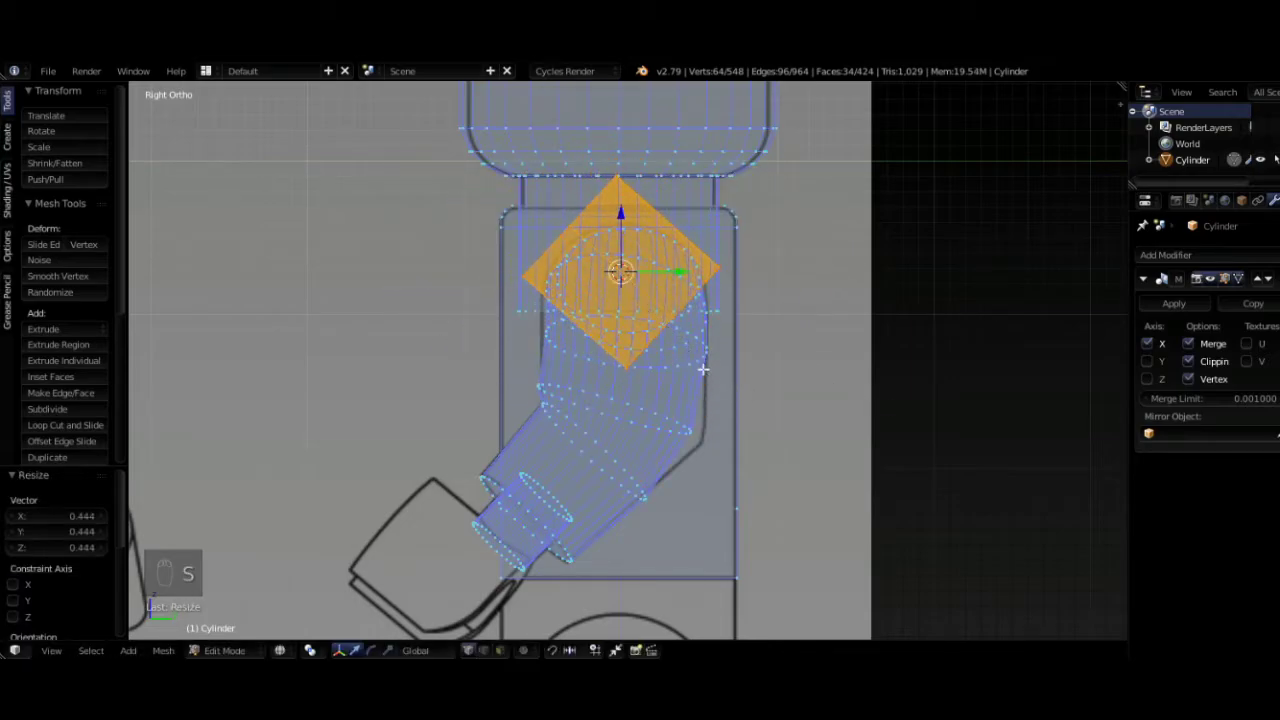
key("g")
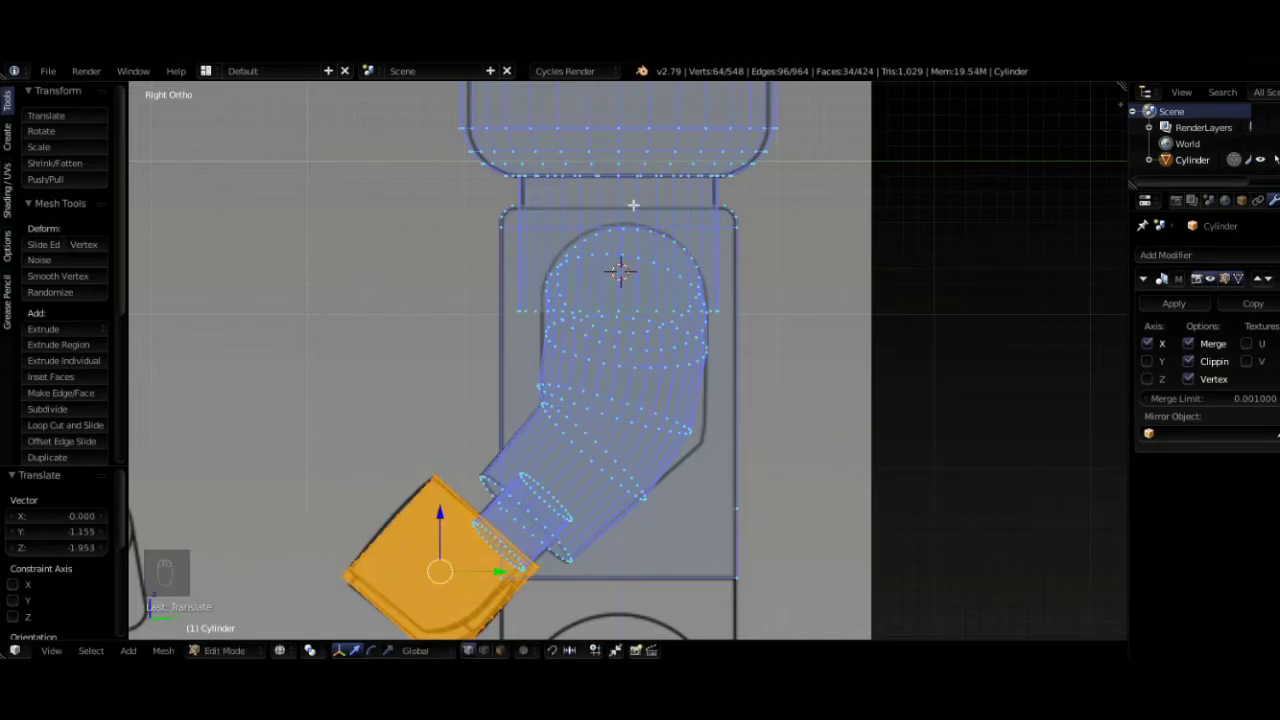
- Rotate the hand cylinder about 8.5 degrees, resize and nudge it, and tilt it another degree forward
key("r")
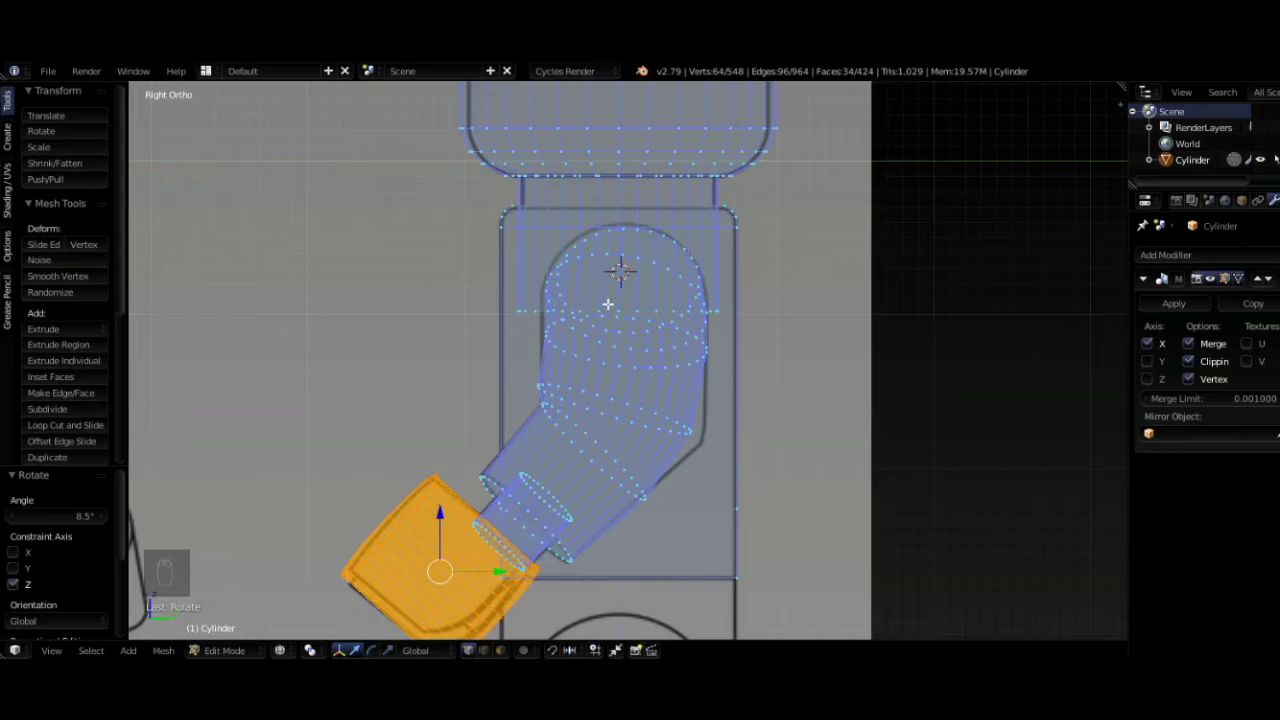
key("s")
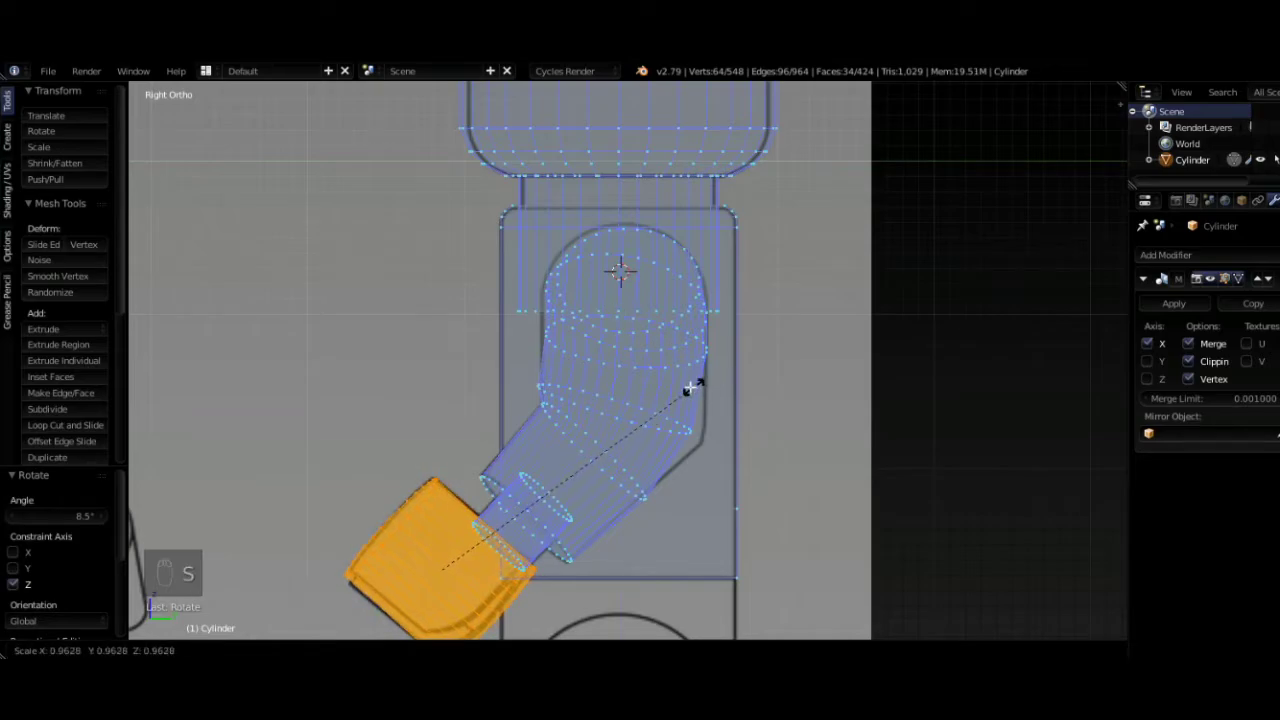
key("g")
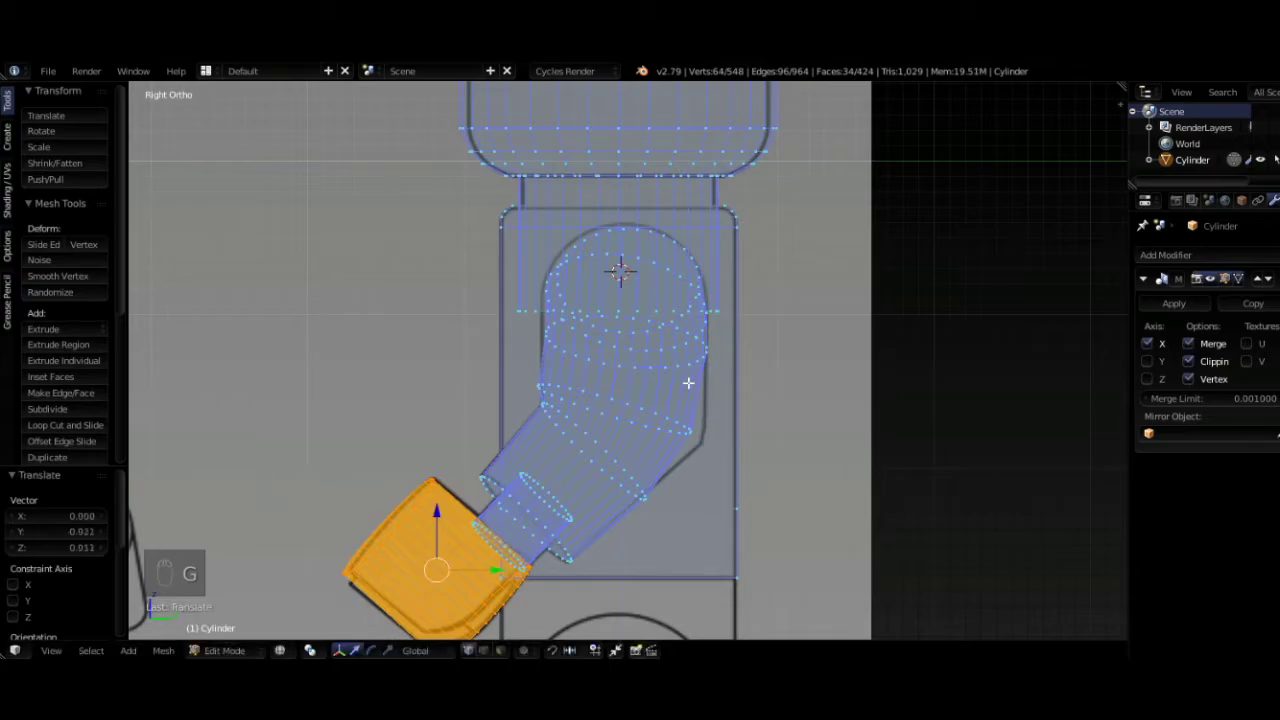
key("r")
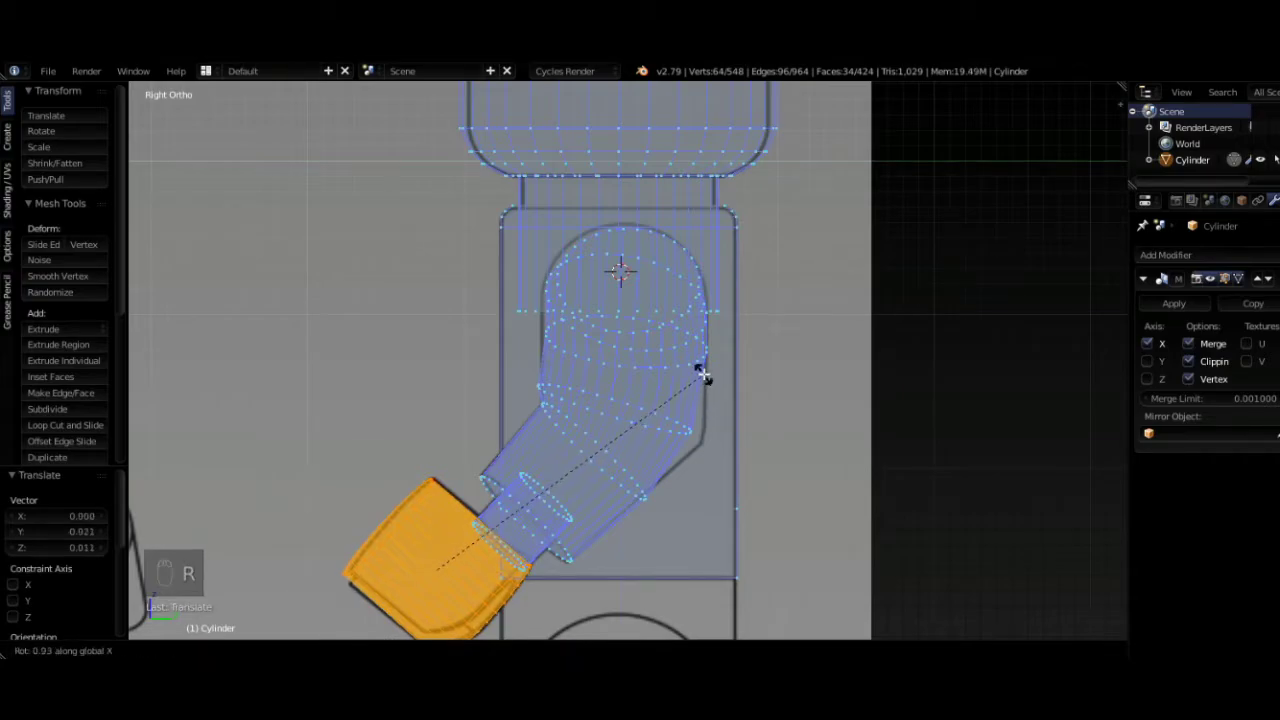
key("g")
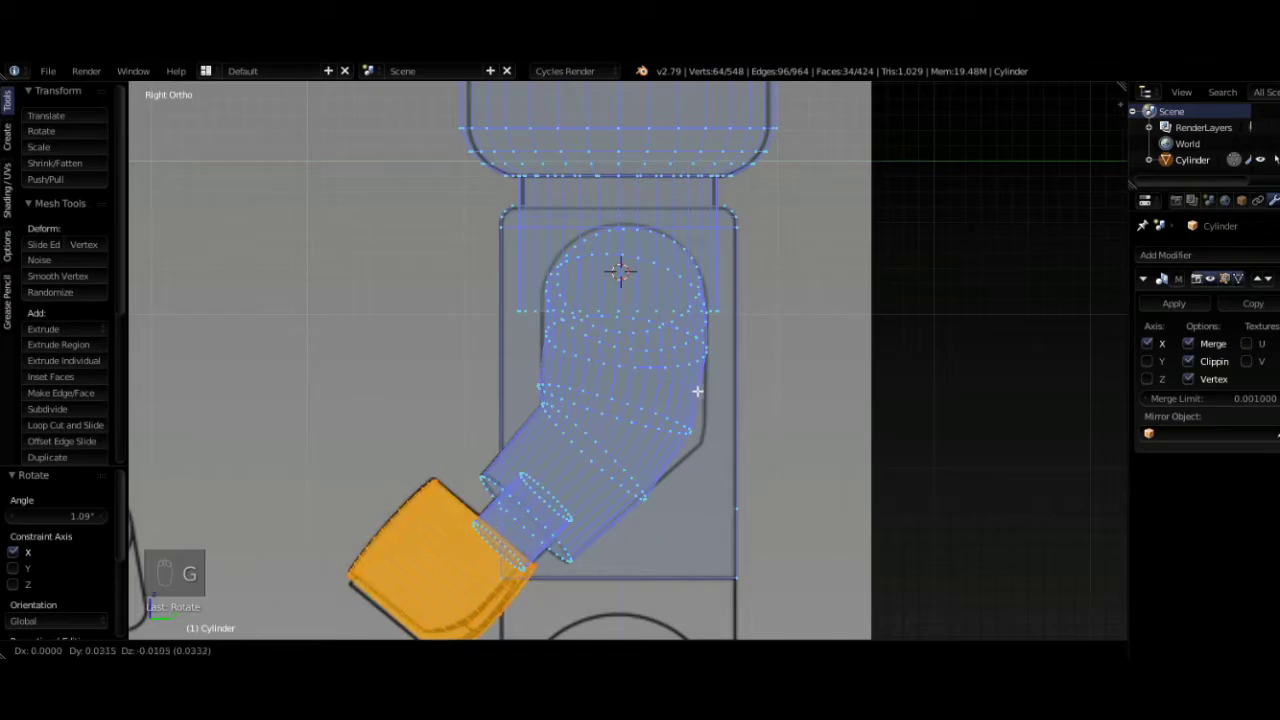
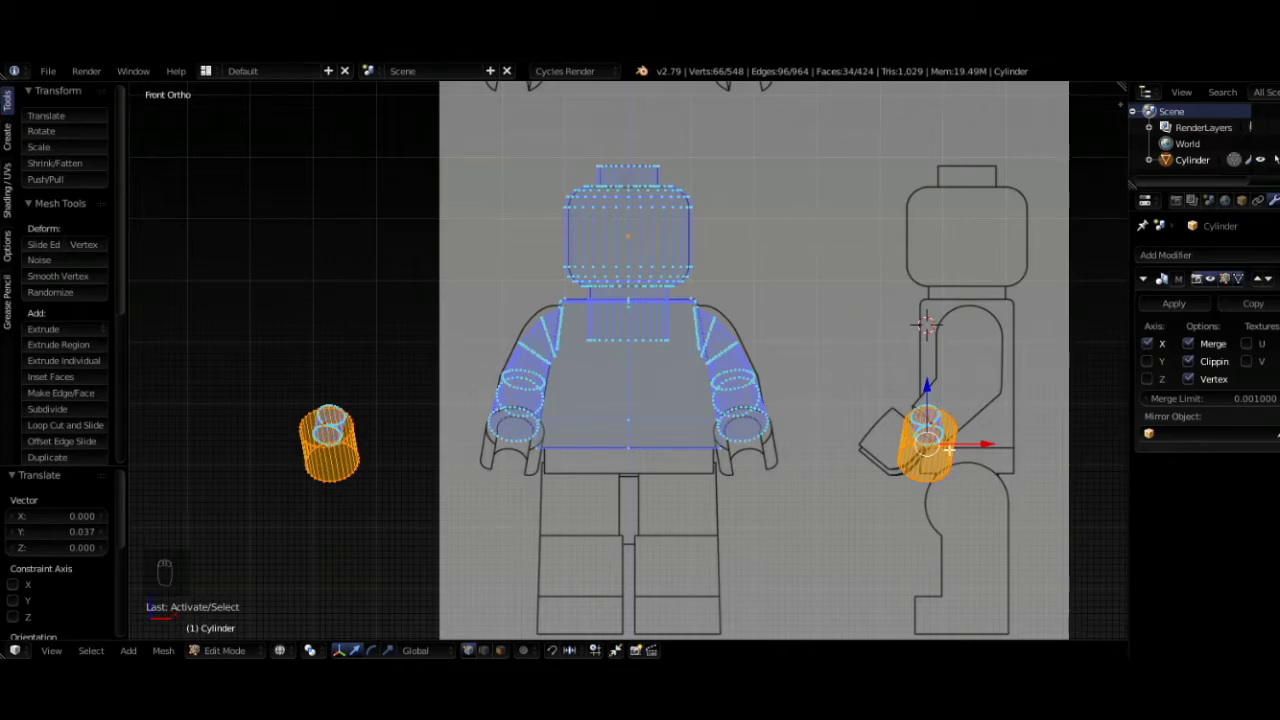
- In the front view, tilt the hand on Y, enlarge it slightly and place it under the arm end
key("r")
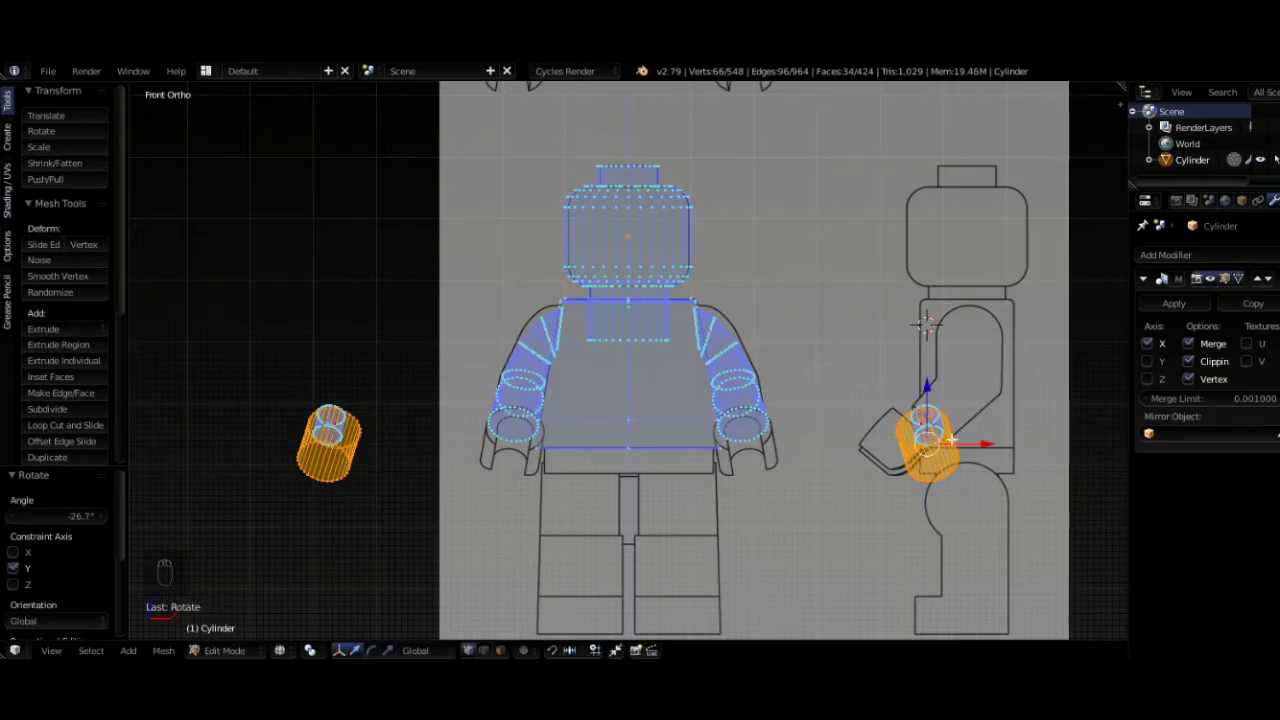
key("s")
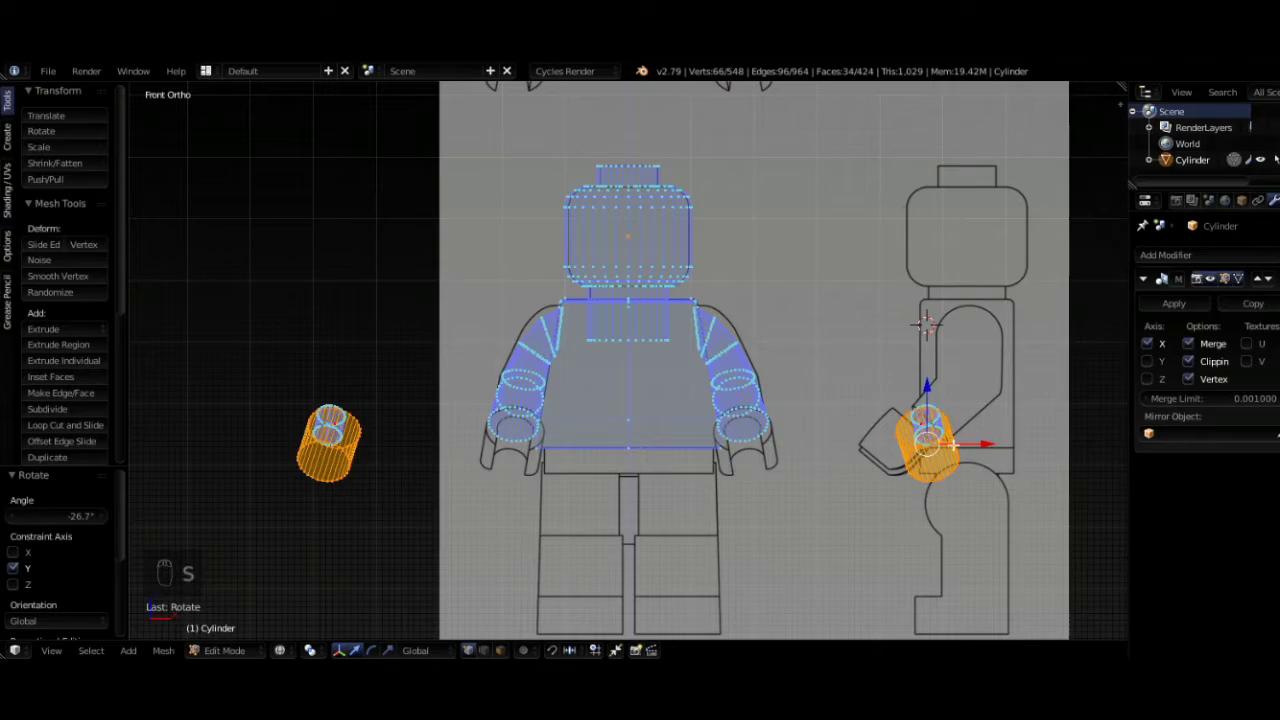
key("s")
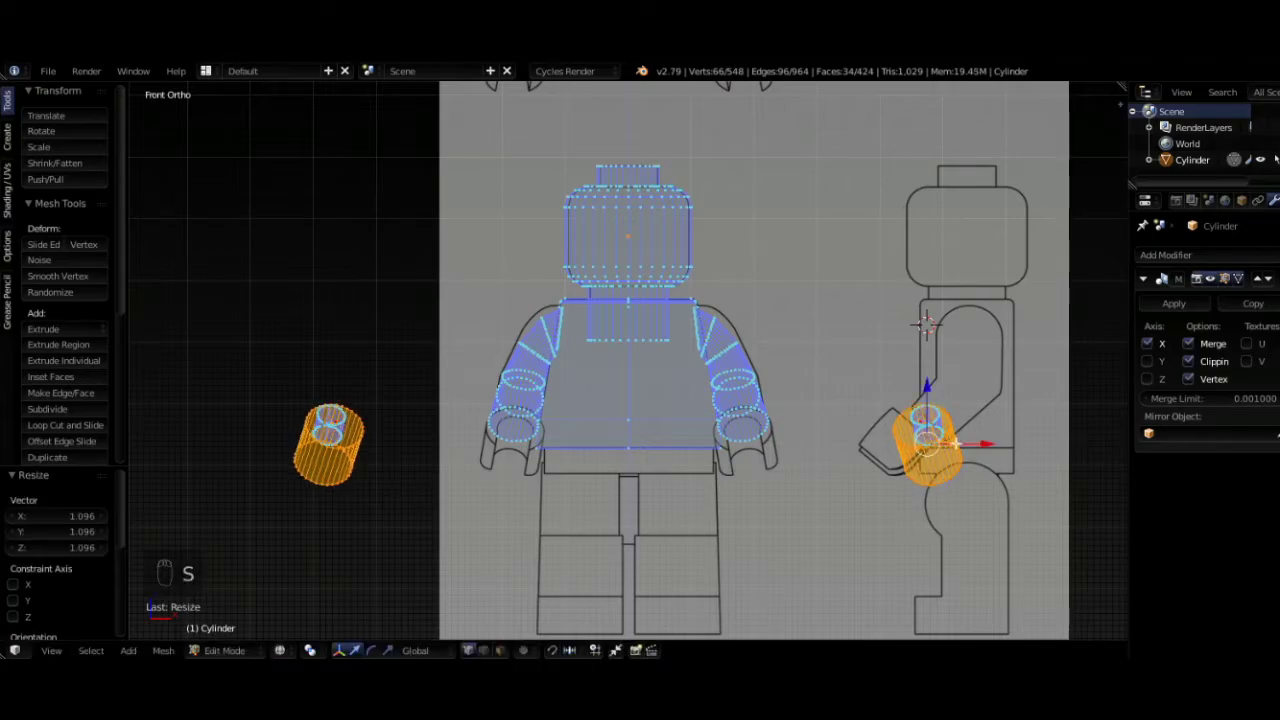
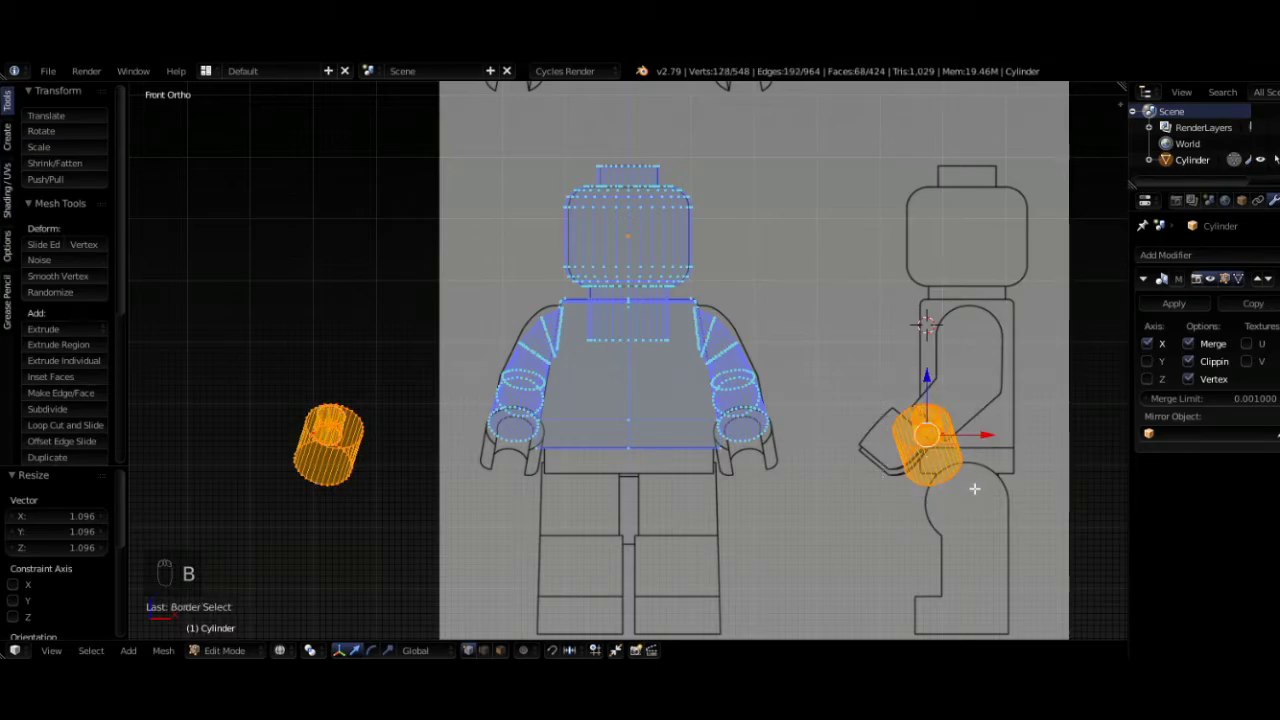
key("g")
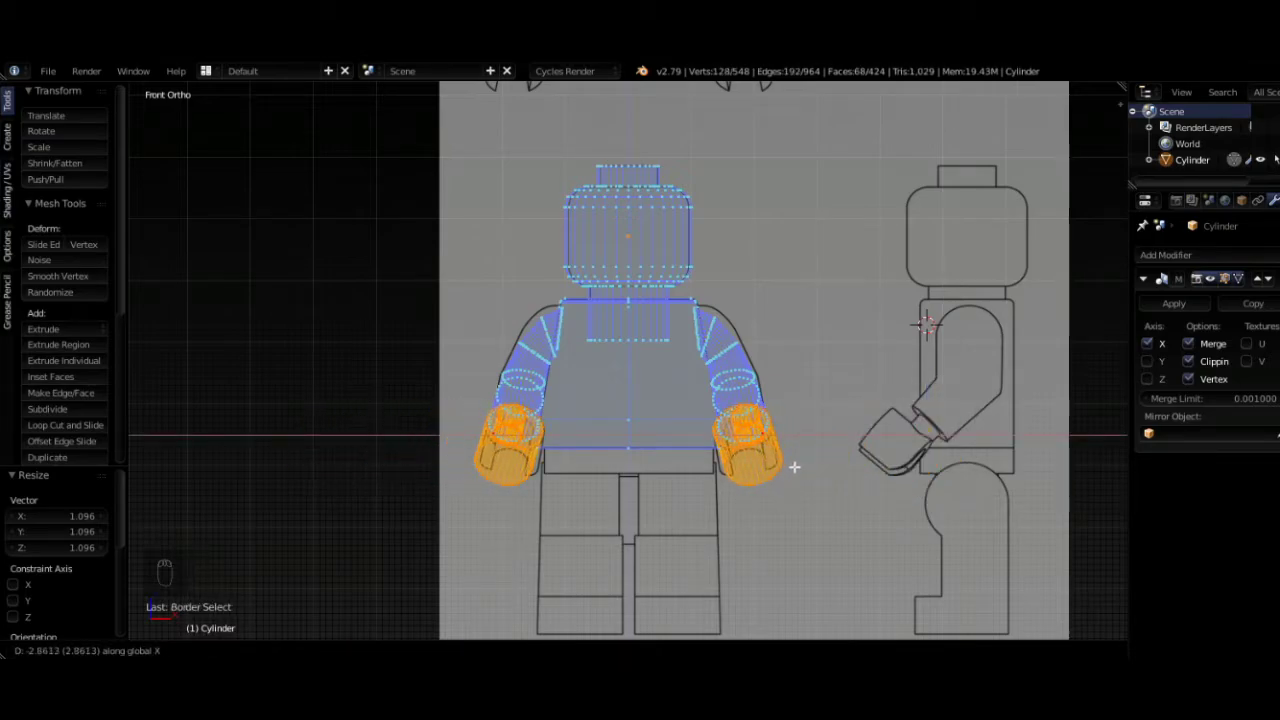
left_click_drag(785, 463, 829, 399)
- Select the linked hand mesh, tilt it to follow the arm and check it in solid shading up close
key("l")
key("l")
key("l")
key("r")
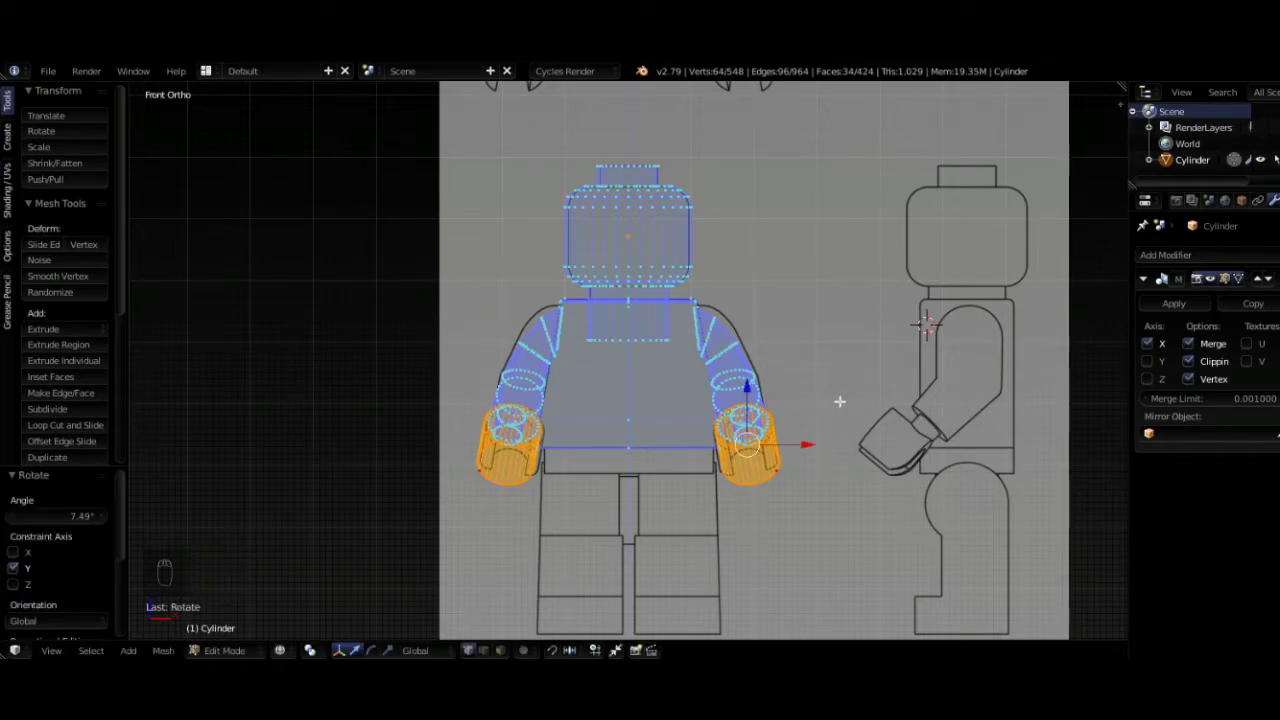
key("z")
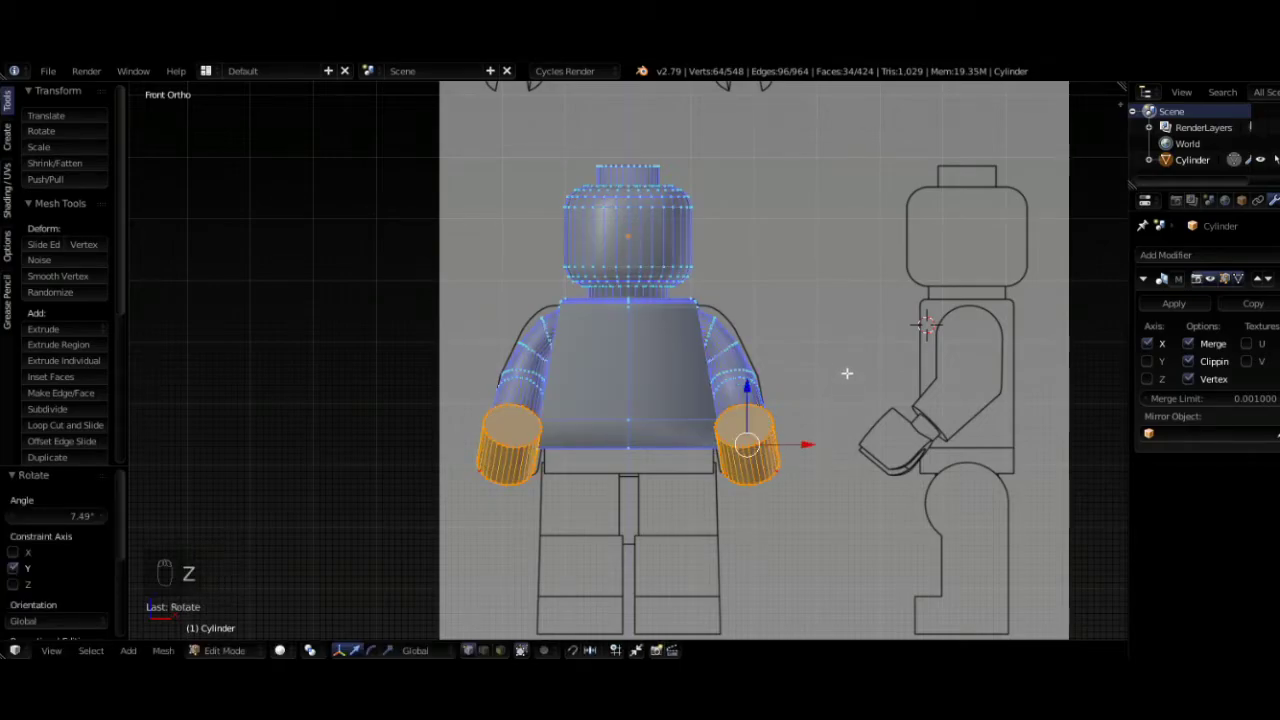
key("z")
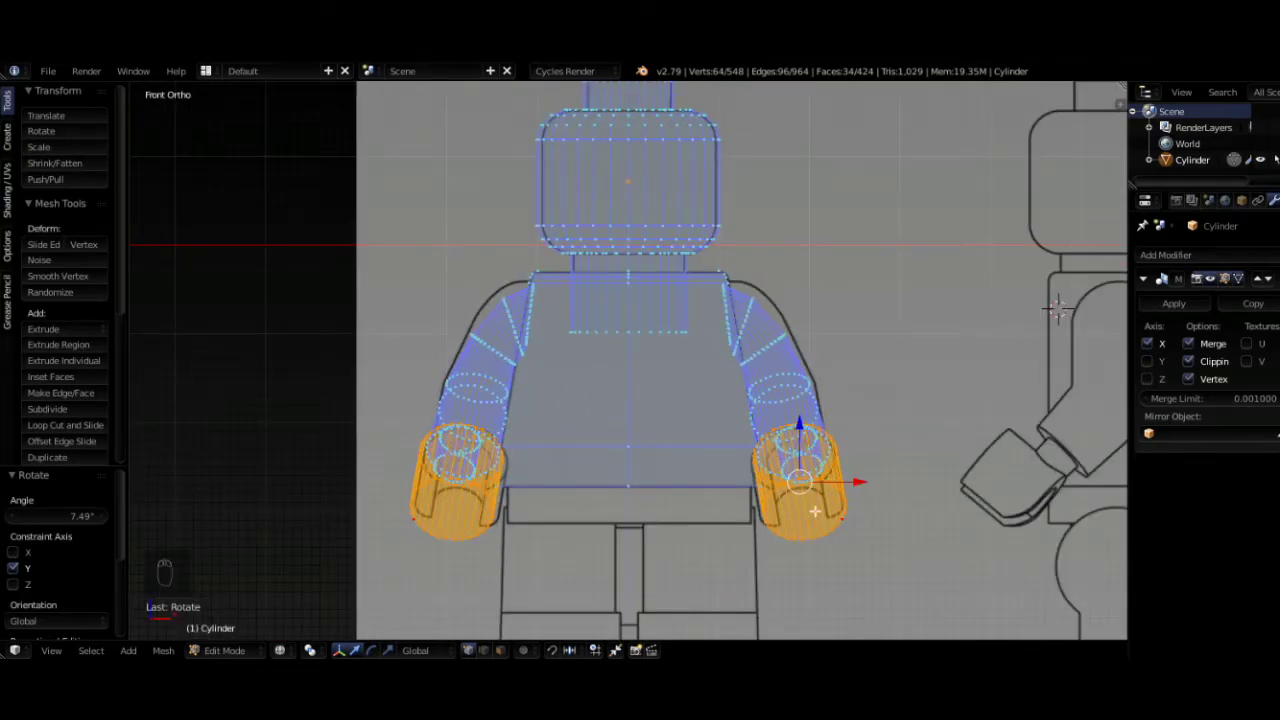
key("z")
- Delete the lower strip of twelve vertices so the hand cuffs stand open
left_click_drag(822, 481, 841, 521)
key("x")
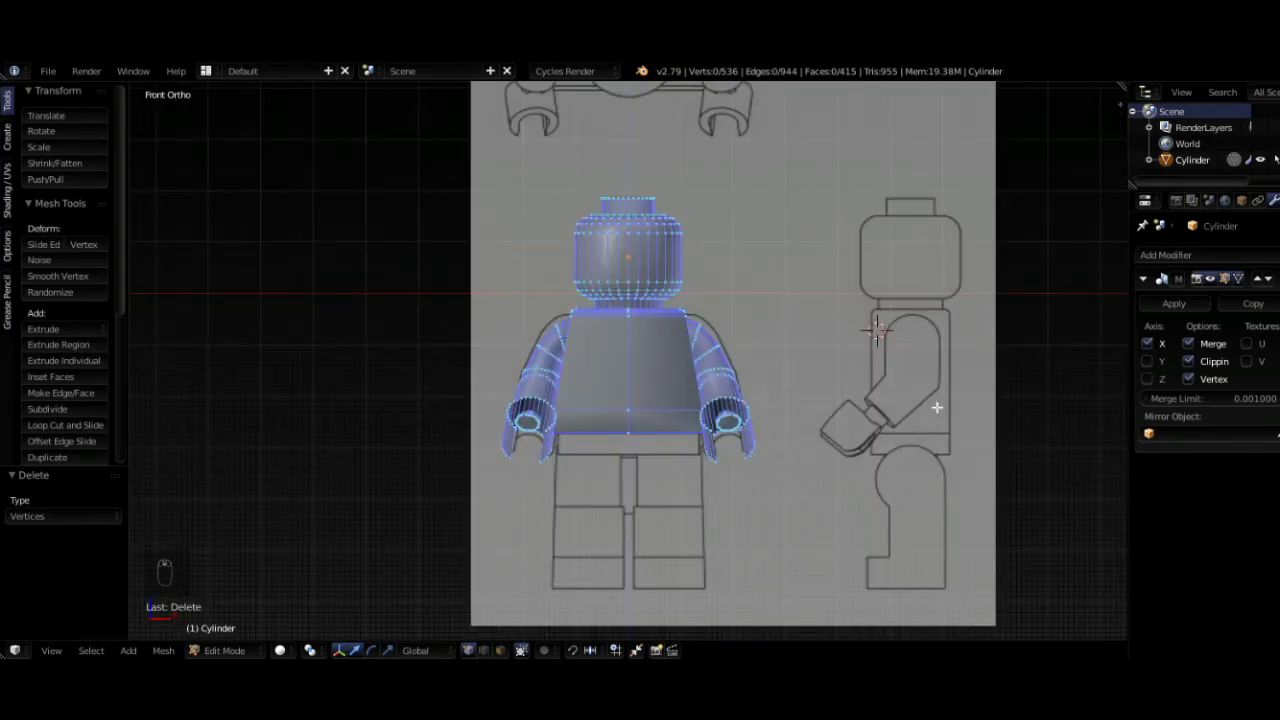
- Add a cube, flatten it on Z into a slab and move it down to hip height below the torso
key("shift+a")
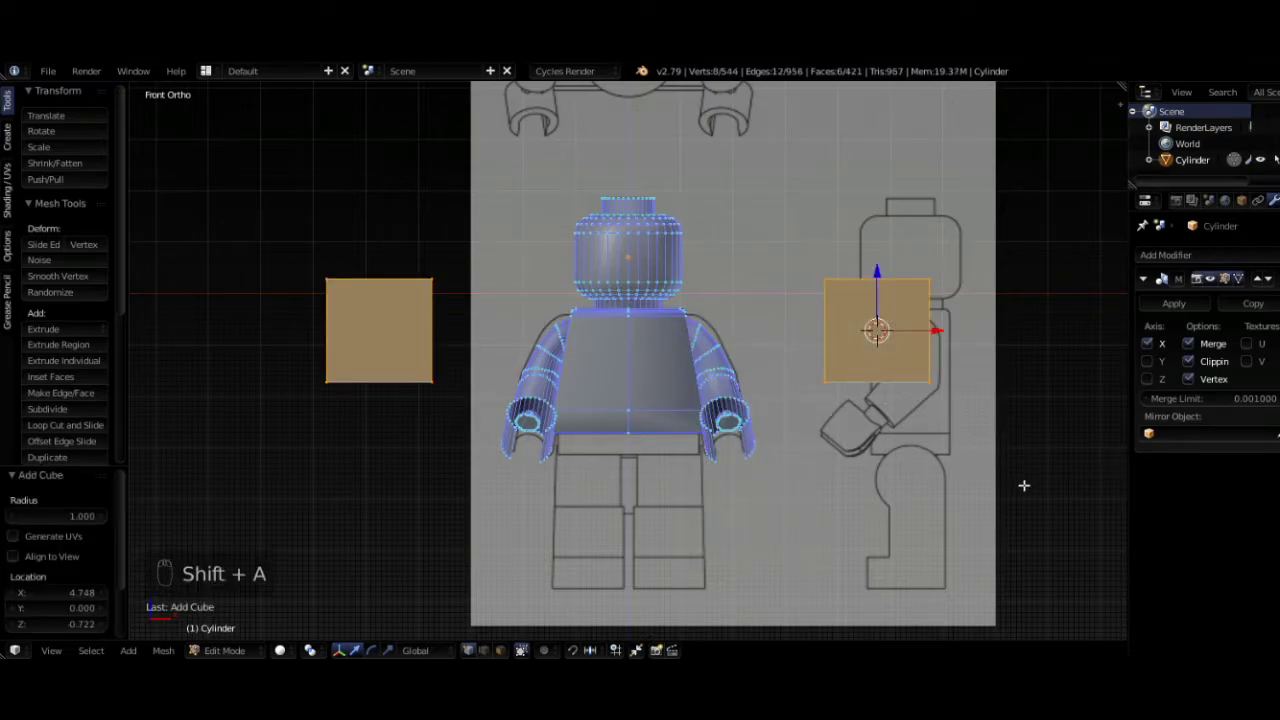
key("s")
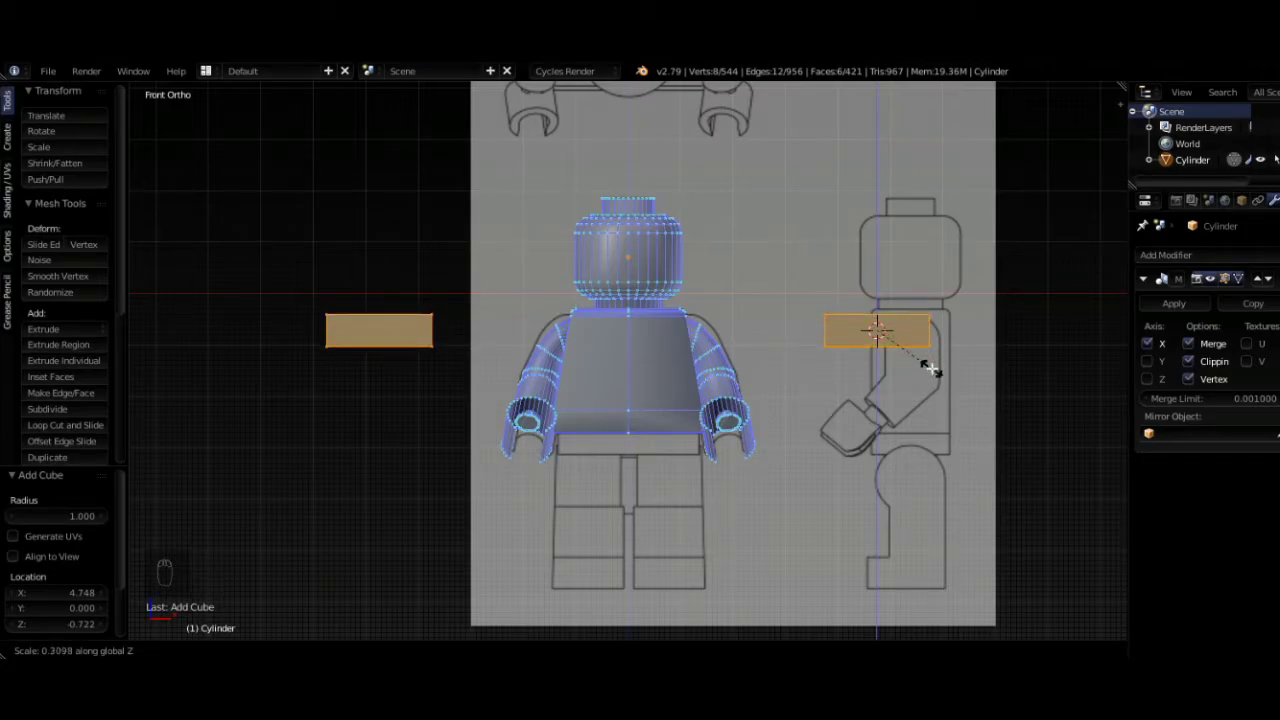
key("g")
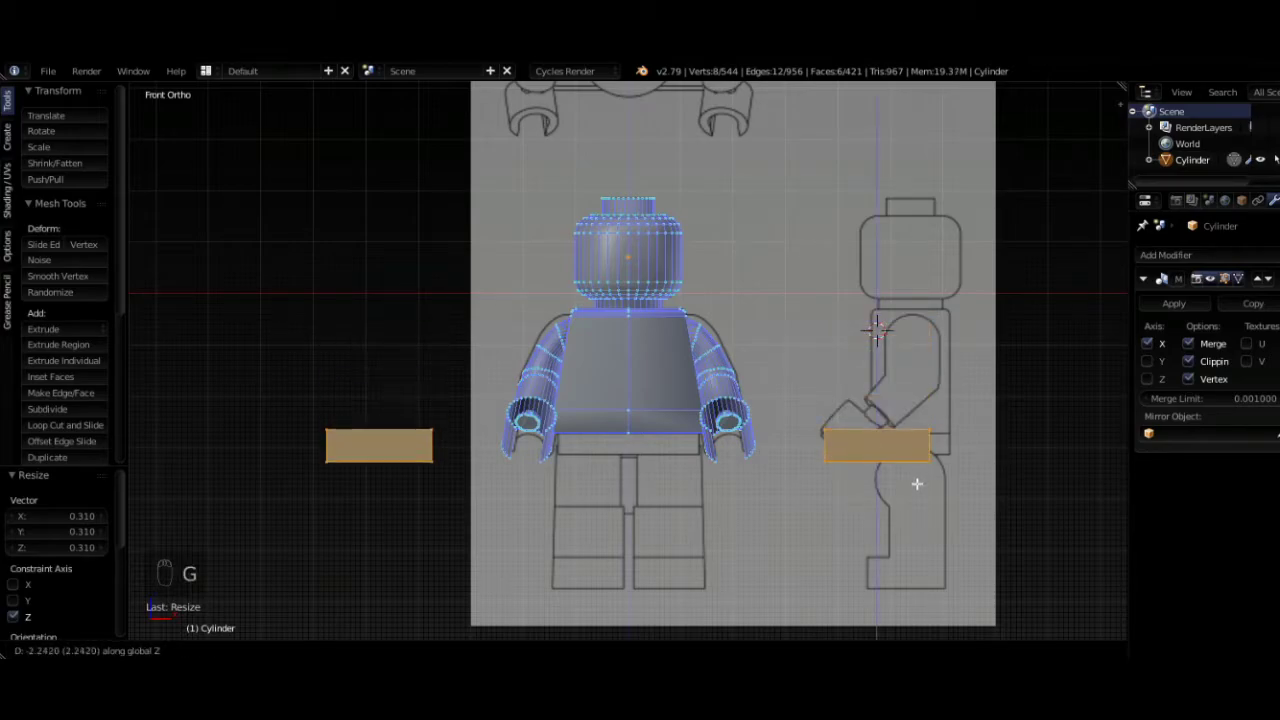
key("g")
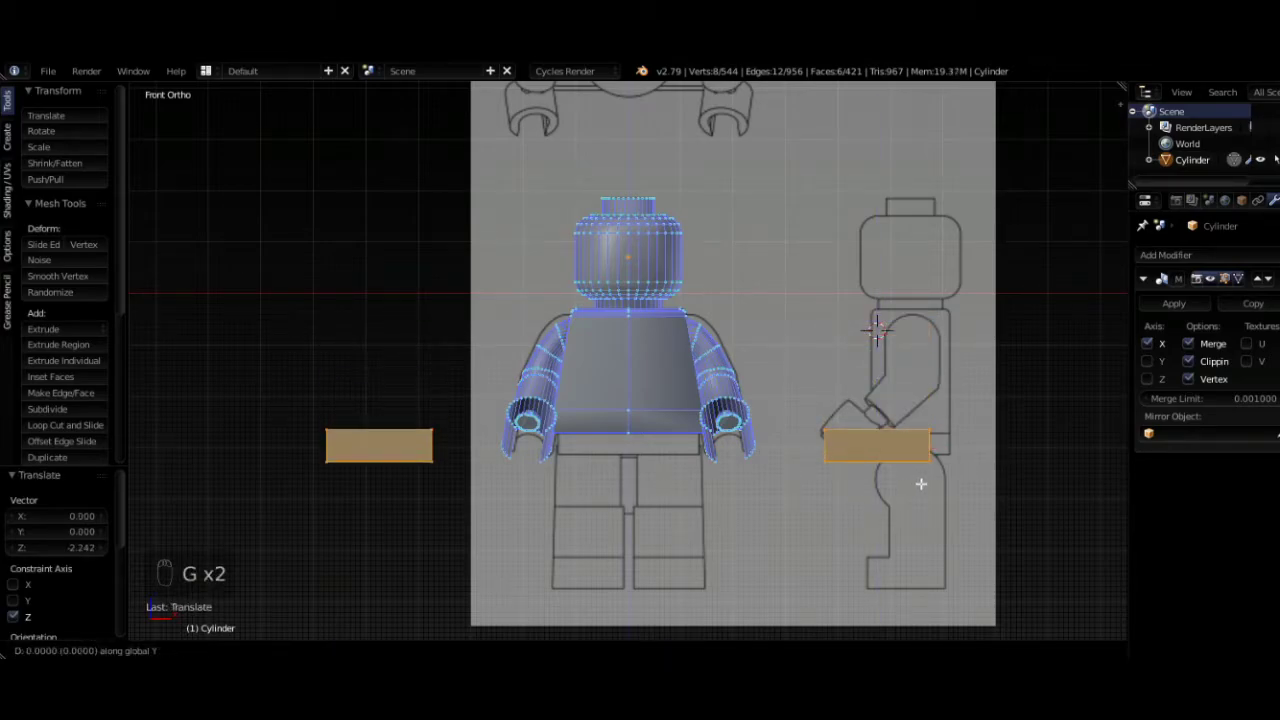
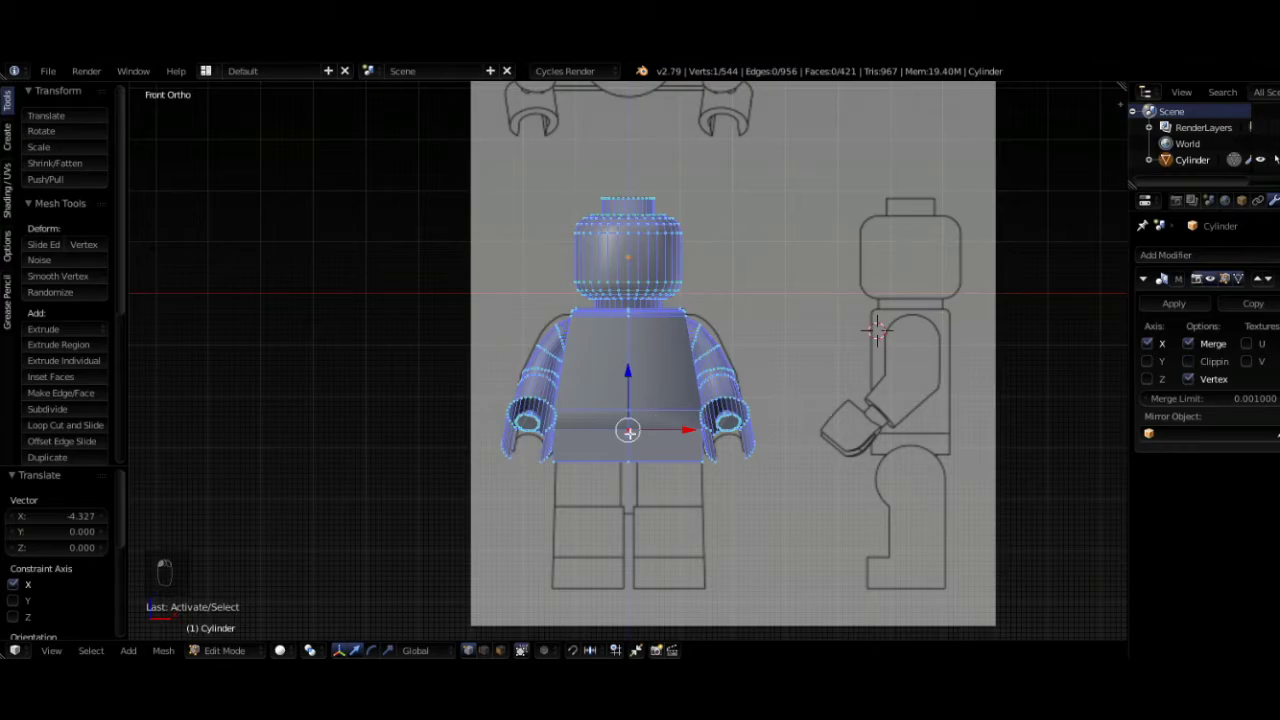
key("g")
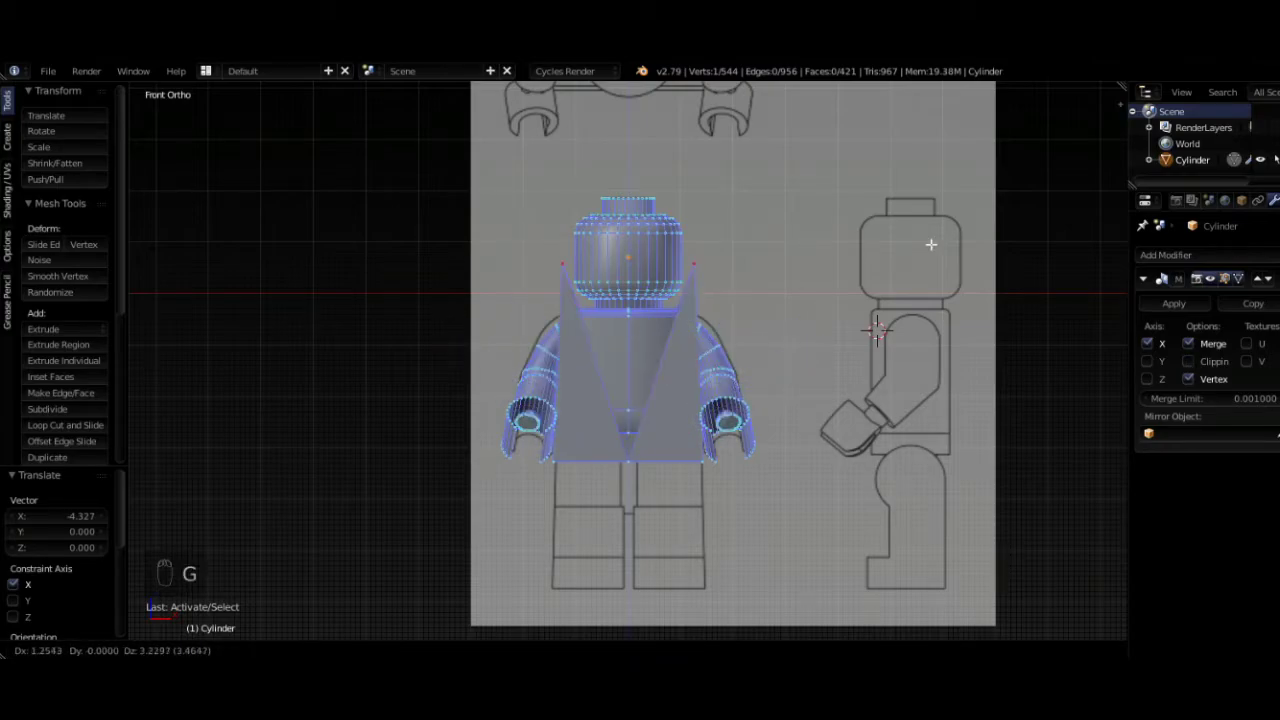
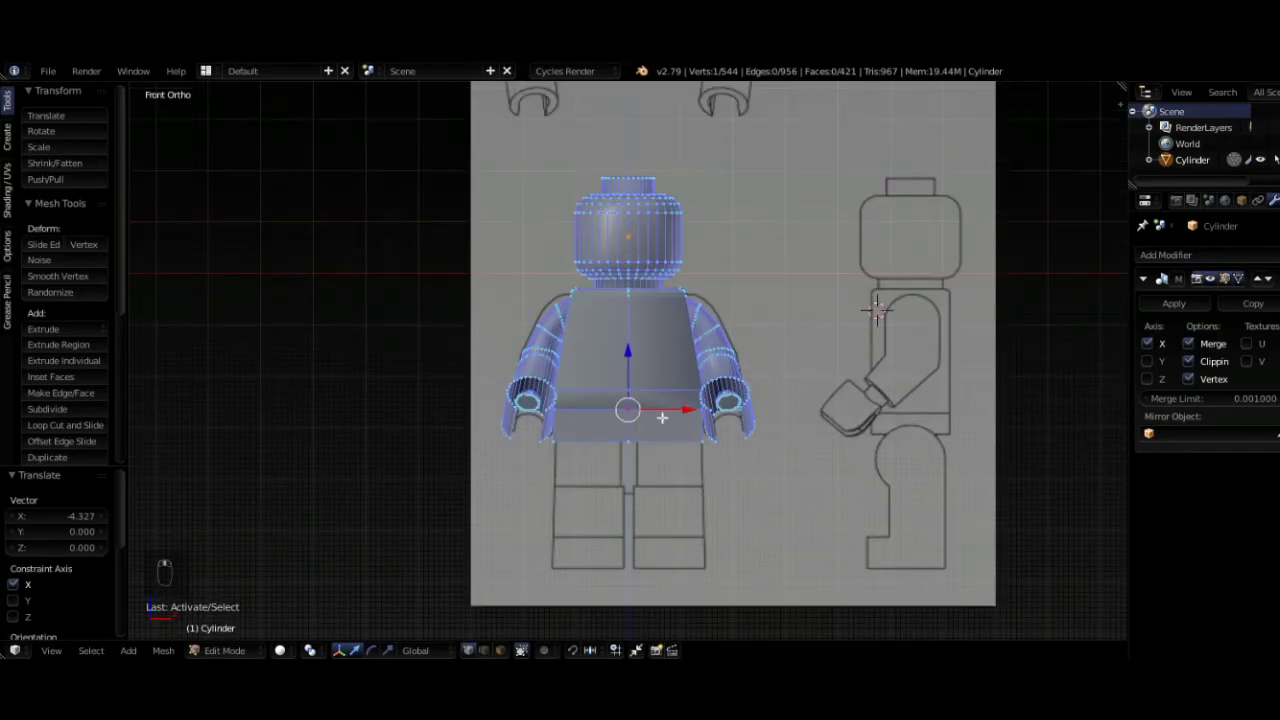
- Raise the hip slab under the torso, shrink its height and narrow it to the reference hip width
key("z")
left_click_drag(679, 432, 705, 503)
key("l")
key("g")
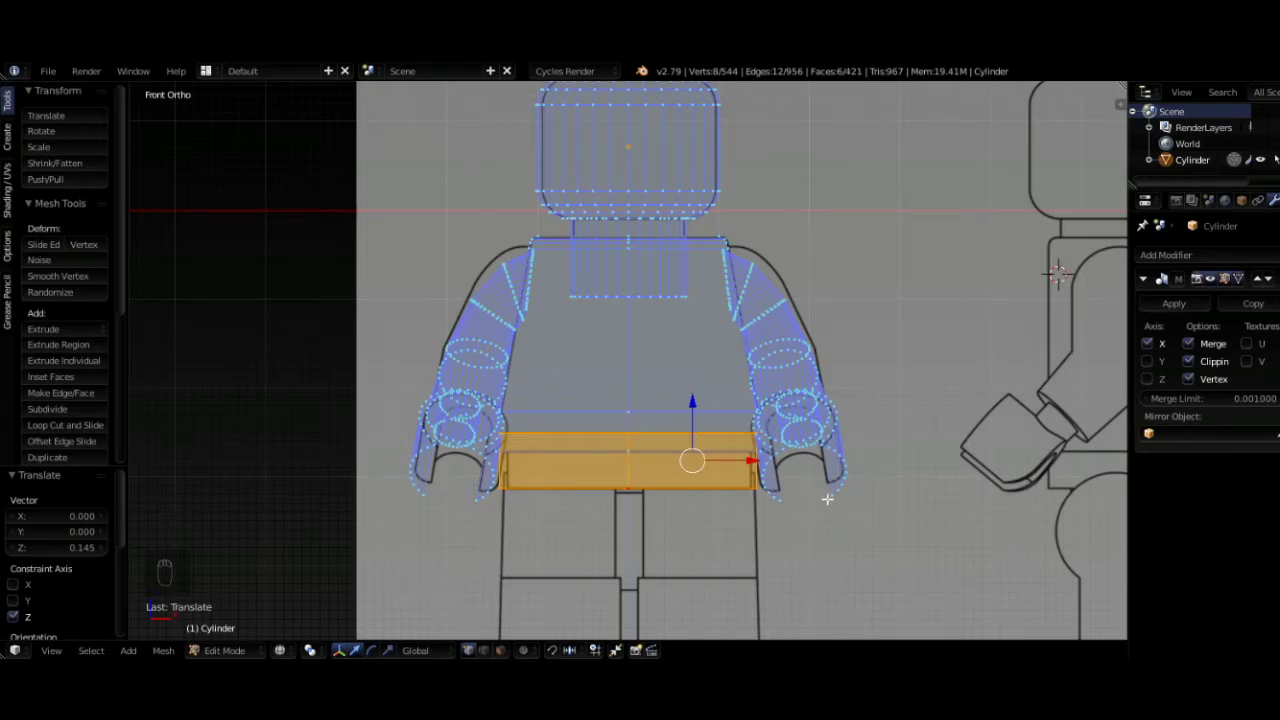
key("s")
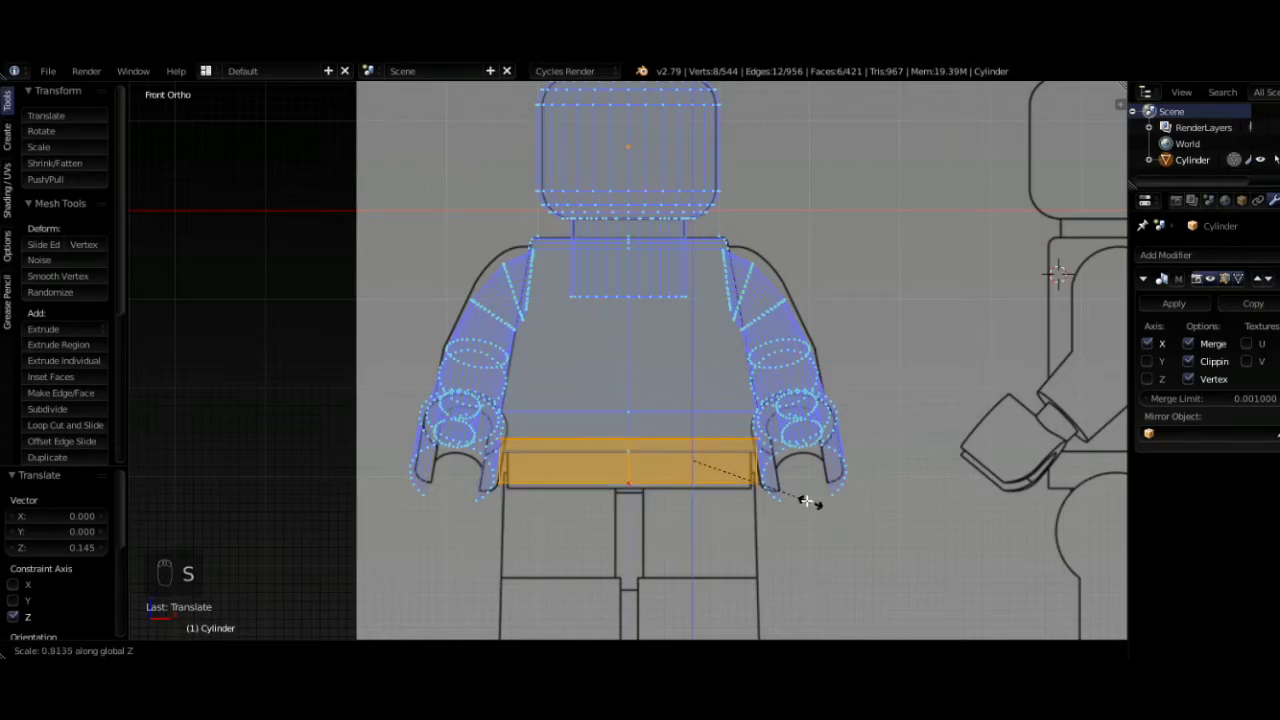
key("g")
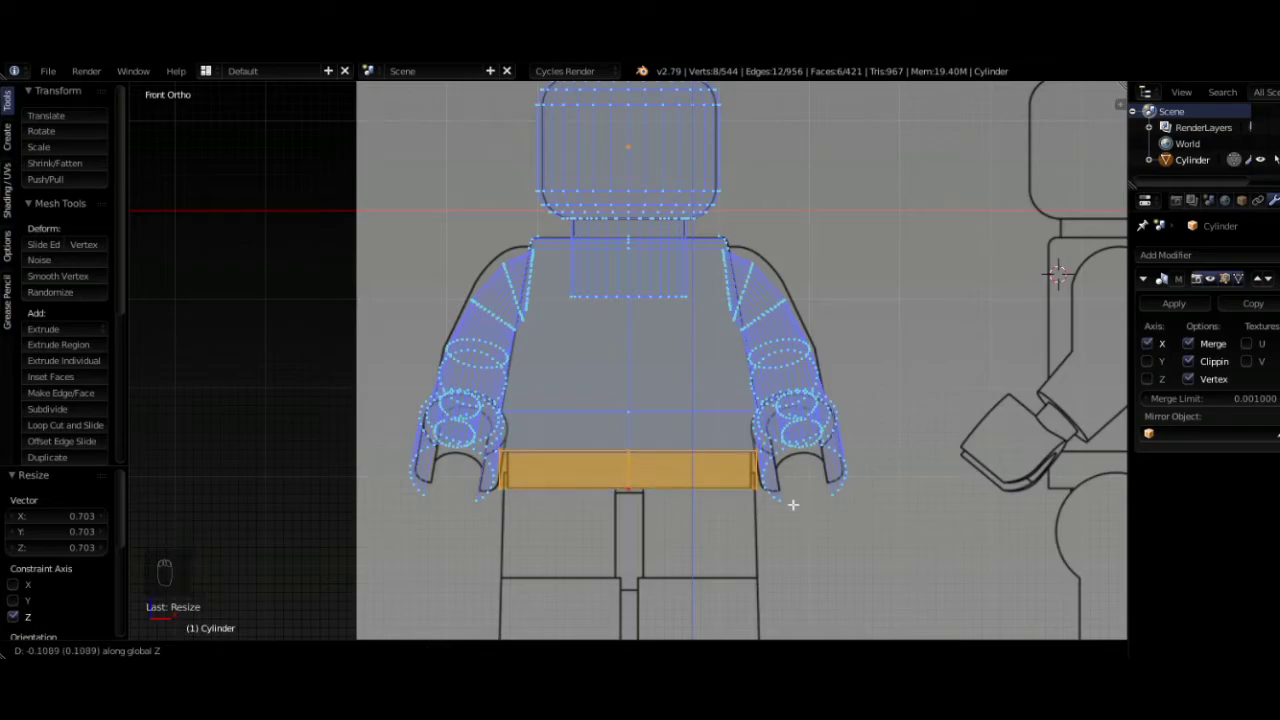
key("s")
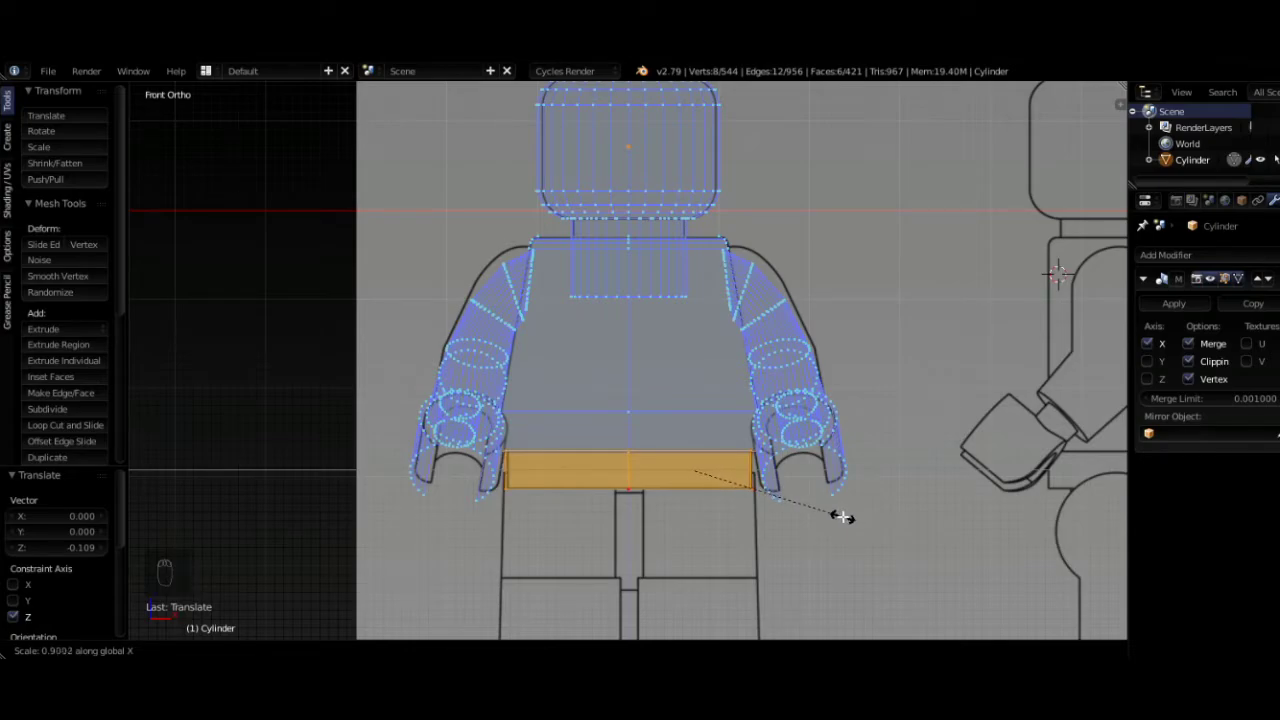
key("KP_Decimal")
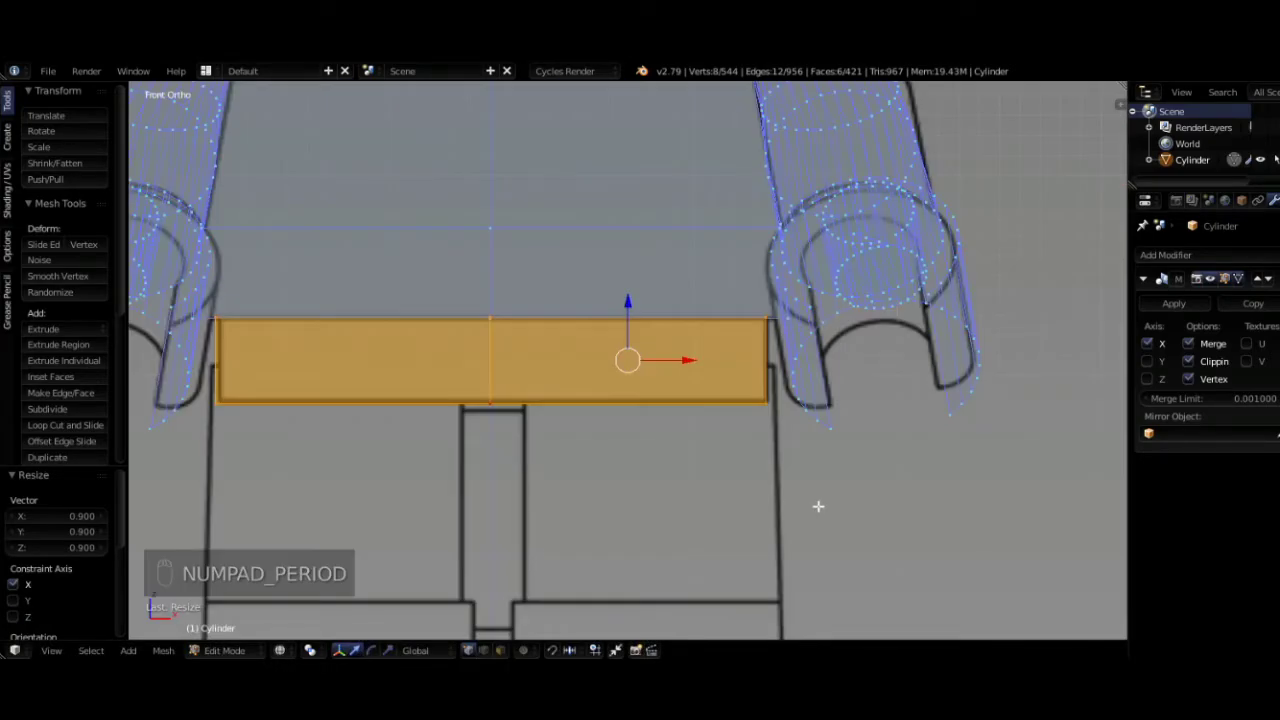
- From the side view, scale the slab on Y to match the hips' depth
key("KP_3")
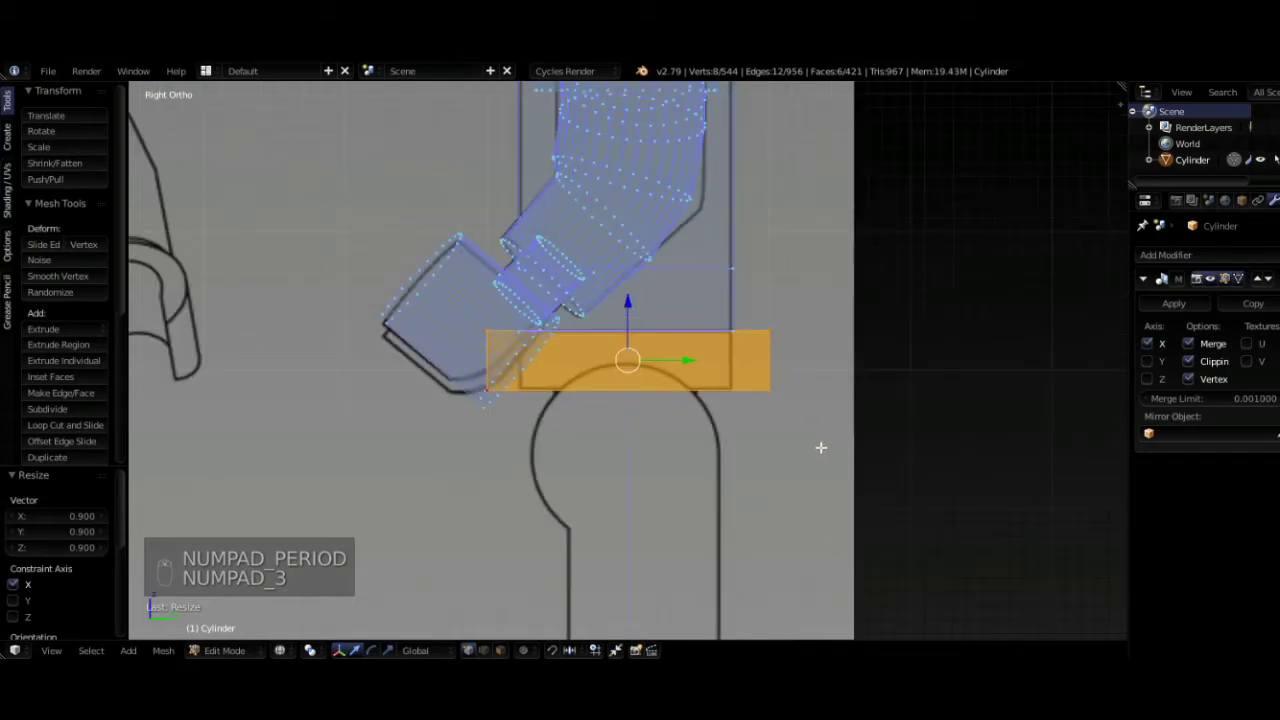
key("s")
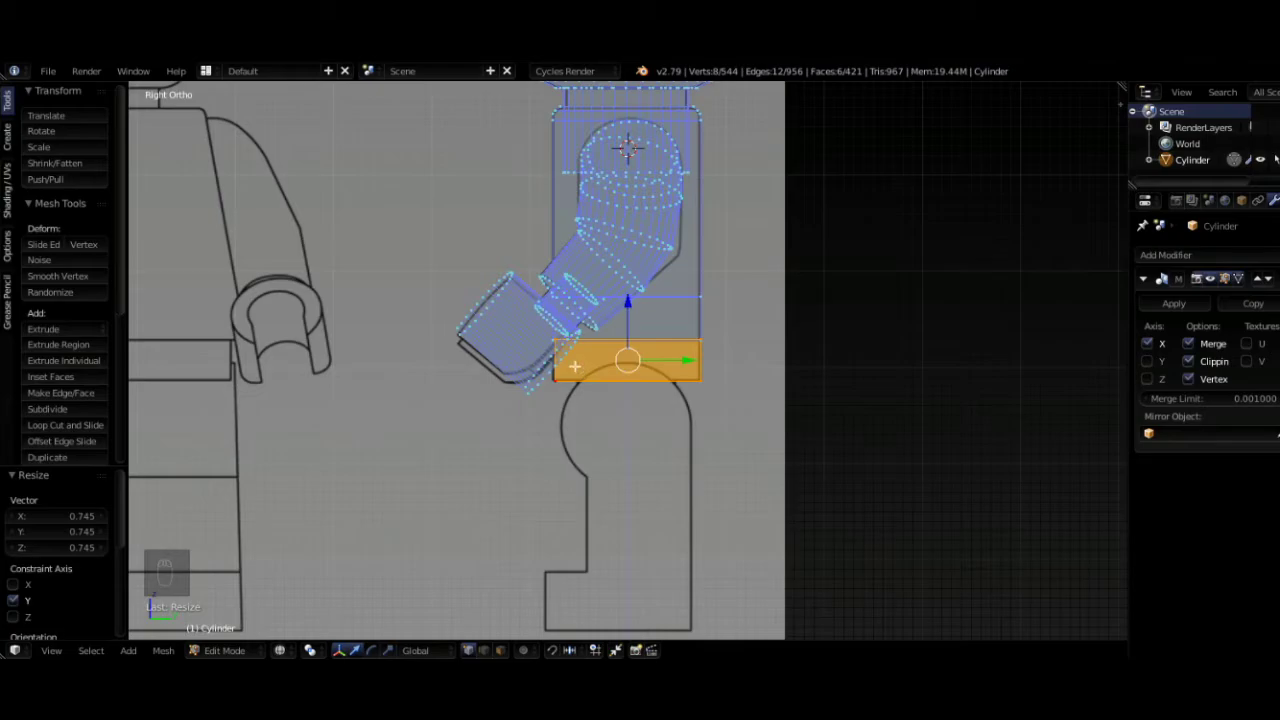
- Cut 4 edge loops across the hip slab with Loop Cut and Slide, redoing the first attempt
key("ctrl+e")
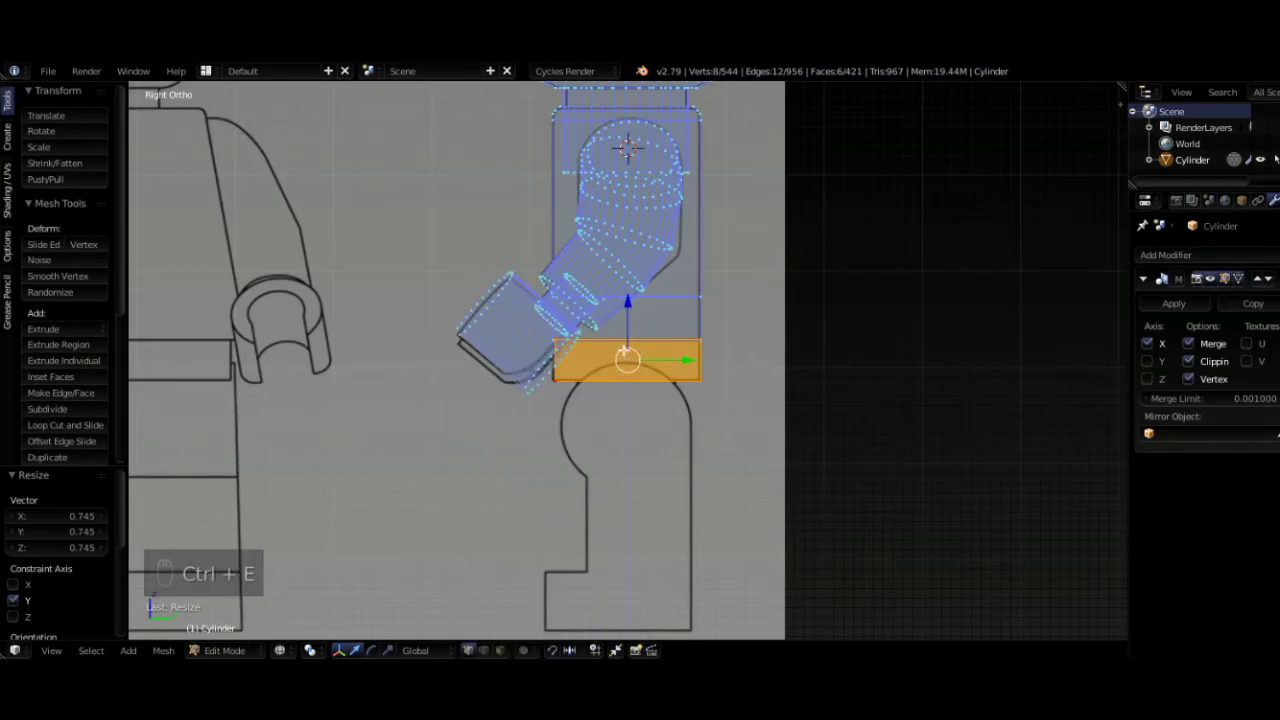
key("ctrl+r")
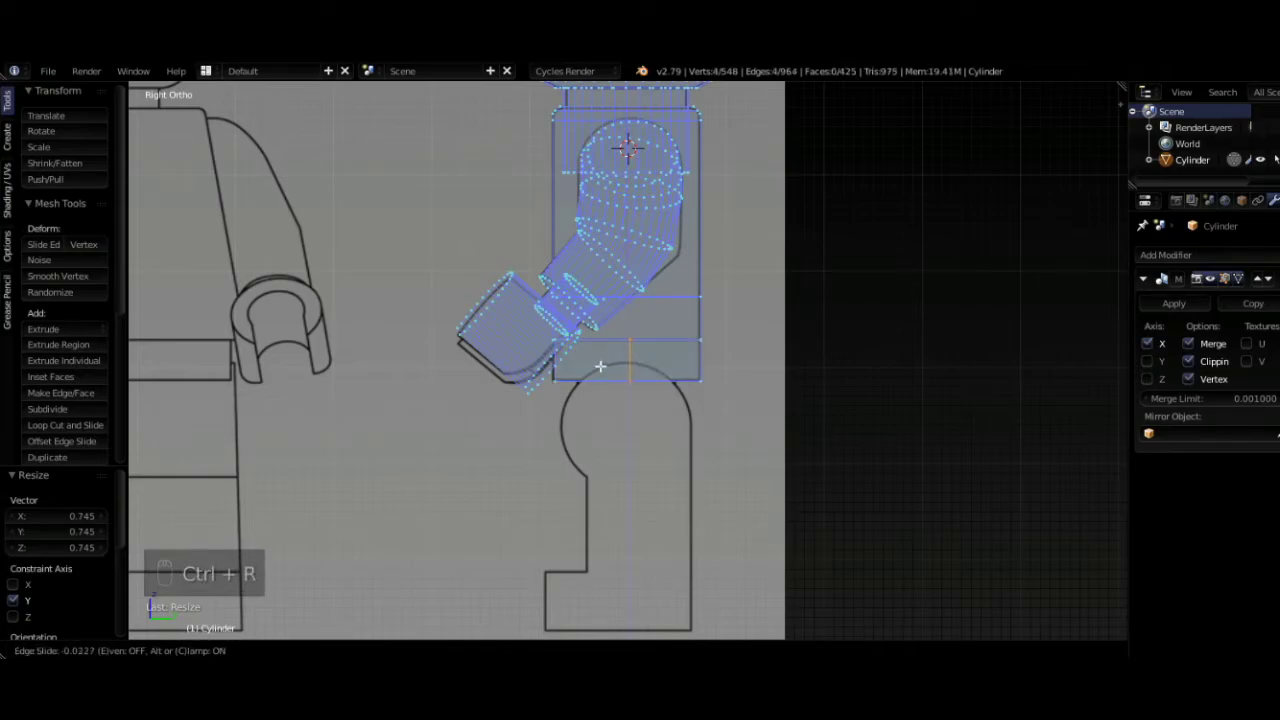
key("ctrl+z")
key("ctrl+r")
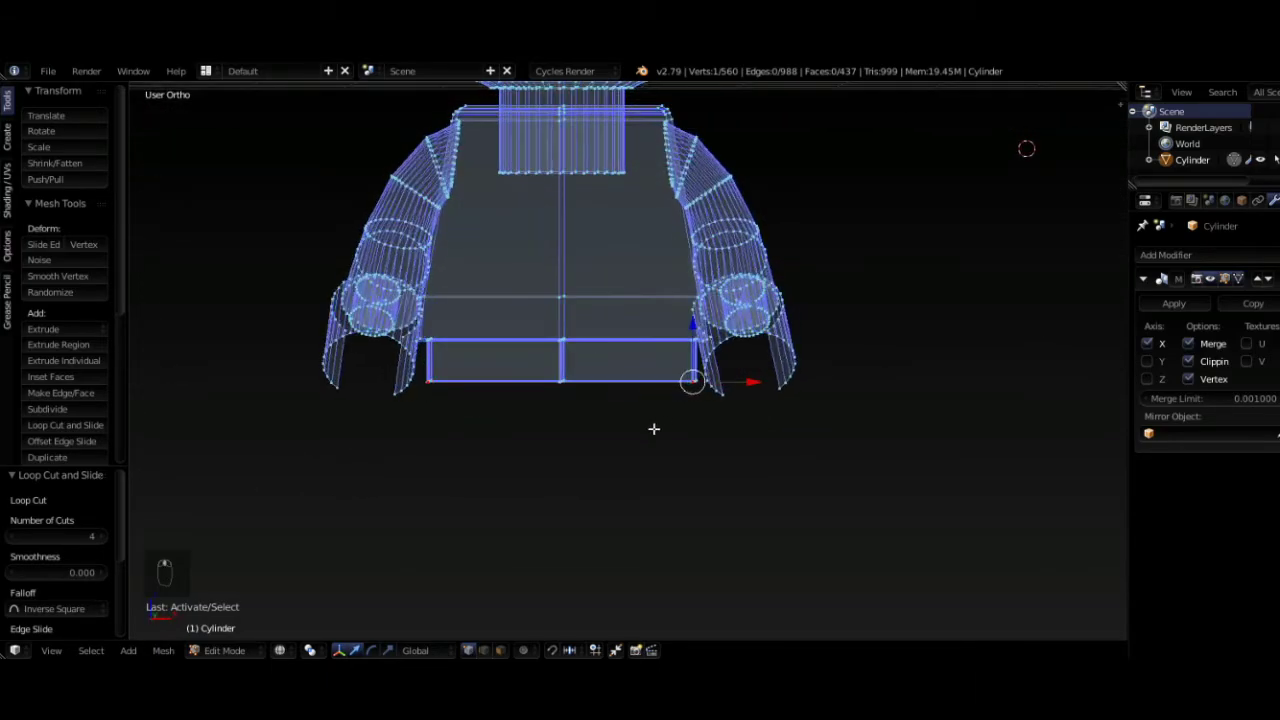
- In front view, add one vertical loop near the slab centre and slide it toward the leg gap
key("KP_1")
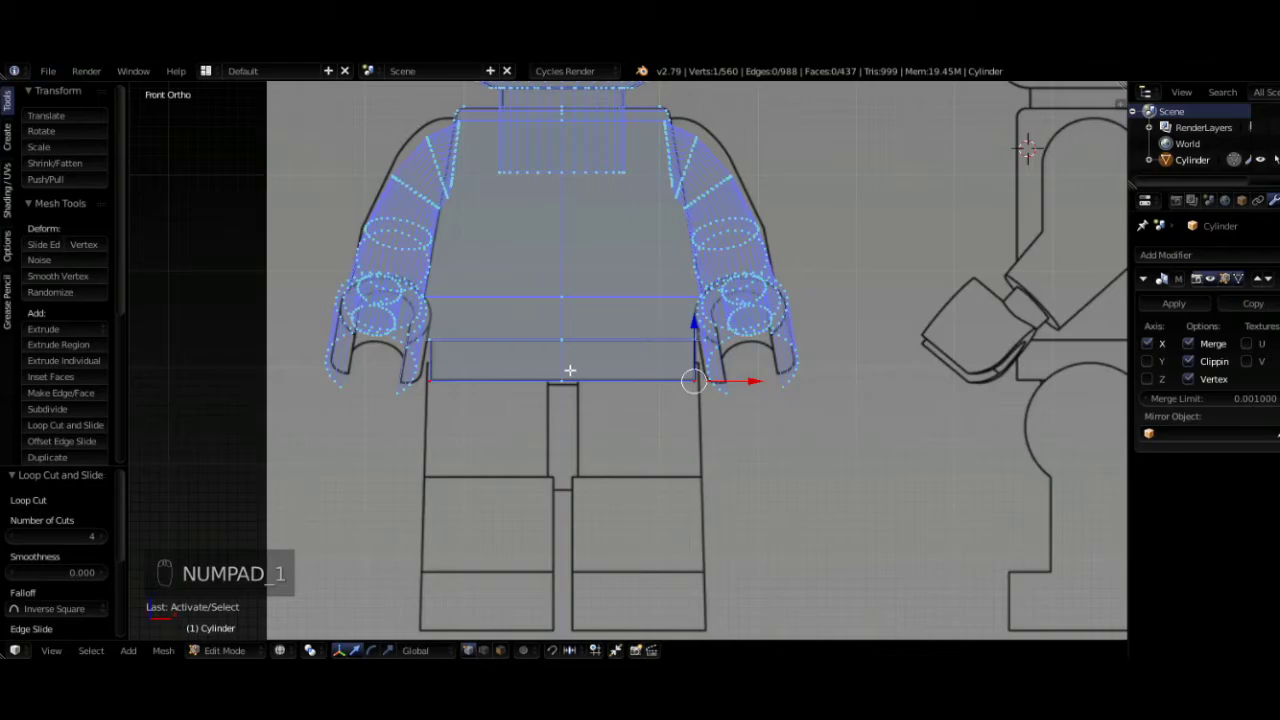
key("ctrl+r")
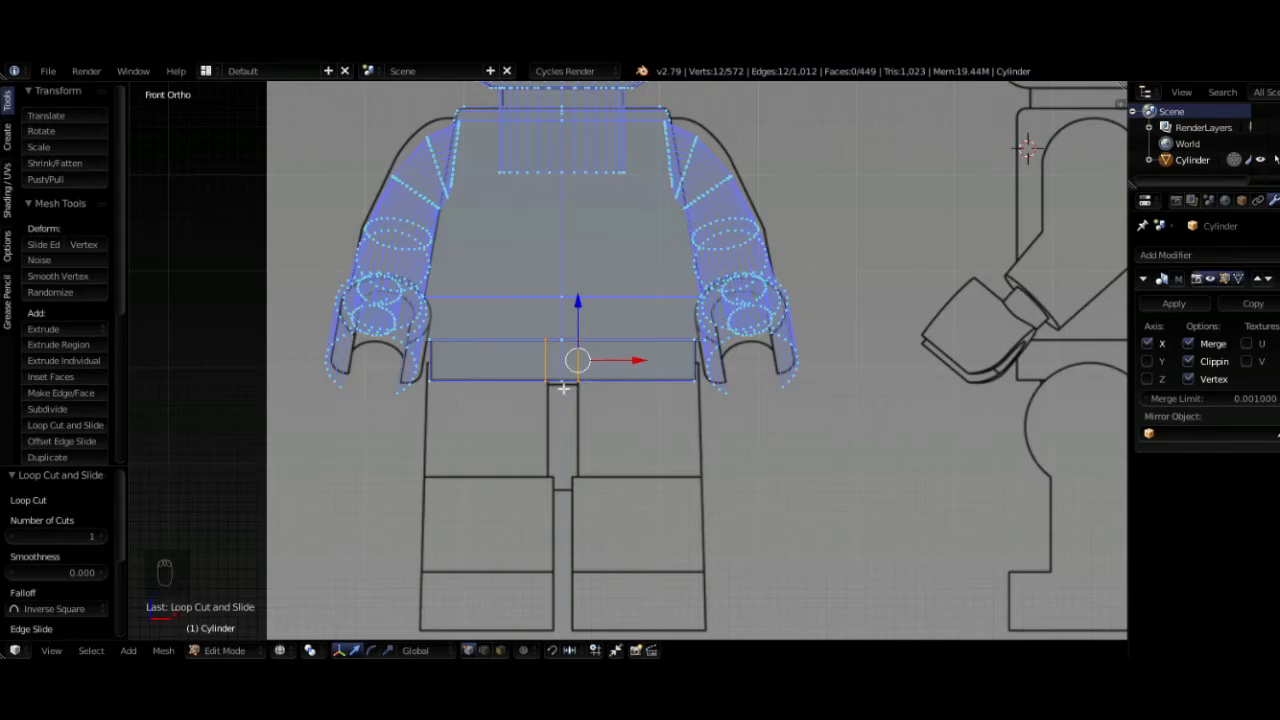
middle_click(589, 416)
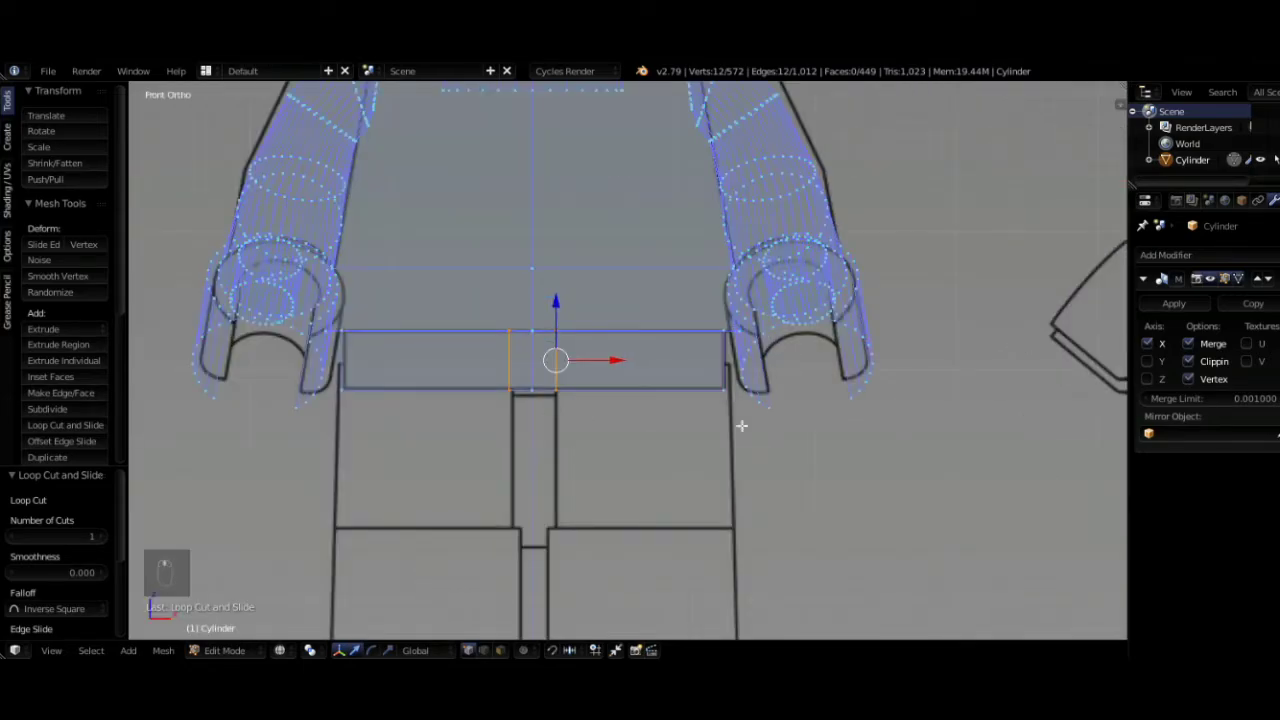
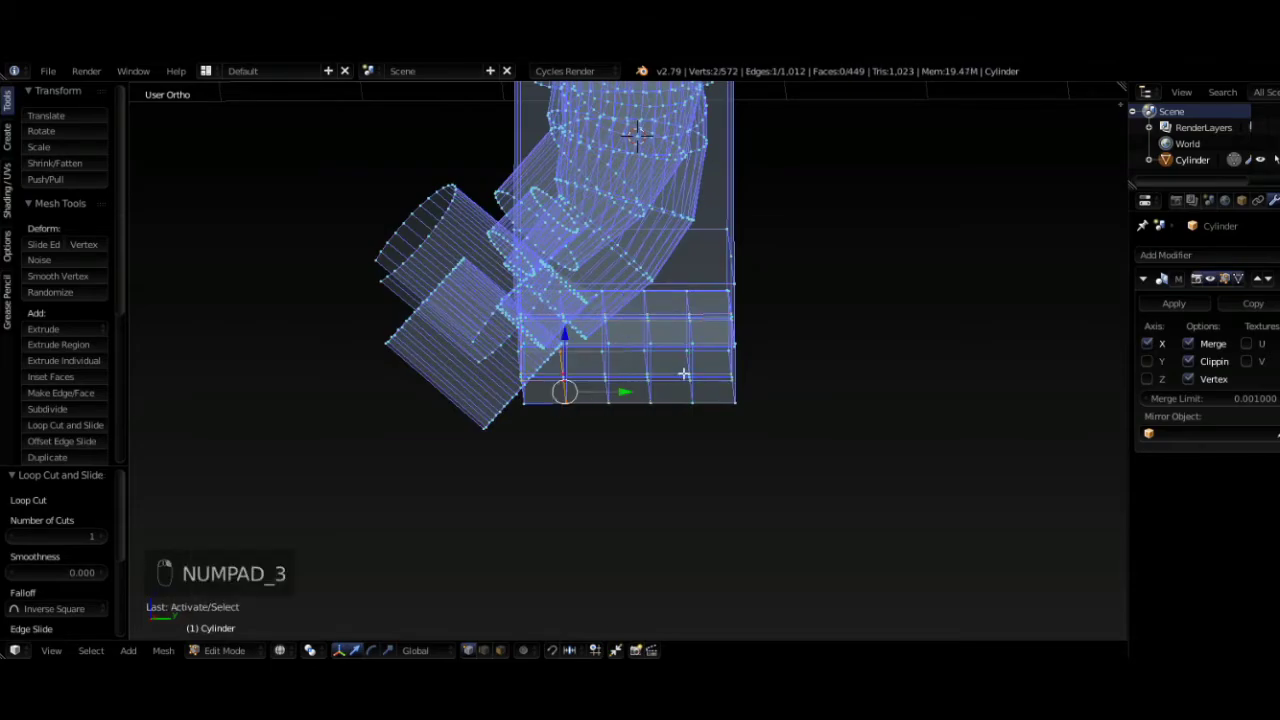
- In side view, raise the hip slab's underside edges to start the arch
key("g")
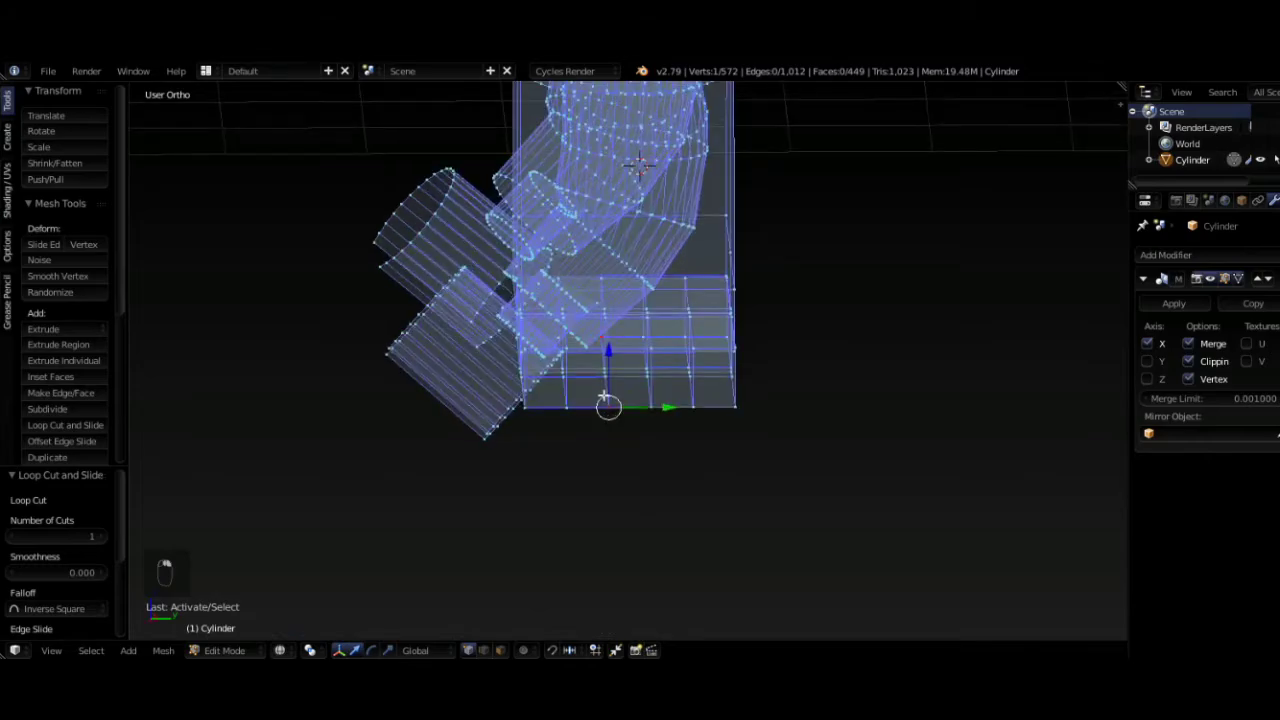
key("KP_3")
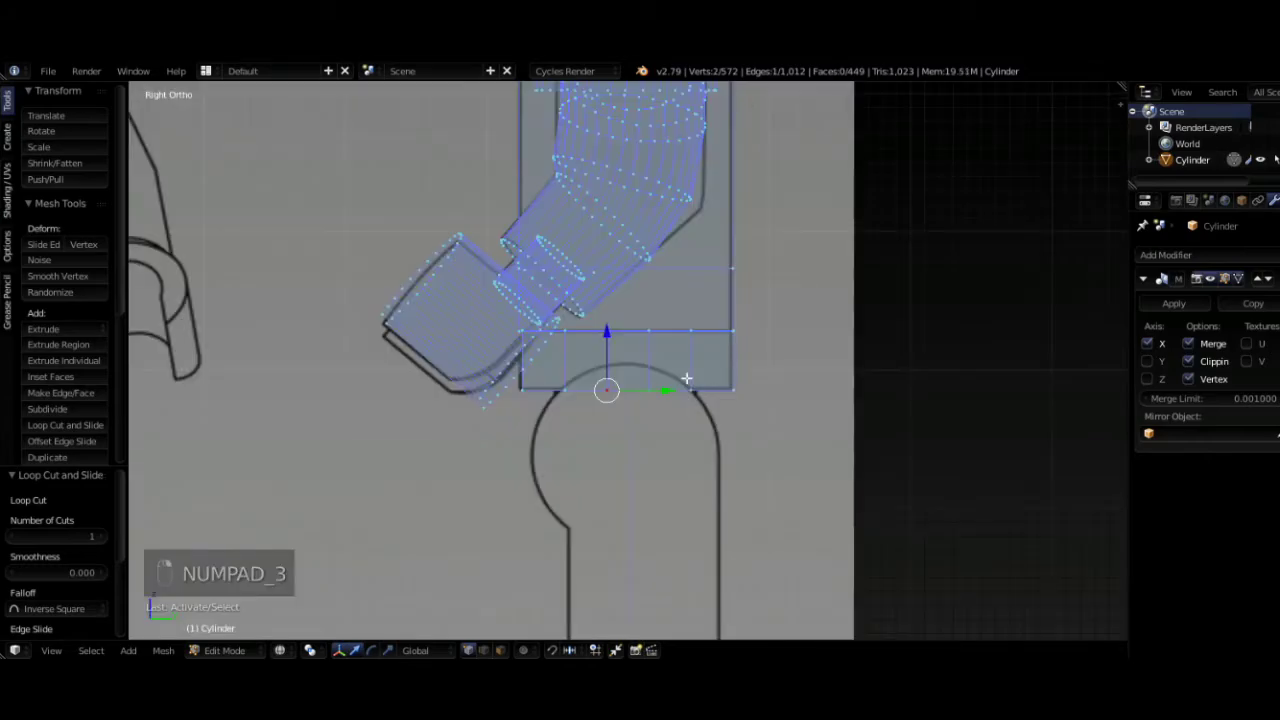
key("g")
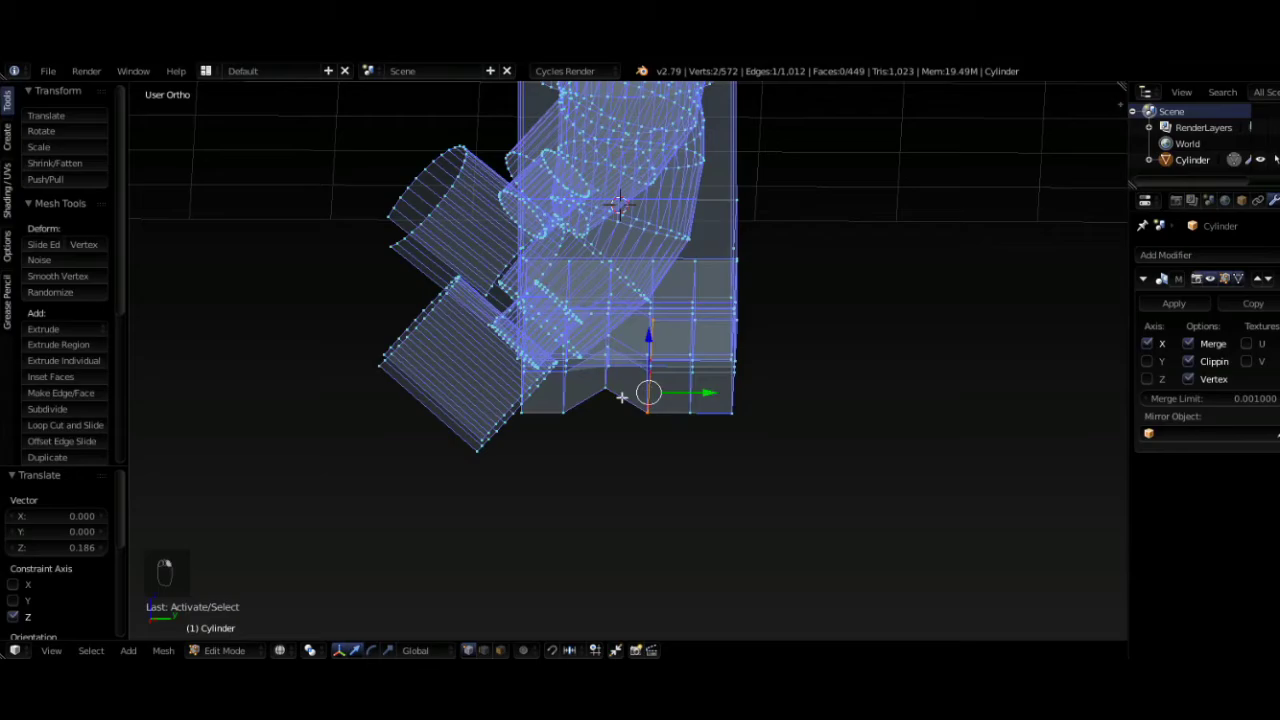
key("KP_3")
key("g")
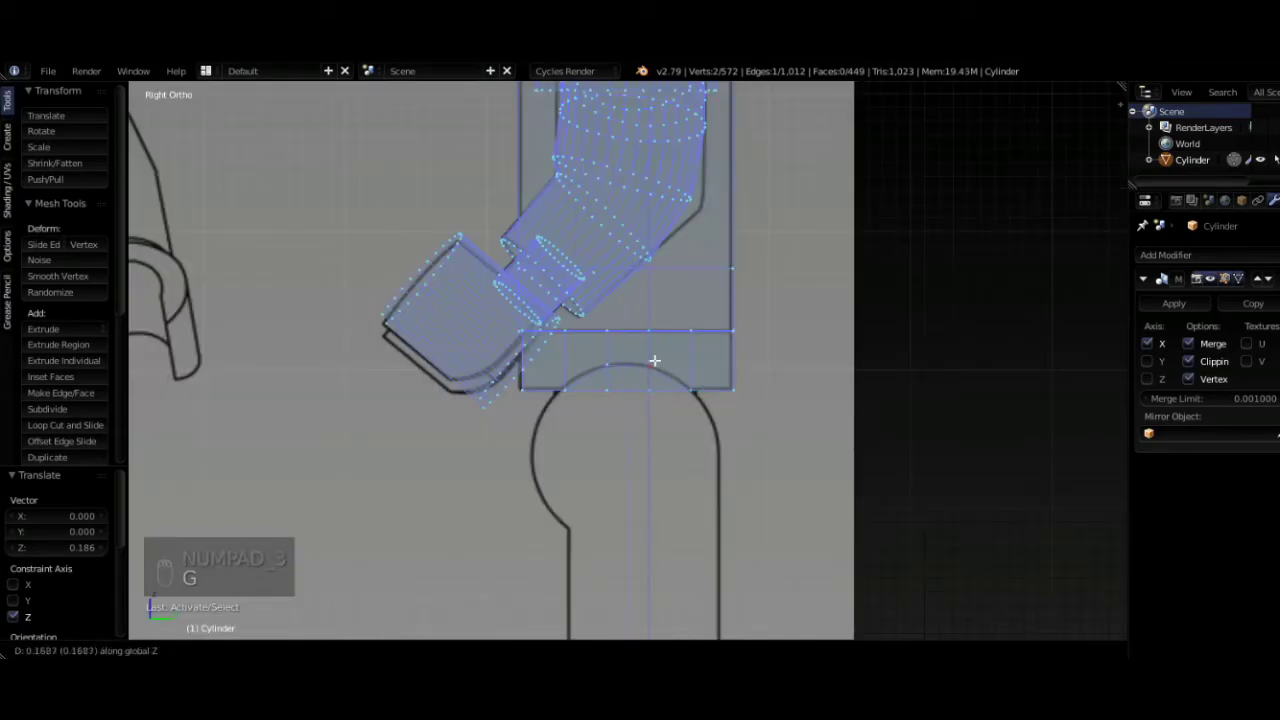
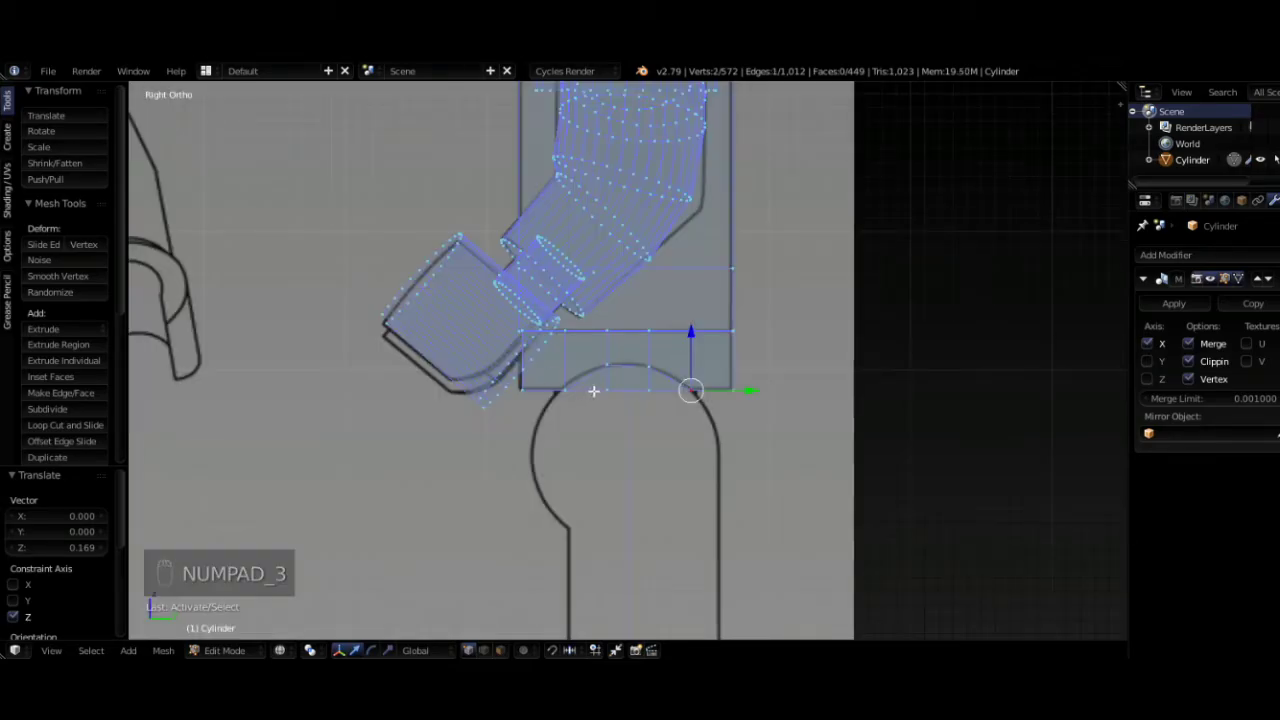
- Add another loop to the hip slab, raise its bottom edge and pull it inward to round the arch
key("ctrl+r")
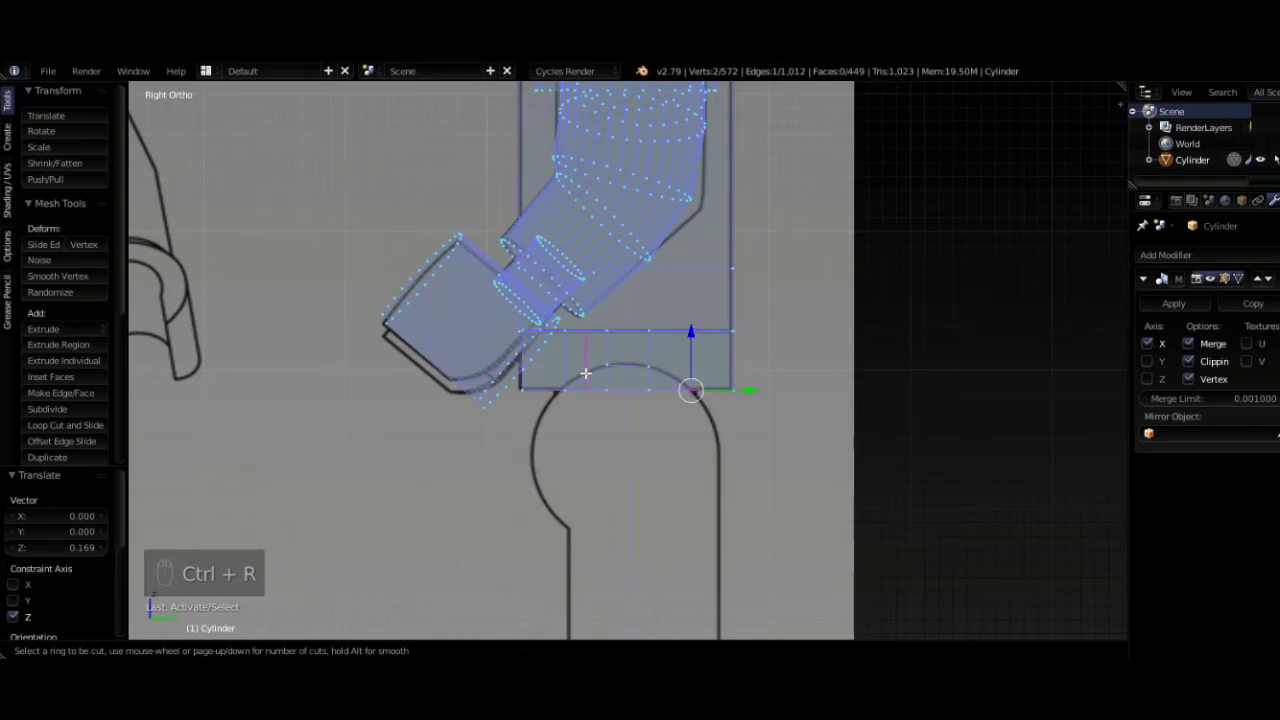
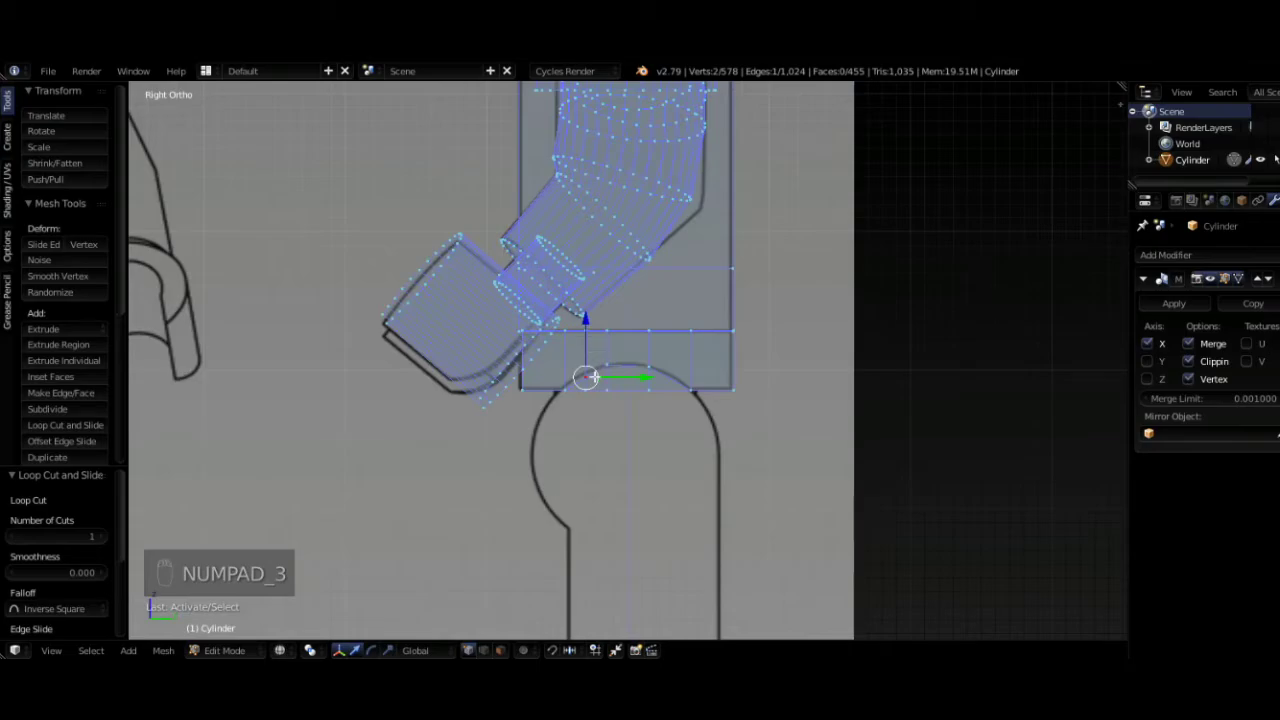
key("g")
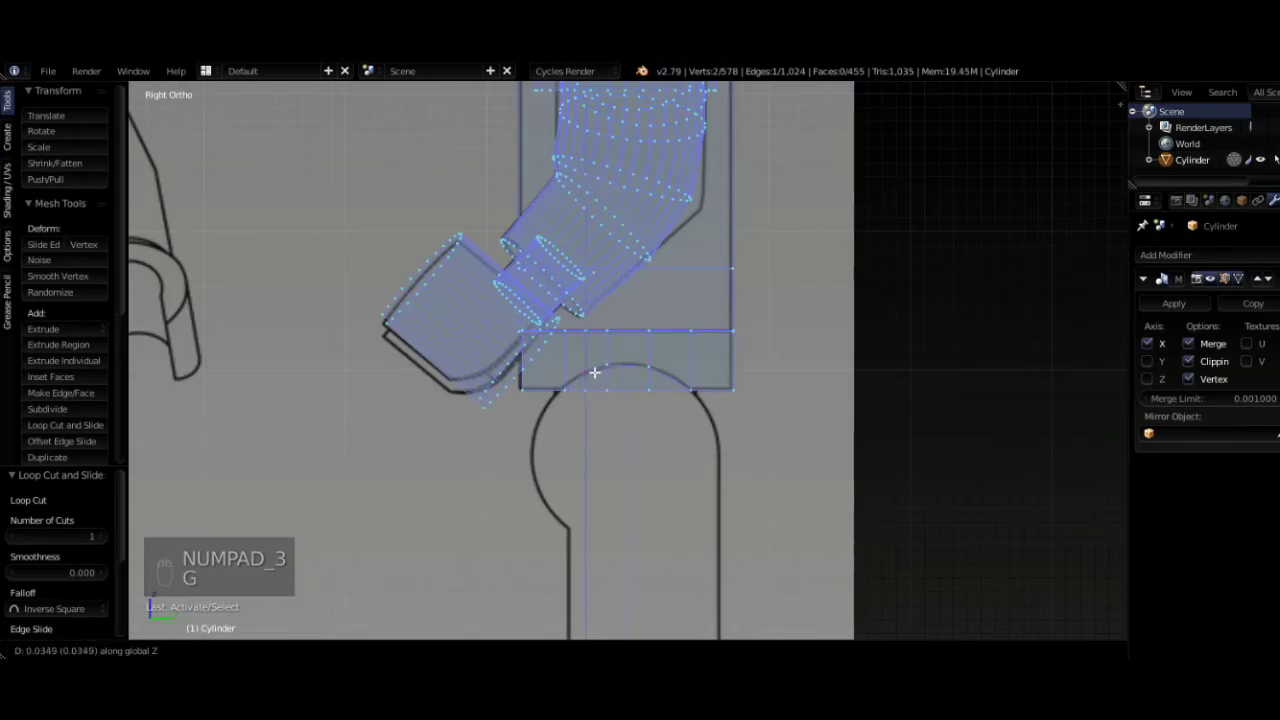
key("g")
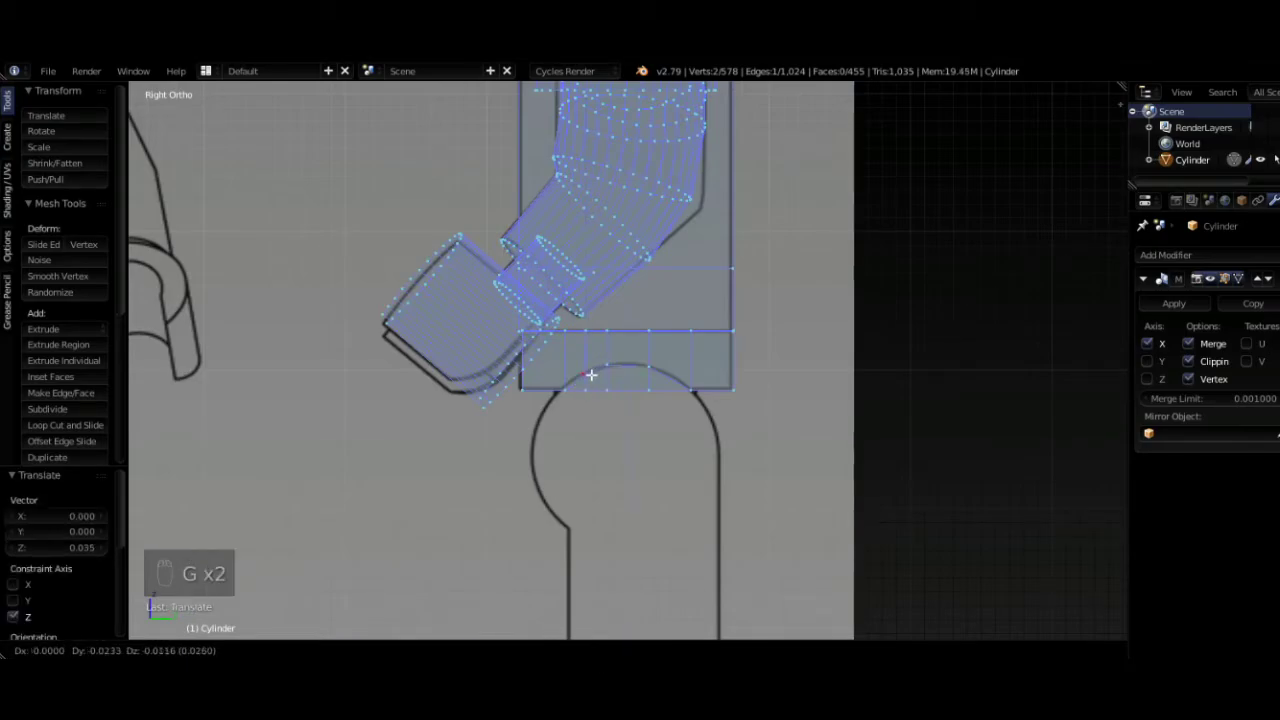
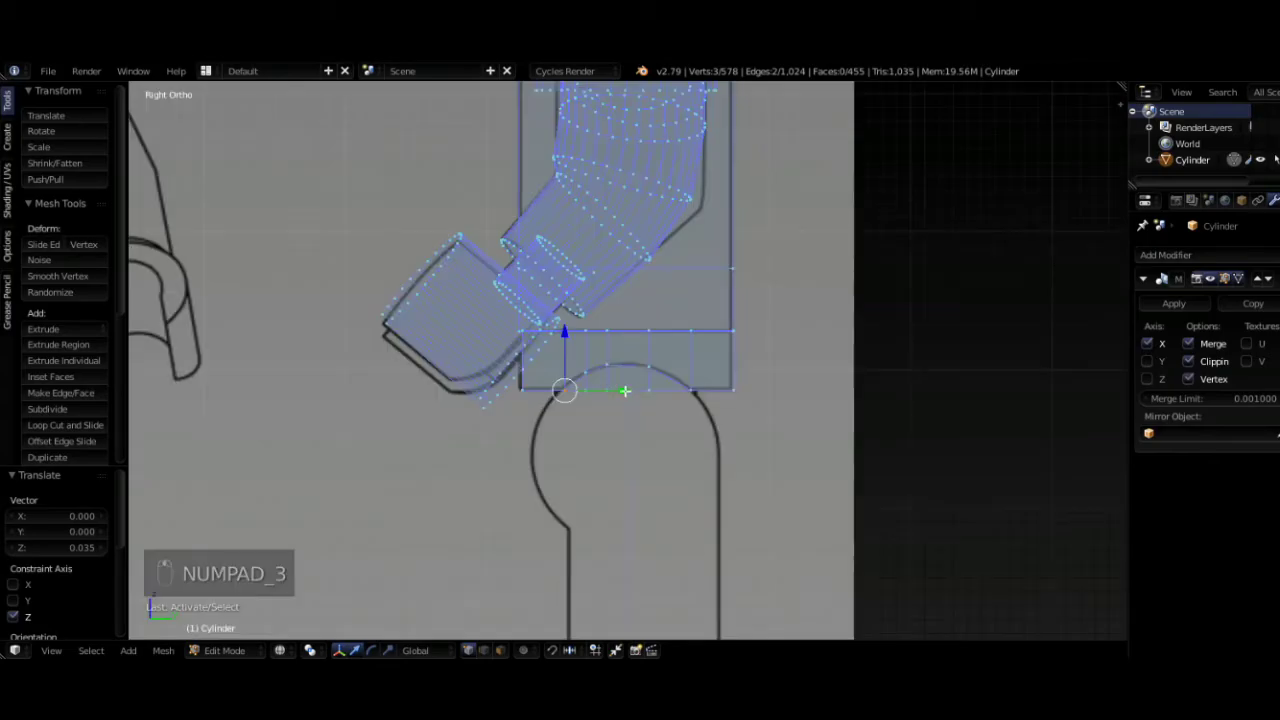
key("g")
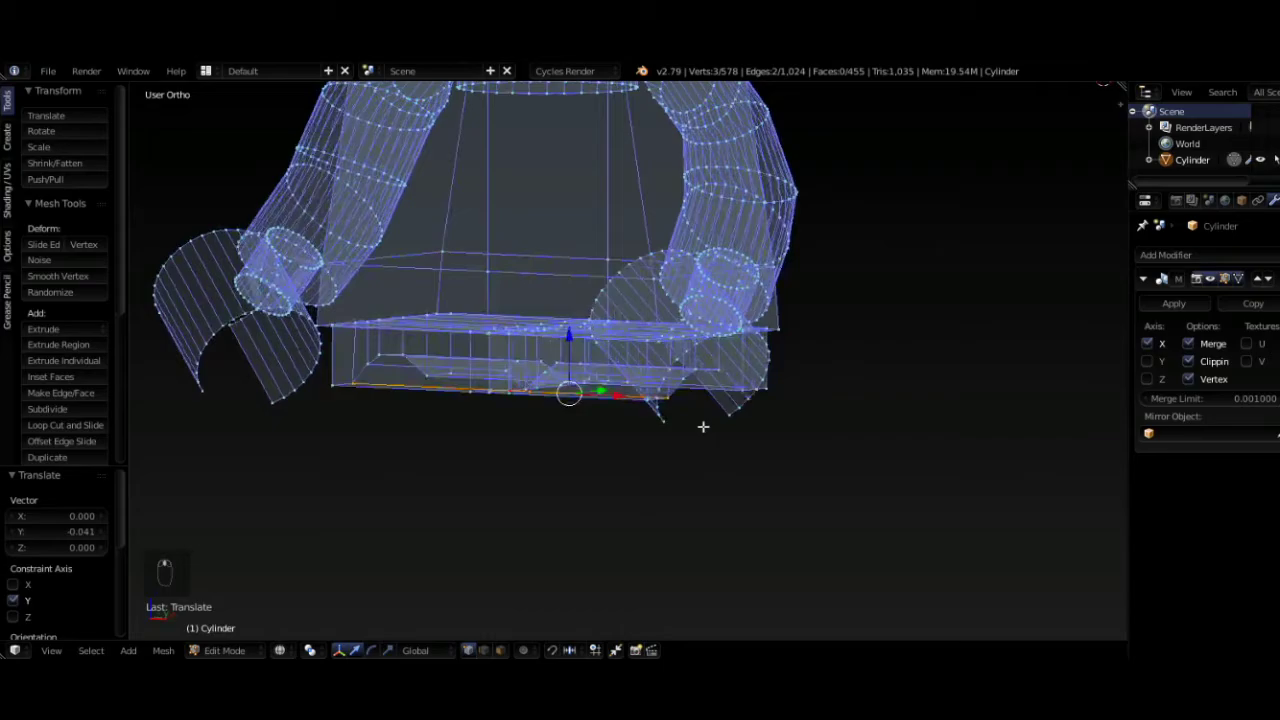
- Add an edge loop across the hip block in side view, checking the arch in solid shading
key("z")
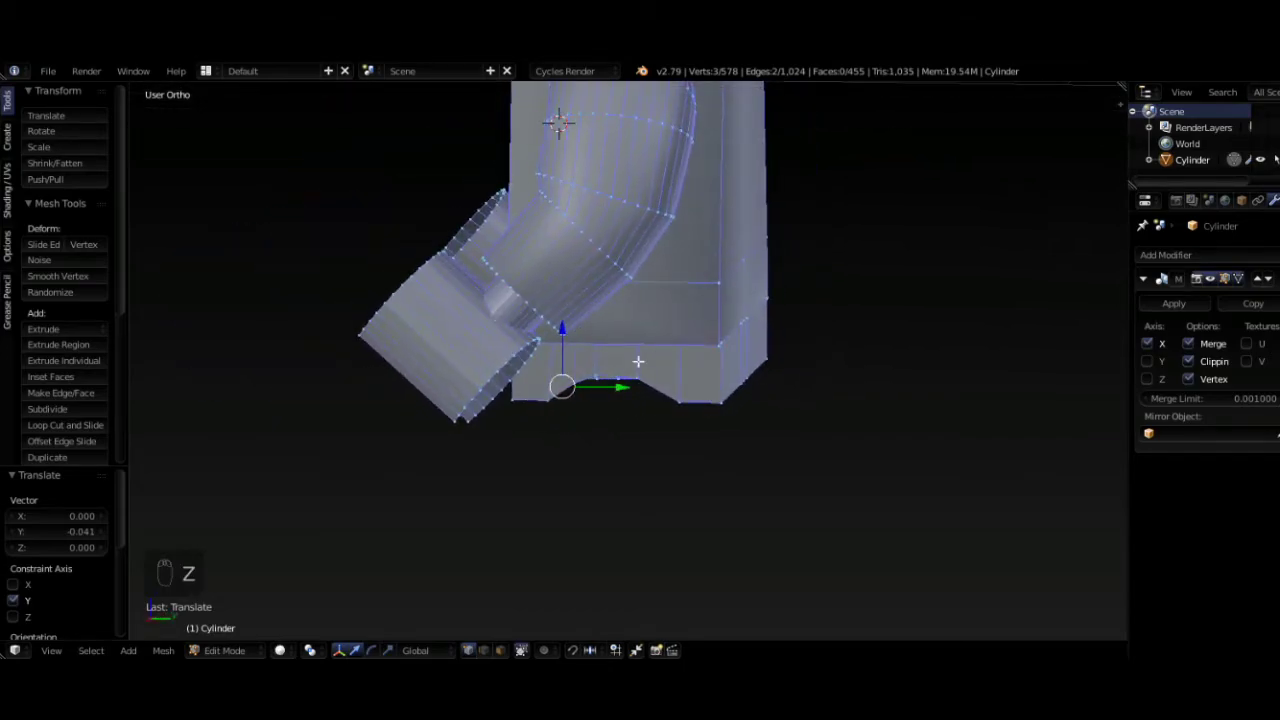
key("KP_3")
key("ctrl+r")
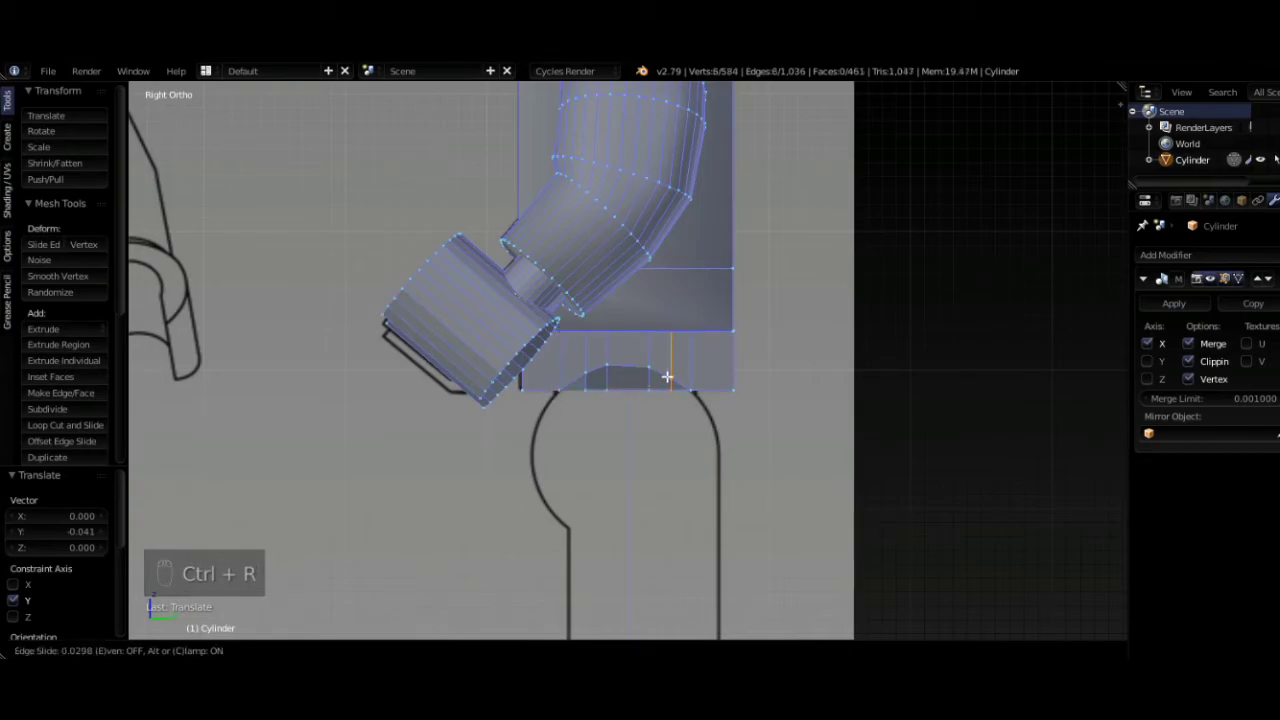
key("z")
left_click_drag(682, 364, 701, 344)
key("KP_3")
key("g")
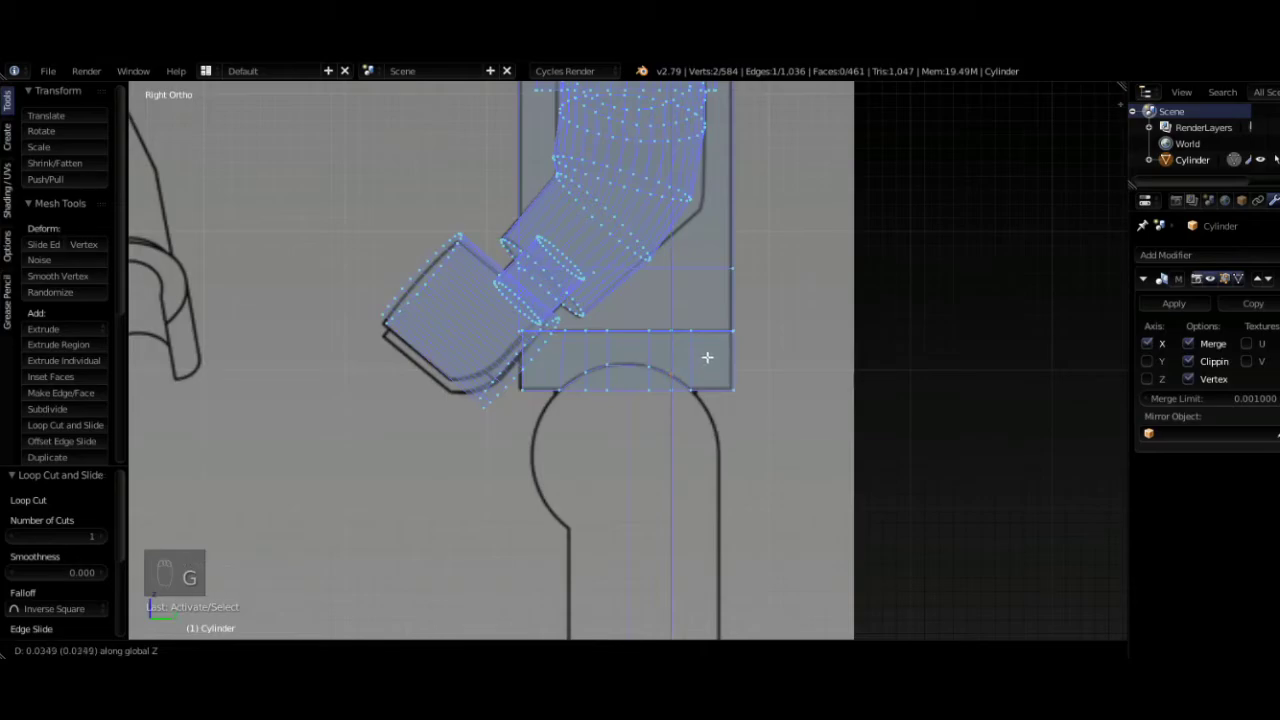
- Add a further hip loop and raise the selected edges slightly to match the outline
key("z")
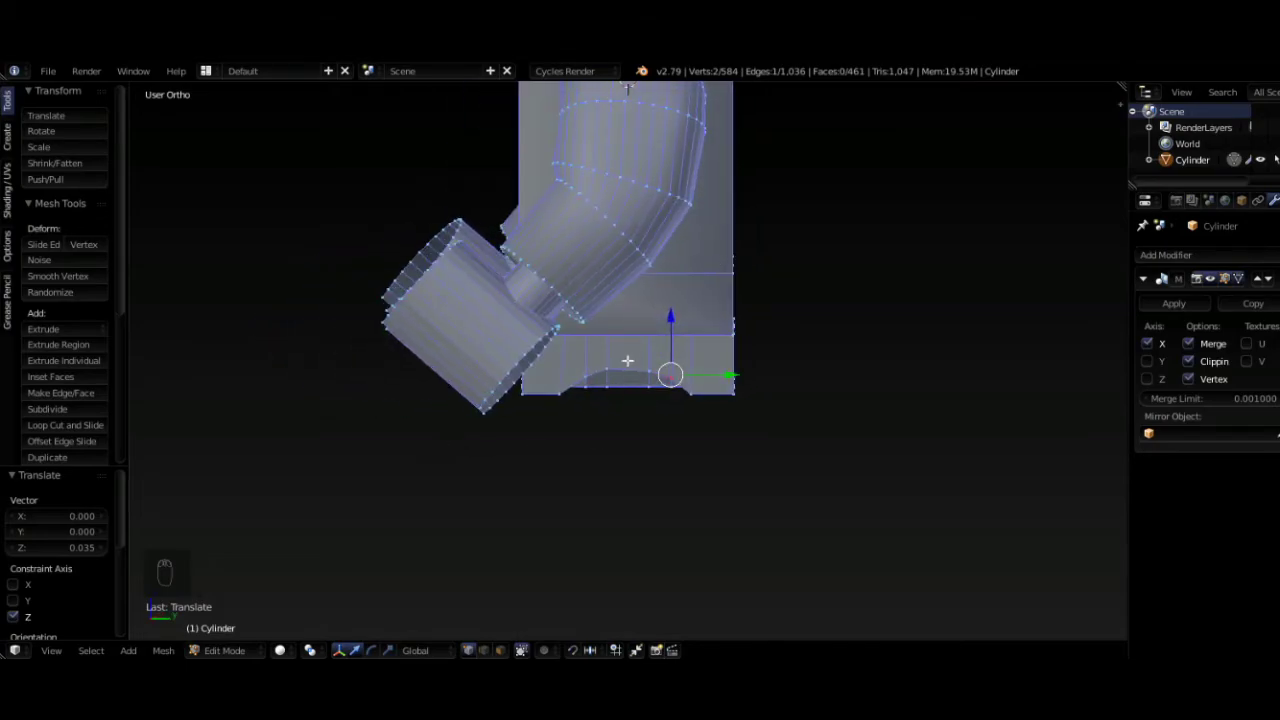
key("ctrl+r")
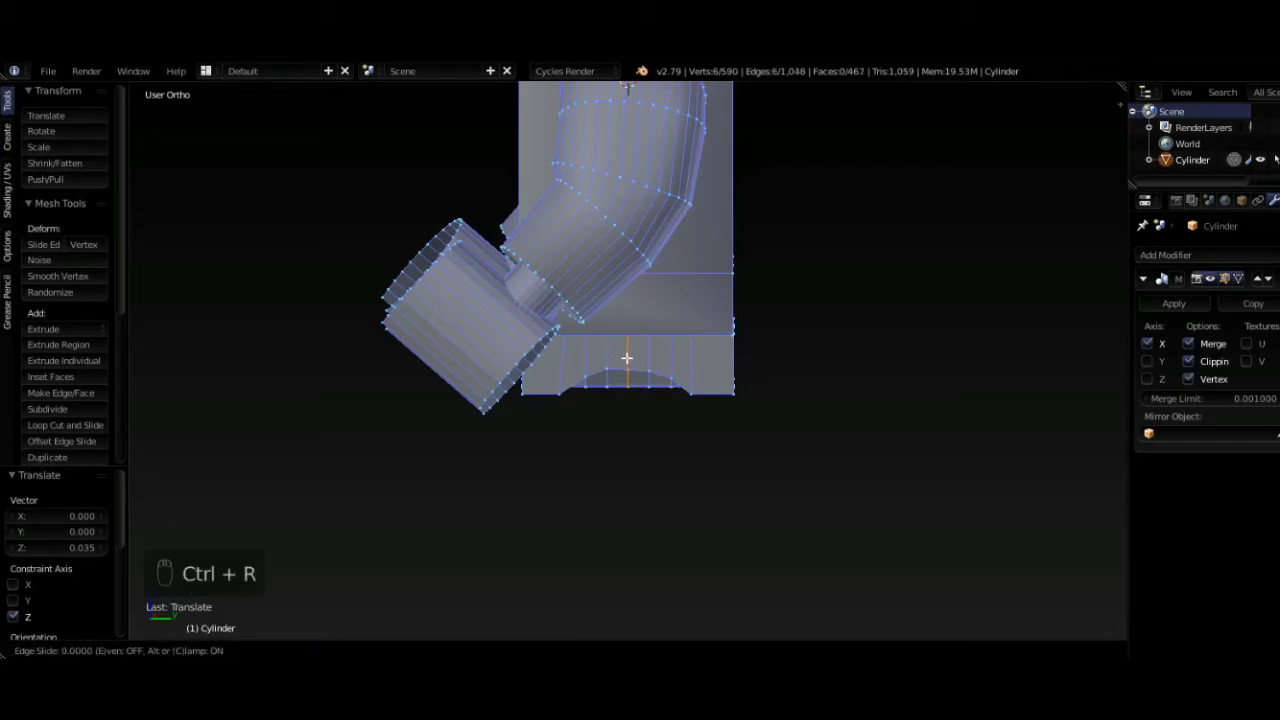
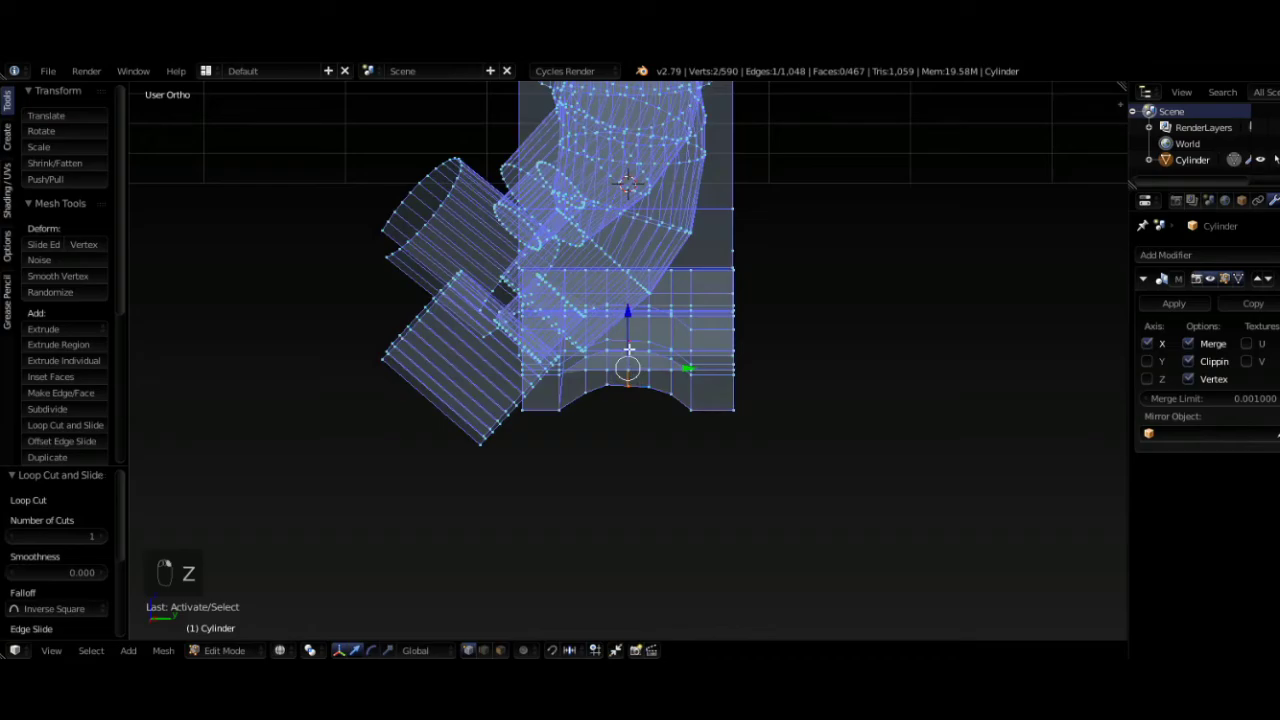
key("KP_3")
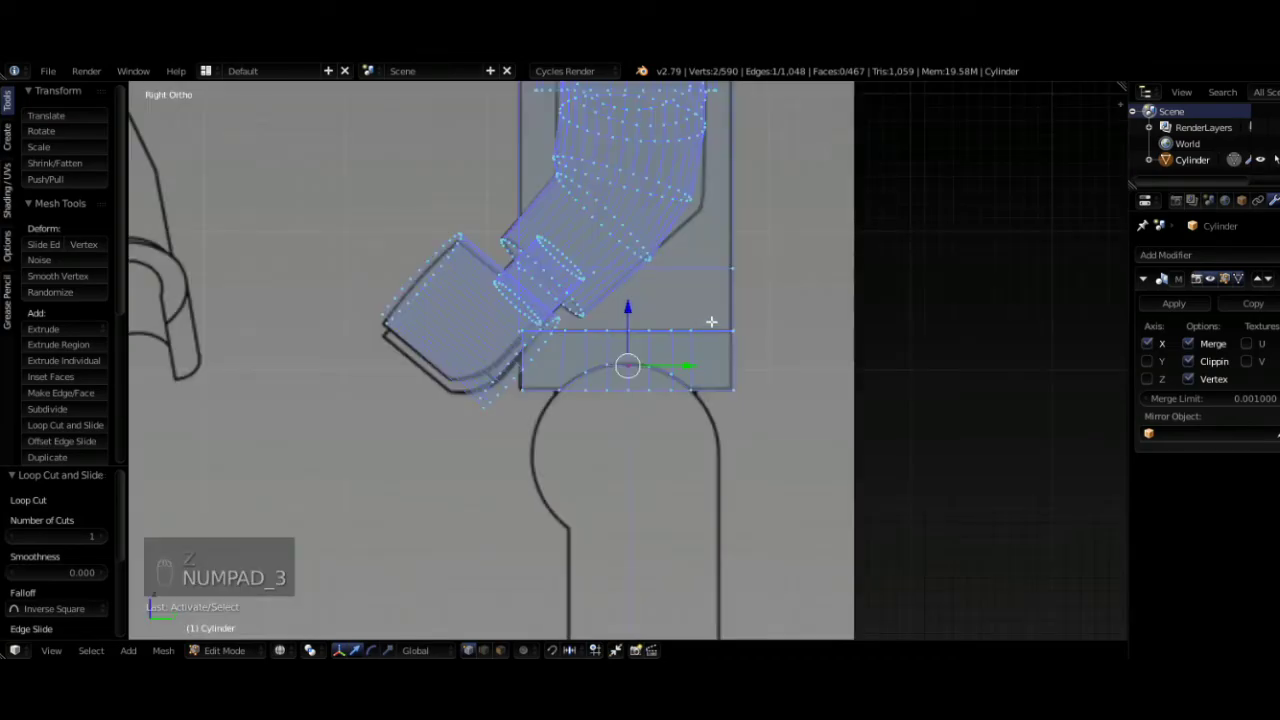
key("g")
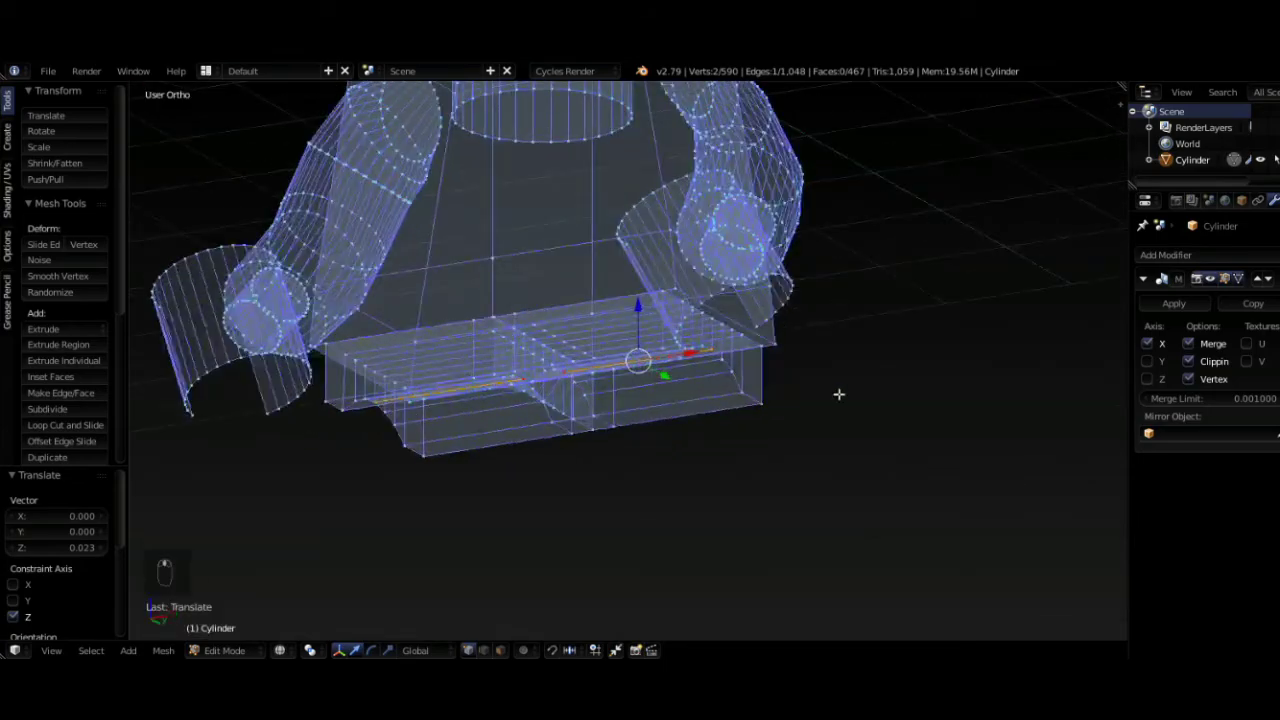
key("z")
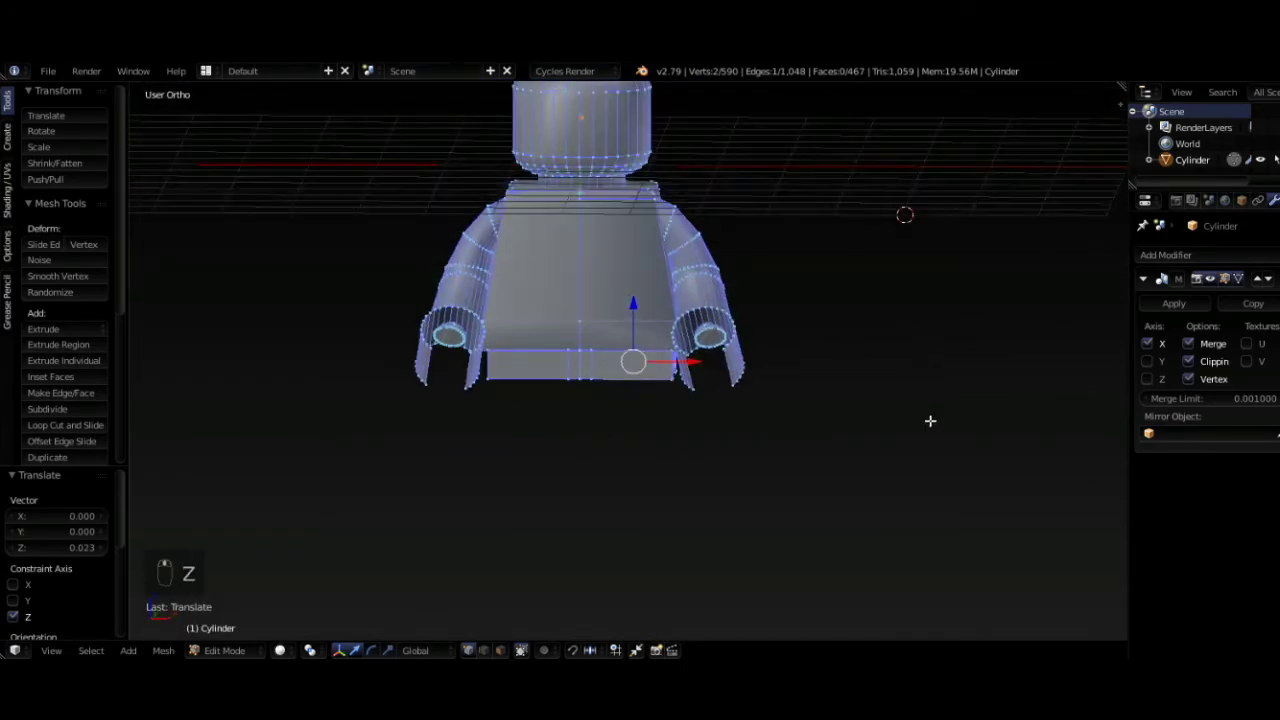
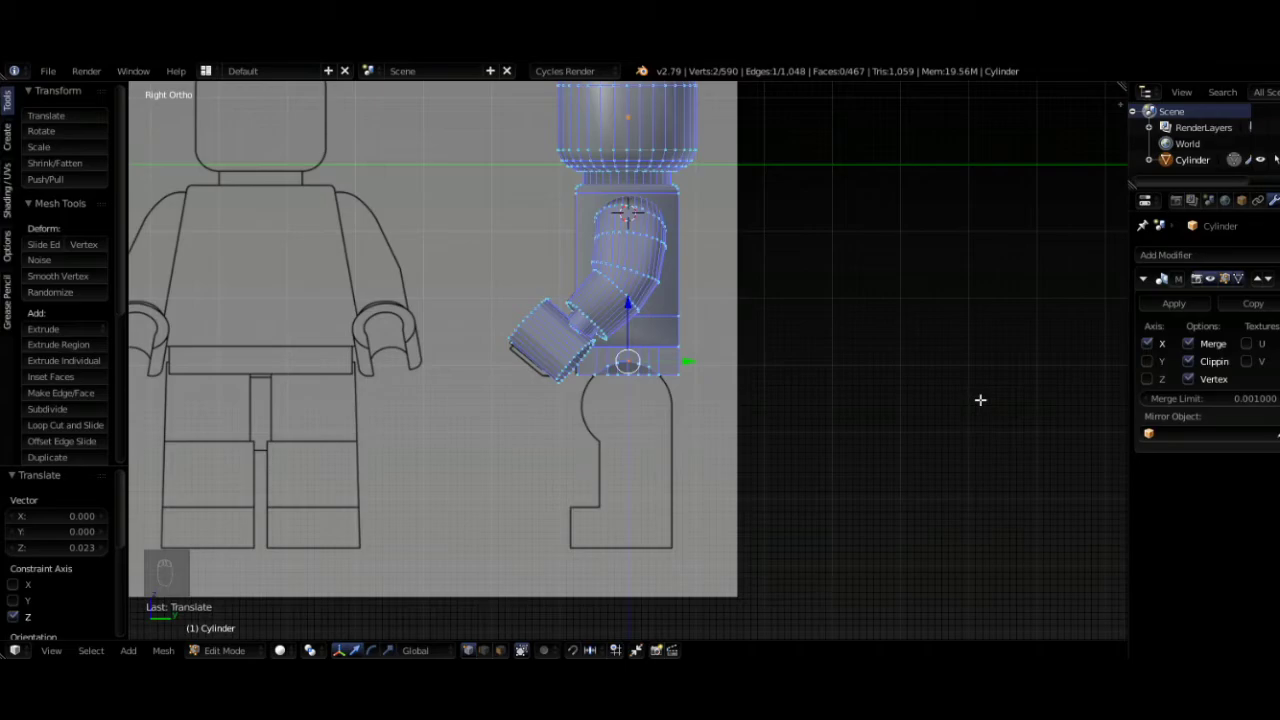
- Add a cylinder, rotate it 90° sideways, move it down to the leg top and scale it to the hip width
key("shift+a")
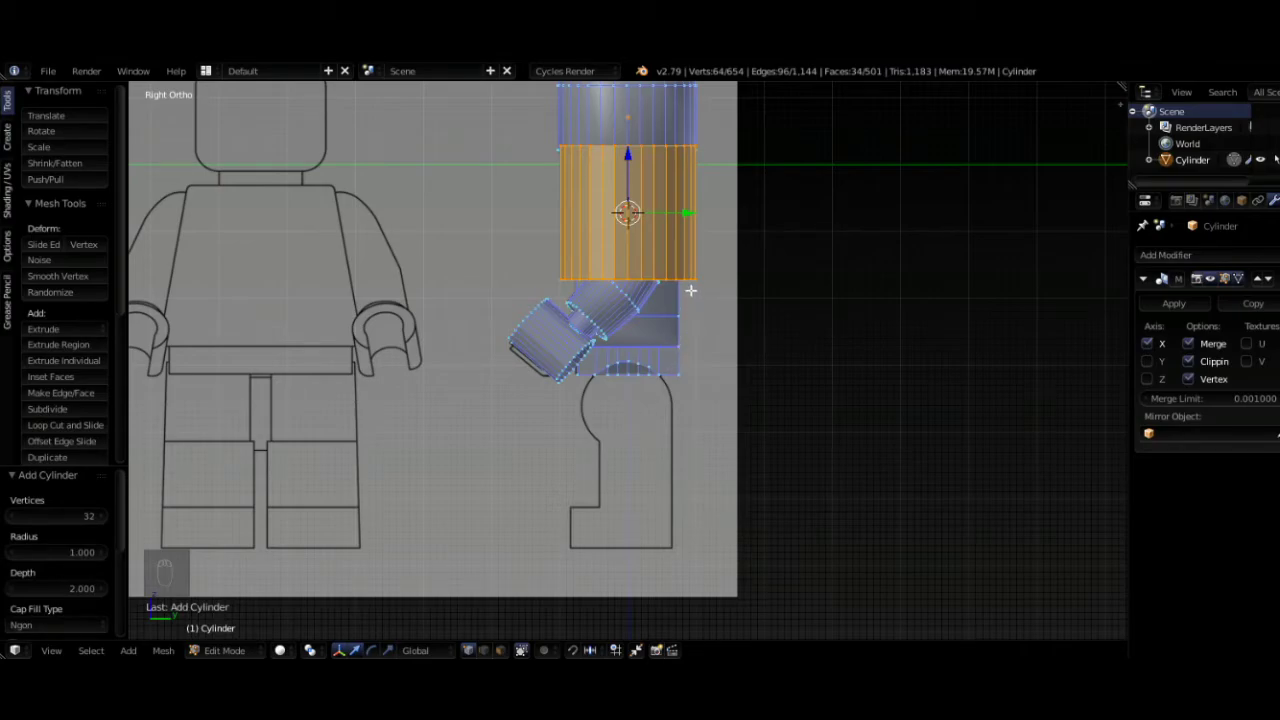
key("r")
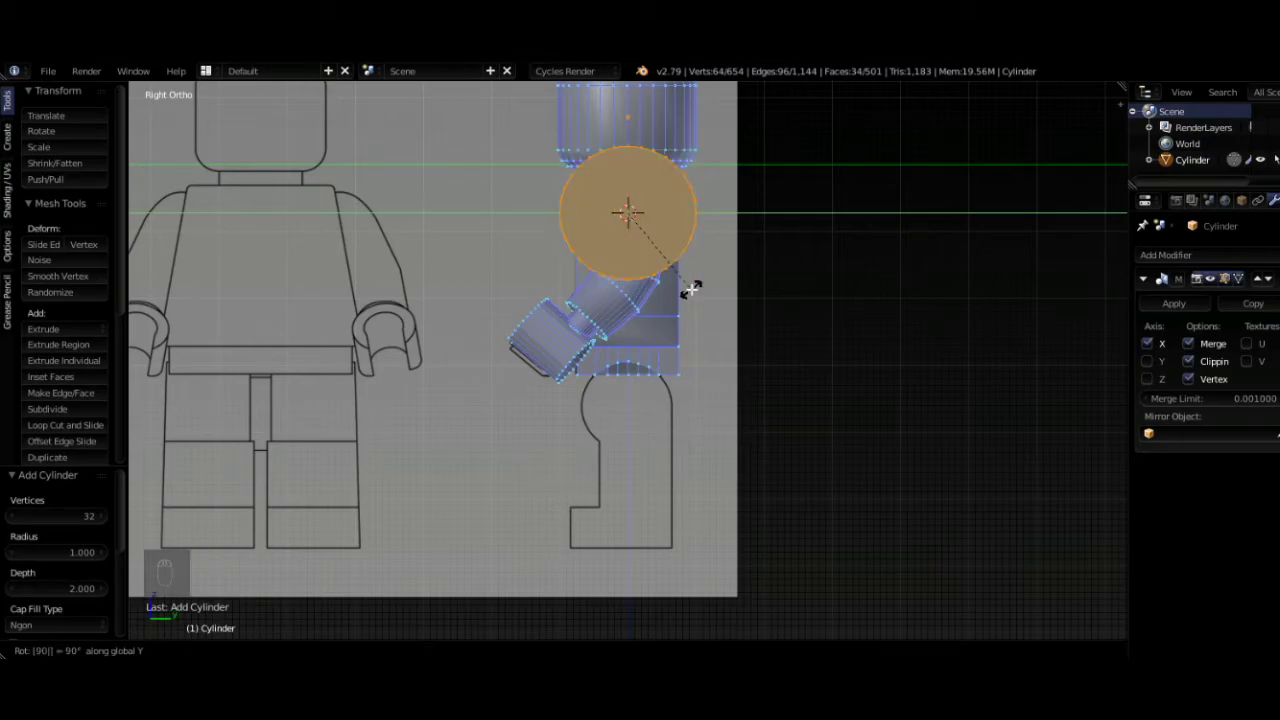
key("g")
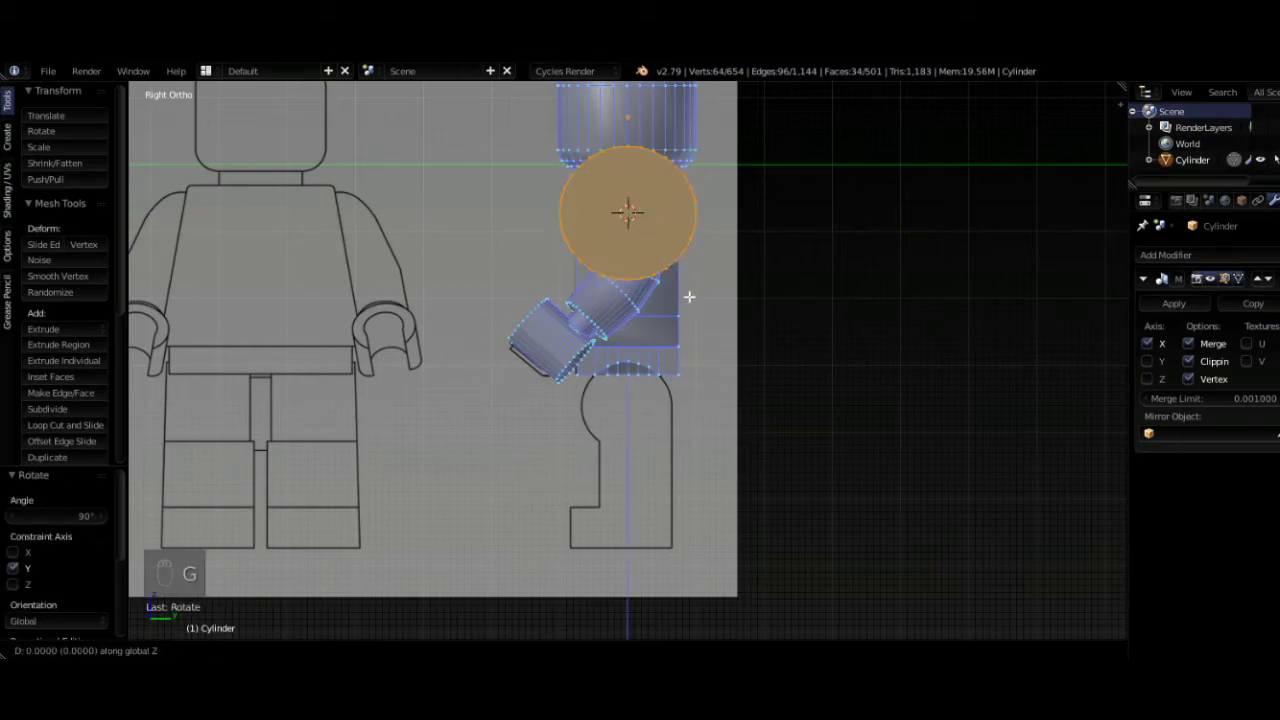
key("z")
key("s")
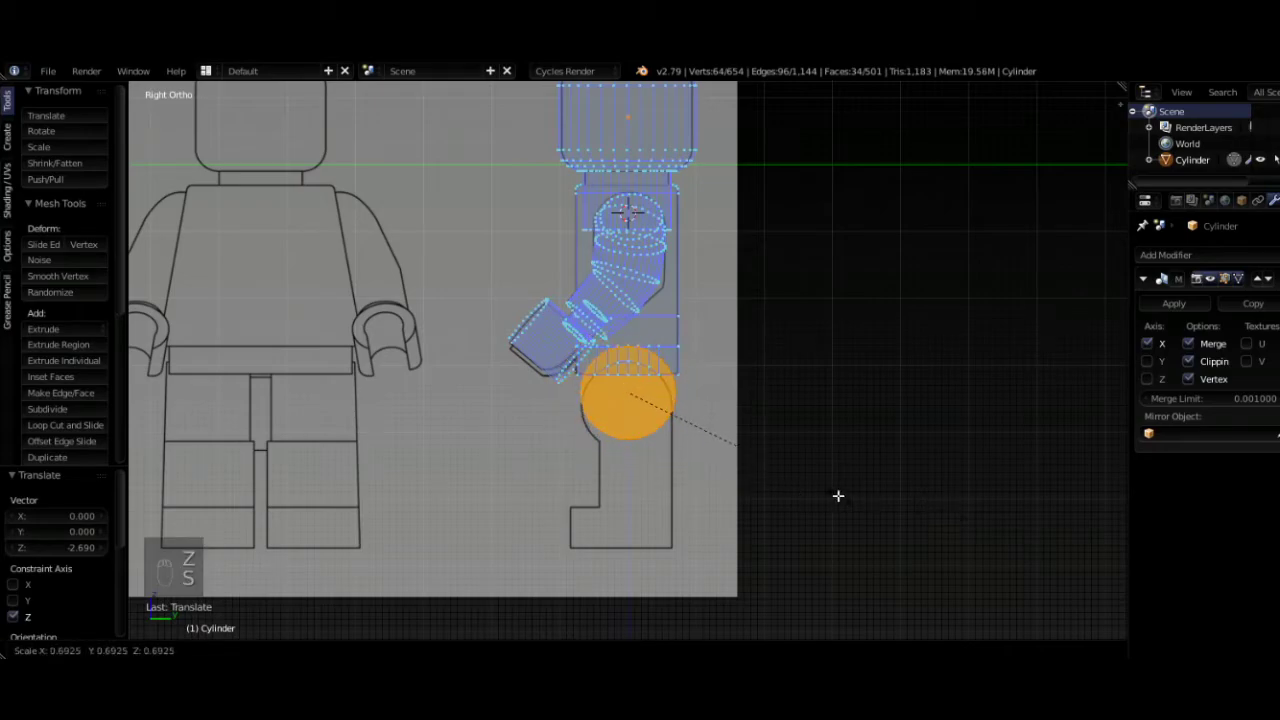
key("g")
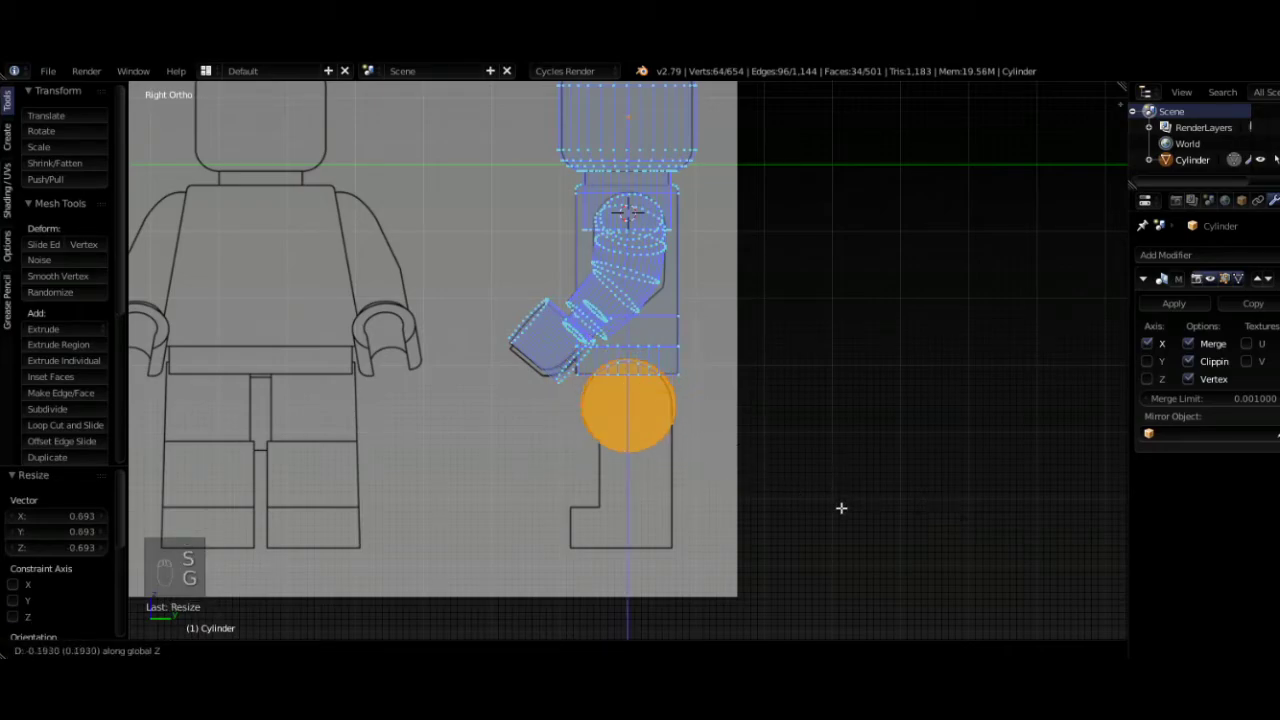
key("s")
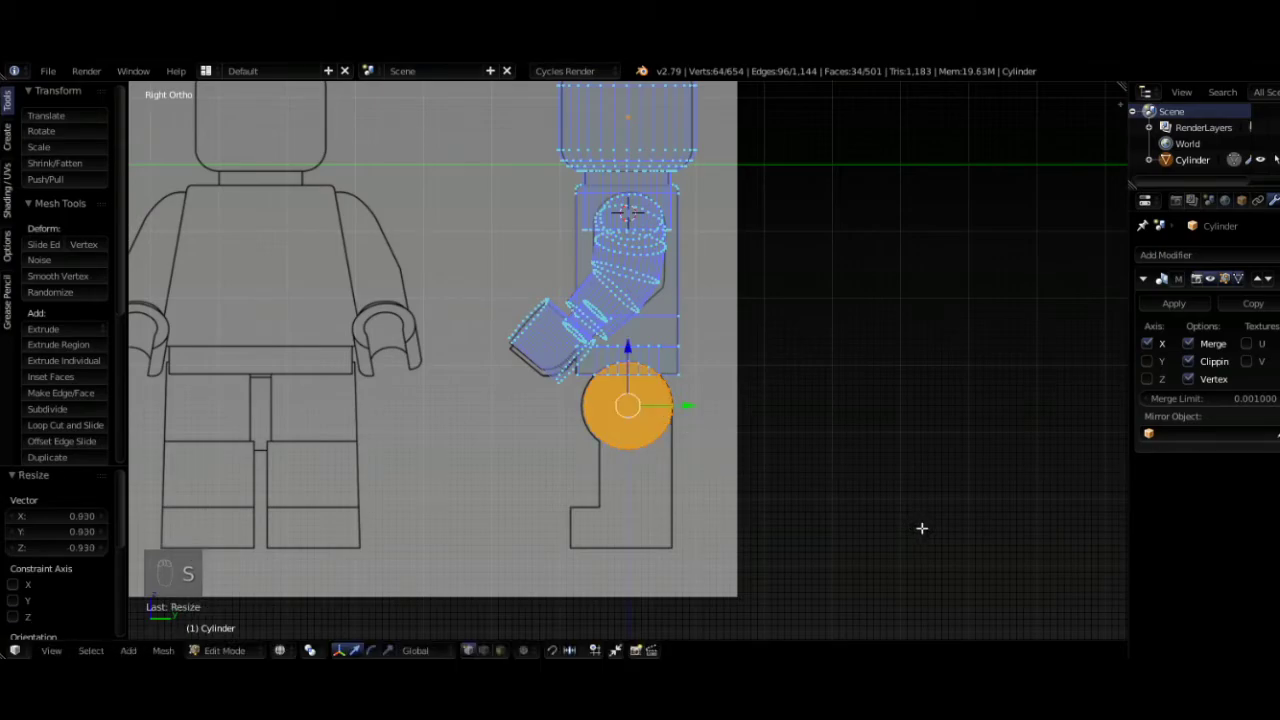
- Zoom on the cylinder in wireframe and select its lower half of vertices
middle_click(667, 489)
left_click_drag(731, 508, 708, 468)
left_click_drag(708, 468, 704, 485)
key("z")
key("z")
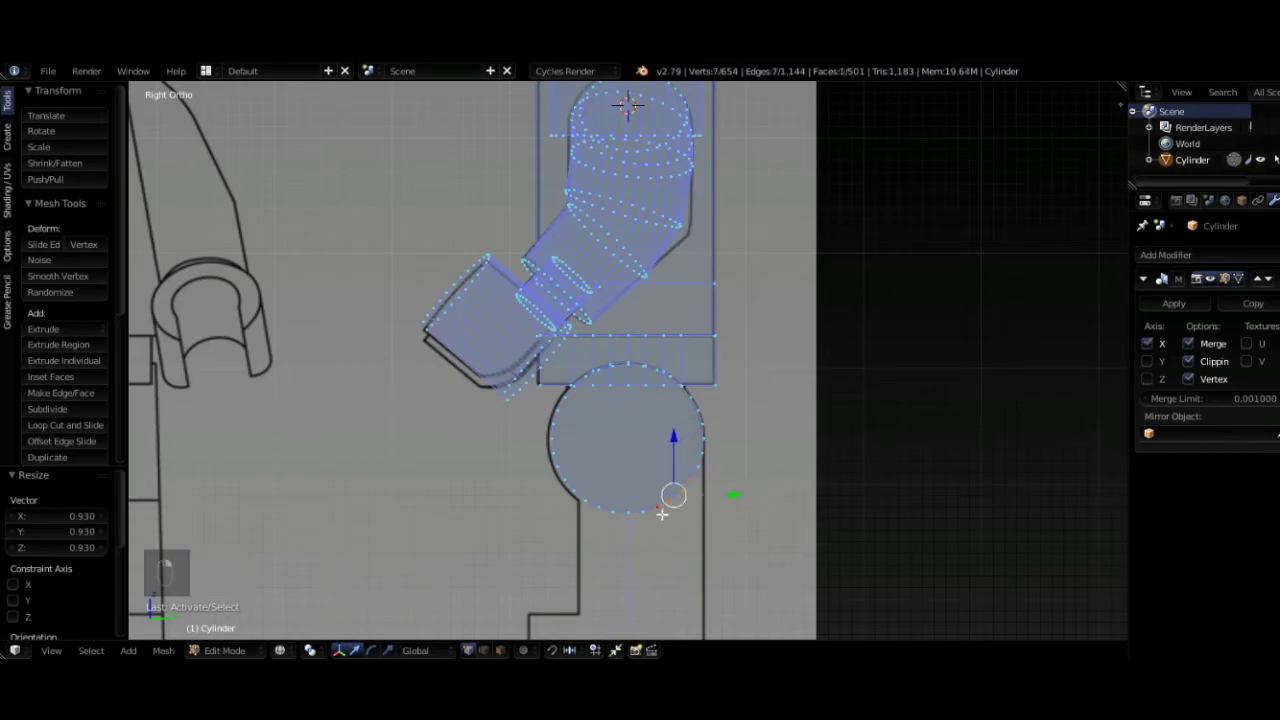
right_click(687, 502)
key("c")
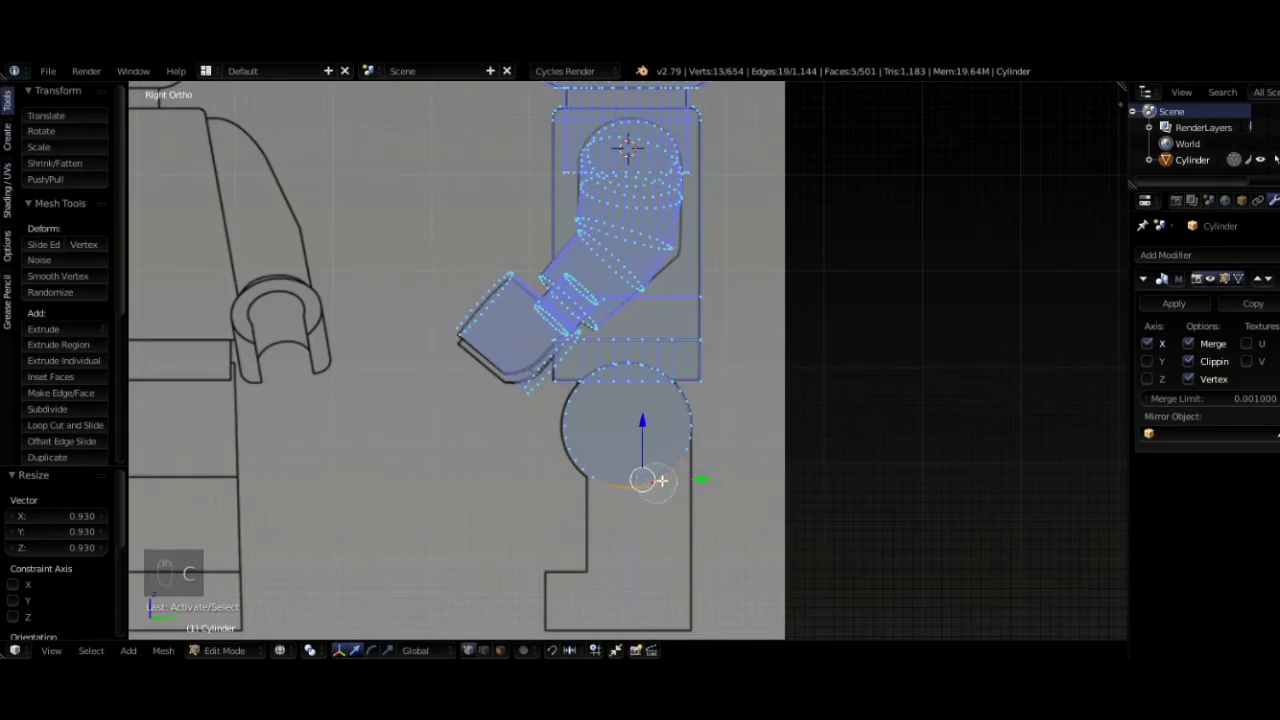
left_click_drag(687, 477, 739, 515)
- Delete the cylinder's lower half and extrude the arc ends down, lining them up with the leg outline
key("x")
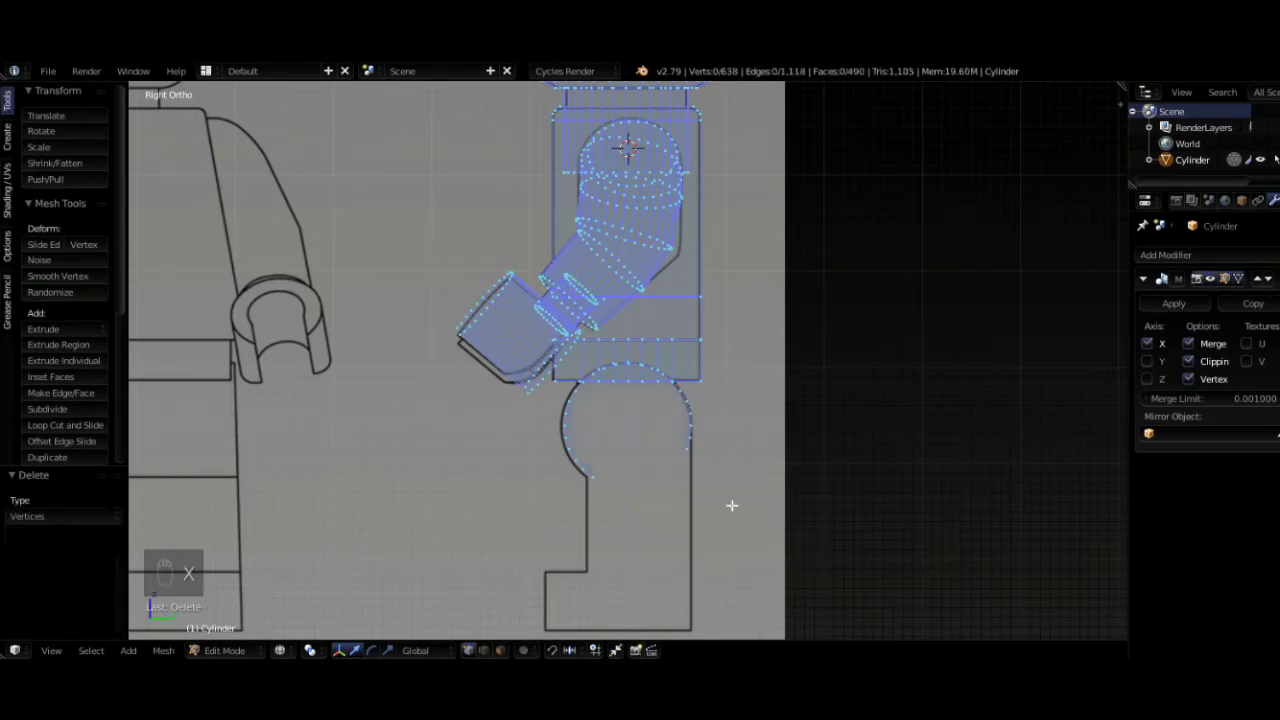
left_click_drag(613, 487, 612, 484)
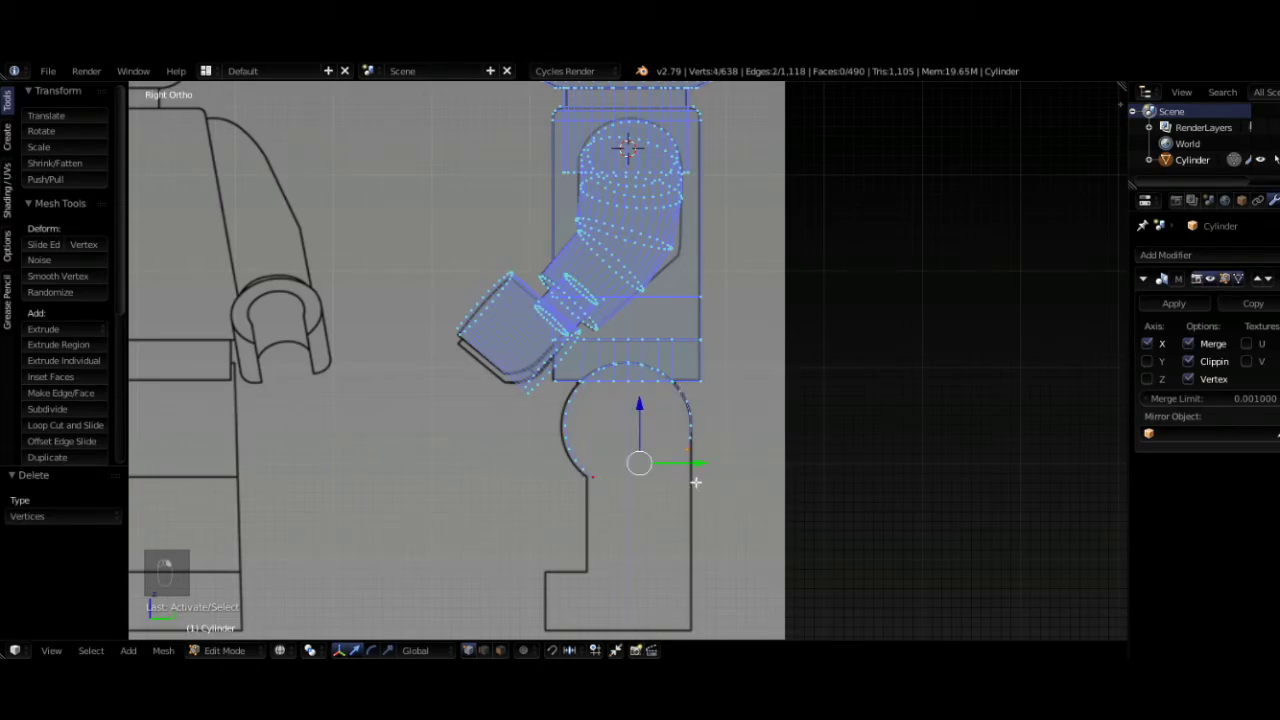
key("e")
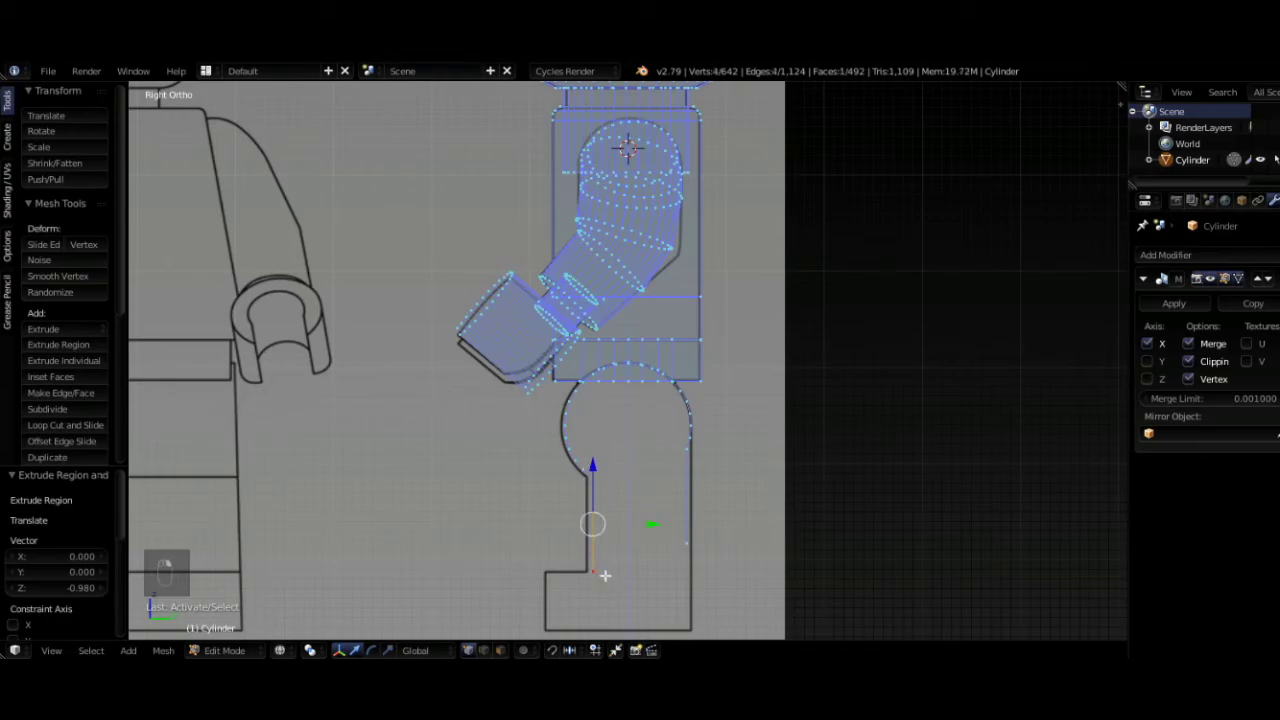
key("g")
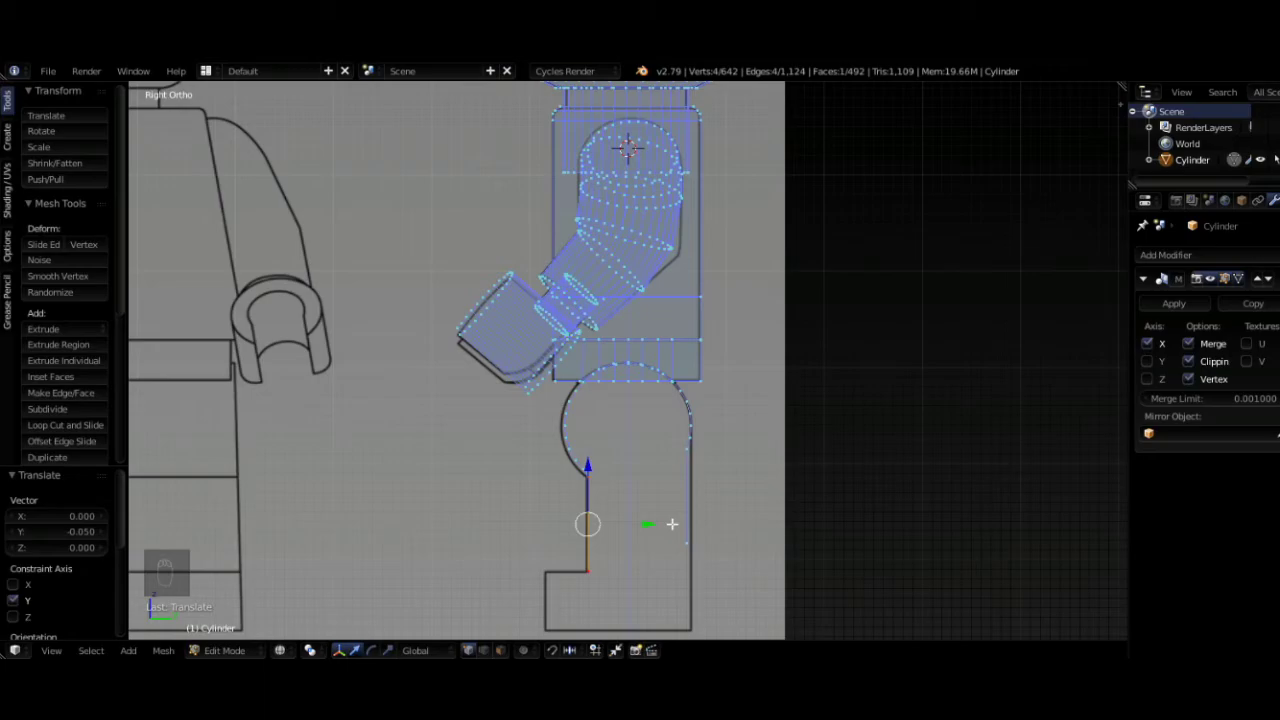
left_click_drag(684, 455, 691, 531)
key("g")
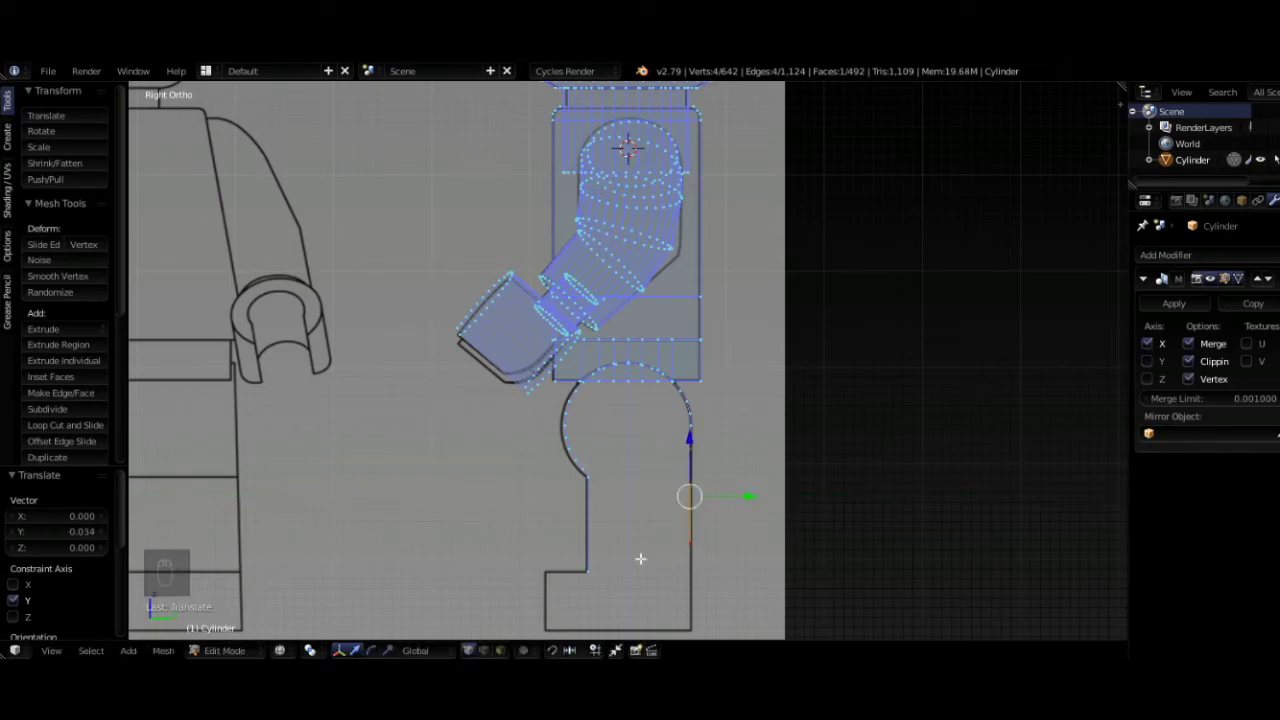
- Extrude the leg edges down to the foot, forward for the toe and across the bottom, then inspect in 3D
left_click_drag(698, 550, 699, 571)
key("g")
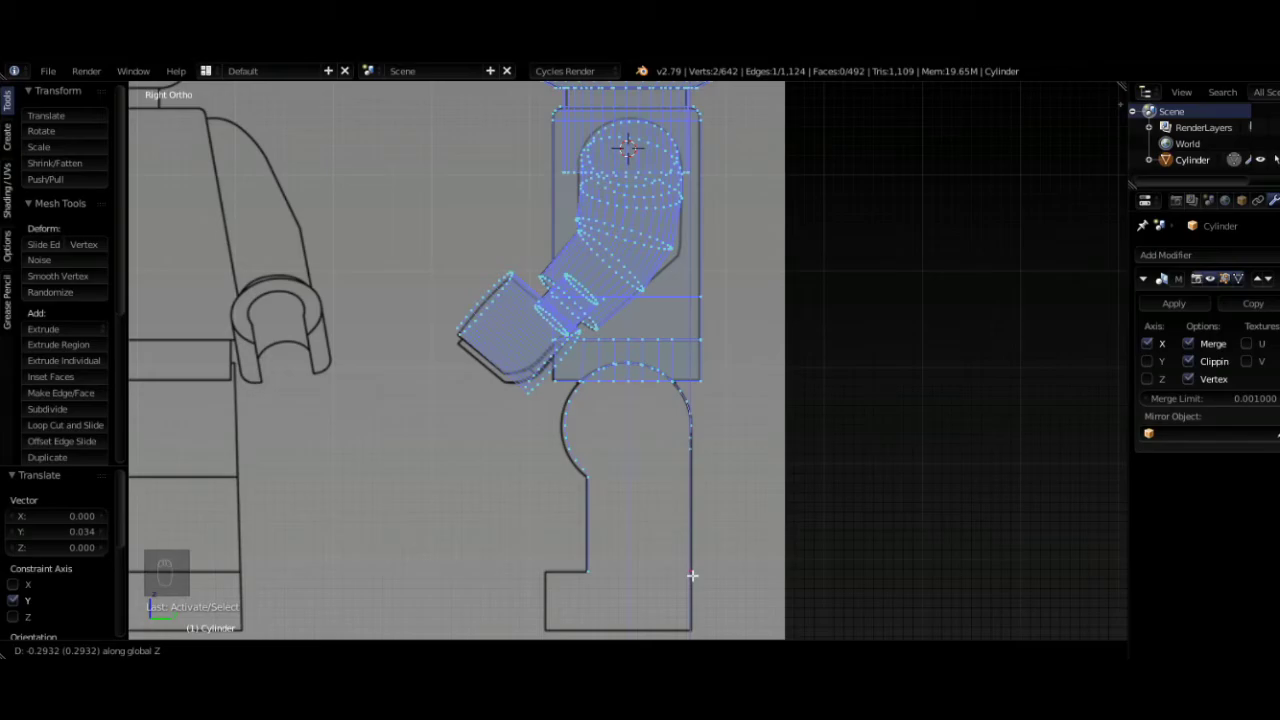
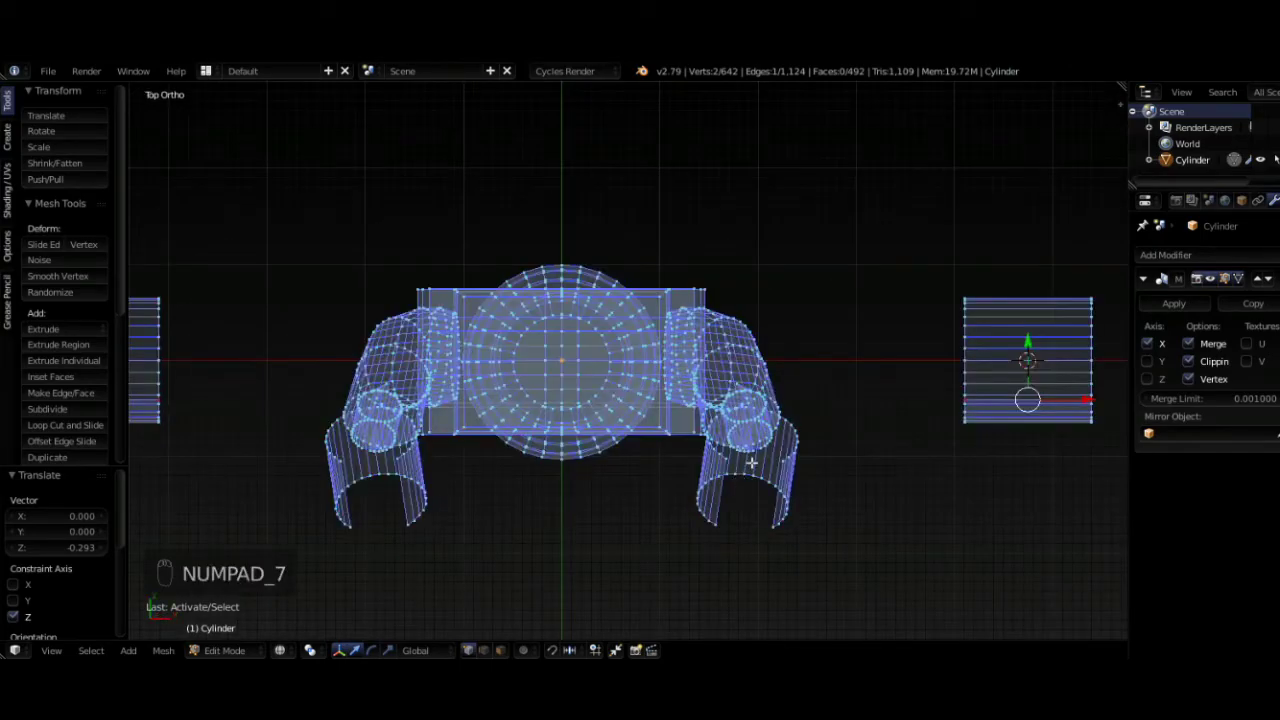
key("KP_3")
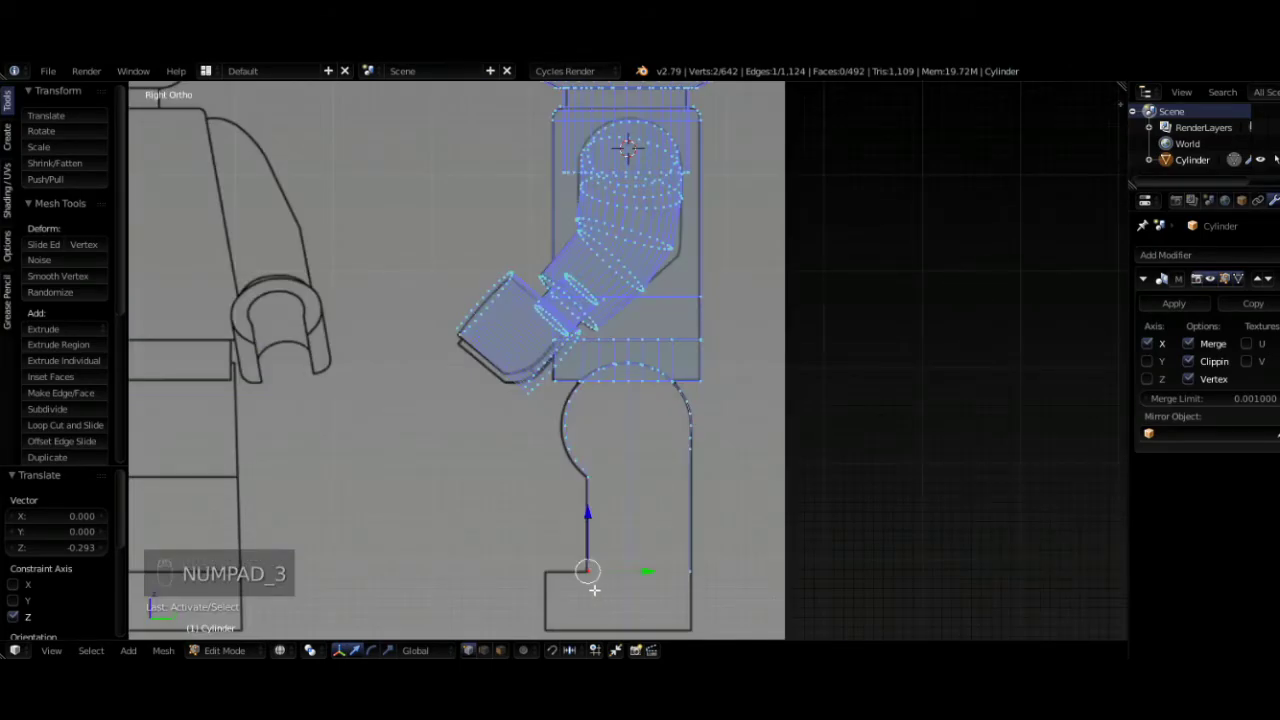
key("e")
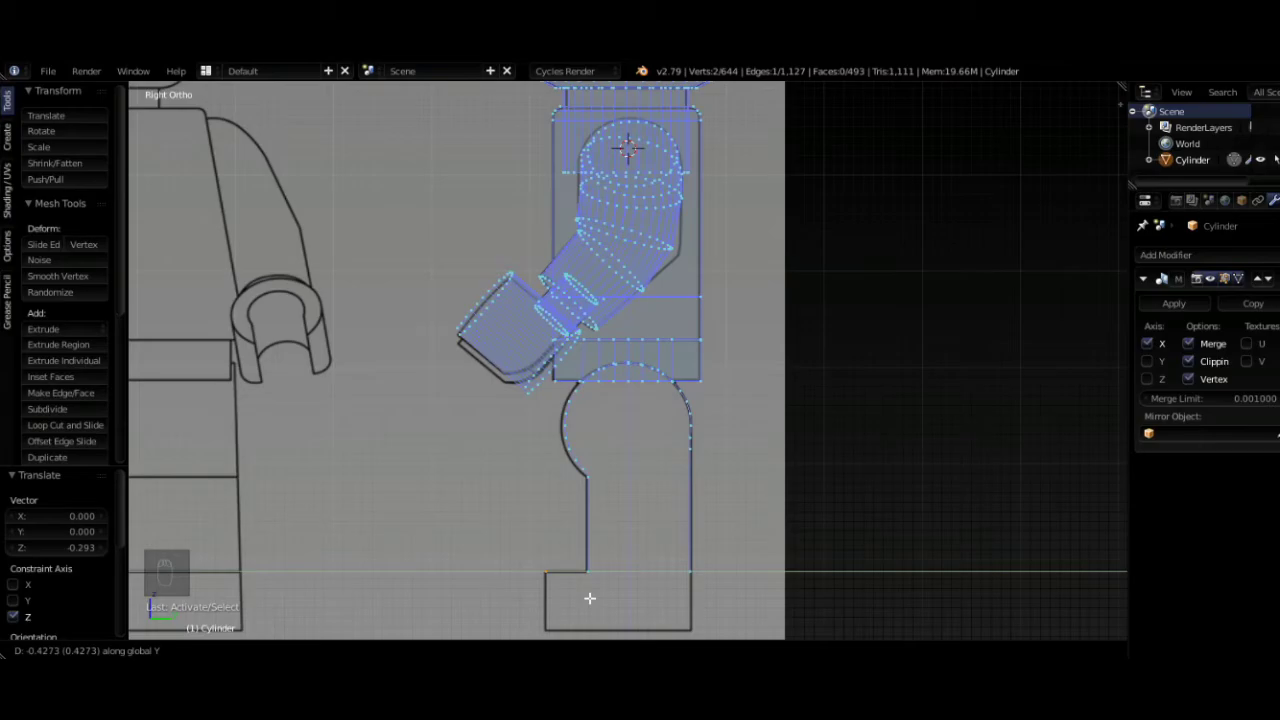
key("e")
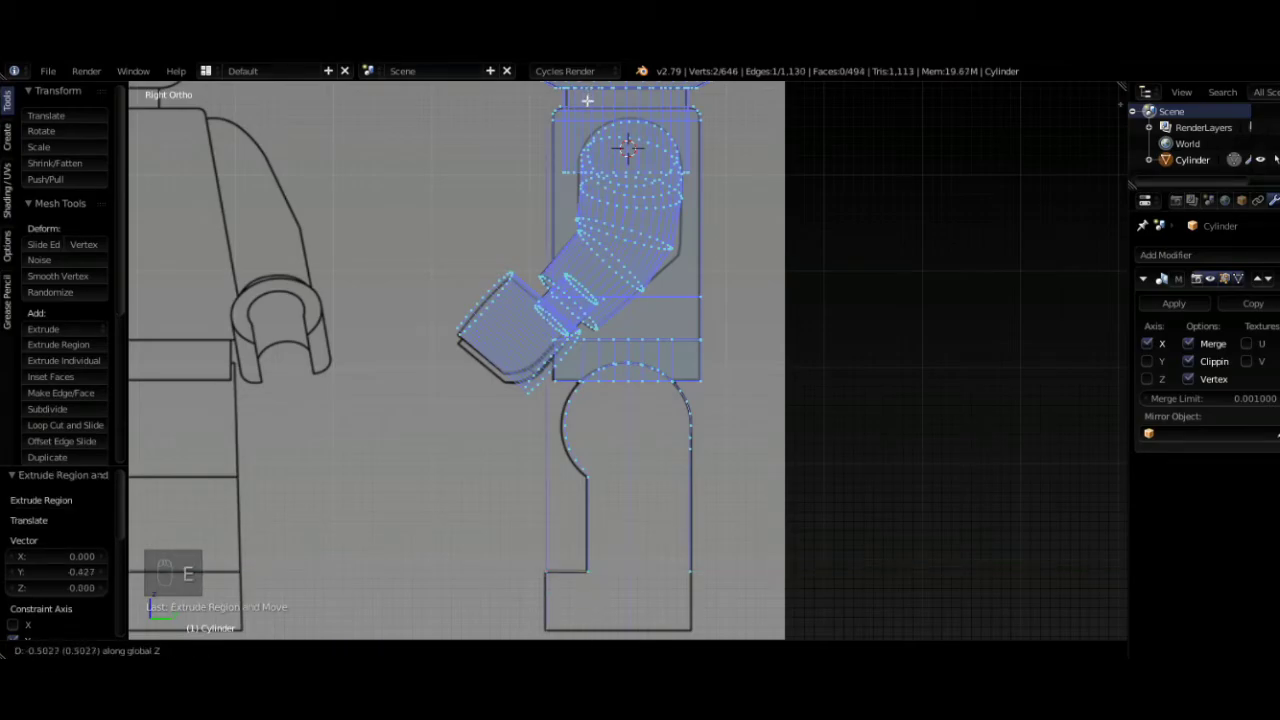
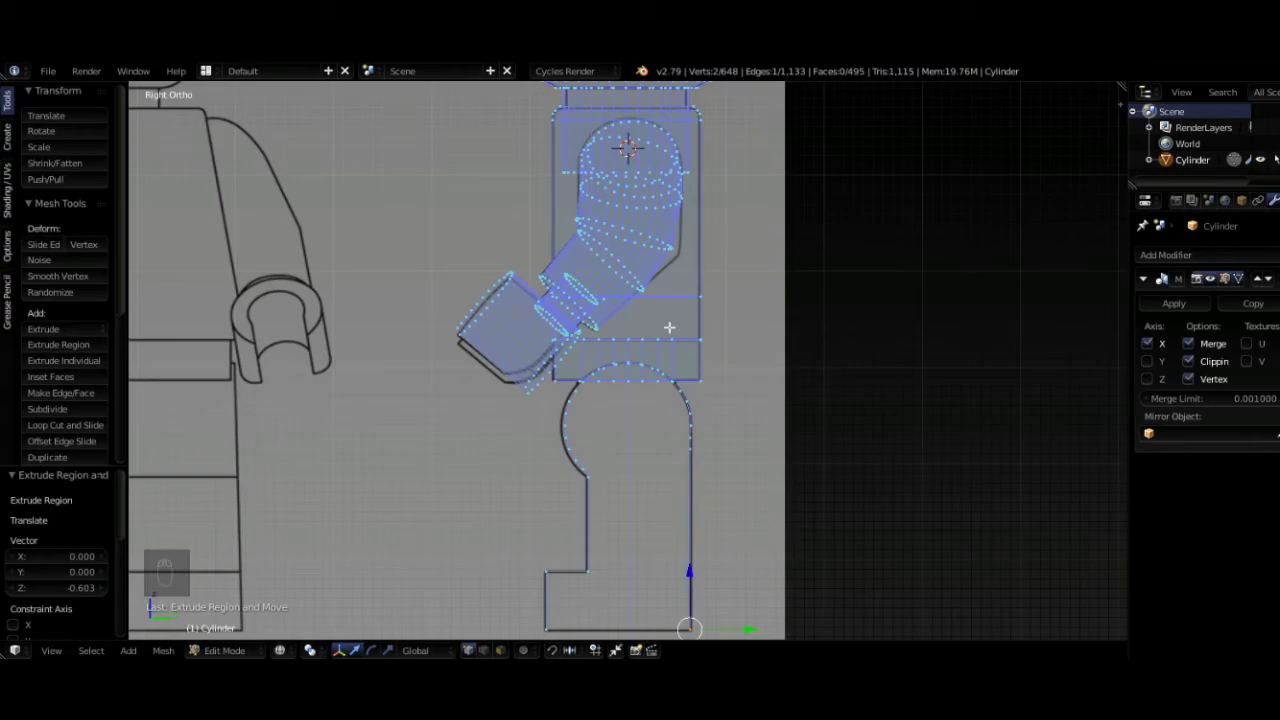
key("e")
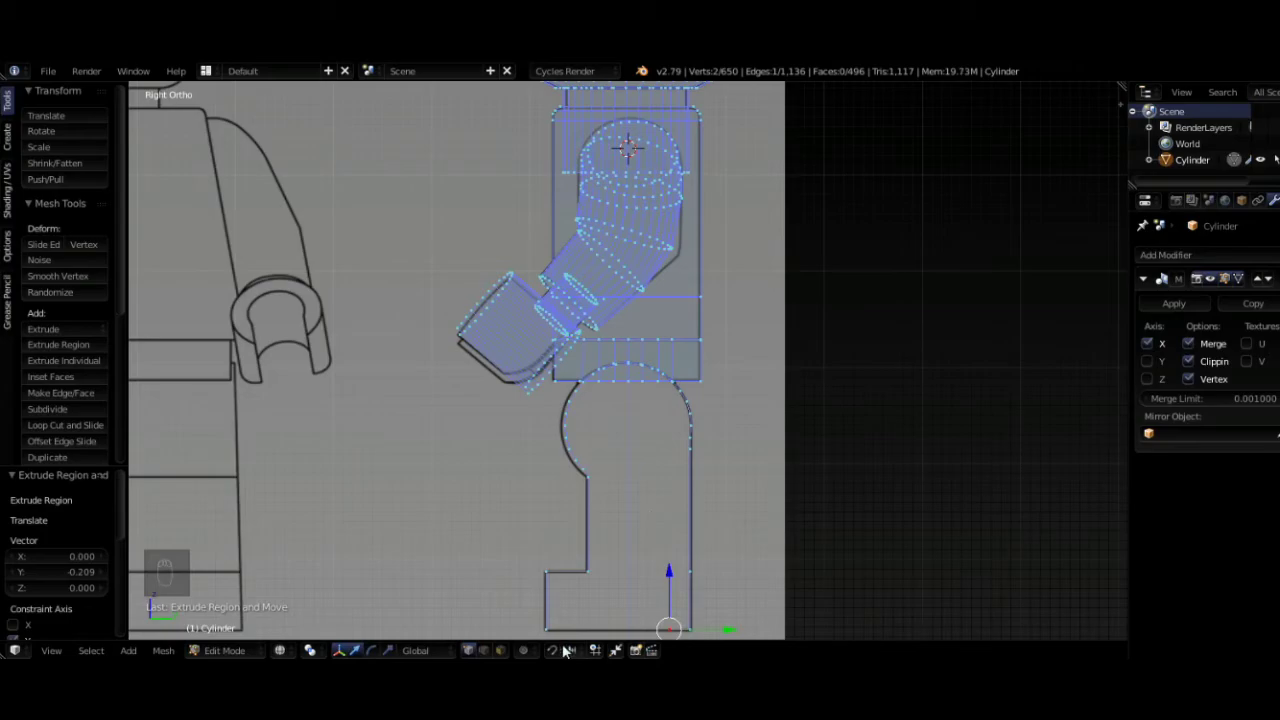
left_click_drag(553, 624, 806, 489)
- Merge the two separate foot-base vertices of the leg profile with Alt+M
key("alt+m")
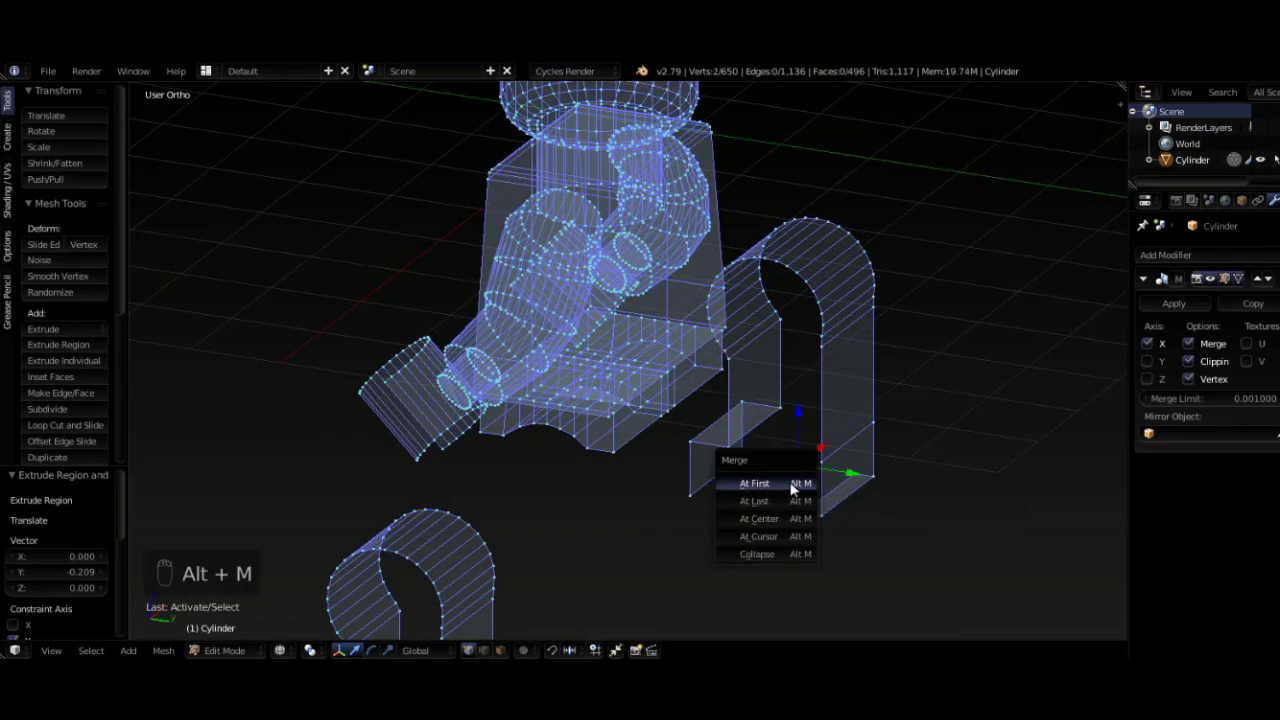
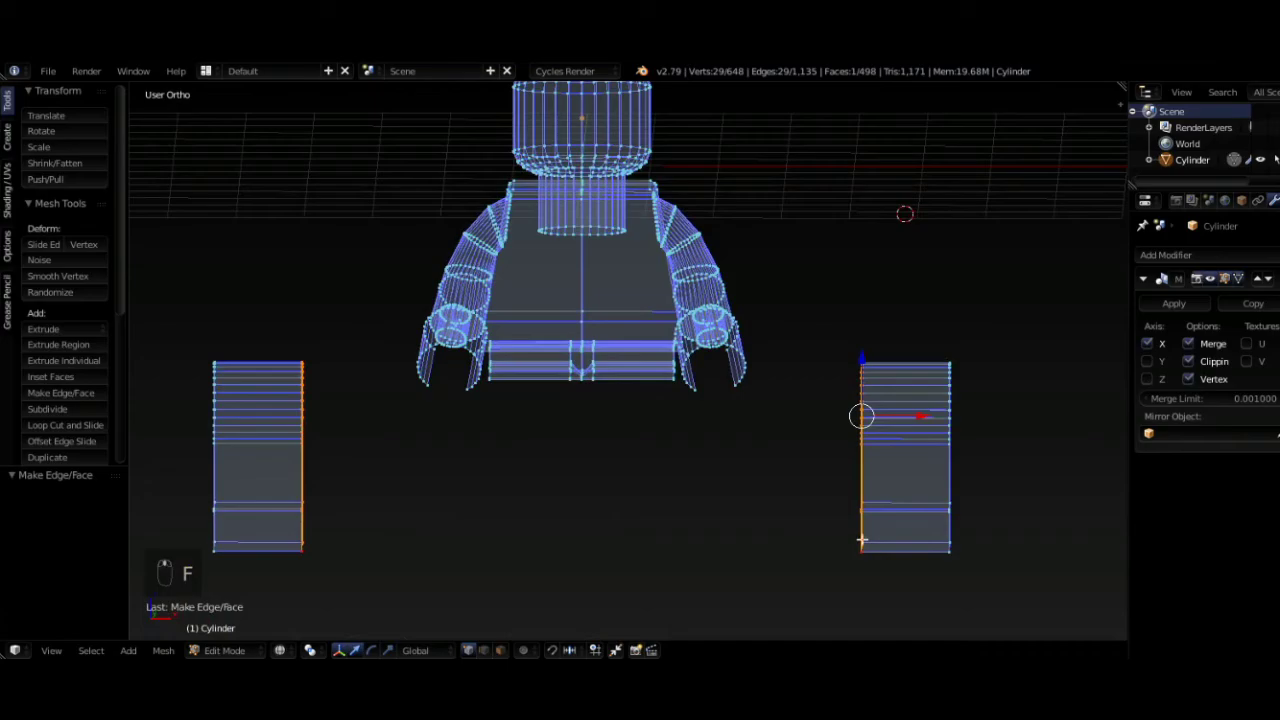
- Select the linked leg mesh in front view, move it under the torso and scale it to the reference
key("KP_1")
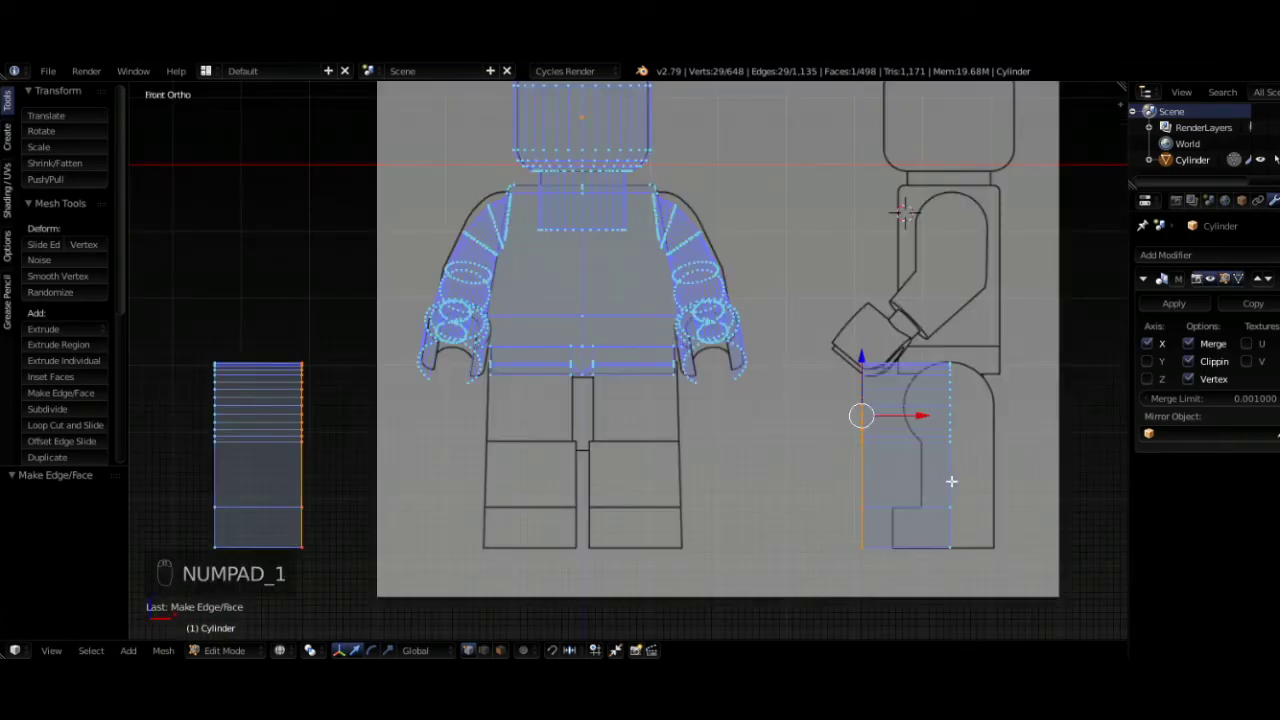
key("l")
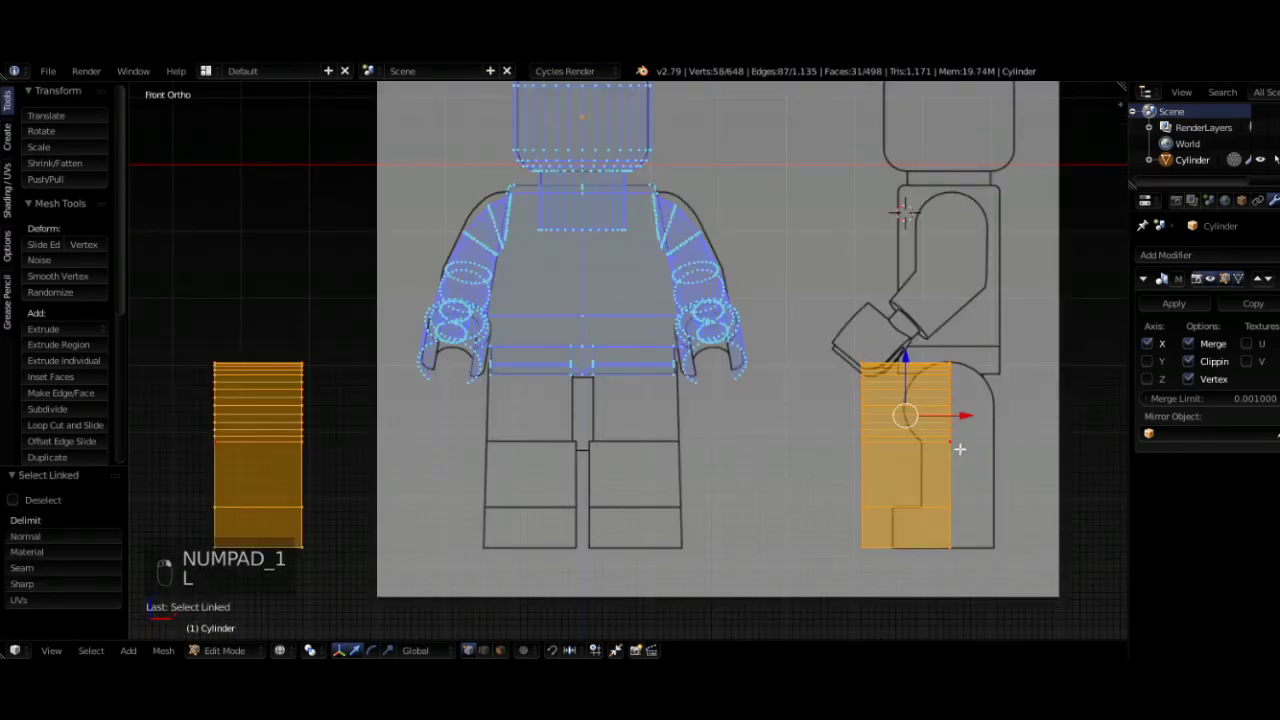
key("g")
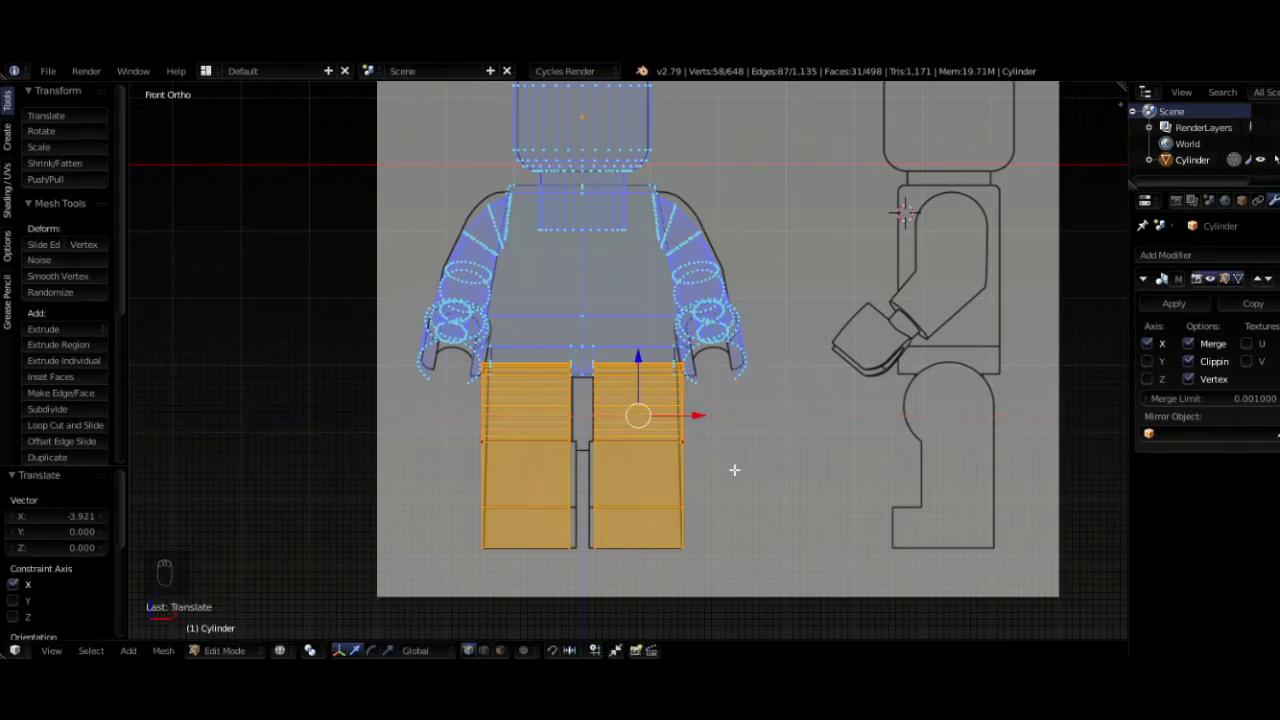
key("s")
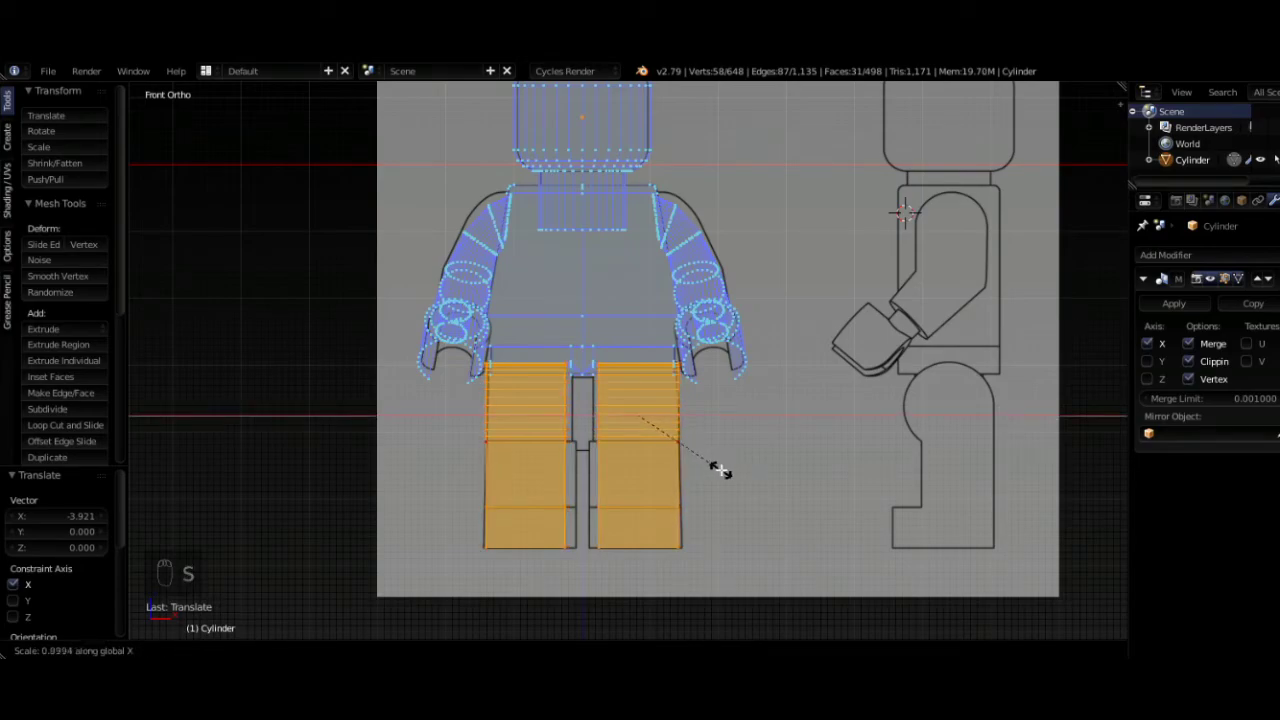
key("g")
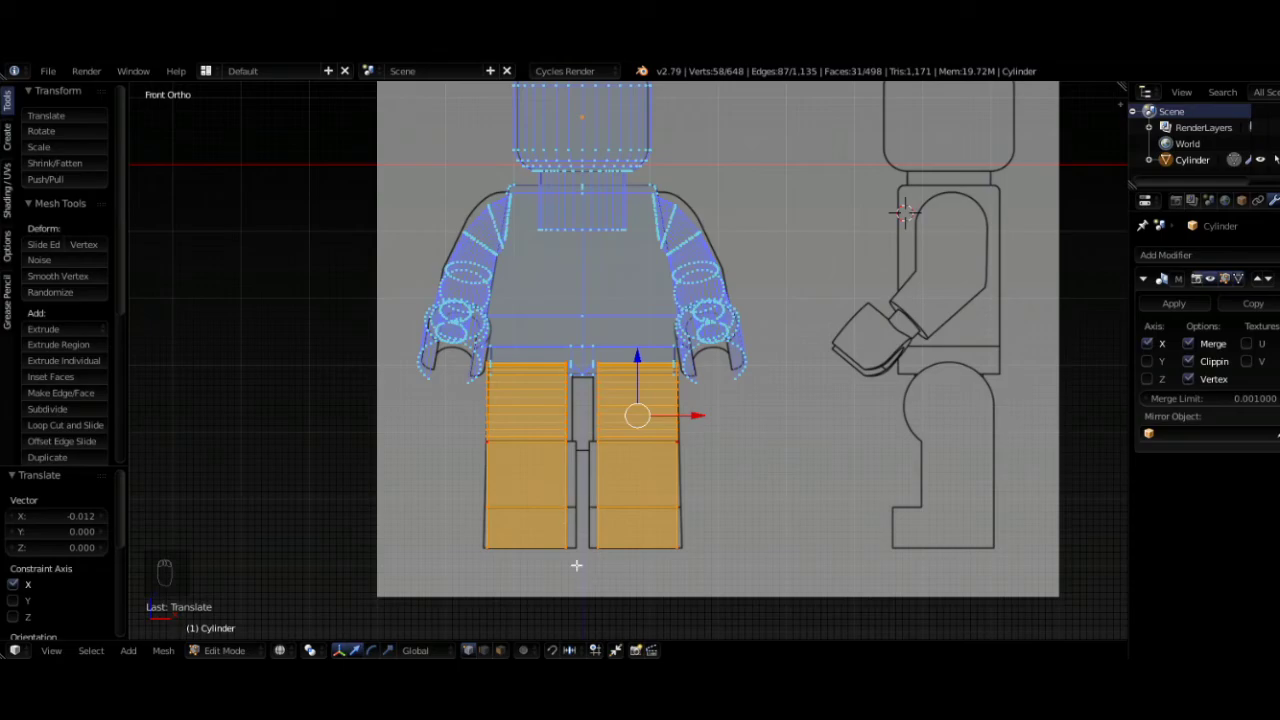
left_click_drag(673, 457, 689, 517)
- Leave Edit Mode, show the figure solid with Smooth shading and orbit to inspect it
key("Tab")
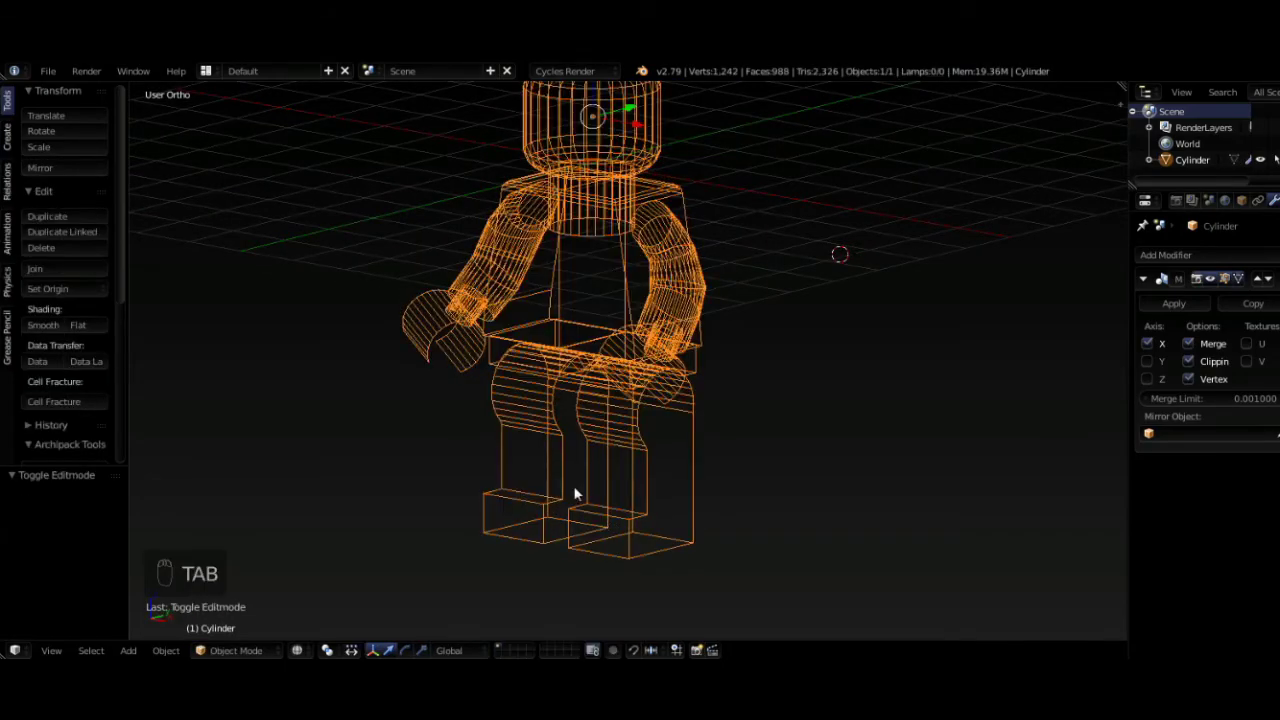
key("z")
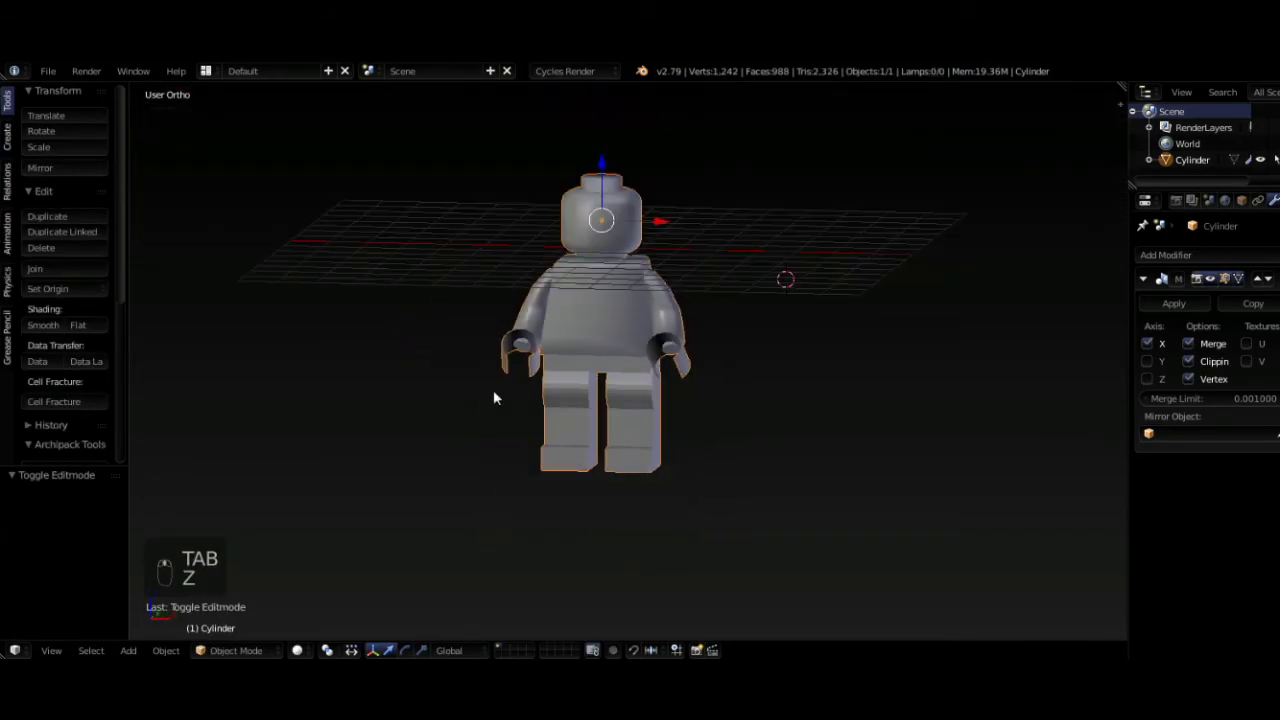
left_click_drag(47, 336, 635, 384)
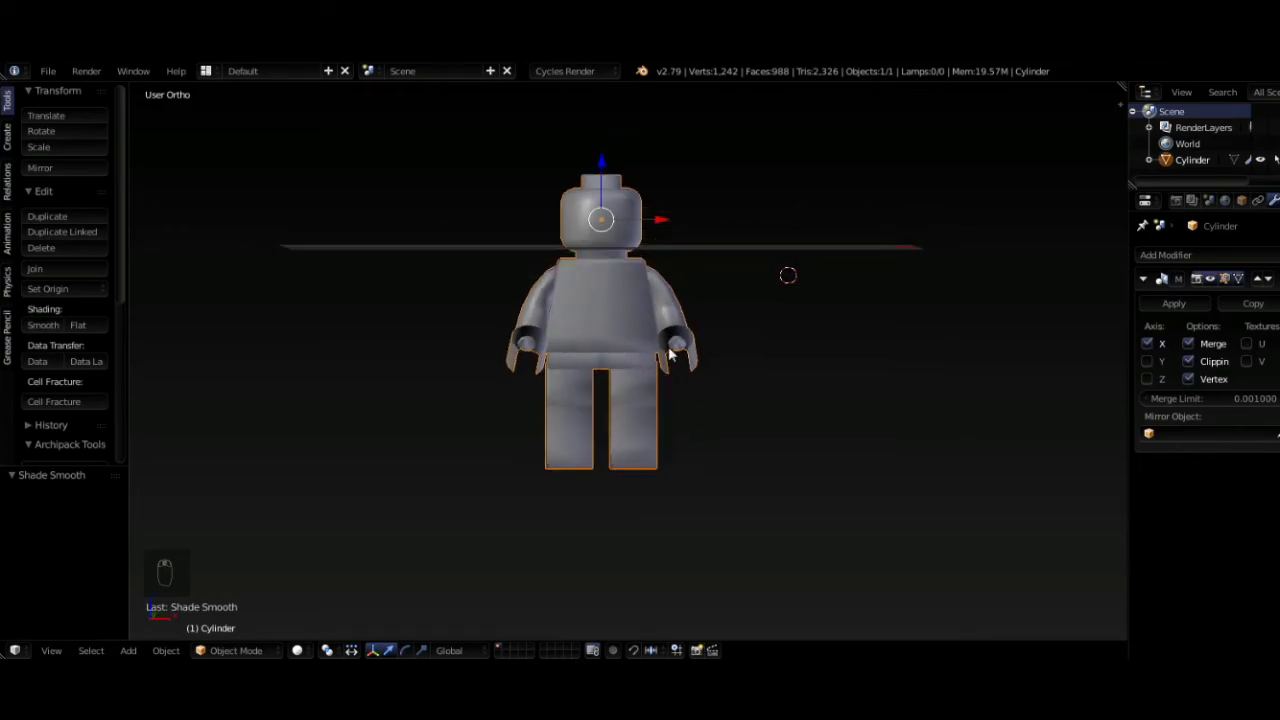
left_click_drag(549, 430, 642, 418)
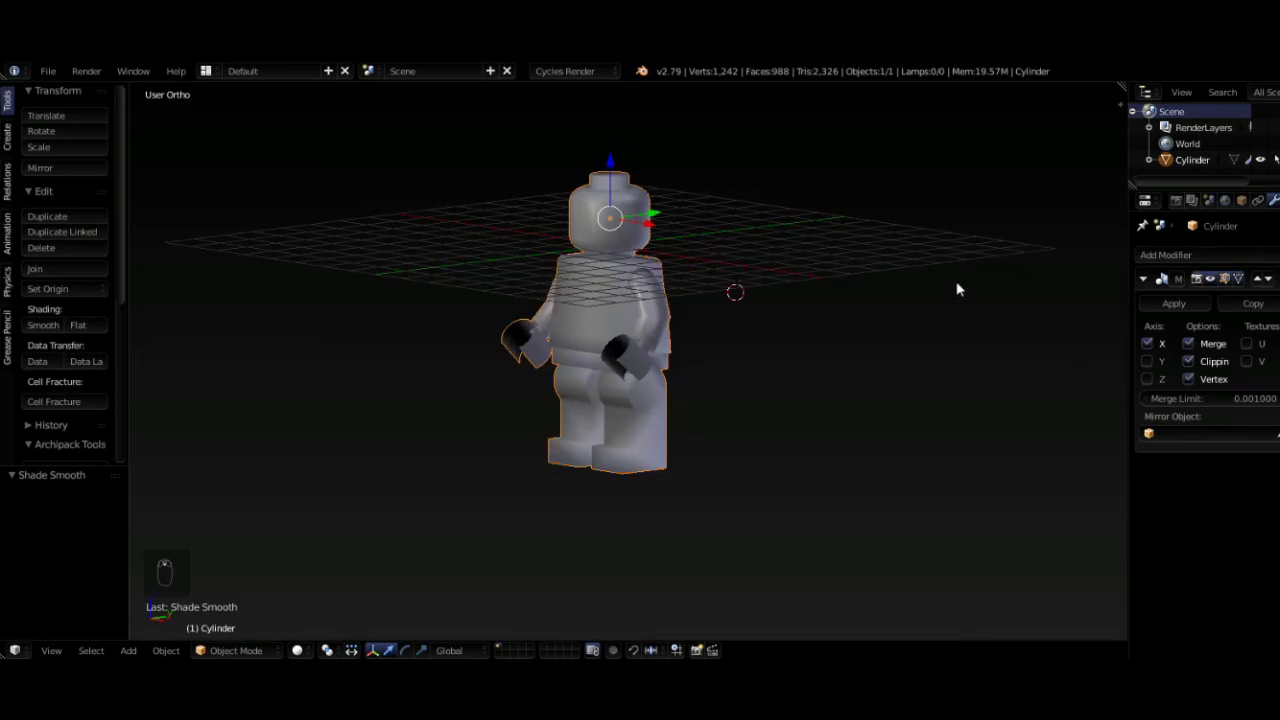
- In Edit Mode, undo a trial loop cut and inset the selected leg faces, dragging the thickness
key("Tab")
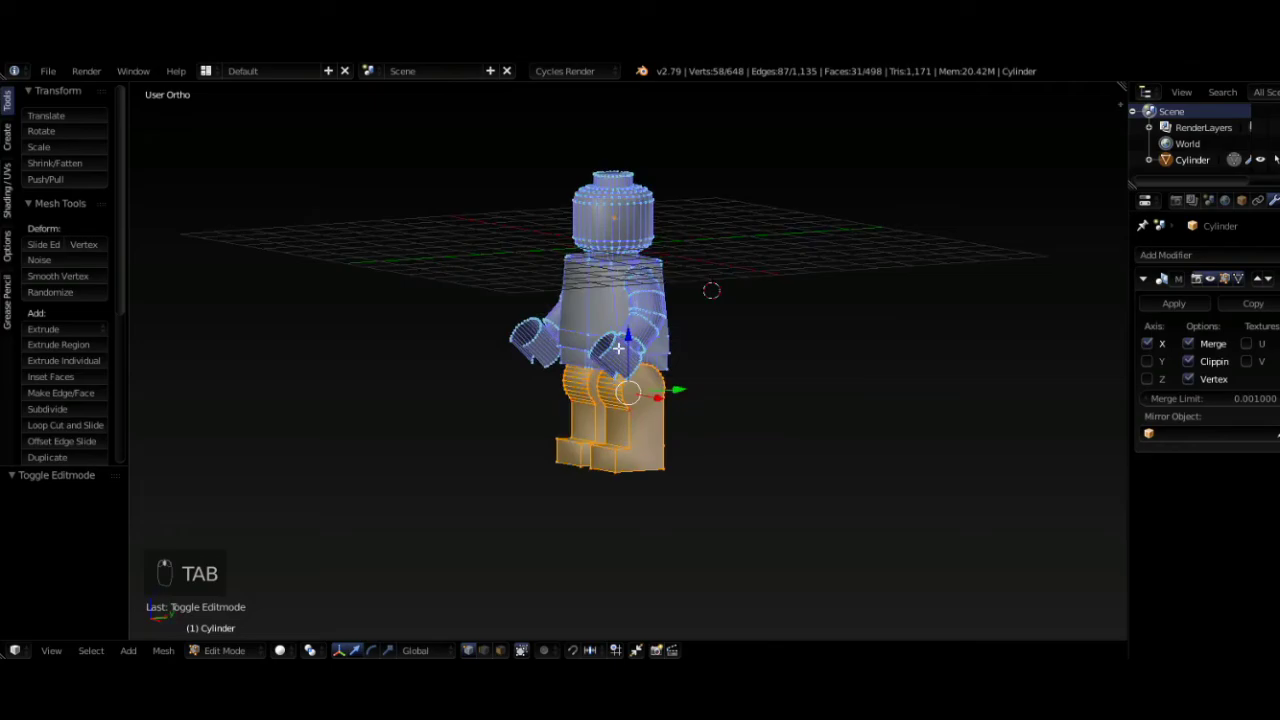
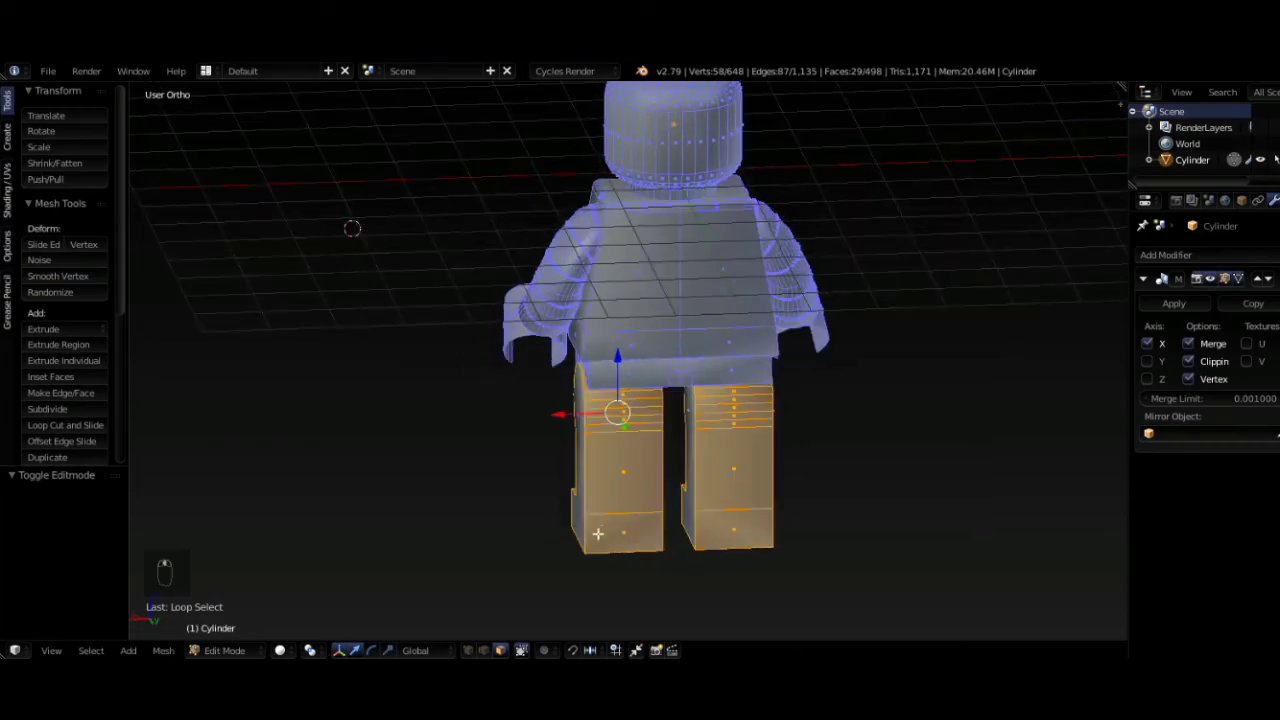
key("ctrl+r")
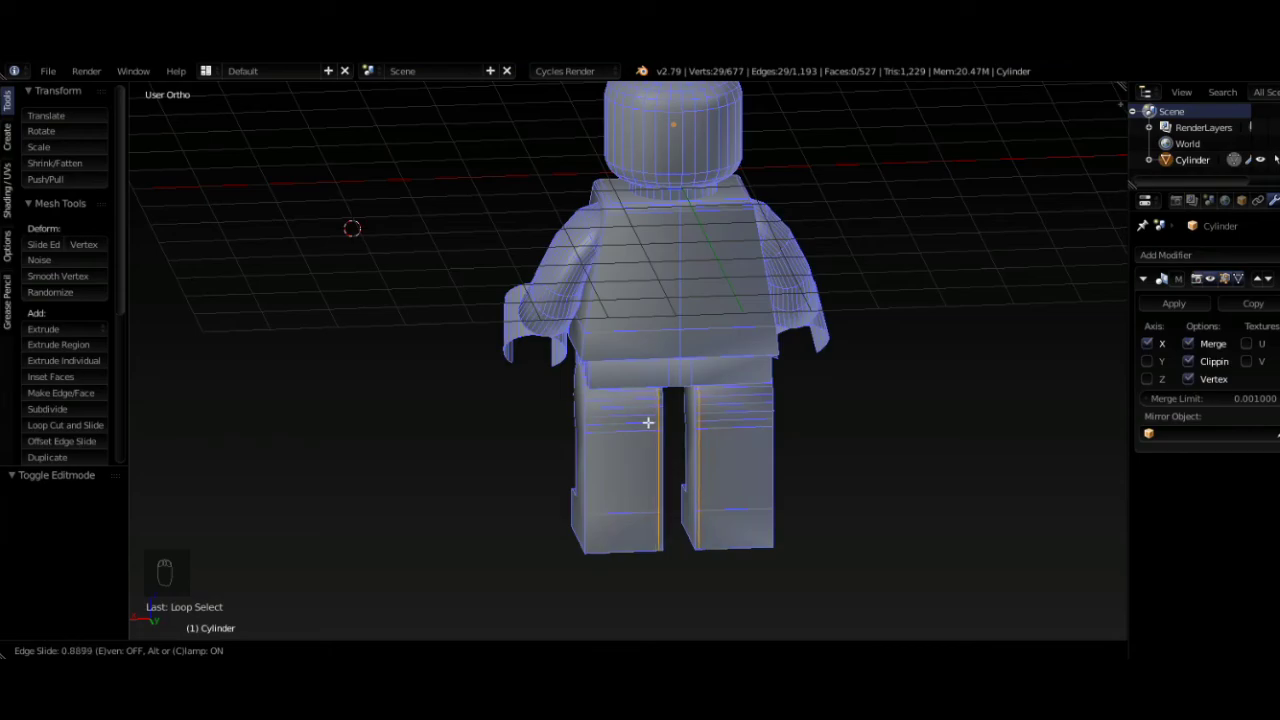
key("ctrl+z")
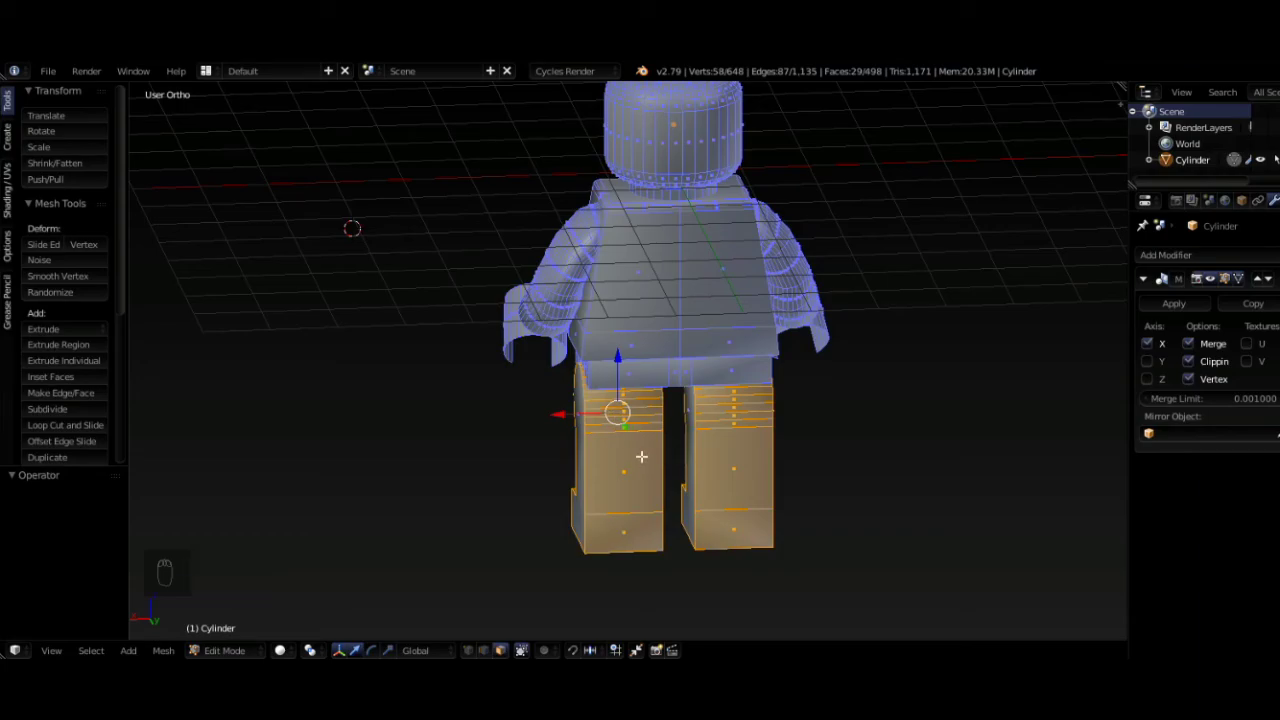
key("i")
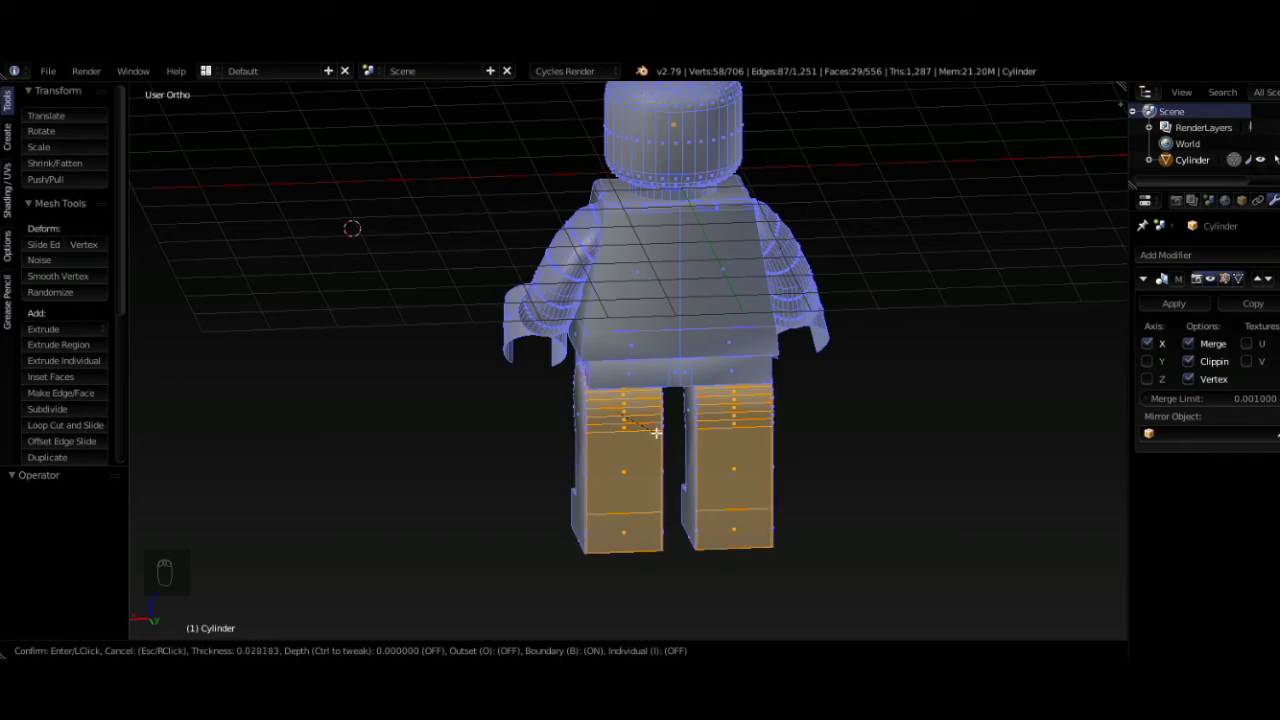
left_click_drag(647, 513, 692, 487)
- Add a Solidify modifier to the figure with Thickness 0.2
key("Tab")
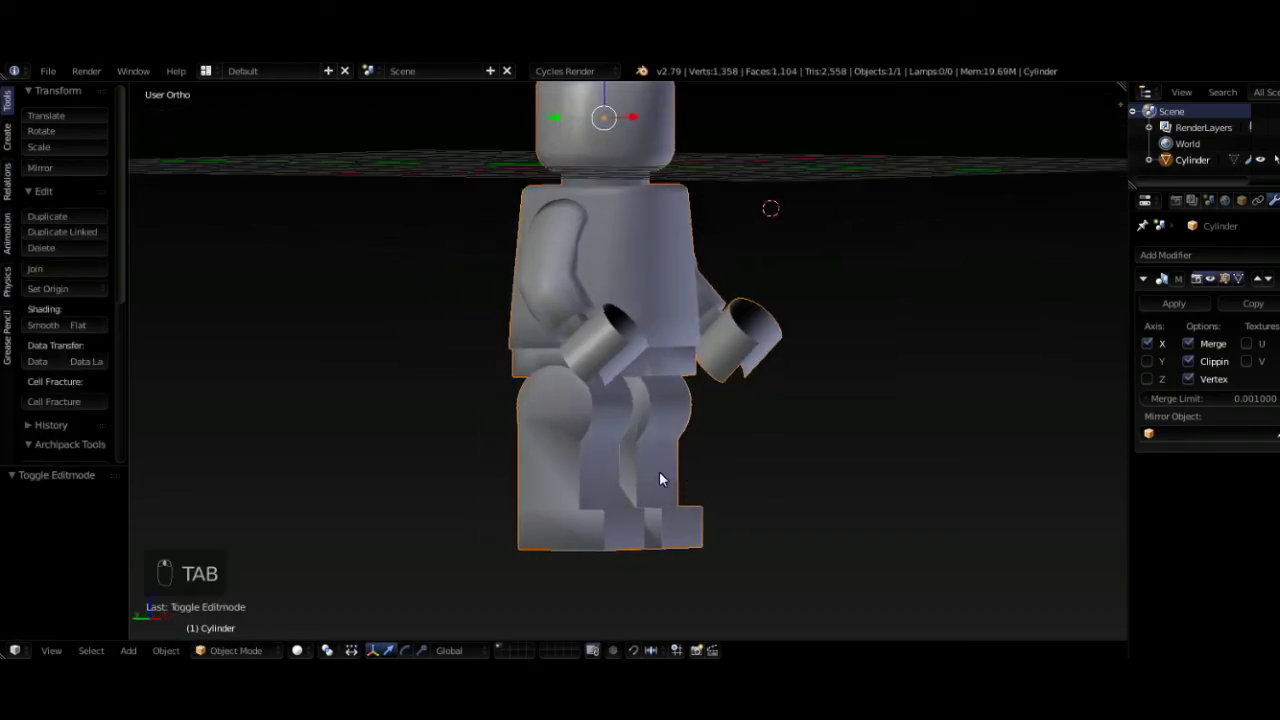
left_click_drag(698, 401, 1011, 518)
left_click(1011, 518)
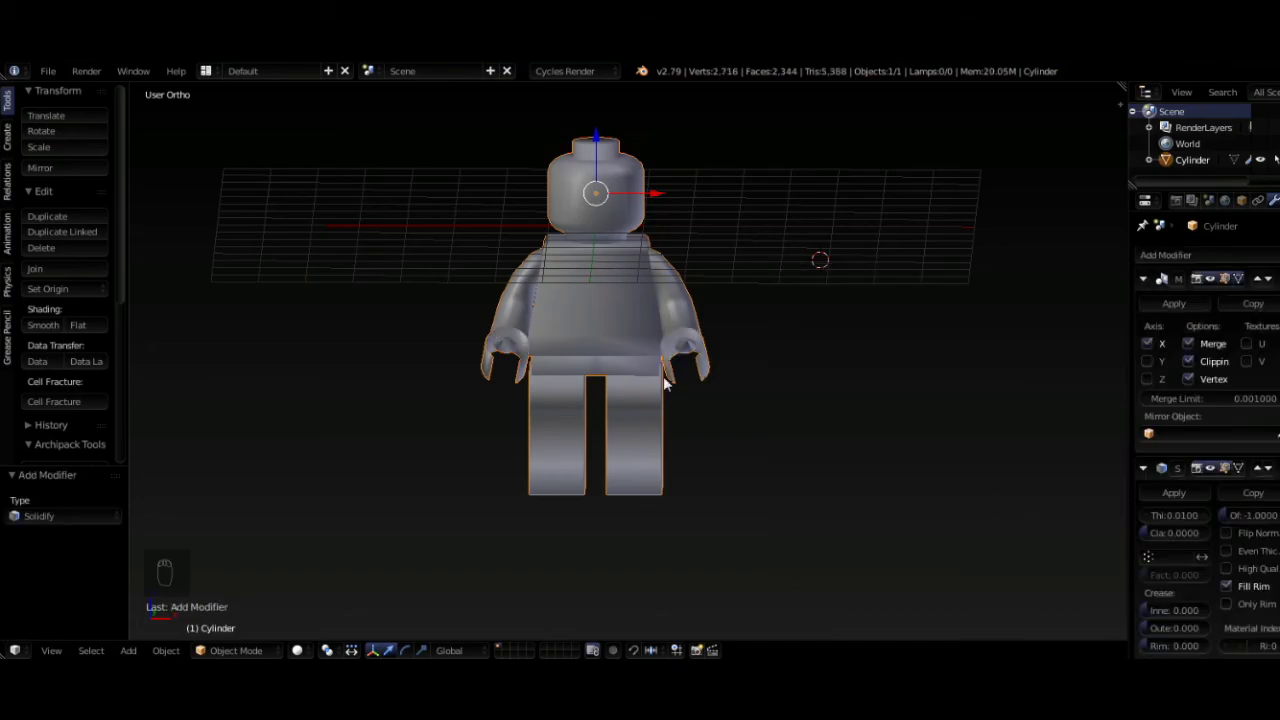
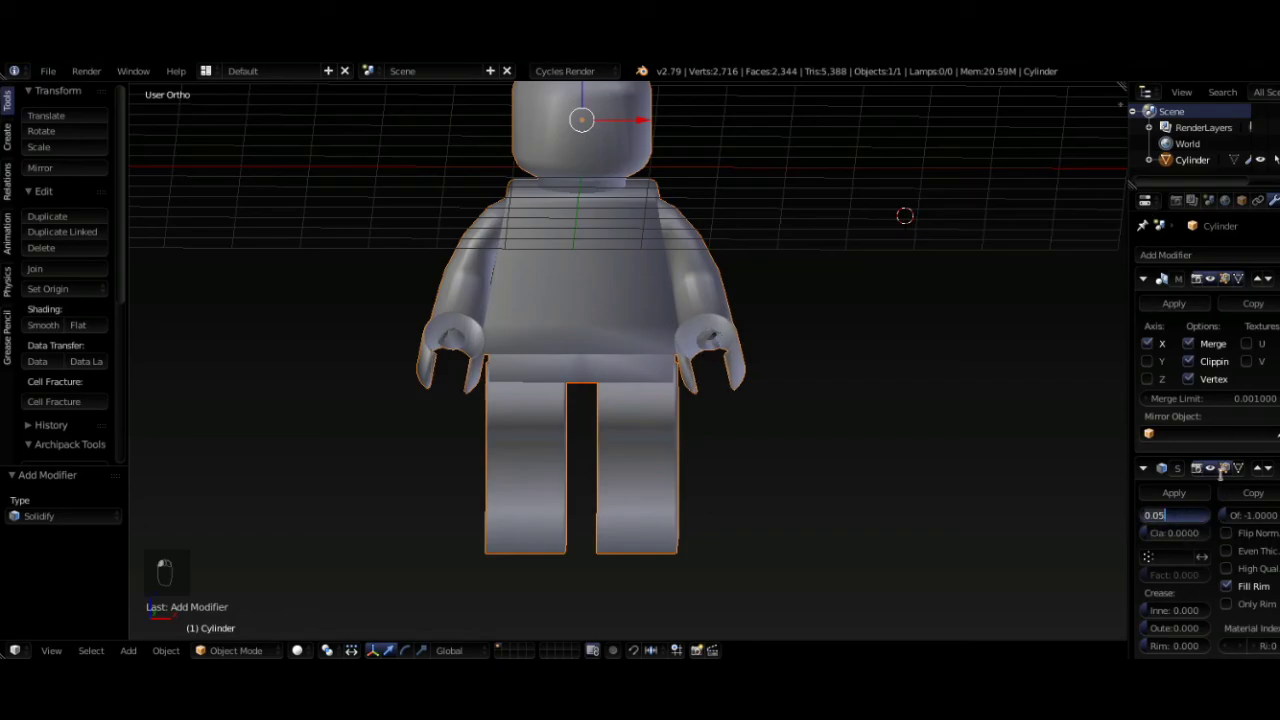
key("BackSpace")
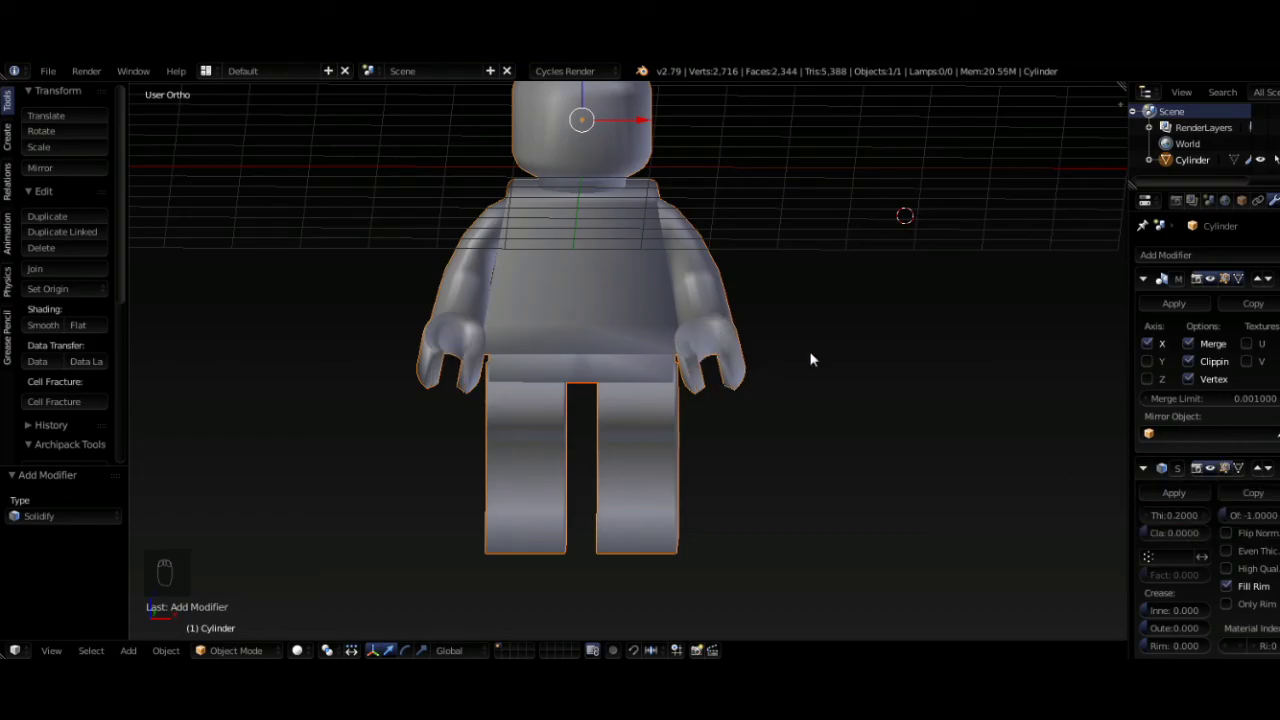
- Orbit to check the thickened shell from above and the side, then apply the modifiers
left_click_drag(704, 362, 480, 282)
left_click_drag(849, 362, 723, 363)
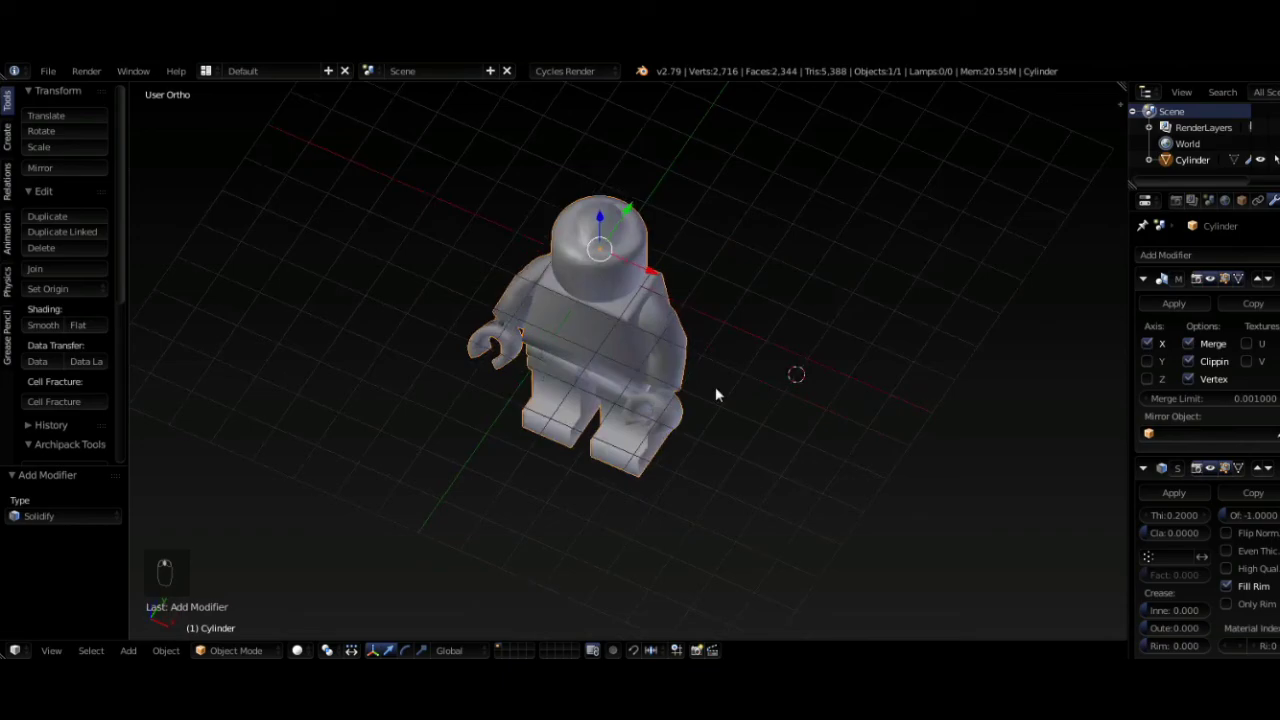
left_click_drag(684, 359, 502, 407)
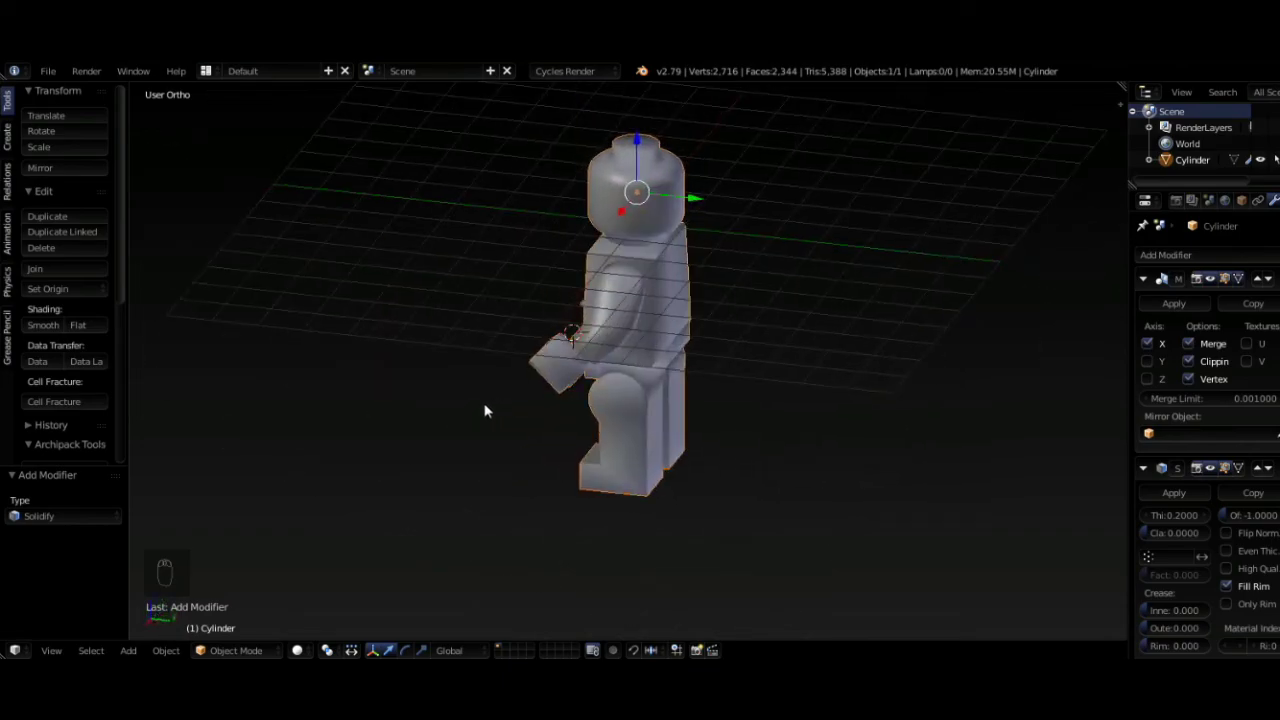
middle_click(729, 398)
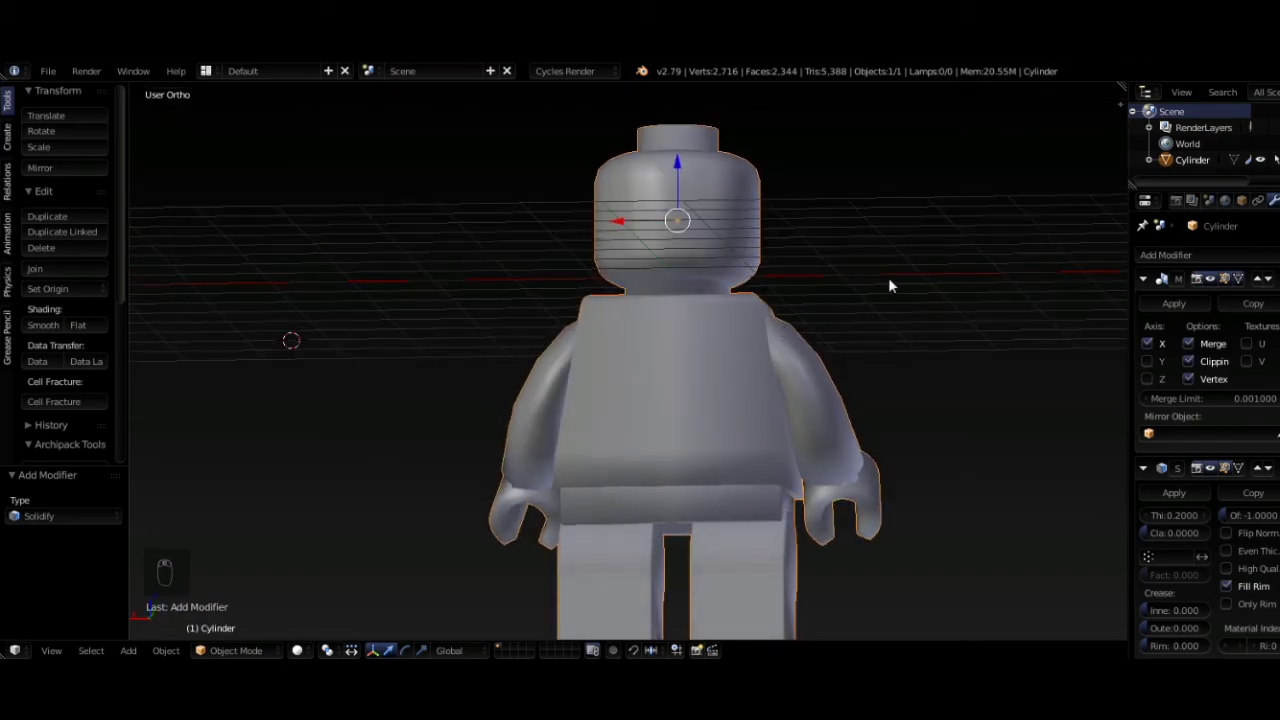
left_click_drag(1186, 311, 677, 350)
middle_click(677, 350)
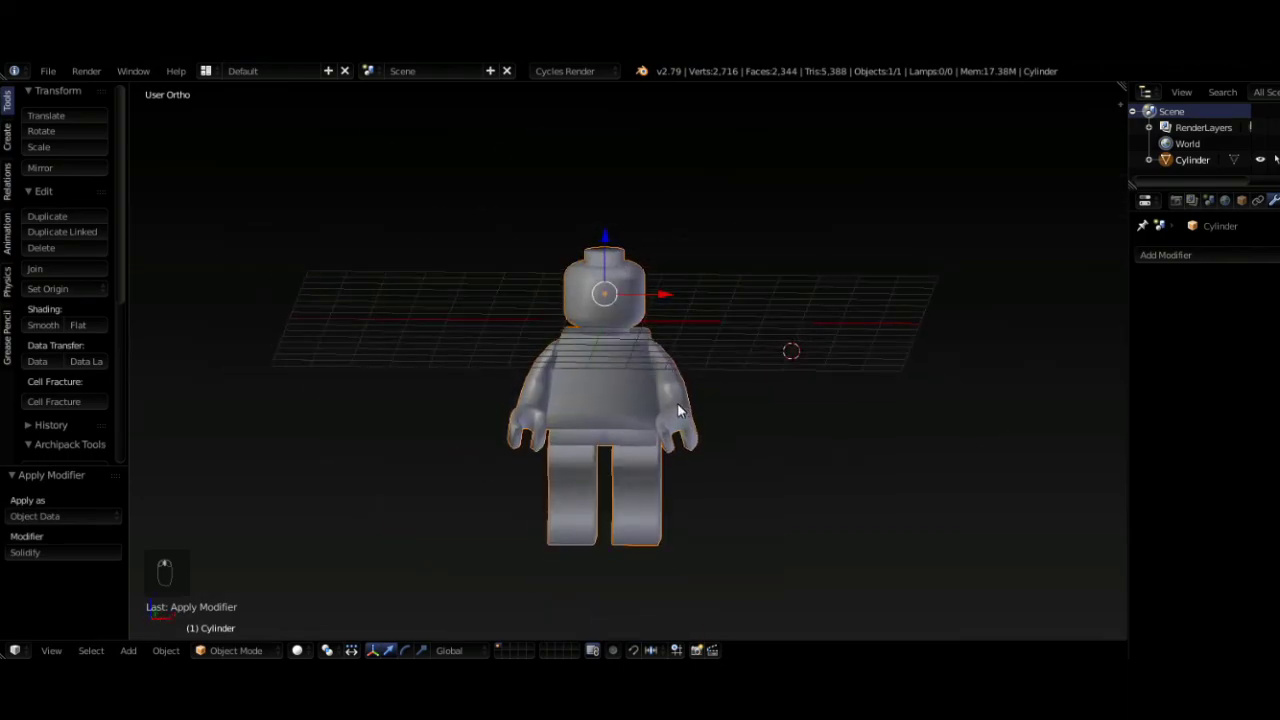